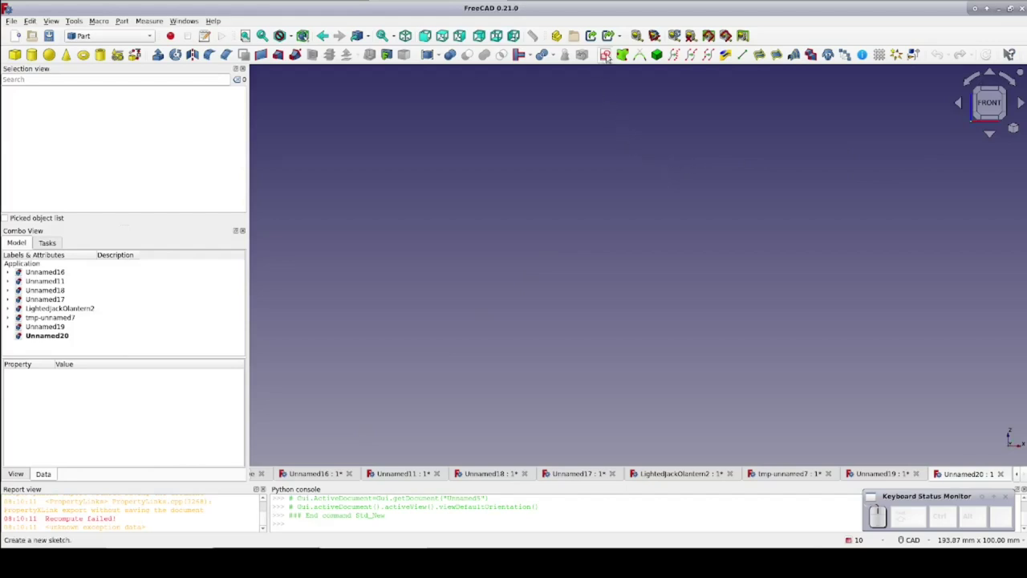
Start a new sketch from the Part workbench in the empty Unnamed20 document
{"action": "left_click", "coordinate": [611, 54]}
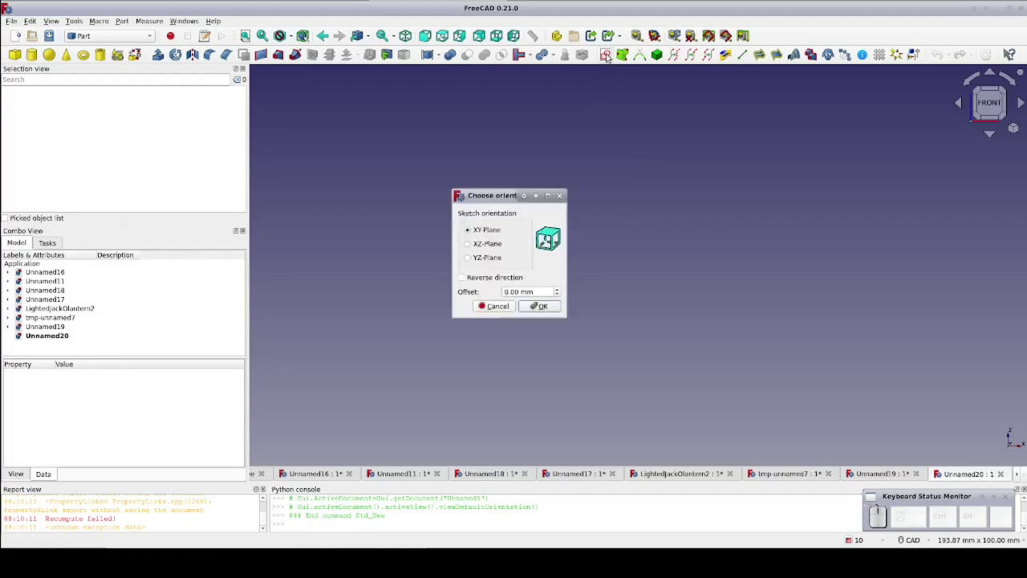
On the XY plane, constrain the outer circle to a 60 mm diameter named OuterDiameter
{"action": "left_click", "coordinate": [538, 192]}
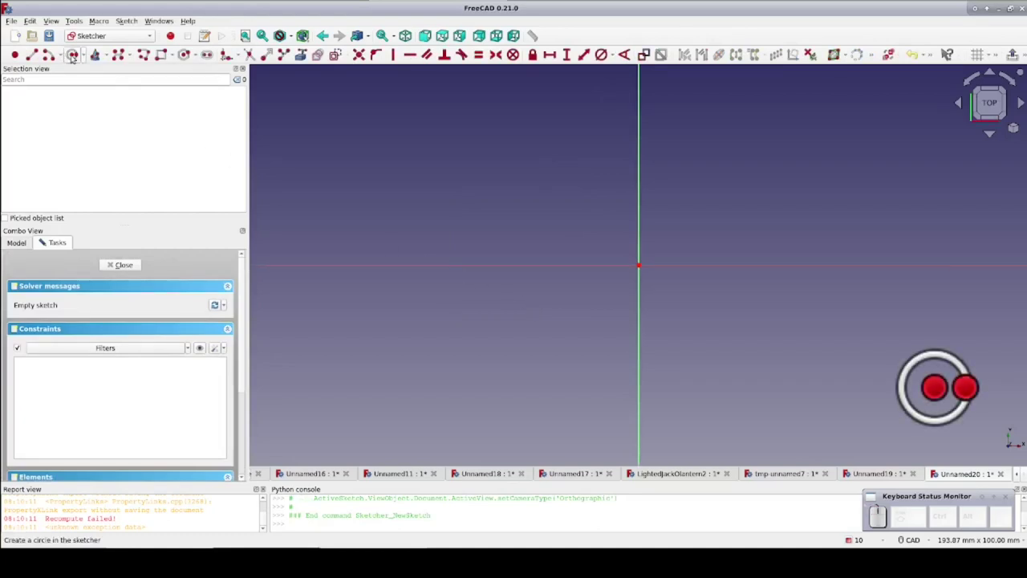
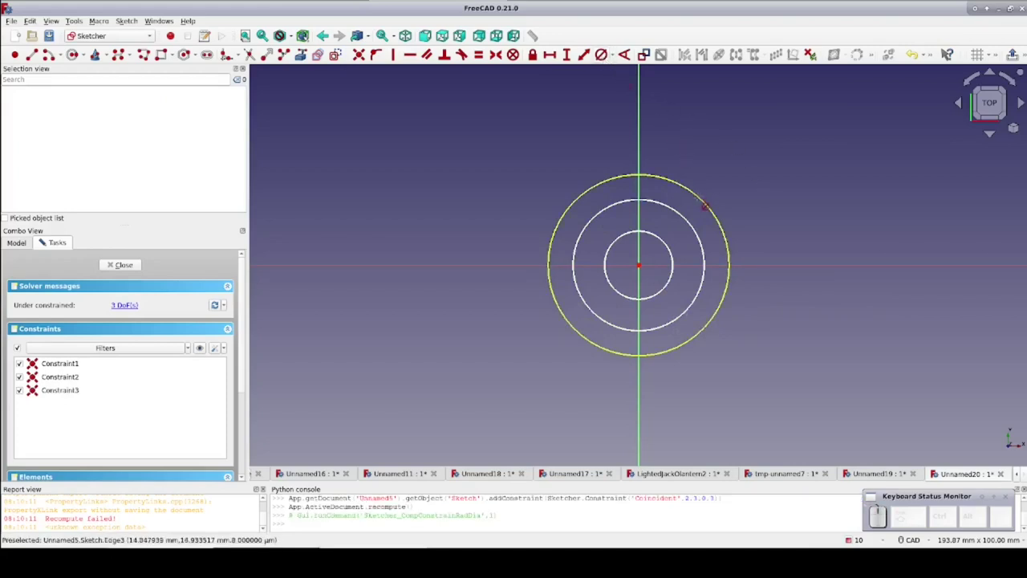
{"action": "left_click", "coordinate": [704, 197]}
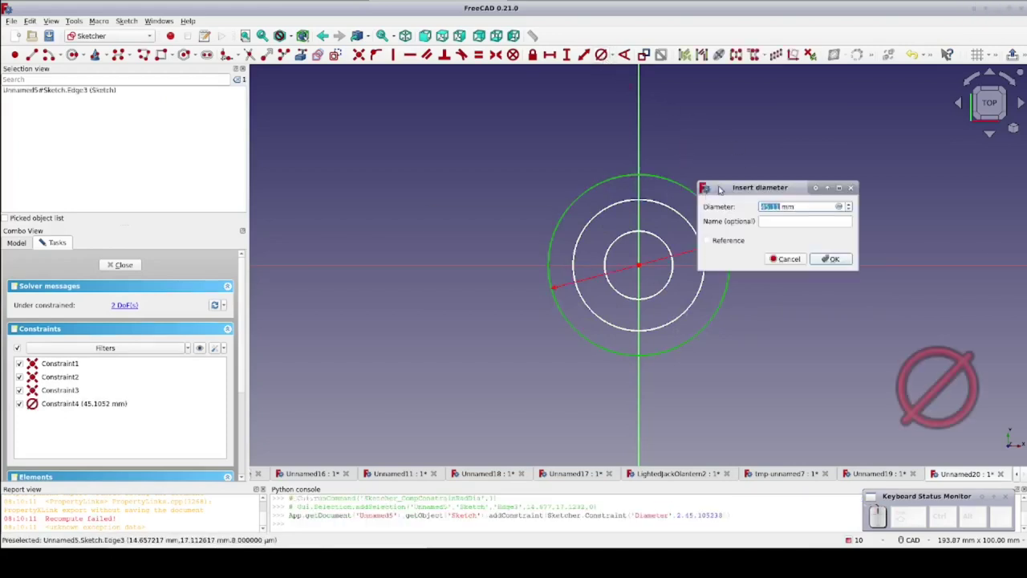
{"action": "key", "text": "KP_6"}
{"action": "key", "text": "KP_0"}
{"action": "key", "text": "KP_Enter"}
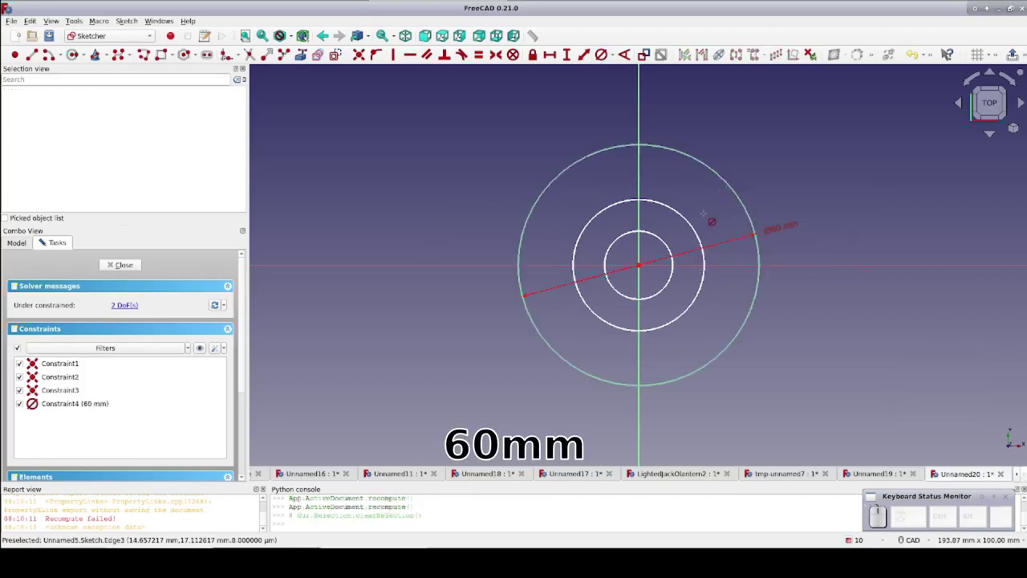
{"action": "right_click", "coordinate": [782, 228]}
{"action": "left_click", "coordinate": [783, 230]}
{"action": "left_click", "coordinate": [909, 217]}
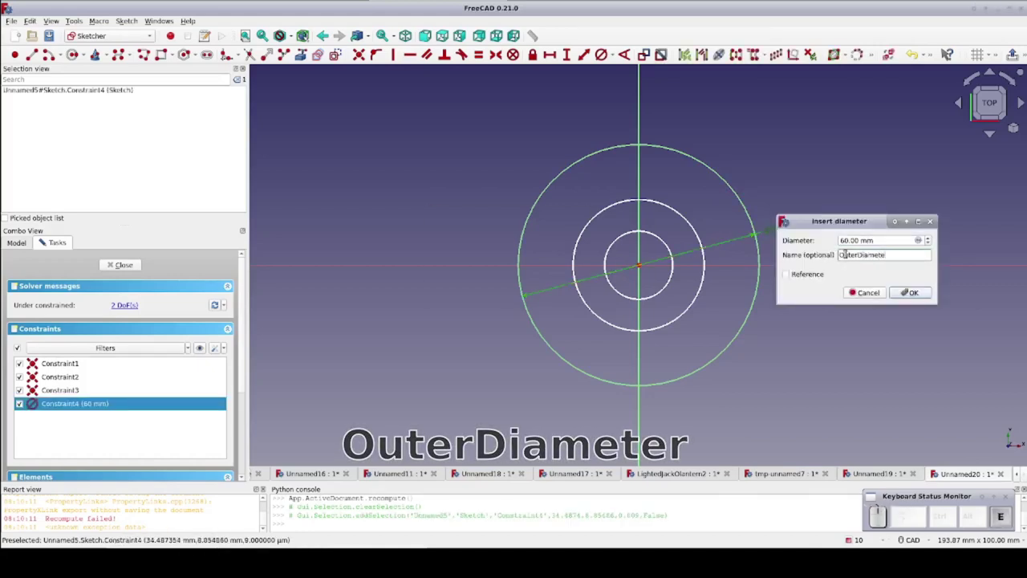
{"action": "key", "text": "Return"}
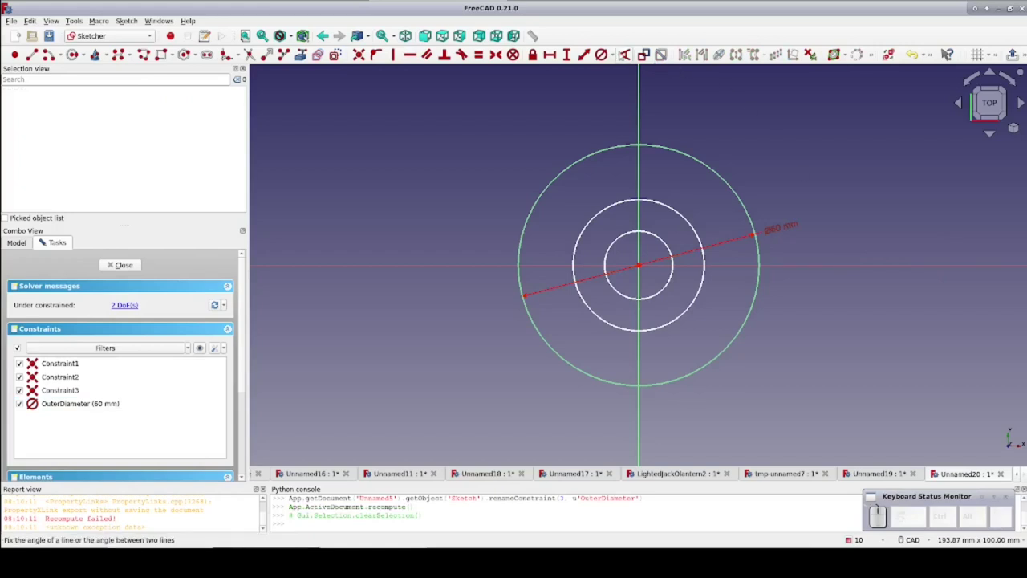
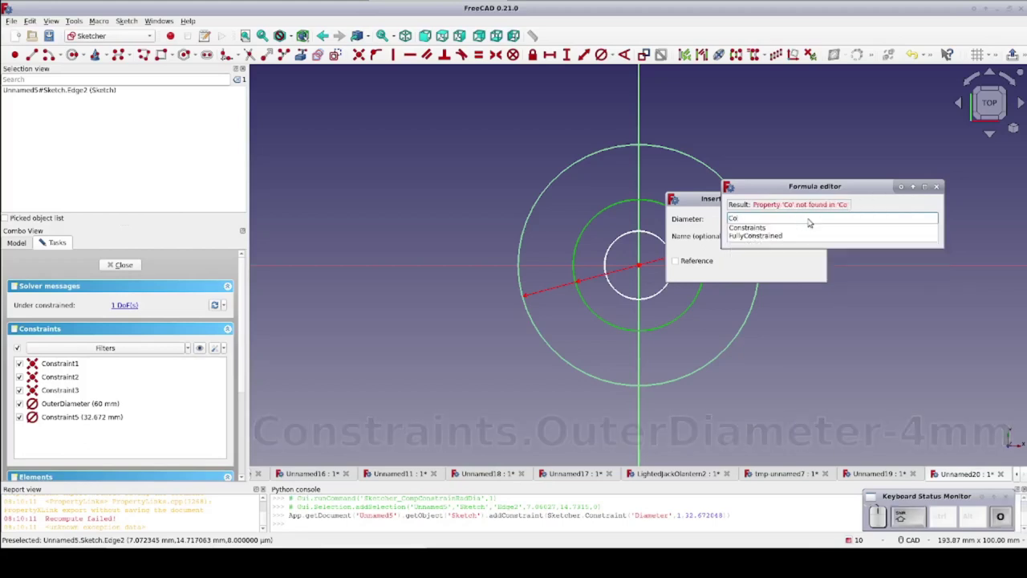
Drive the middle circle's diameter by the formula OuterDiameter - 4 mm, giving 56 mm
{"action": "key", "text": "Down"}
{"action": "key", "text": "Down"}
{"action": "key", "text": "-"}
{"action": "key", "text": "4"}
{"action": "key", "text": "m"}
{"action": "key", "text": "Return"}
{"action": "key", "text": "Return"}
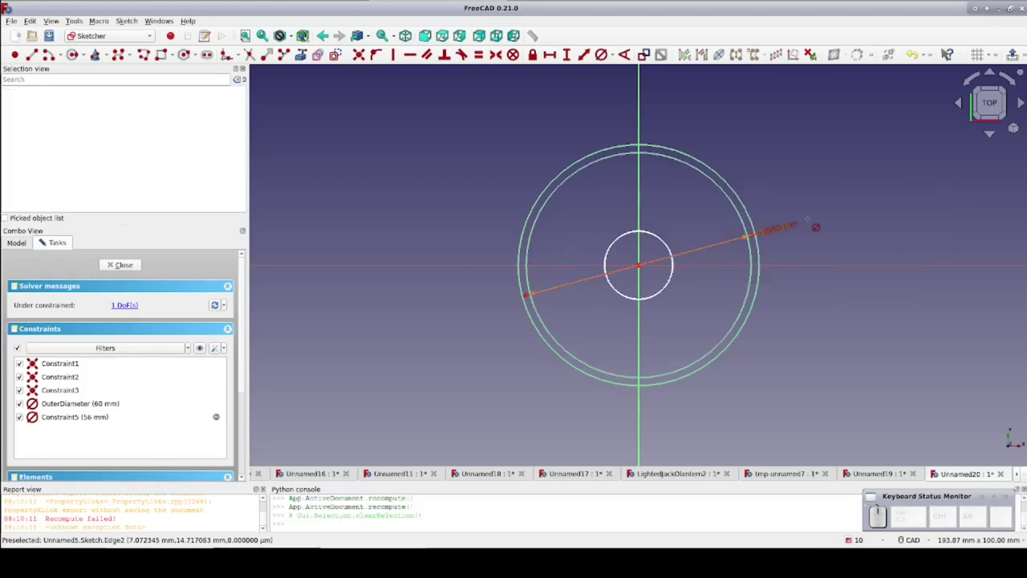
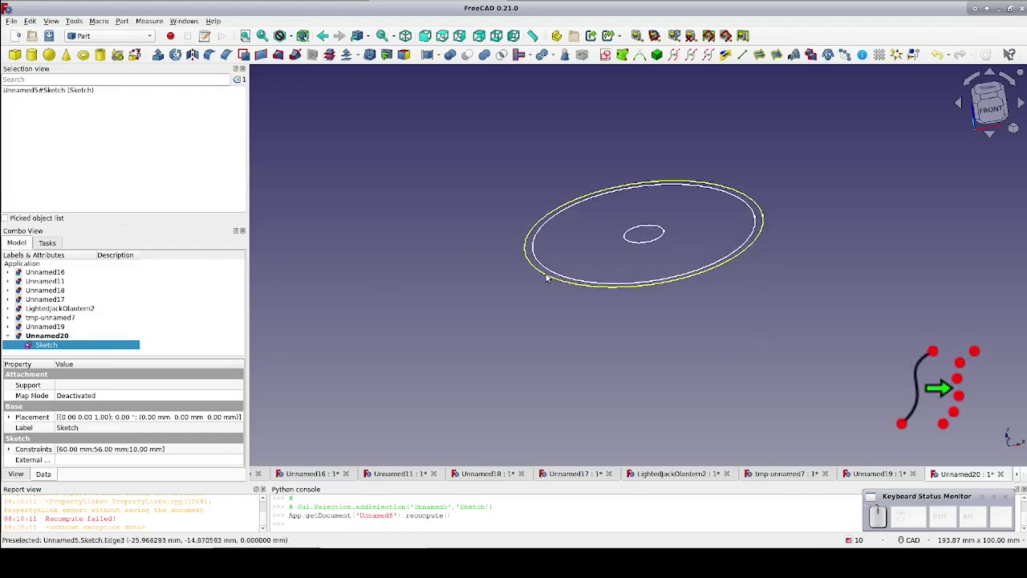
Discretize the sketch's outer circle into 8 points and rename the object OuterEdge
{"action": "left_click", "coordinate": [553, 277]}
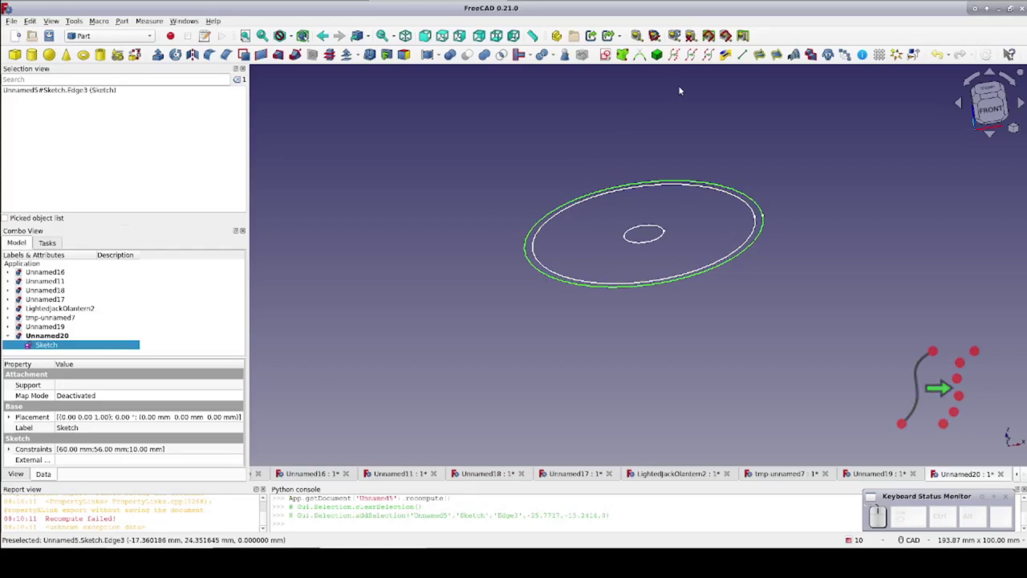
{"action": "left_click", "coordinate": [677, 56]}
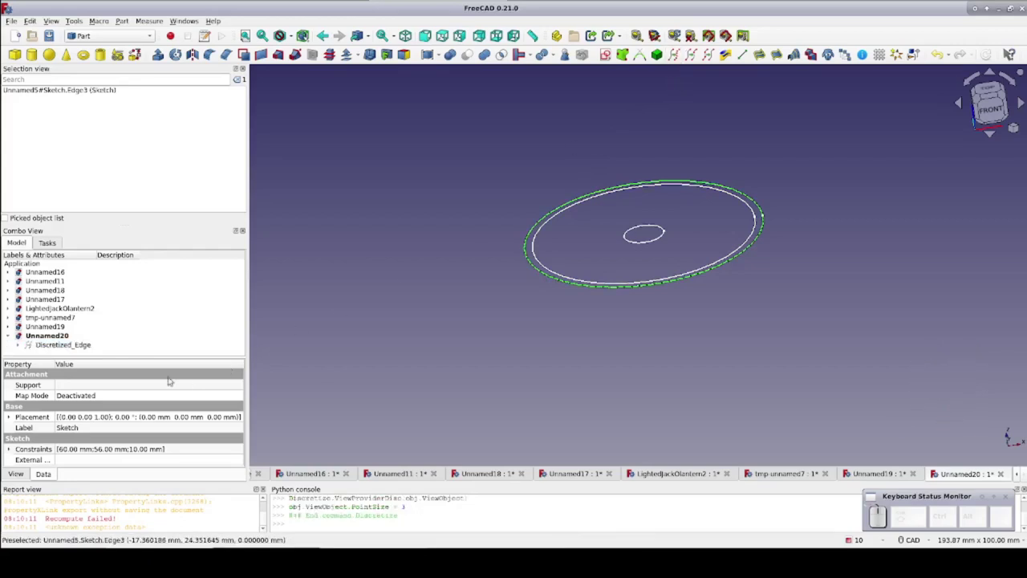
{"action": "left_click", "coordinate": [89, 346]}
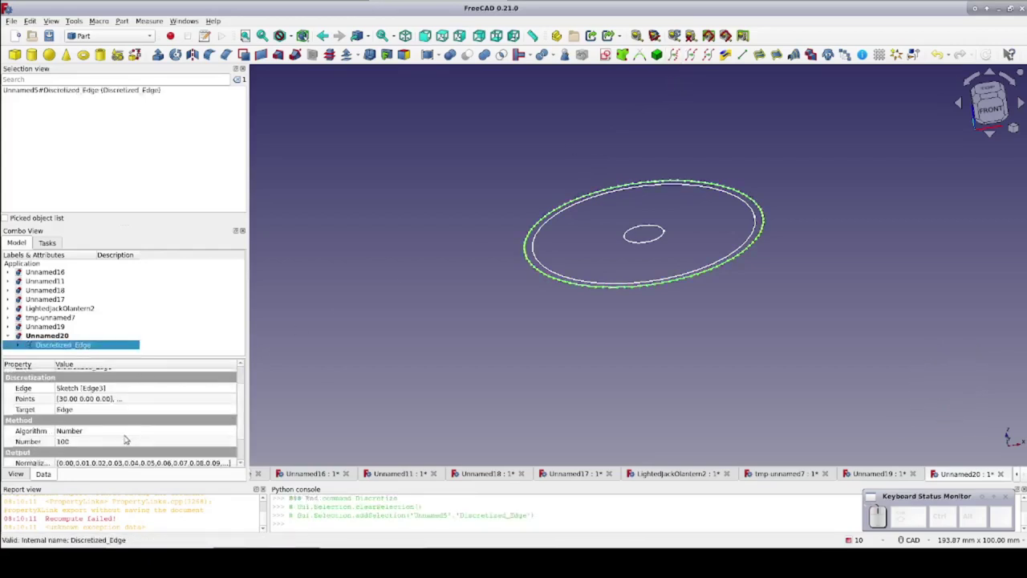
{"action": "left_click", "coordinate": [123, 444]}
{"action": "key", "text": "8"}
{"action": "double_click", "coordinate": [73, 345]}
{"action": "left_click", "coordinate": [88, 330]}
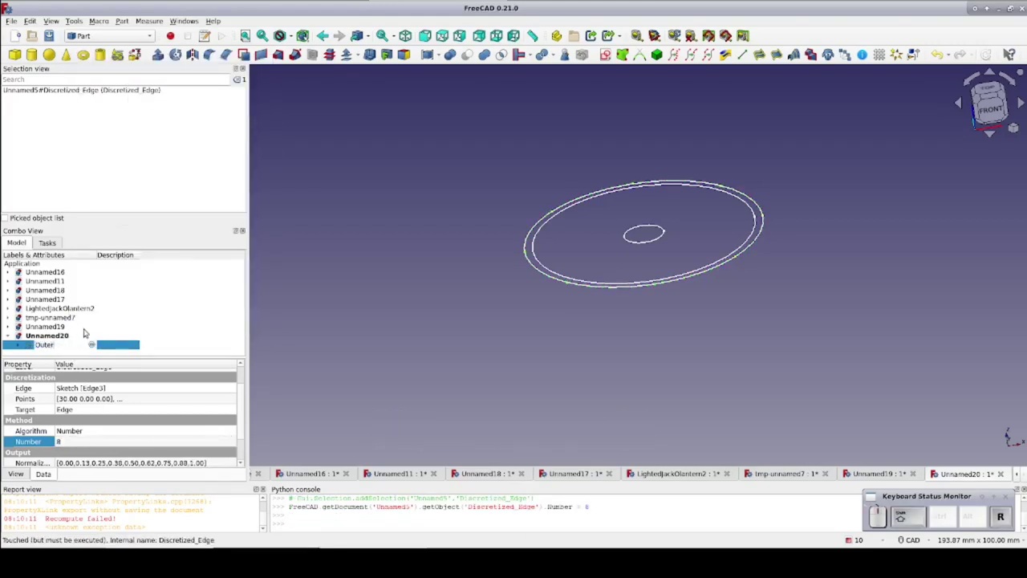
{"action": "key", "text": "Return"}
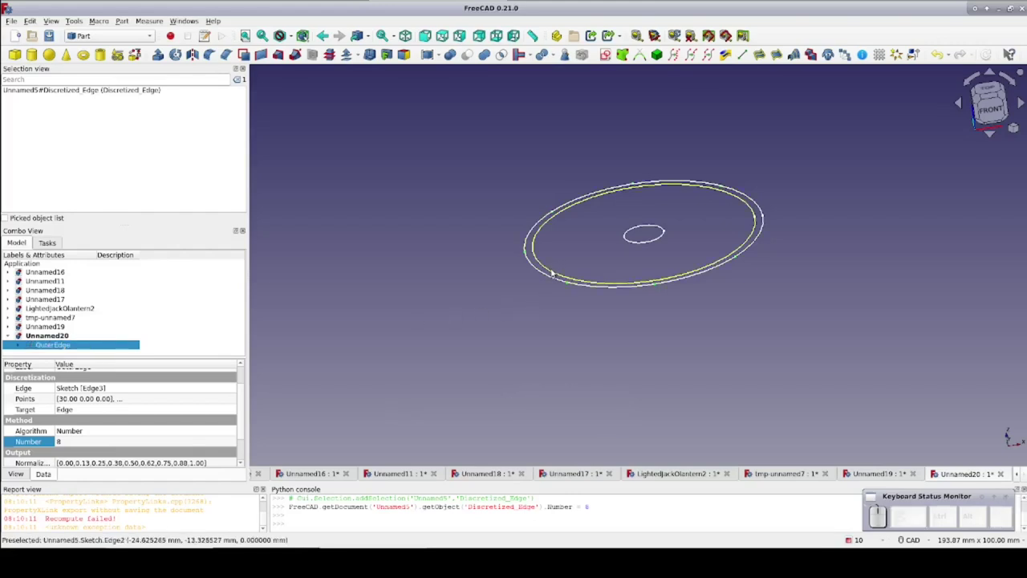
Discretize the middle circle with its point Number linked to OuterEdge.Number
{"action": "left_click", "coordinate": [555, 272]}
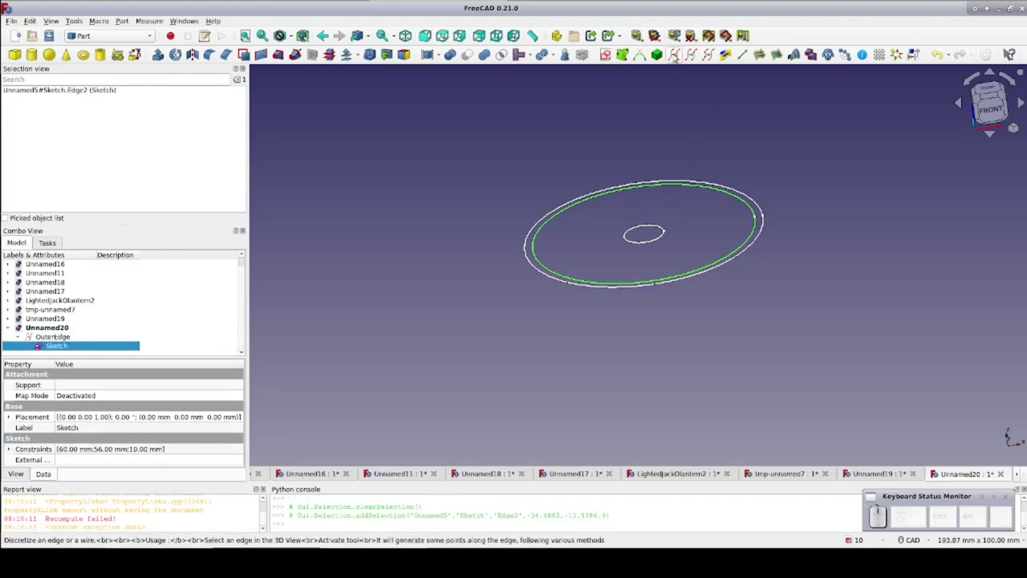
{"action": "left_click", "coordinate": [676, 56]}
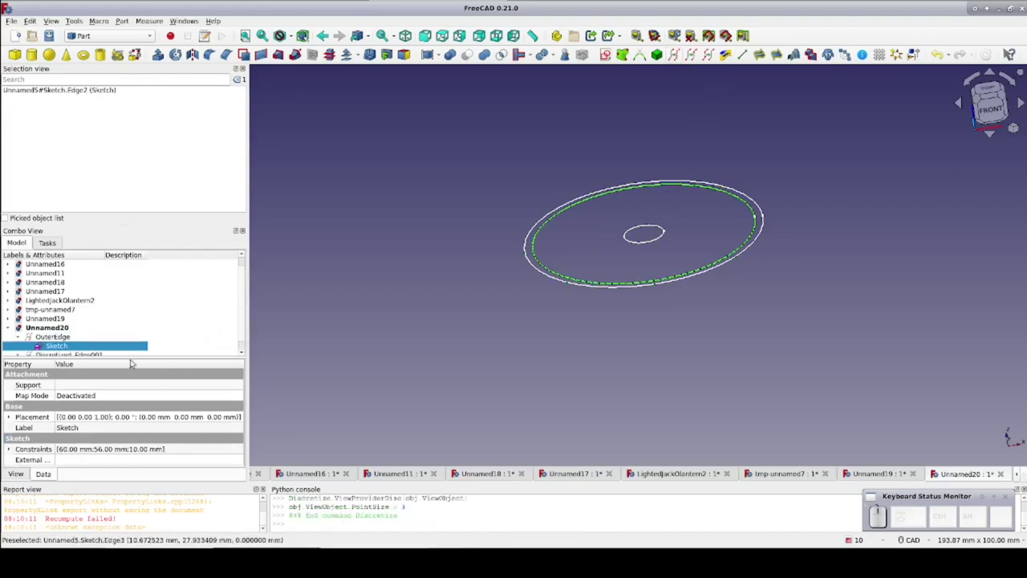
{"action": "middle_click", "coordinate": [141, 333]}
{"action": "left_click", "coordinate": [90, 344]}
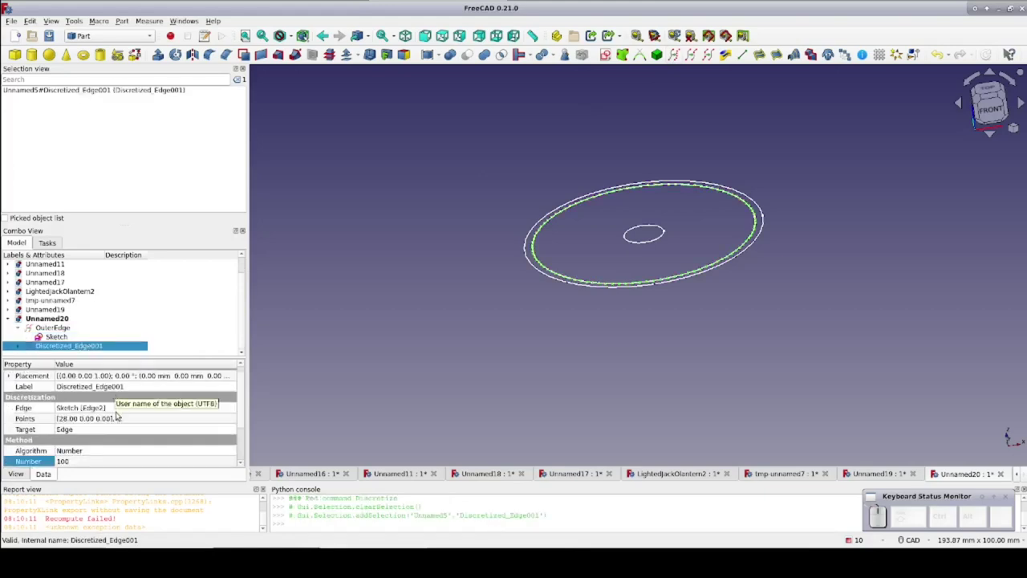
{"action": "left_click", "coordinate": [96, 461]}
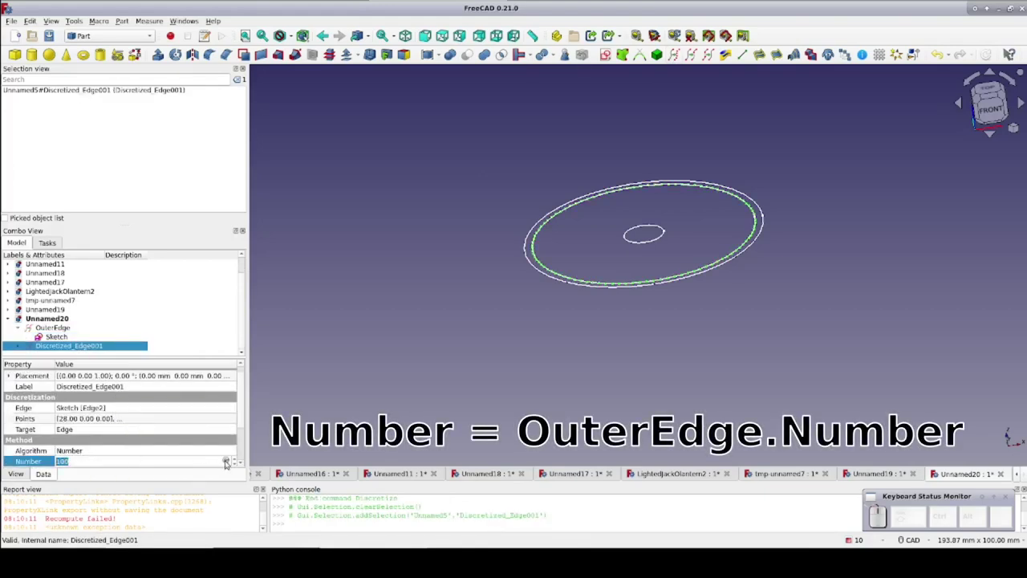
{"action": "left_click", "coordinate": [229, 460]}
{"action": "key", "text": "Down"}
{"action": "key", "text": "Down"}
{"action": "key", "text": "Return"}
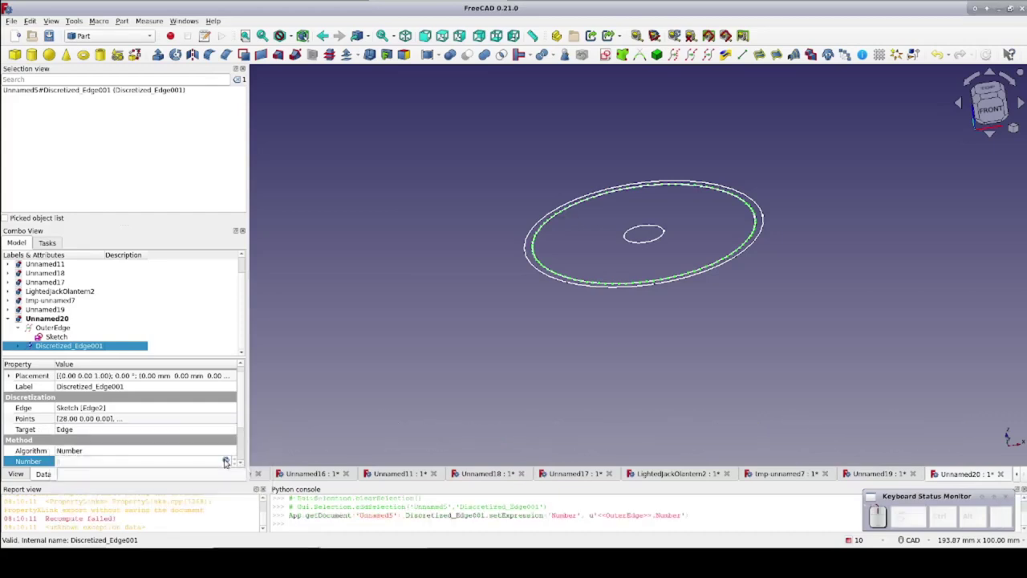
{"action": "left_click", "coordinate": [315, 393]}
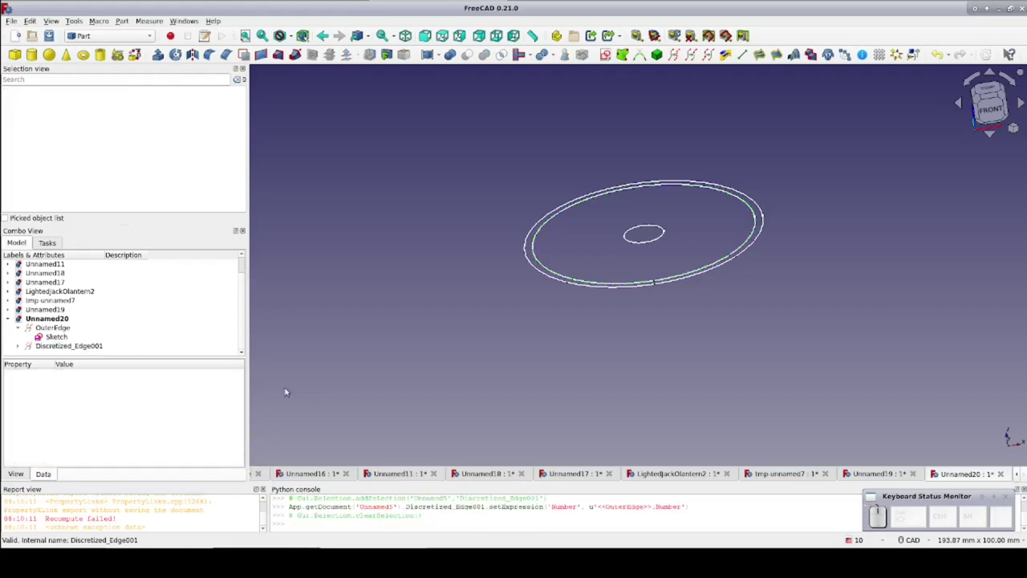
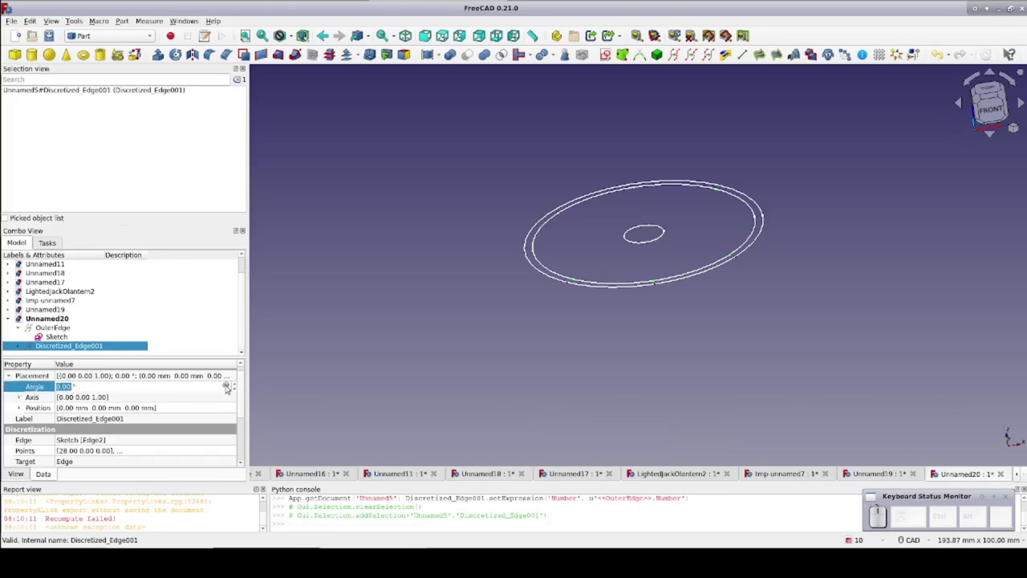
Set the middle point set's placement angle to the formula 180/Number (22.5°)
{"action": "left_click", "coordinate": [230, 384]}
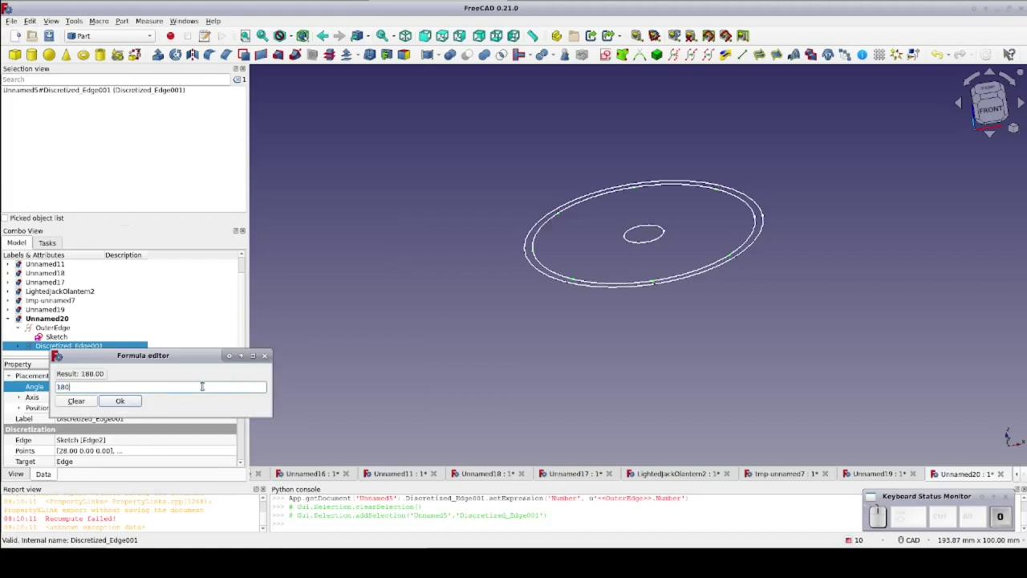
{"action": "key", "text": "/"}
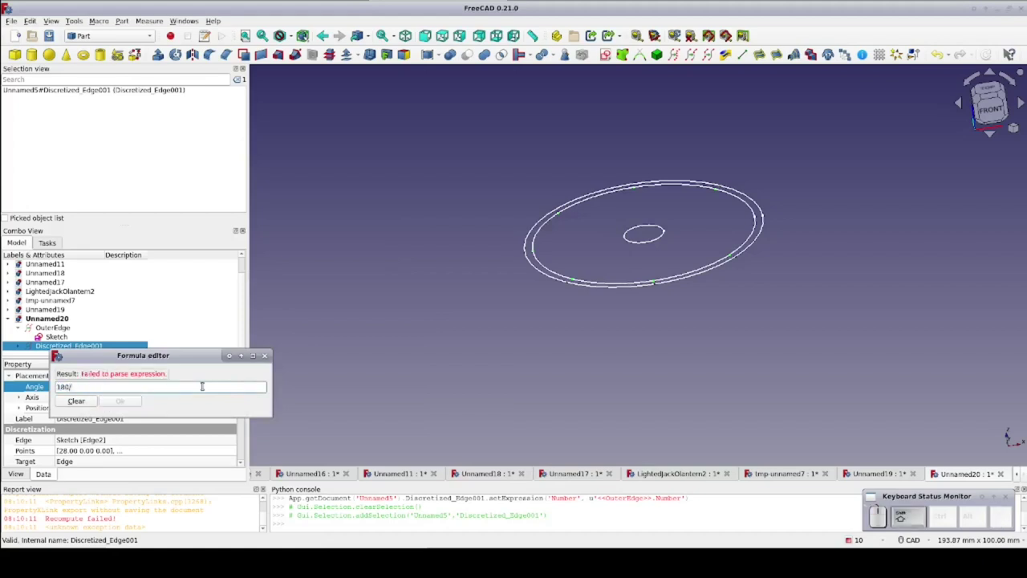
{"action": "key", "text": "shift+n"}
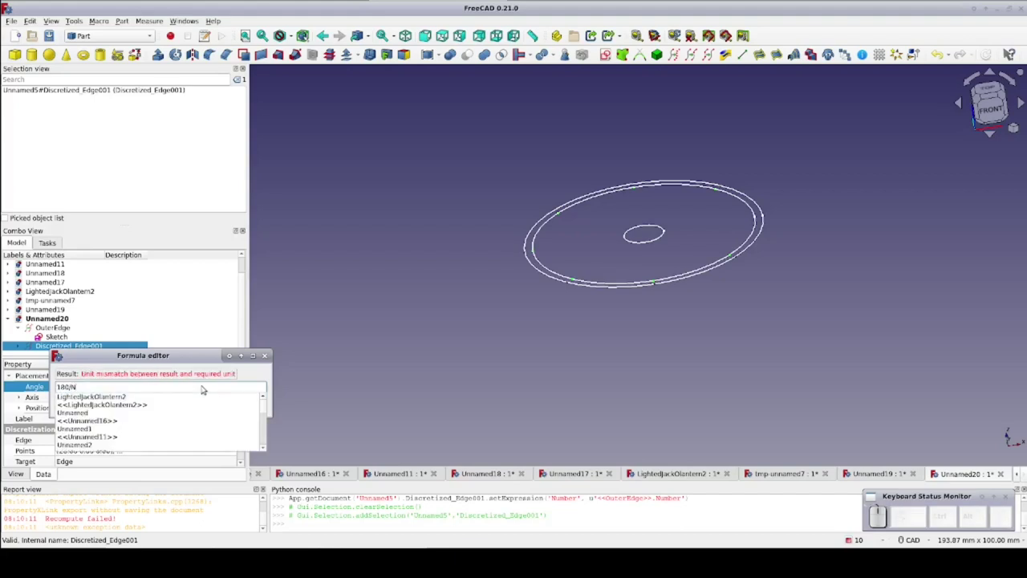
{"action": "key", "text": "u"}
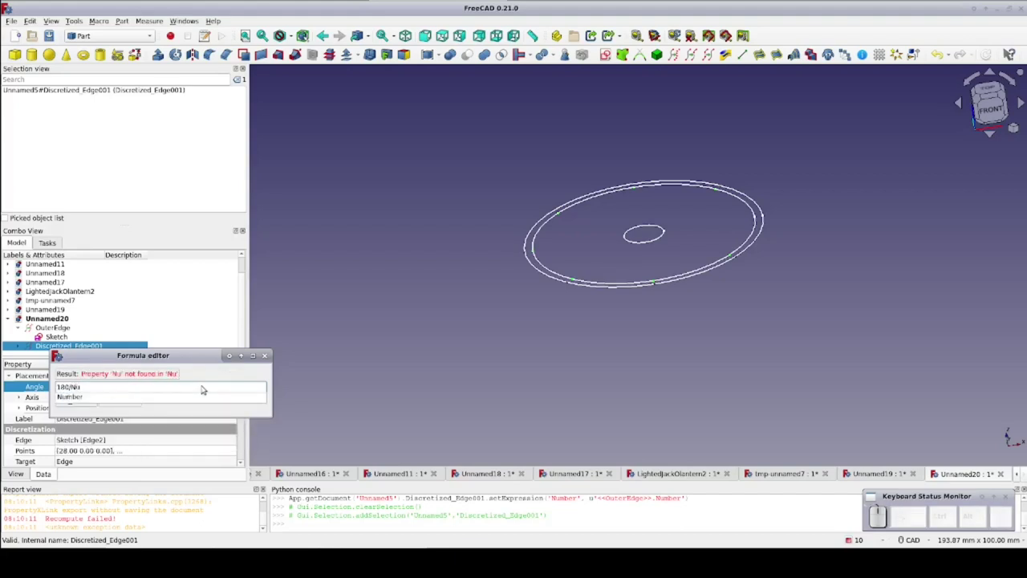
{"action": "key", "text": "Down"}
{"action": "key", "text": "Return"}
{"action": "key", "text": "Return"}
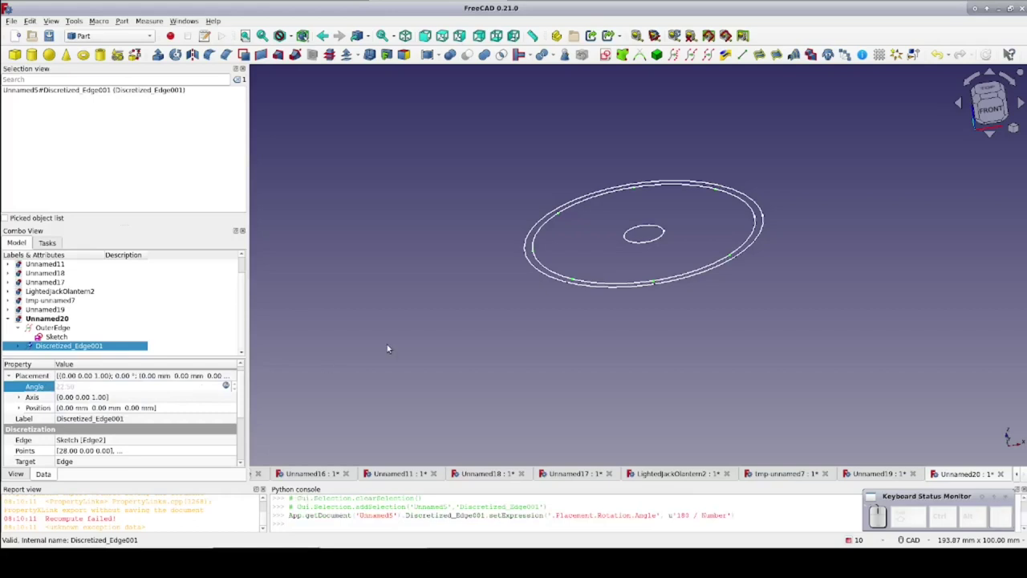
{"action": "left_click", "coordinate": [393, 344]}
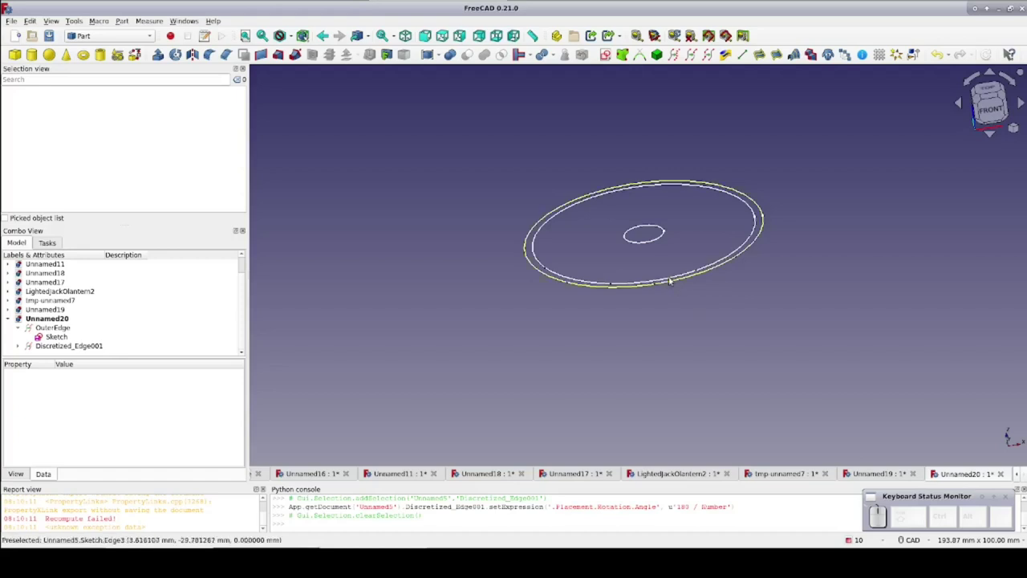
Discretize the inner circle into a third point set, Discretized_Edge002
{"action": "left_click", "coordinate": [650, 243]}
{"action": "left_click", "coordinate": [680, 57]}
{"action": "scroll", "scroll_direction": "up", "scroll_amount": 3}
{"action": "left_click", "coordinate": [97, 344]}
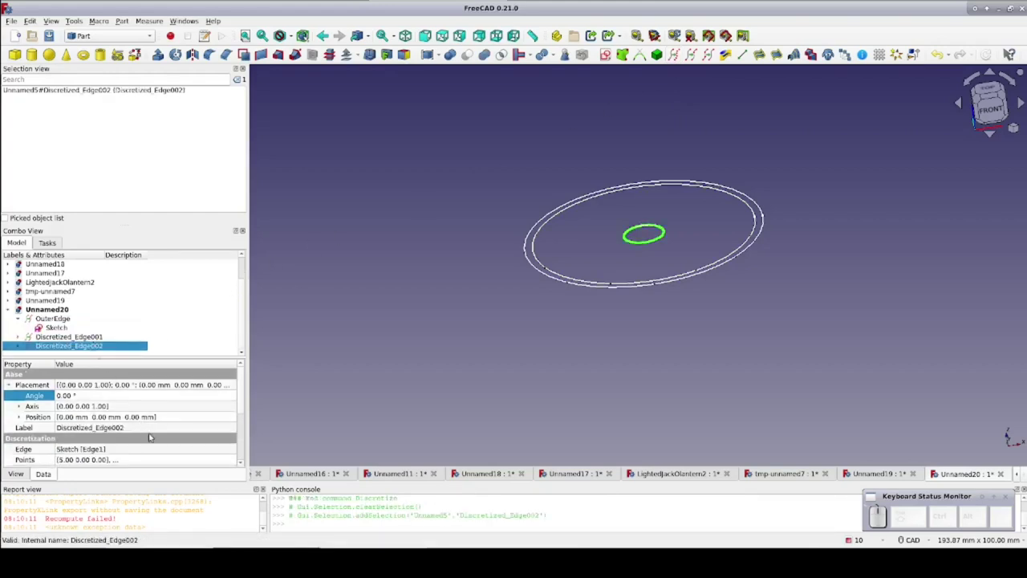
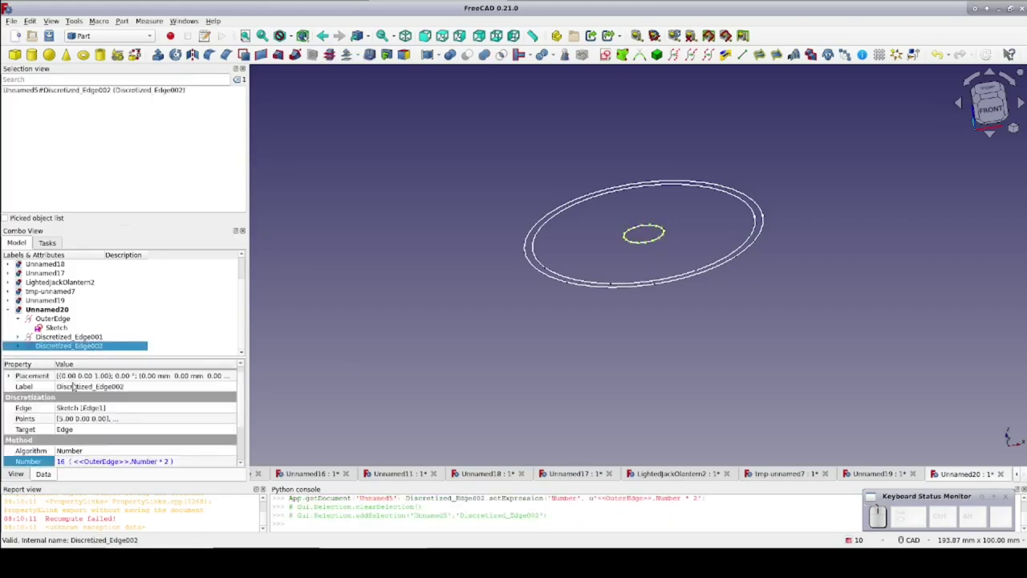
Raise Discretized_Edge002 by setting its placement Z position to 24 mm
{"action": "left_click", "coordinate": [13, 376]}
{"action": "left_click", "coordinate": [84, 336]}
{"action": "left_click", "coordinate": [84, 336]}
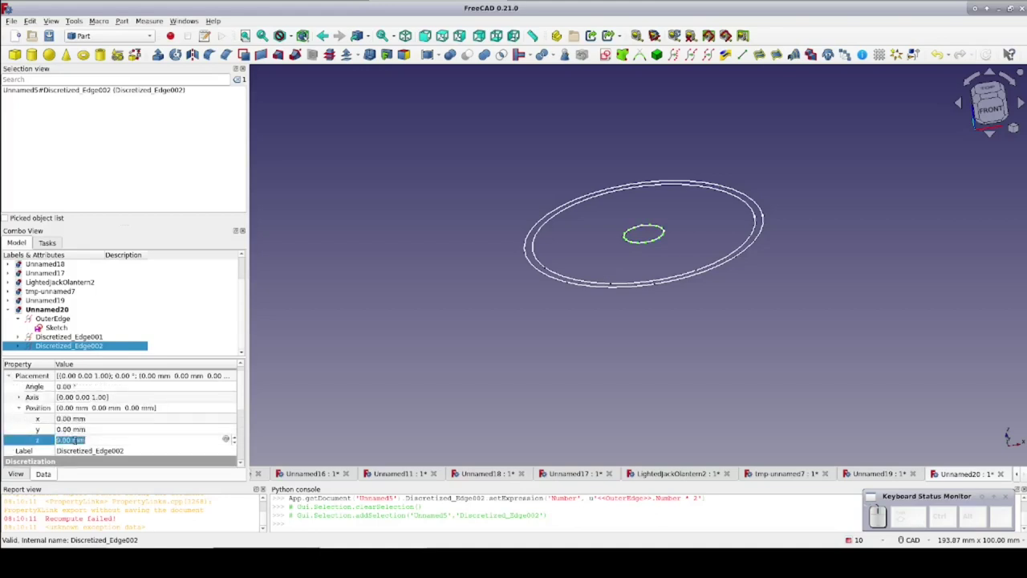
{"action": "key", "text": "2"}
{"action": "key", "text": "4"}
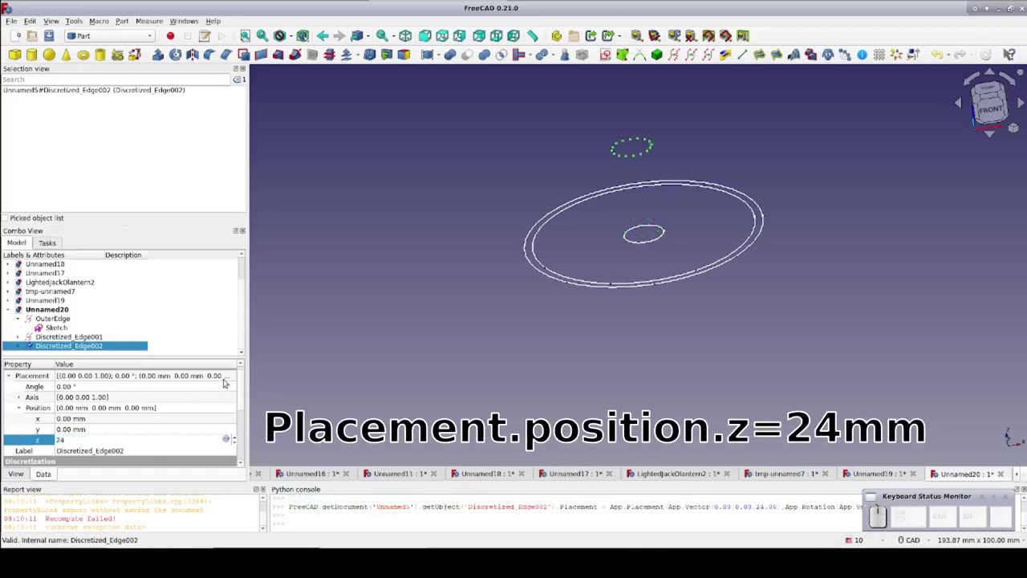
{"action": "left_click", "coordinate": [310, 343]}
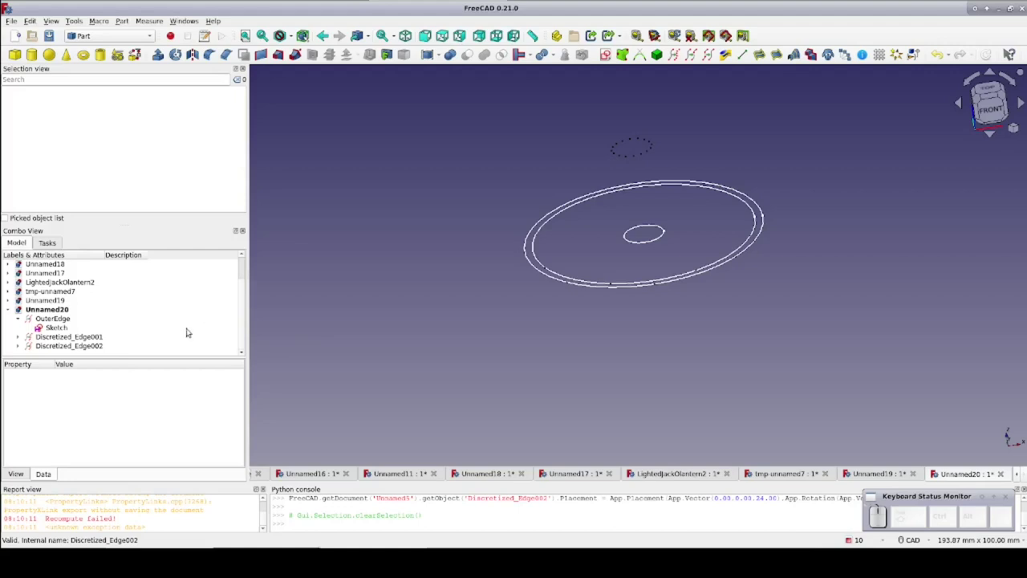
Extrude OuterEdge, Discretized_Edge001 and Discretized_Edge002 10 mm along custom direction (0,0,1)
{"action": "scroll", "scroll_direction": "up", "scroll_amount": 3}
{"action": "left_click", "coordinate": [70, 321]}
{"action": "left_click", "coordinate": [72, 337]}
{"action": "left_click", "coordinate": [72, 342]}
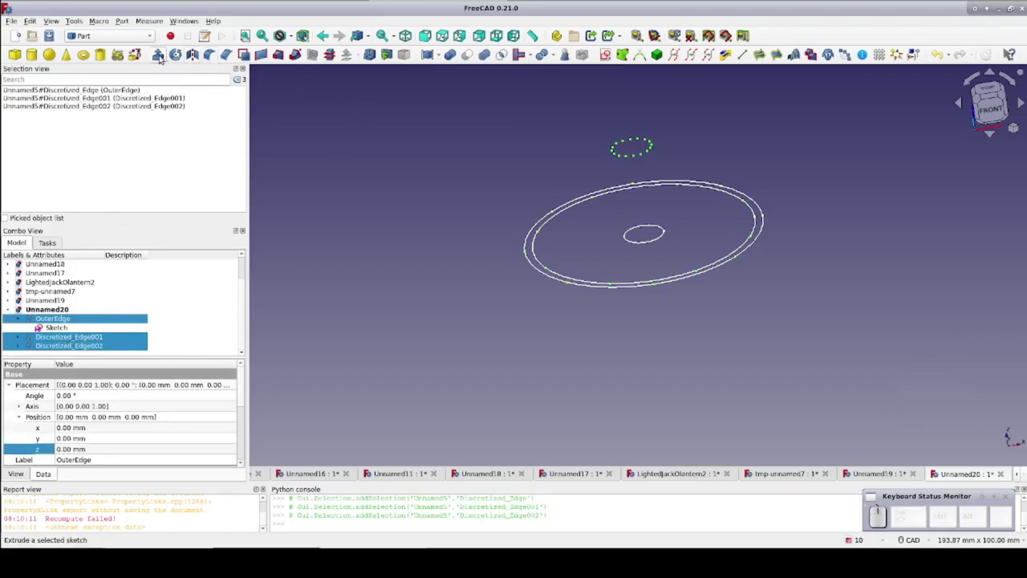
{"action": "left_click", "coordinate": [163, 58]}
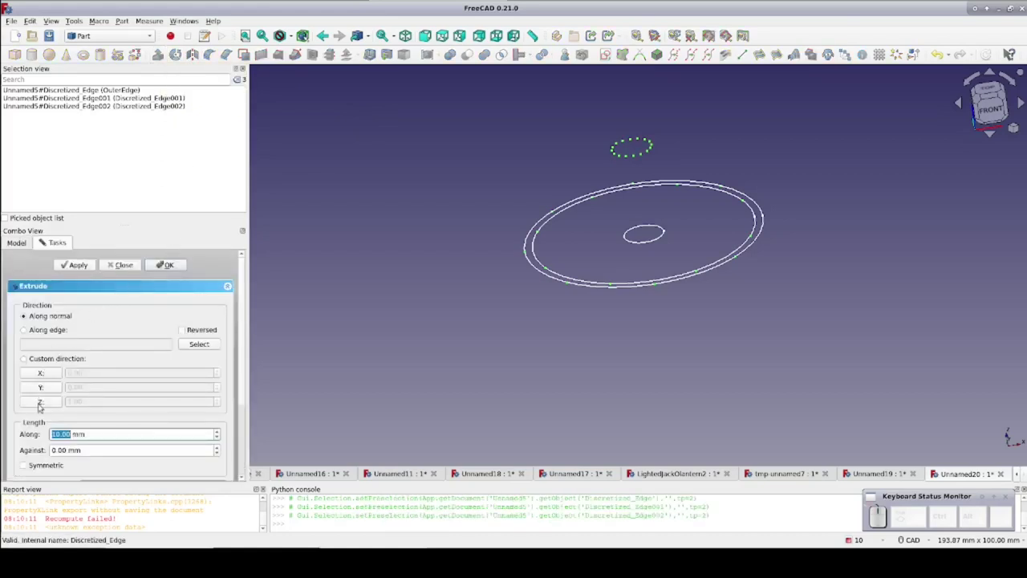
{"action": "left_click", "coordinate": [44, 405]}
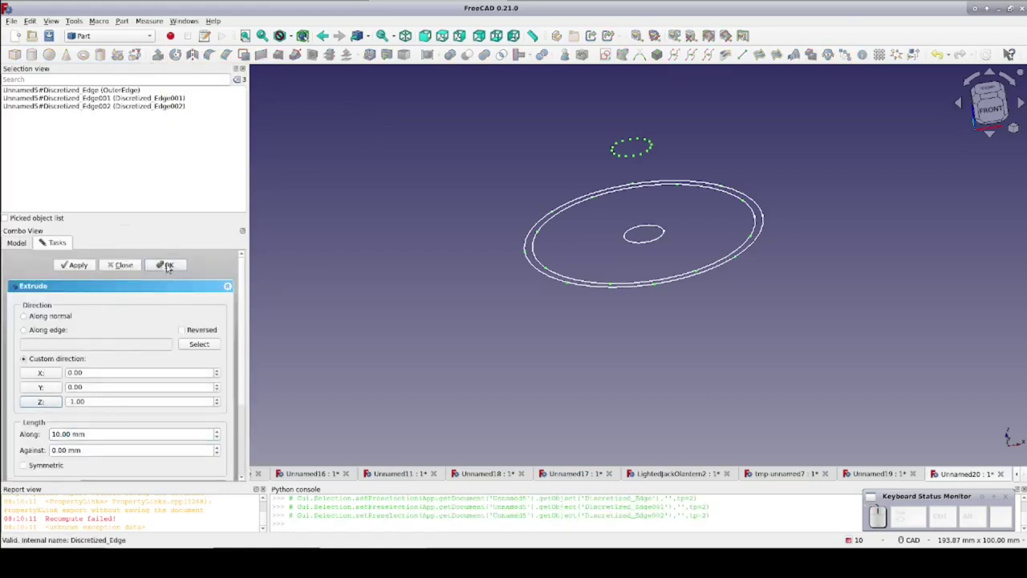
{"action": "left_click", "coordinate": [170, 266]}
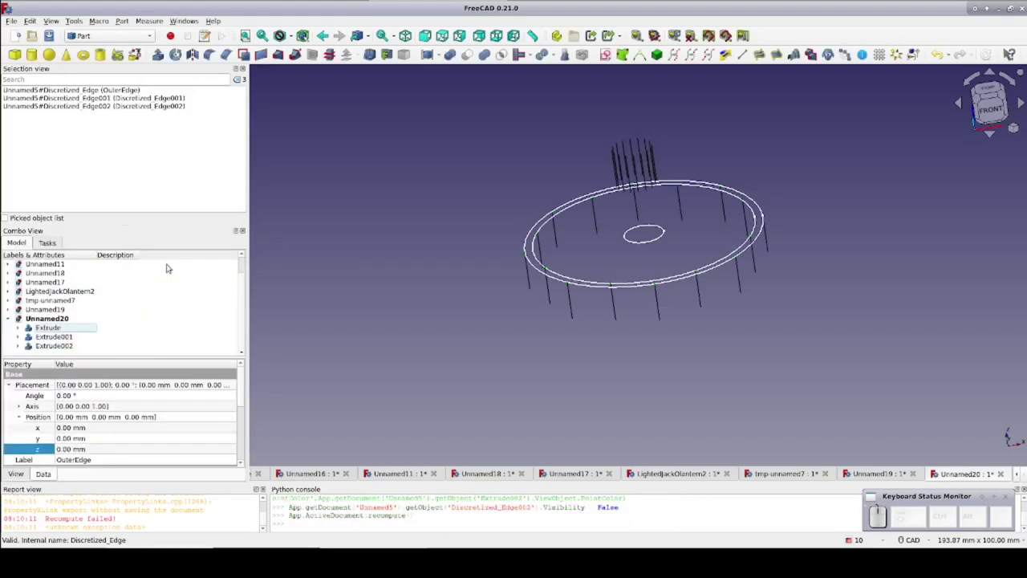
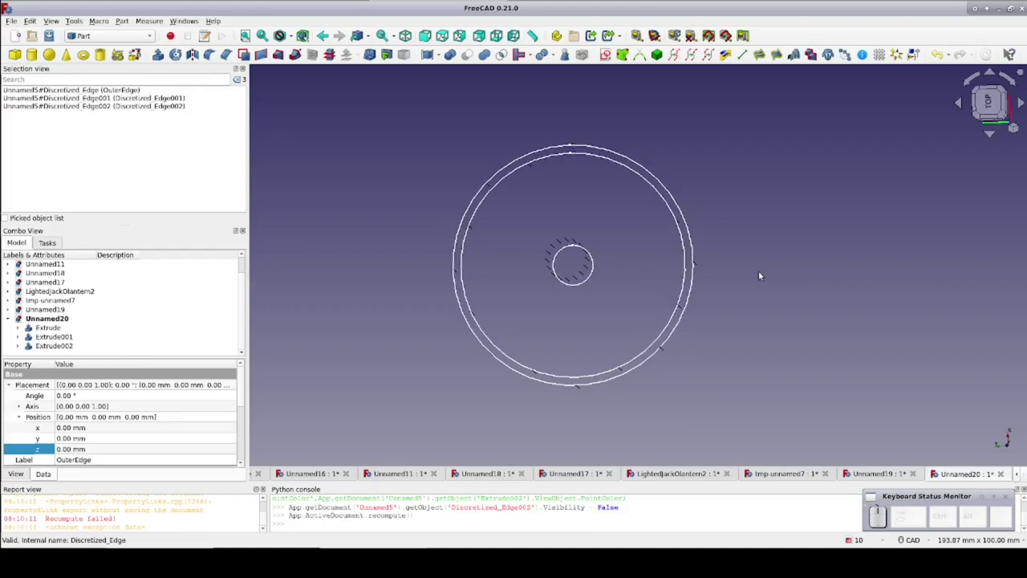
Create three blend curves, each joining a raised inner line to a line on the outer rings
{"action": "scroll", "scroll_direction": "up", "scroll_amount": 3}
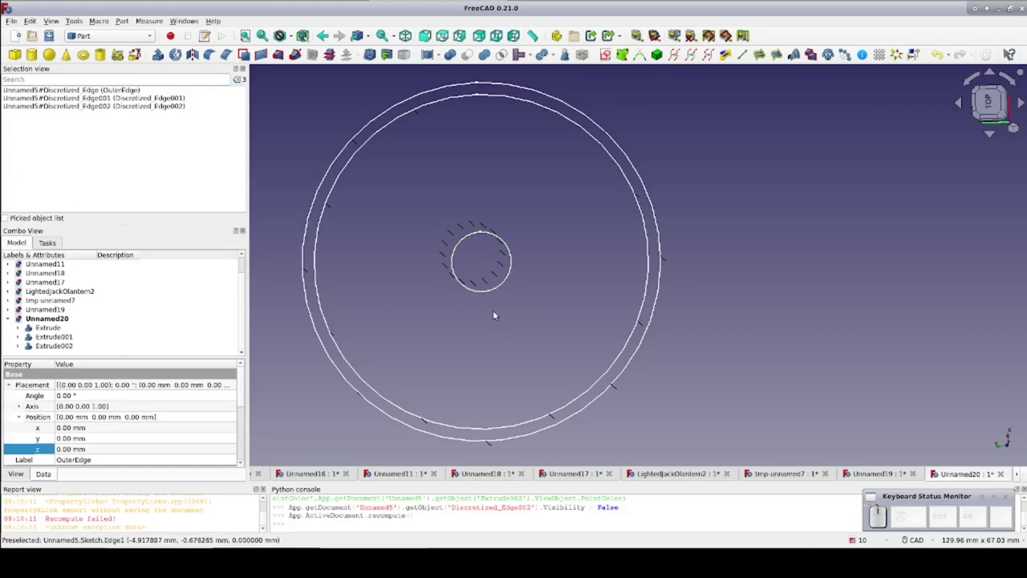
{"action": "left_click", "coordinate": [492, 280]}
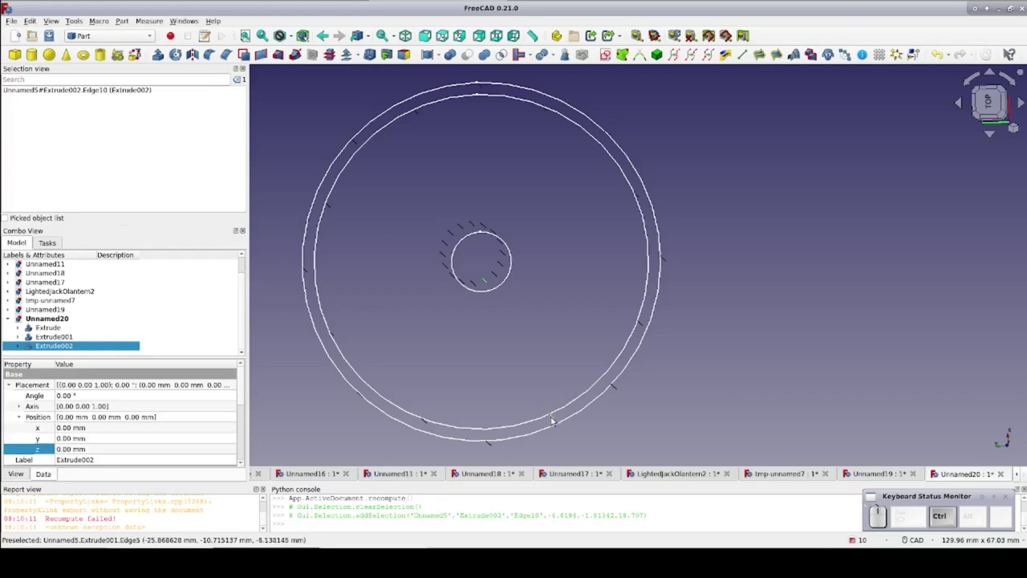
{"action": "left_click", "coordinate": [556, 418]}
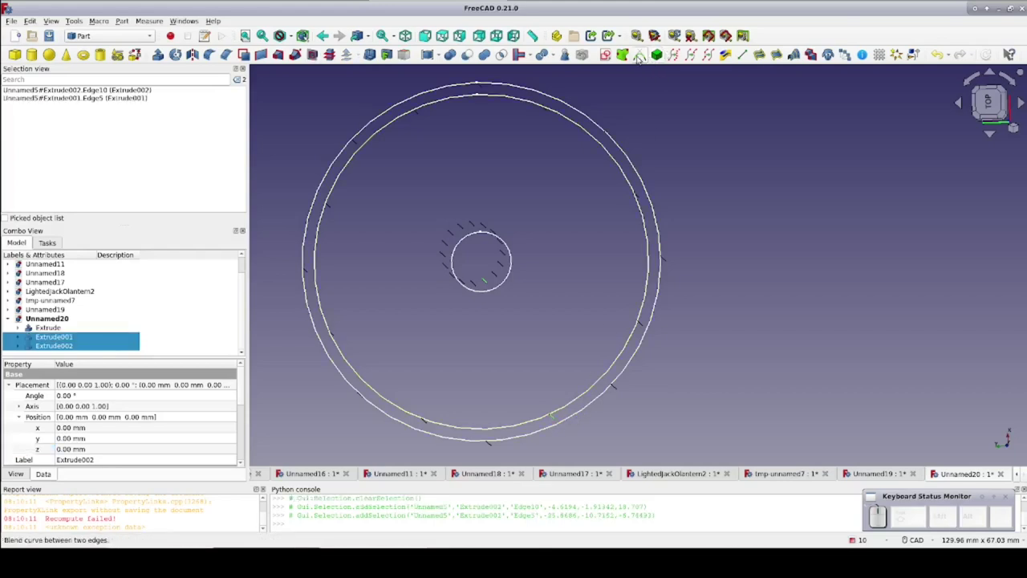
{"action": "left_click", "coordinate": [640, 59]}
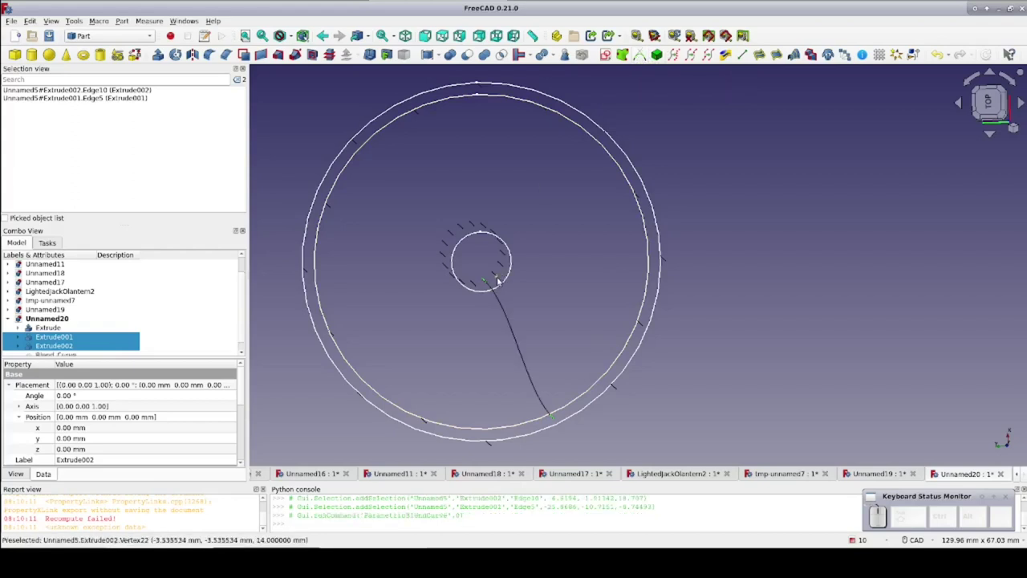
{"action": "left_click", "coordinate": [500, 277]}
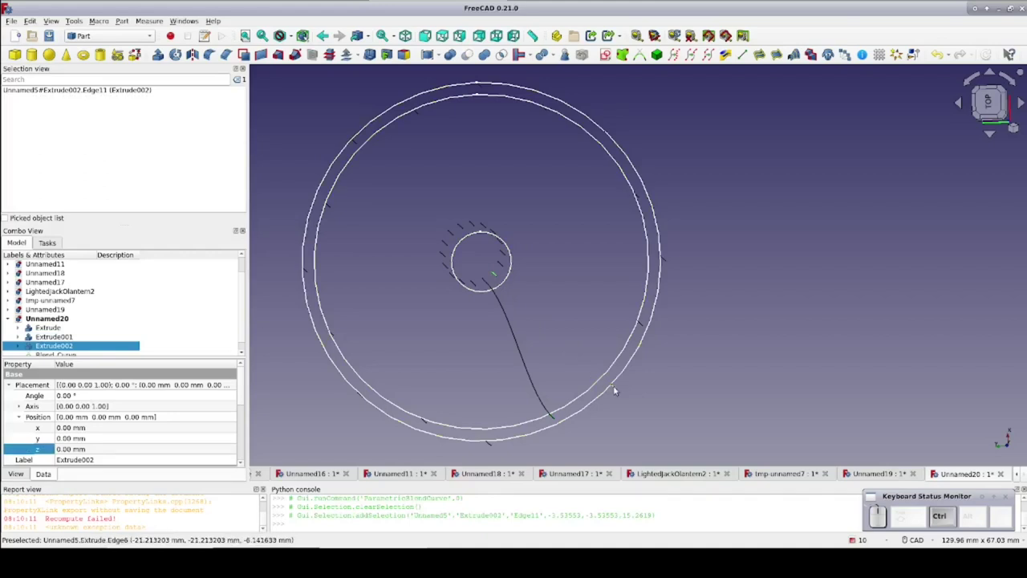
{"action": "left_click", "coordinate": [618, 389]}
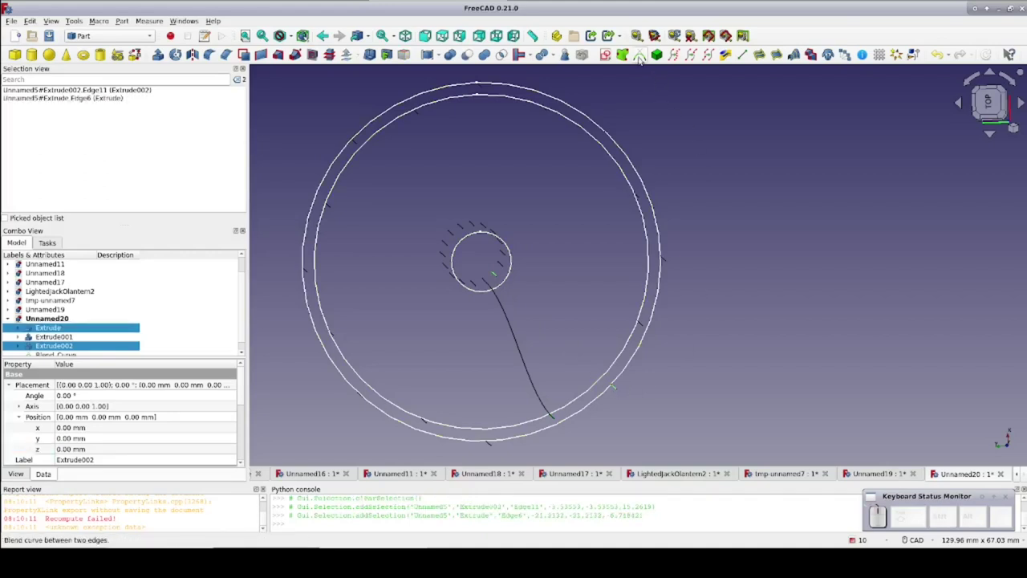
{"action": "left_click", "coordinate": [642, 59]}
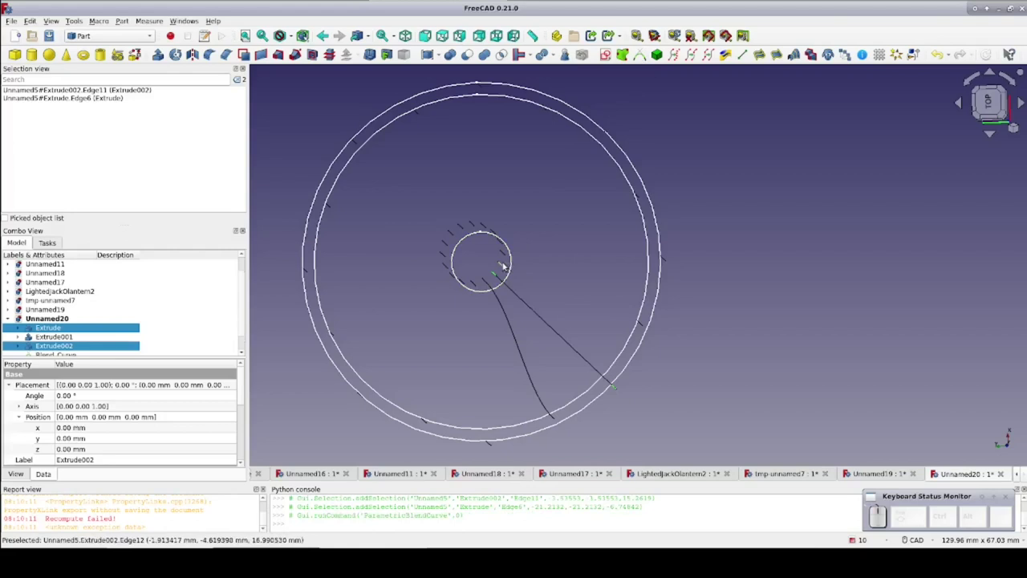
{"action": "left_click", "coordinate": [508, 264]}
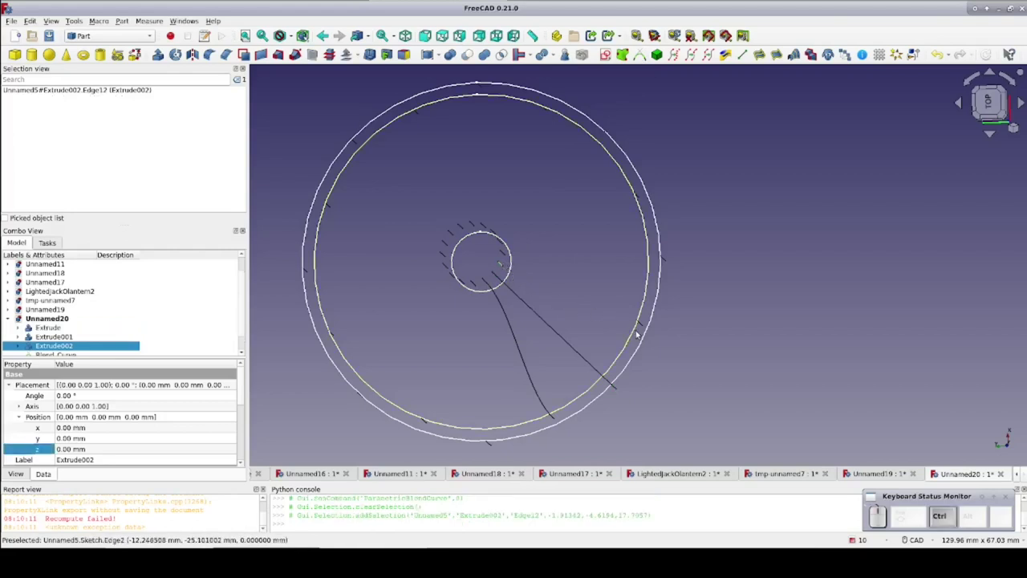
{"action": "left_click", "coordinate": [644, 327]}
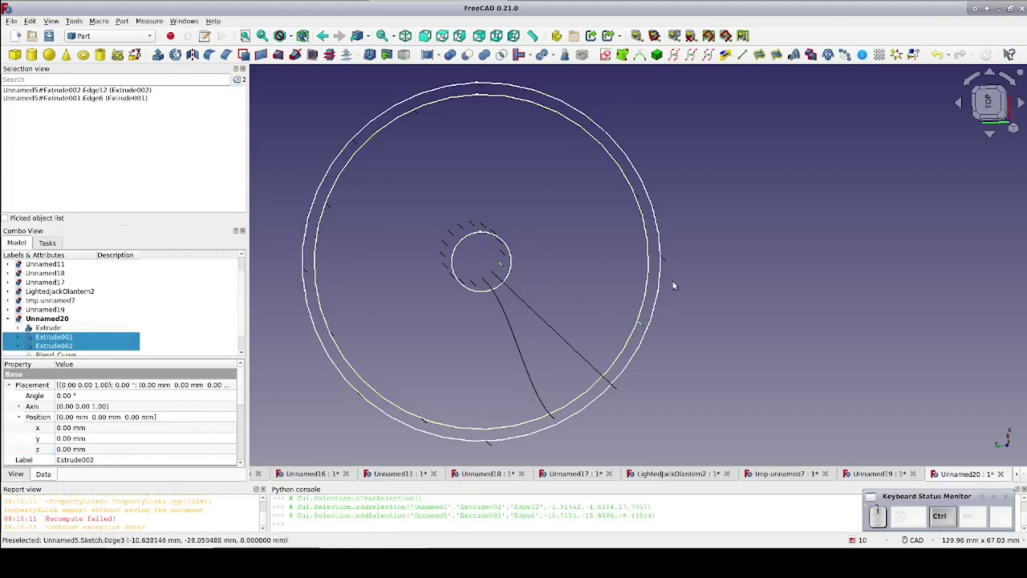
{"action": "left_click", "coordinate": [641, 55]}
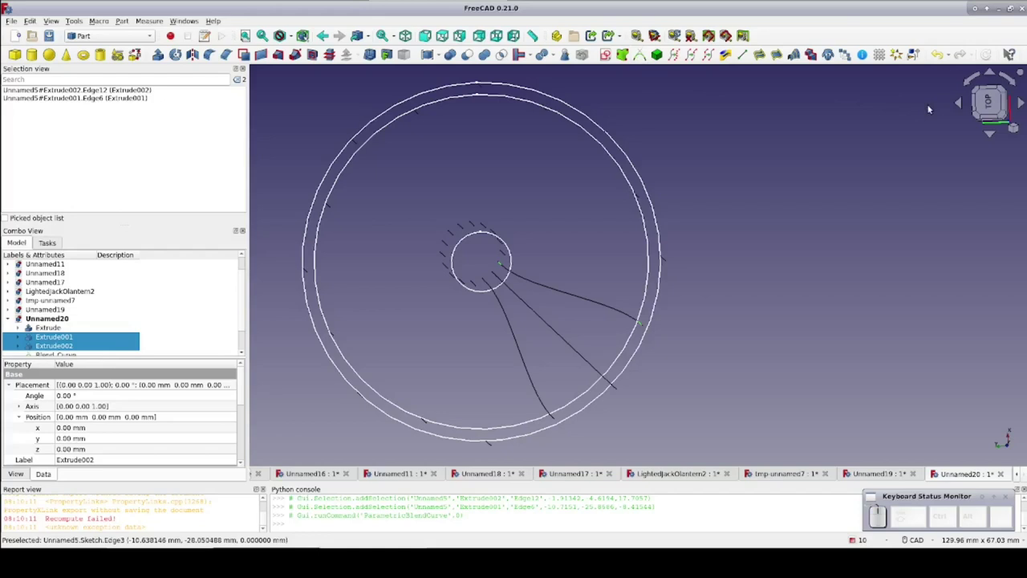
Reorient the view and toggle the underlying sketch's visibility off and back on
{"action": "left_click", "coordinate": [991, 106]}
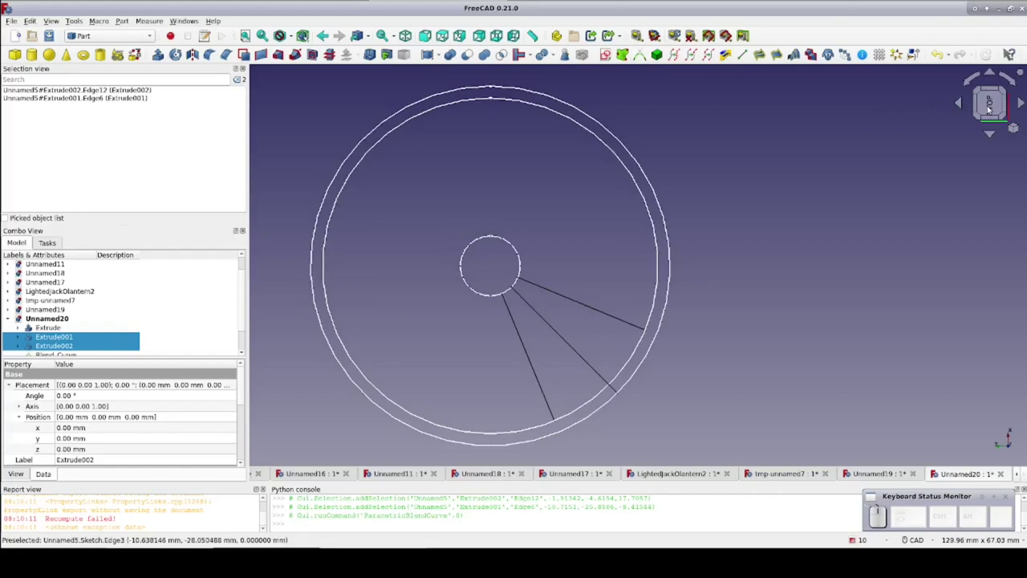
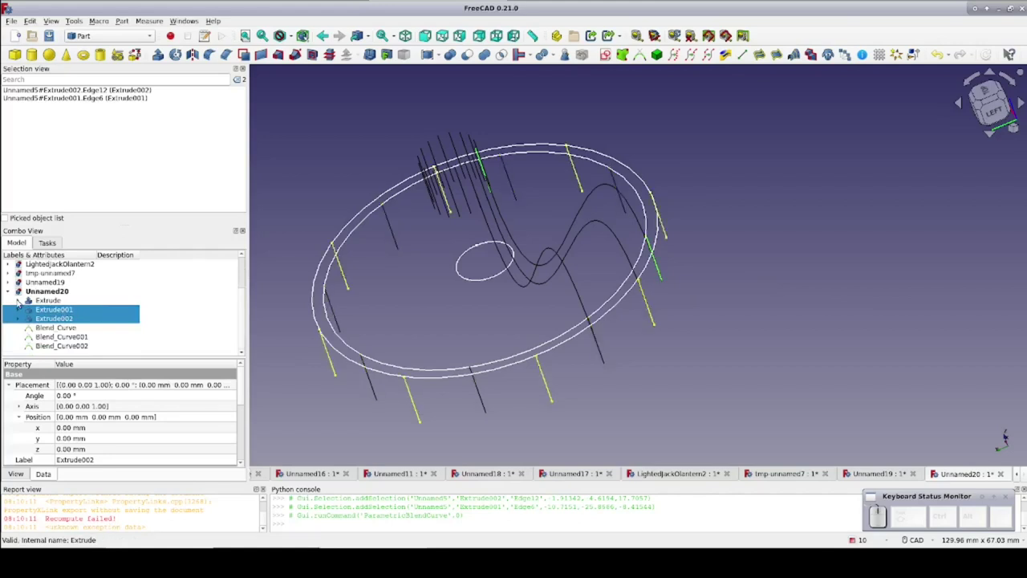
{"action": "left_click", "coordinate": [21, 300]}
{"action": "left_click", "coordinate": [33, 310]}
{"action": "left_click_drag", "start_coordinate": [28, 363], "coordinate": [69, 318]}
{"action": "key", "text": "space"}
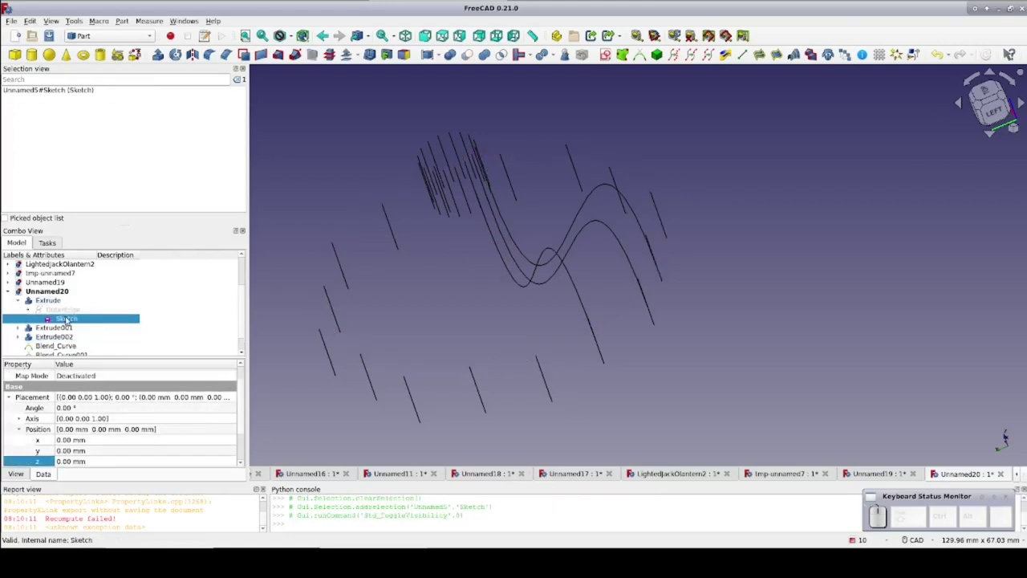
{"action": "key", "text": "space"}
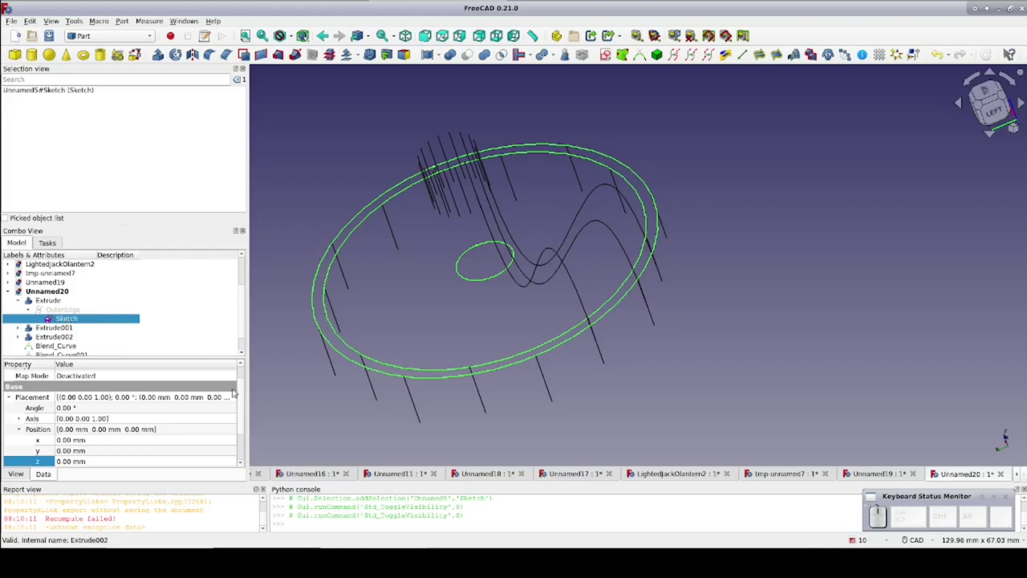
Give all three blend curves 0 mm start/end parameters and a Scale1 of -2, arching them upward
{"action": "left_click", "coordinate": [283, 419]}
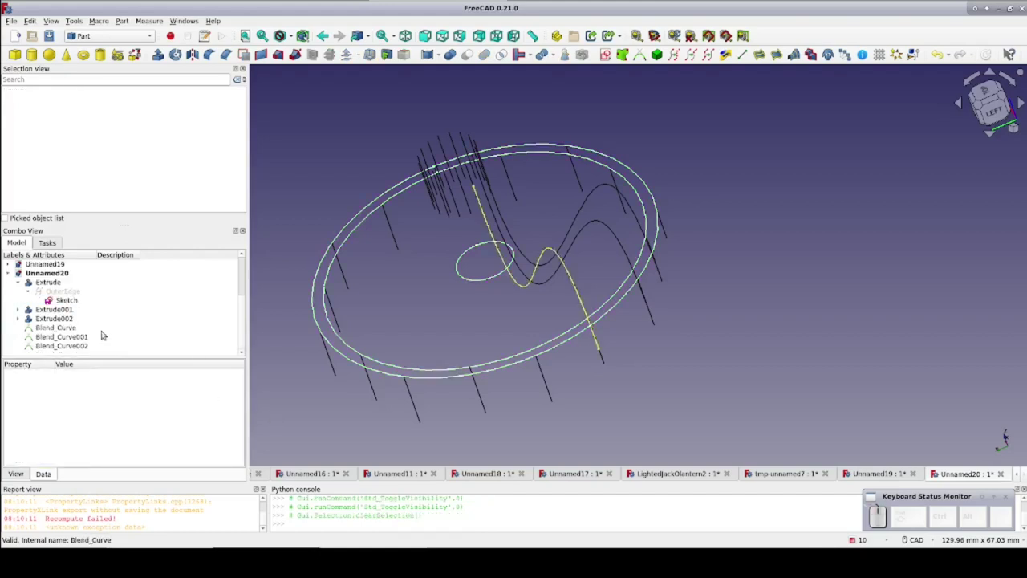
{"action": "left_click", "coordinate": [82, 326]}
{"action": "left_click", "coordinate": [79, 347]}
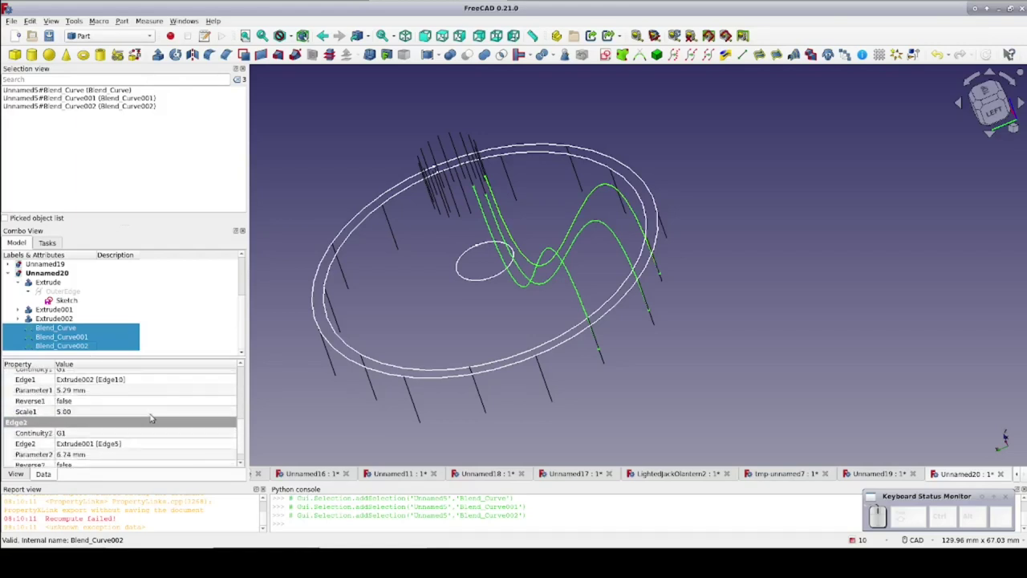
{"action": "left_click", "coordinate": [100, 388]}
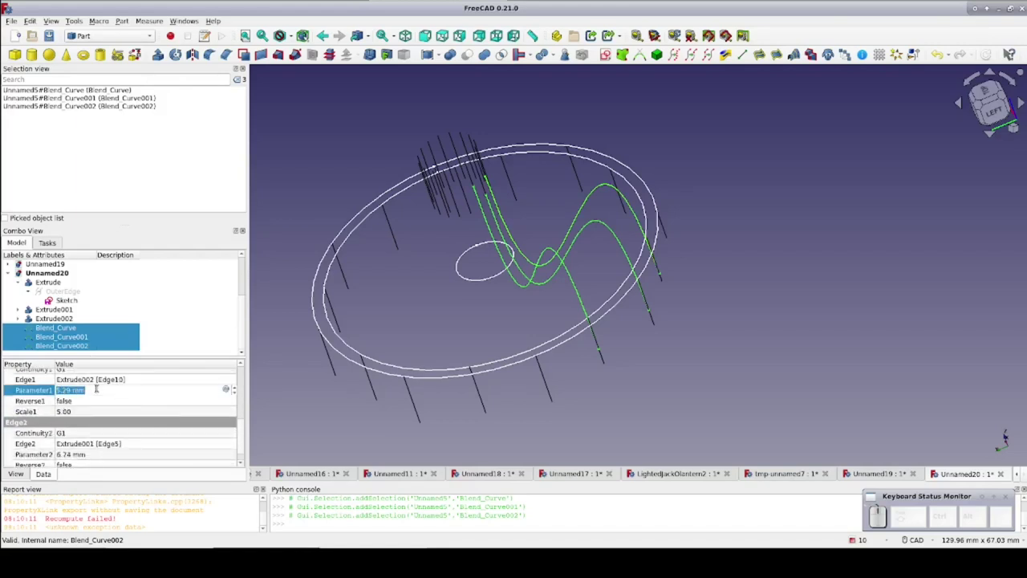
{"action": "key", "text": "0"}
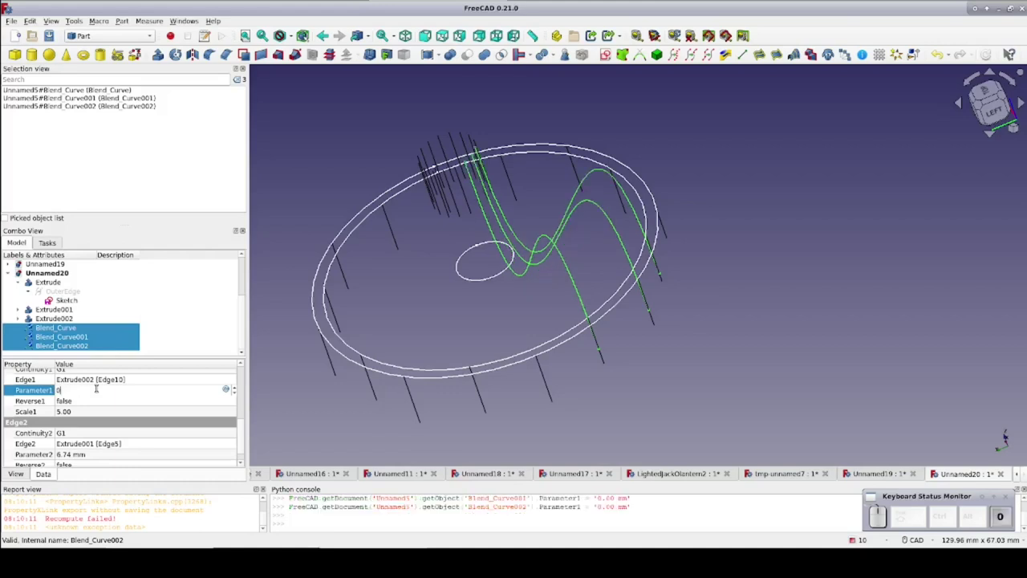
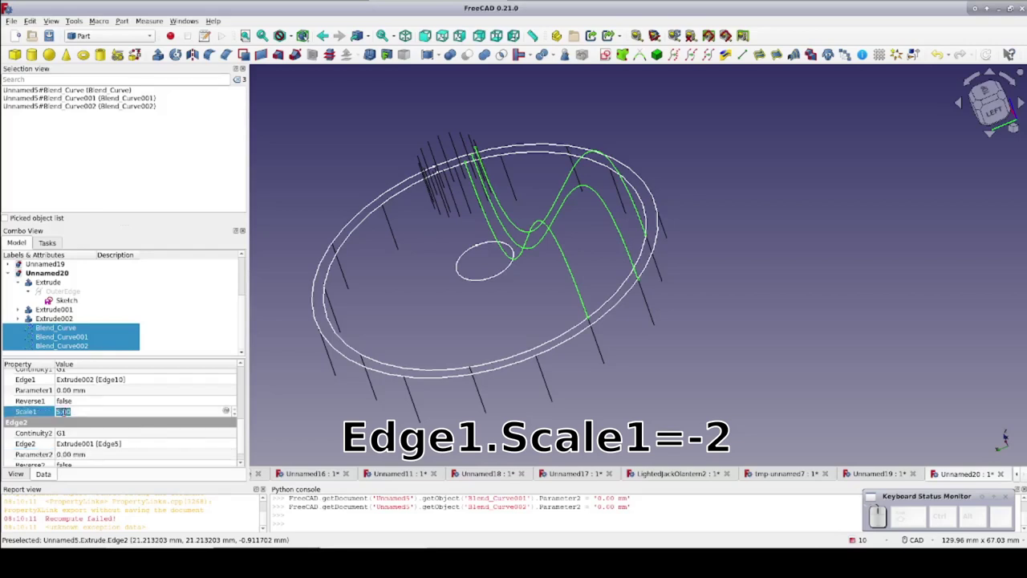
{"action": "key", "text": "-"}
{"action": "key", "text": "2"}
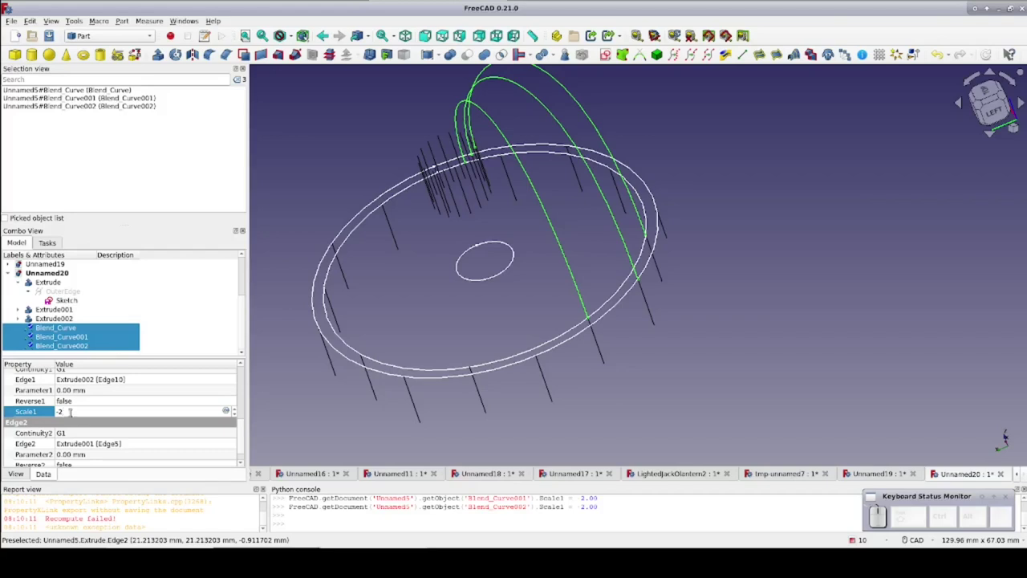
{"action": "left_click_drag", "start_coordinate": [767, 272], "coordinate": [711, 326]}
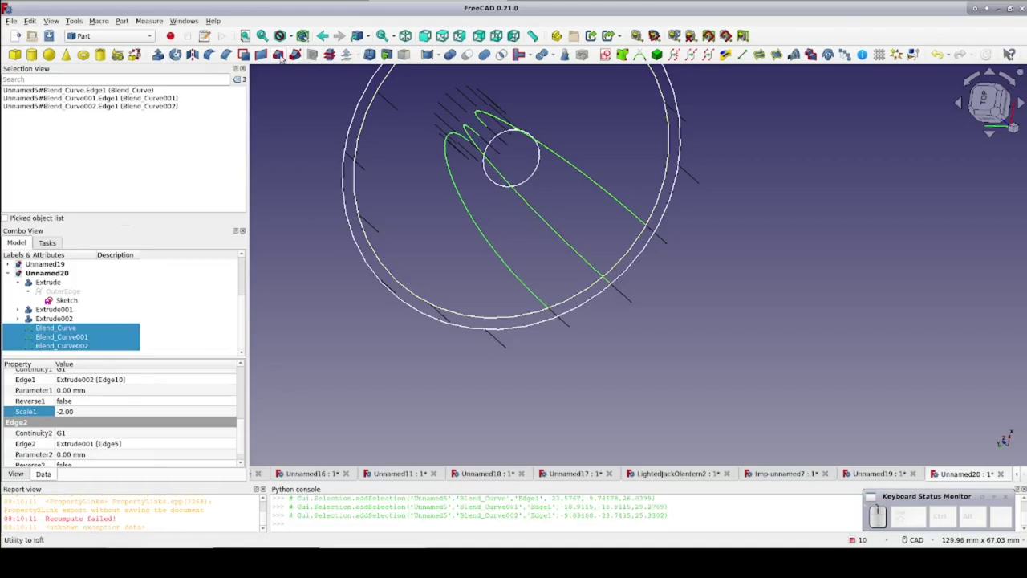
Loft a rib surface through Blend_Curve, Blend_Curve001 and Blend_Curve002
{"action": "left_click", "coordinate": [279, 57]}
{"action": "left_click", "coordinate": [78, 318]}
{"action": "left_click", "coordinate": [78, 319]}
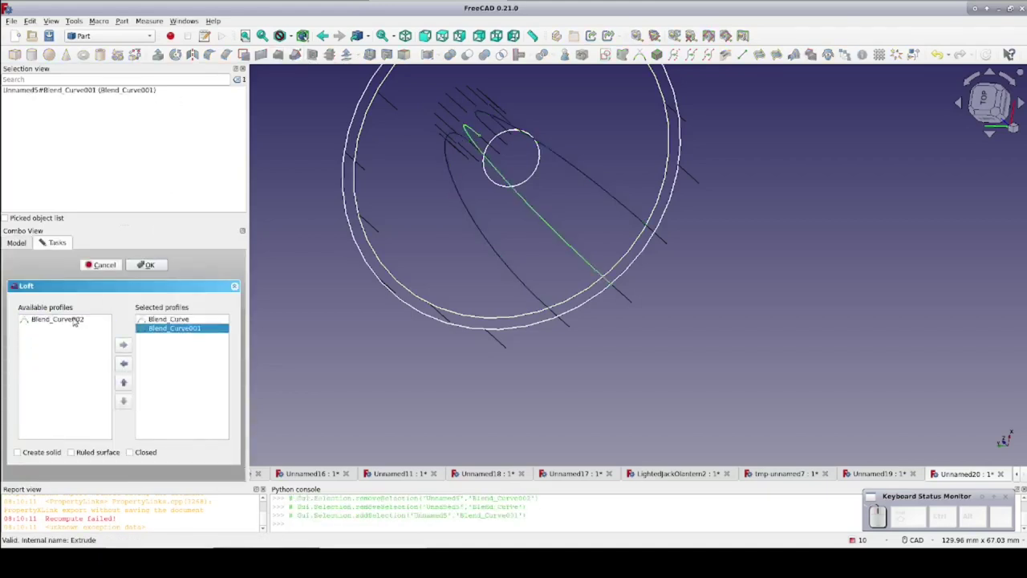
{"action": "left_click", "coordinate": [77, 319]}
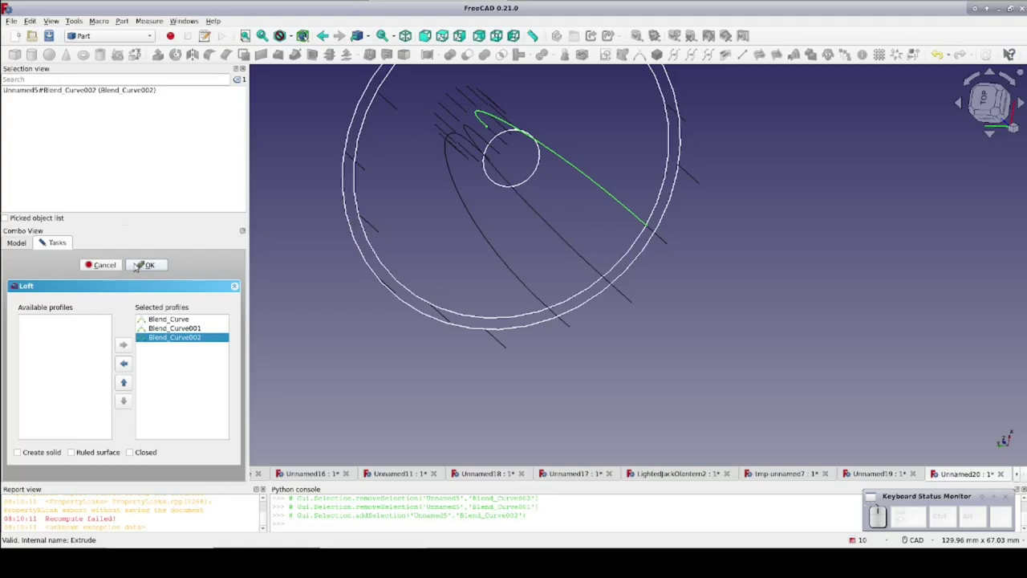
{"action": "left_click", "coordinate": [139, 264]}
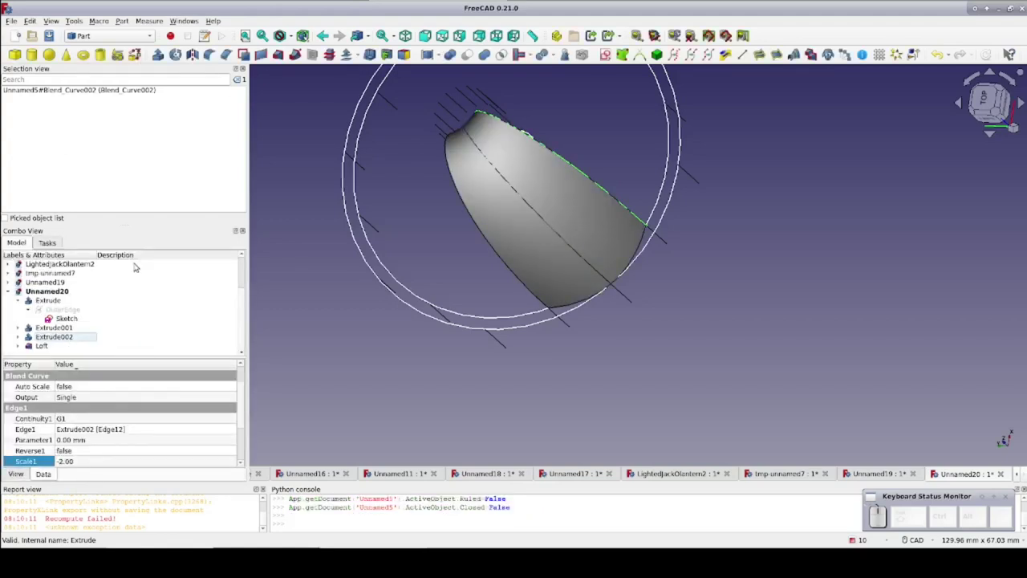
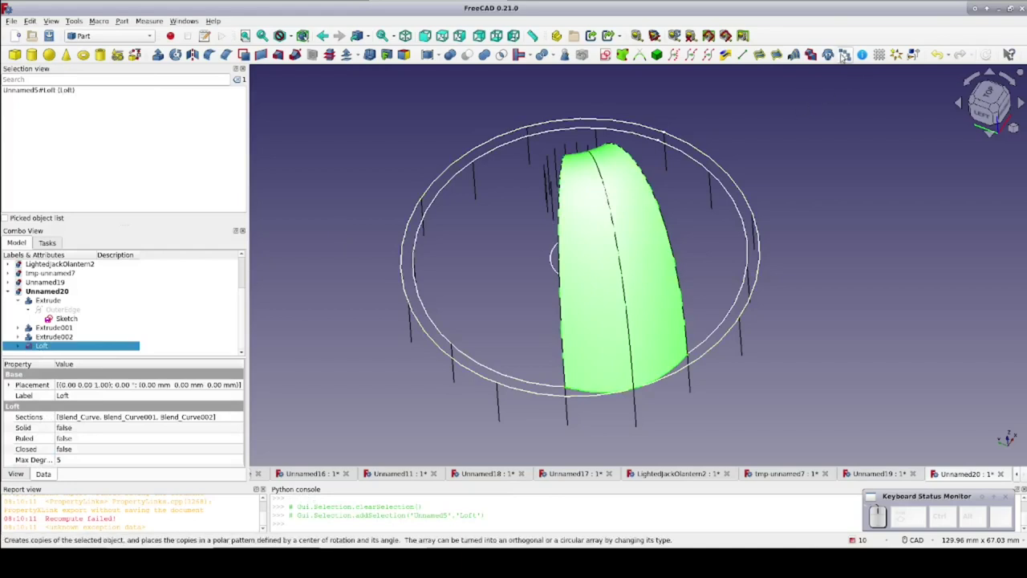
Make a Draft polar array of the loft centred on the origin
{"action": "left_click", "coordinate": [845, 55]}
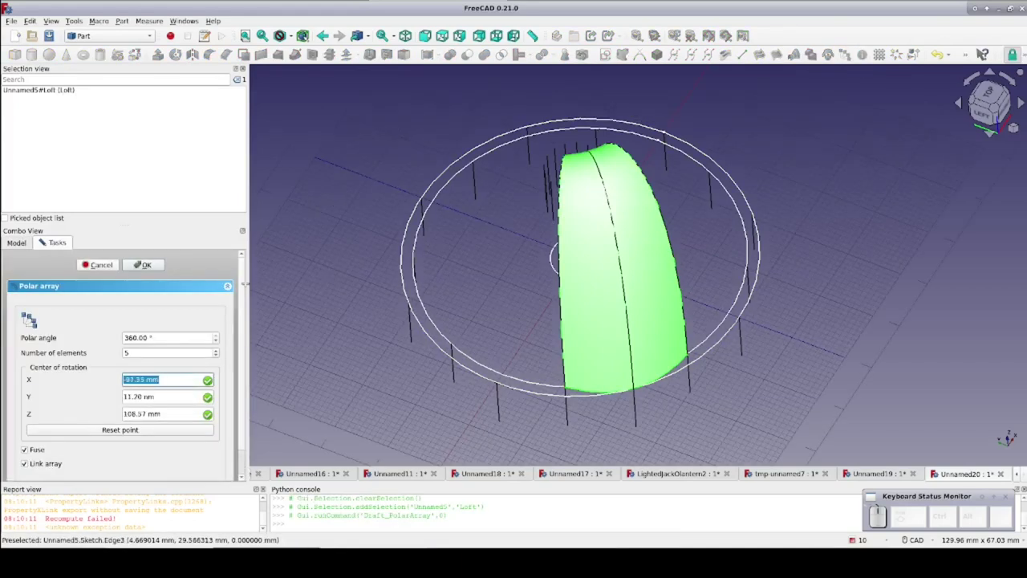
{"action": "left_click", "coordinate": [119, 430]}
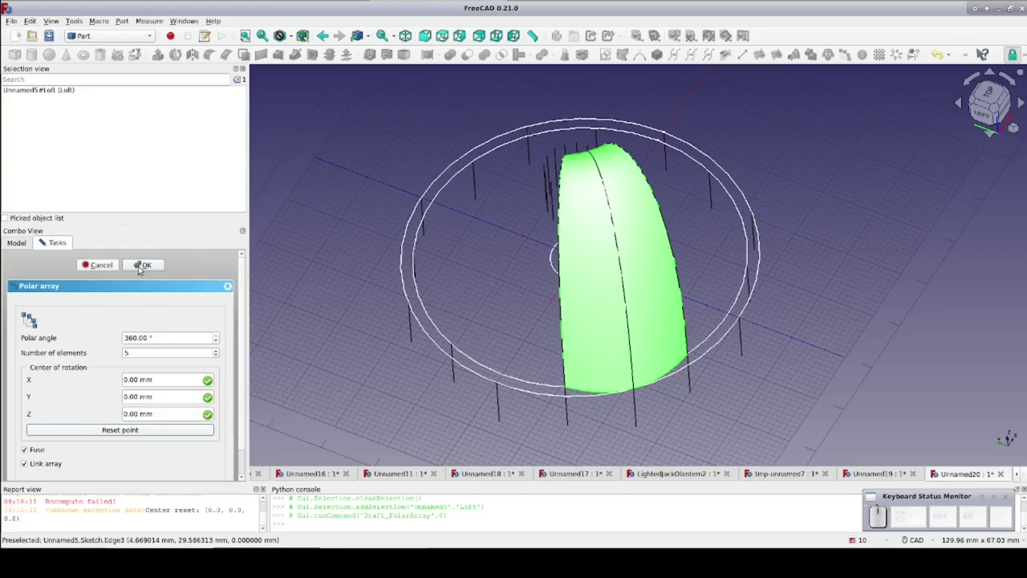
{"action": "left_click", "coordinate": [143, 267]}
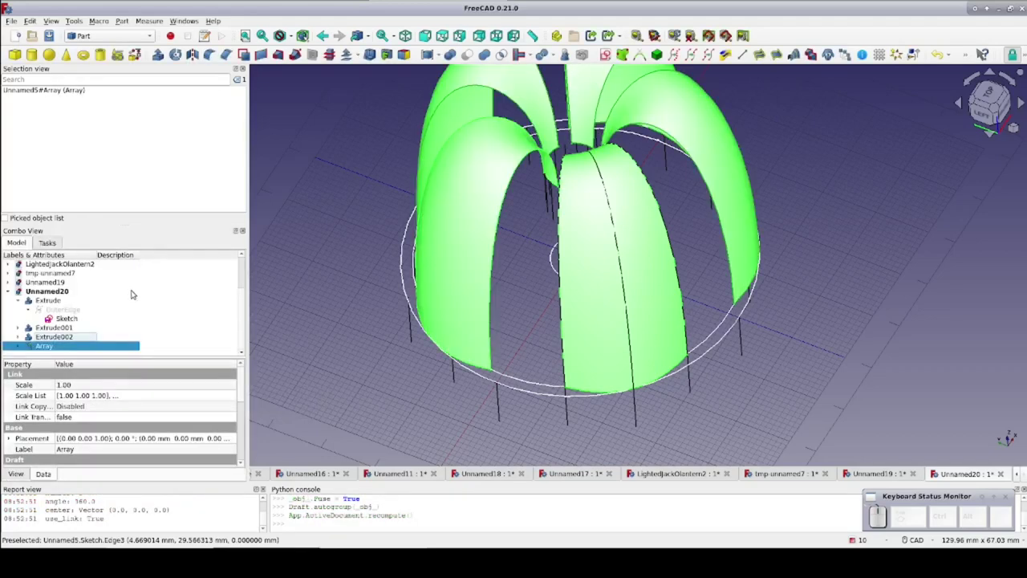
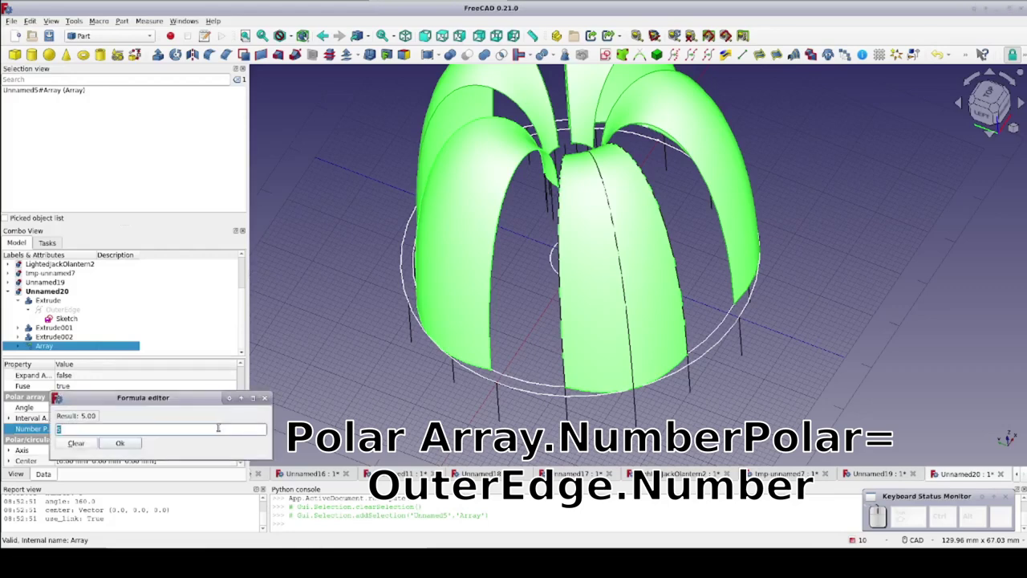
Drive the array's Number Polar by the expression OuterEdge.Number
{"action": "key", "text": "shift+o"}
{"action": "key", "text": "u"}
{"action": "key", "text": "Down"}
{"action": "key", "text": "Down"}
{"action": "key", "text": "Return"}
{"action": "key", "text": "Return"}
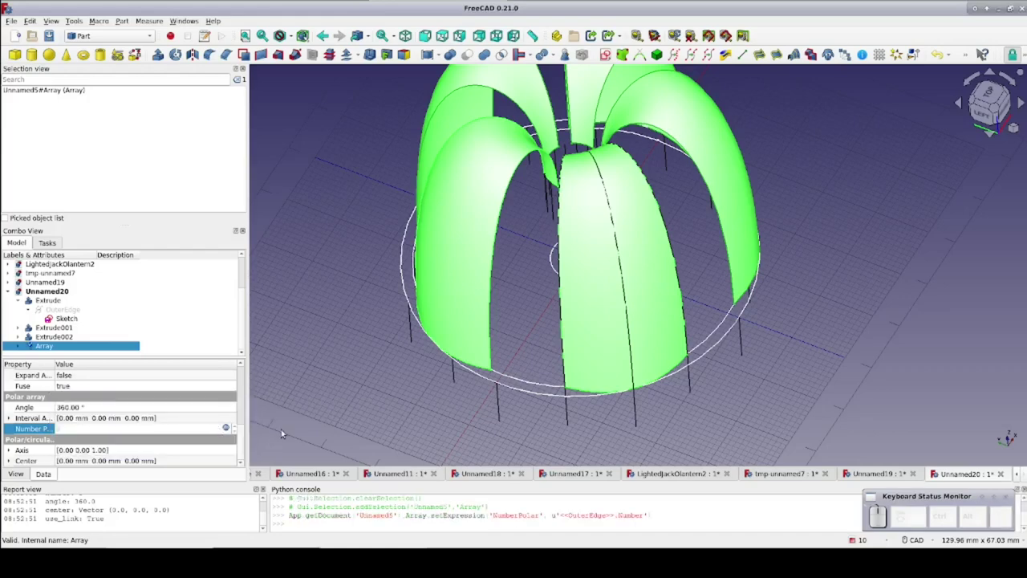
Set Scale1 of the loft's three Blend_Curves to -0.6 in the Data properties
{"action": "left_click", "coordinate": [285, 429]}
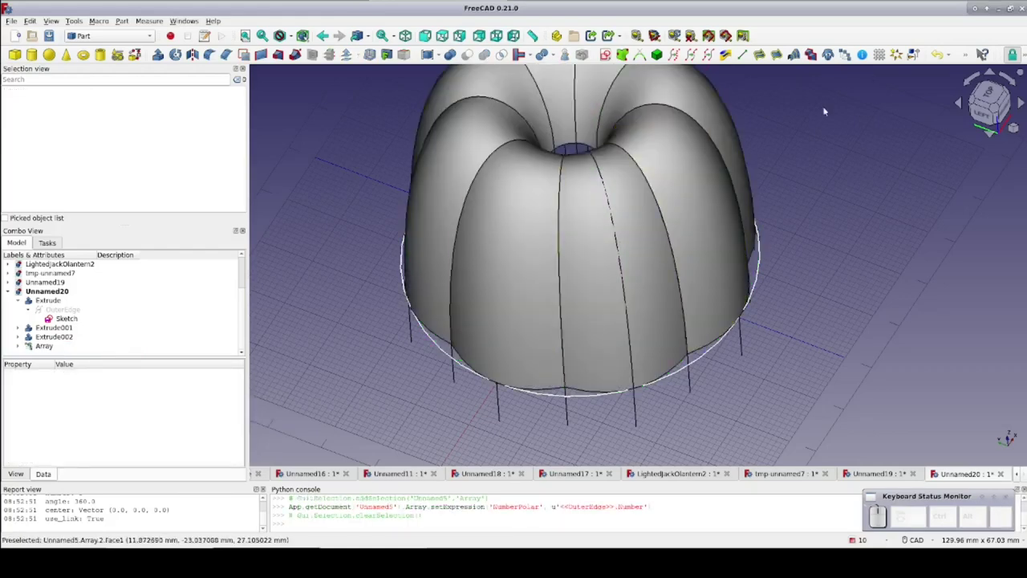
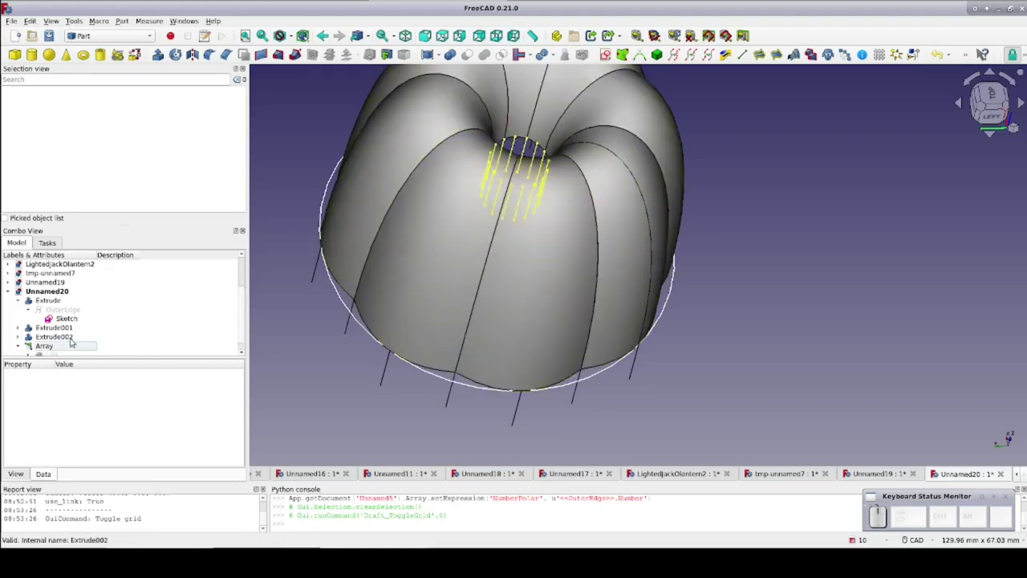
{"action": "left_click", "coordinate": [33, 349]}
{"action": "left_click", "coordinate": [98, 331]}
{"action": "left_click", "coordinate": [90, 345]}
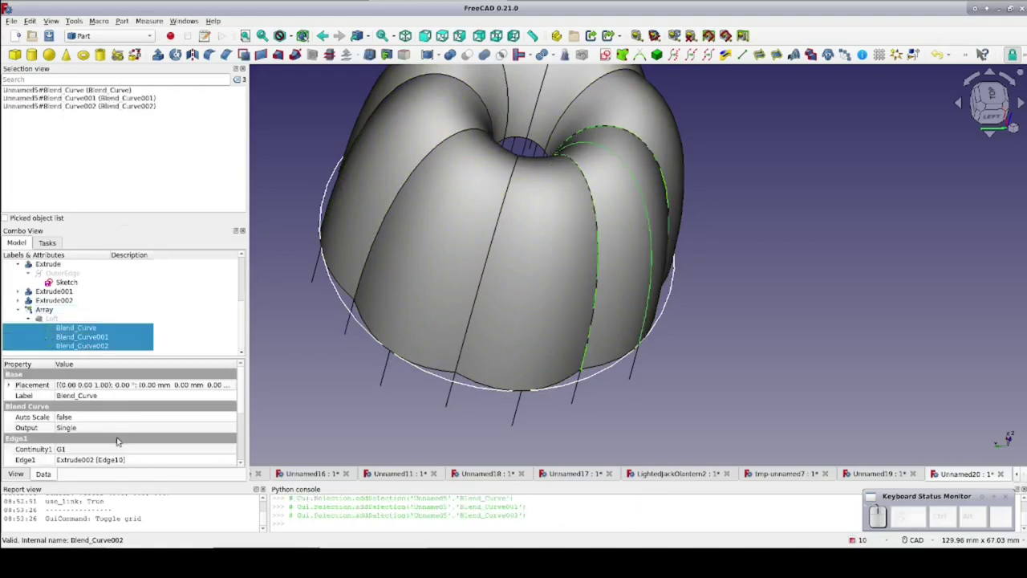
{"action": "scroll", "scroll_direction": "up", "scroll_amount": 3}
{"action": "left_click", "coordinate": [209, 434]}
{"action": "key", "text": "-"}
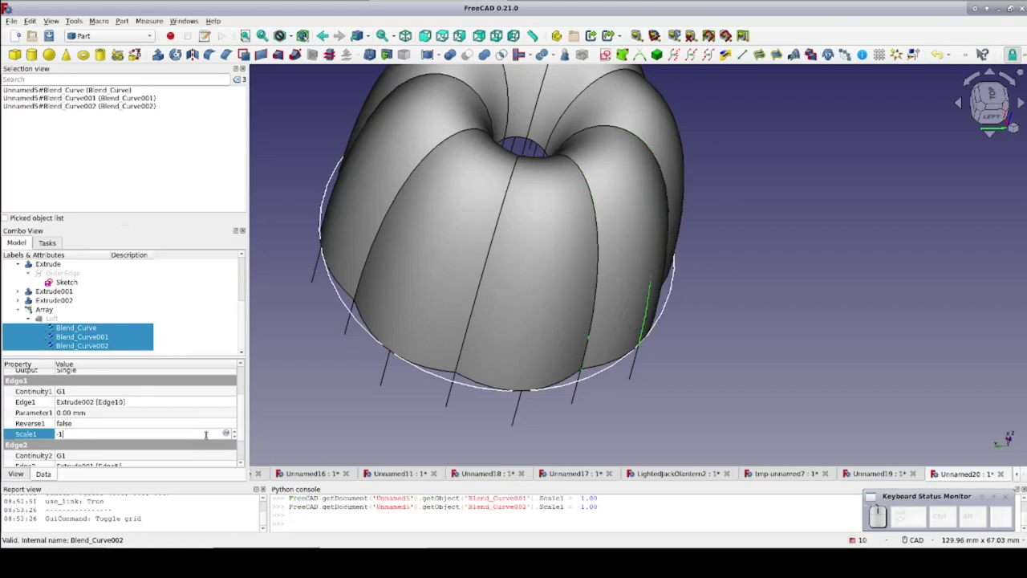
{"action": "left_click", "coordinate": [309, 414]}
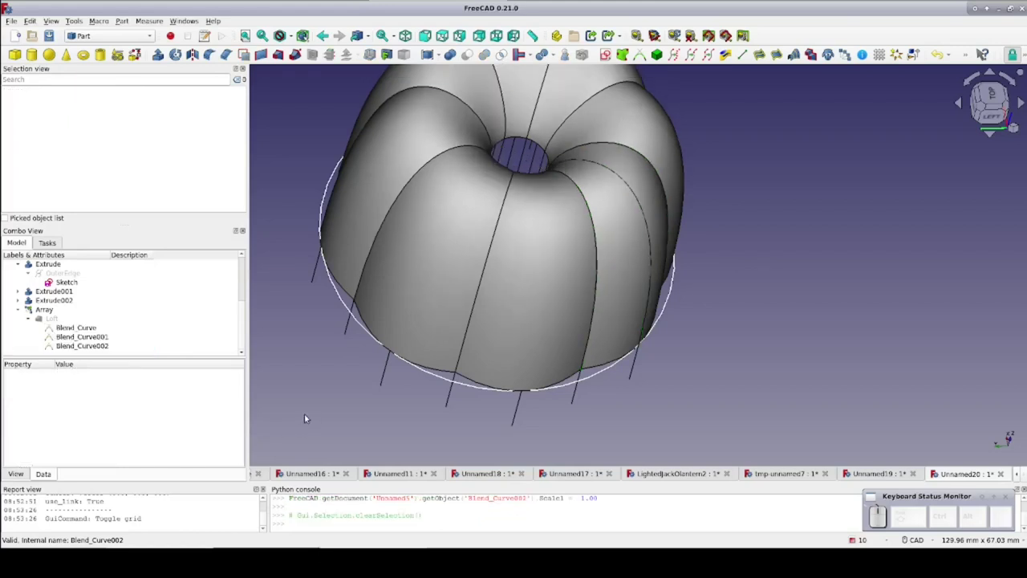
{"action": "left_click", "coordinate": [89, 328]}
{"action": "left_click", "coordinate": [92, 344]}
{"action": "left_click", "coordinate": [82, 460]}
{"action": "key", "text": "-"}
{"action": "key", "text": "."}
{"action": "key", "text": "6"}
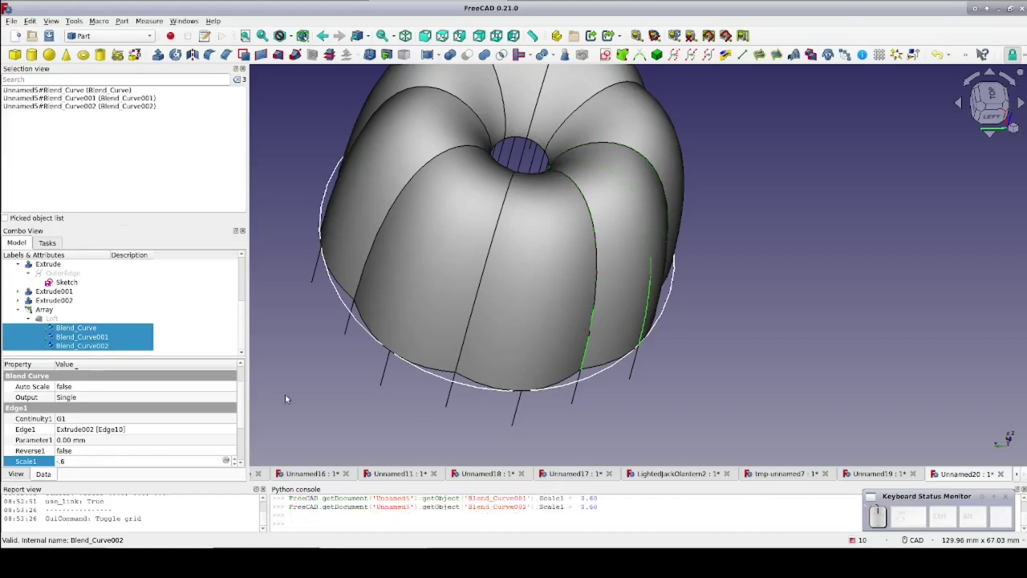
{"action": "left_click", "coordinate": [289, 395]}
Set Scale2 of the three Blend_Curves to 2, rounding the ribbed shell into a dome
{"action": "left_click_drag", "start_coordinate": [292, 396], "coordinate": [334, 379]}
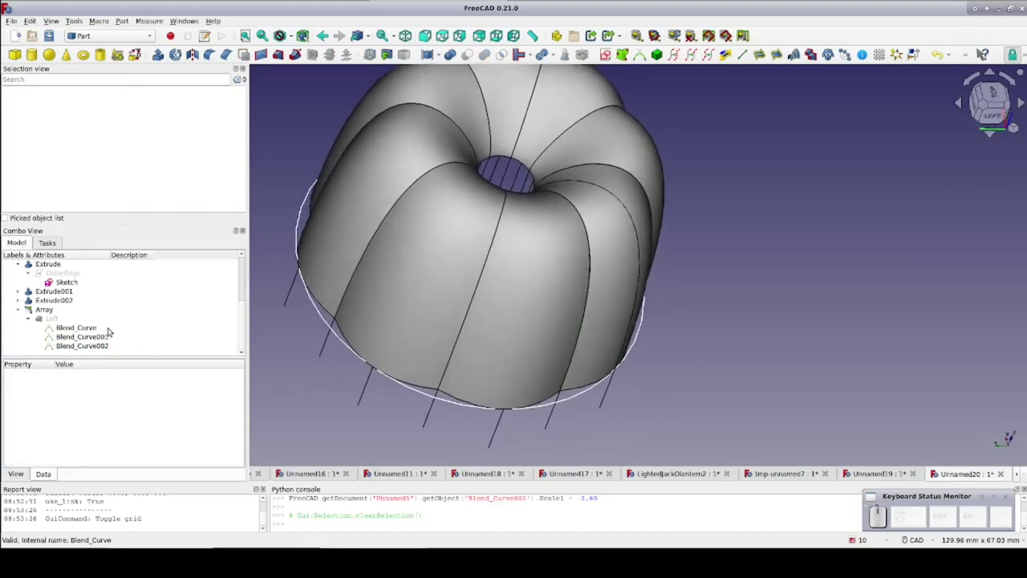
{"action": "left_click", "coordinate": [90, 322]}
{"action": "left_click", "coordinate": [88, 347]}
{"action": "scroll", "scroll_direction": "up", "scroll_amount": 3}
{"action": "left_click", "coordinate": [95, 459]}
{"action": "key", "text": "2"}
{"action": "left_click", "coordinate": [286, 405]}
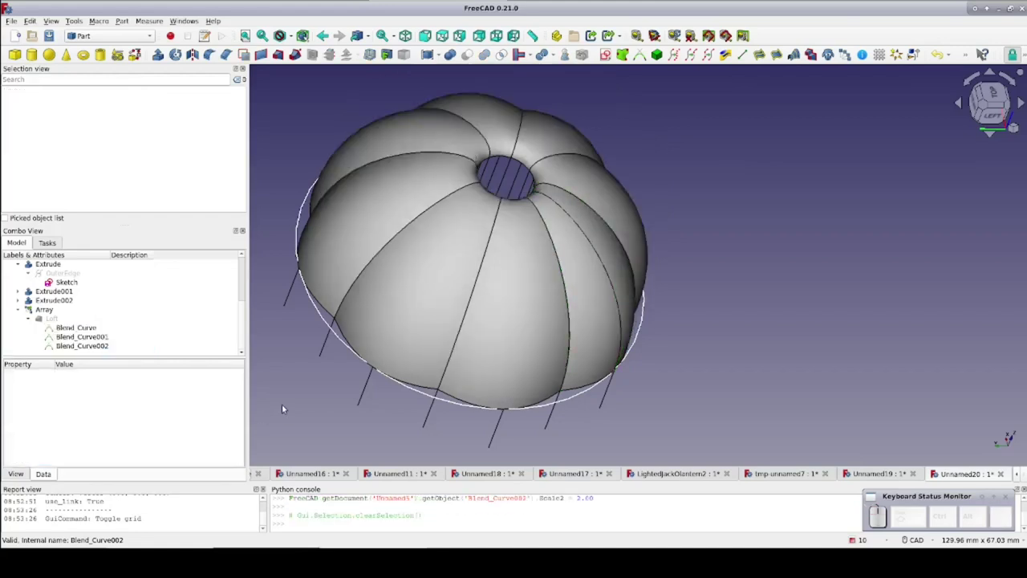
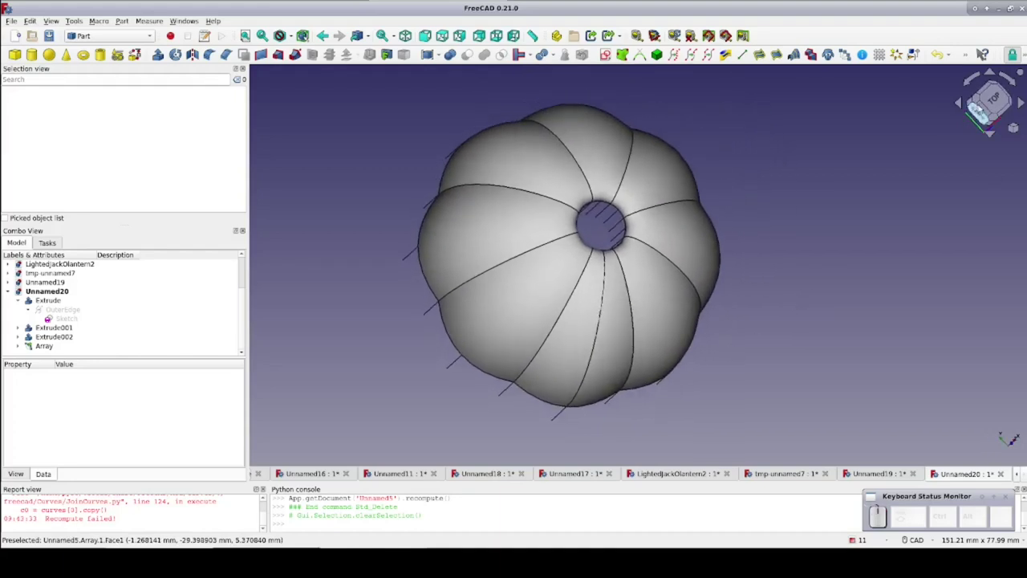
{"action": "left_click", "coordinate": [995, 104]}
{"action": "middle_click", "coordinate": [950, 132]}
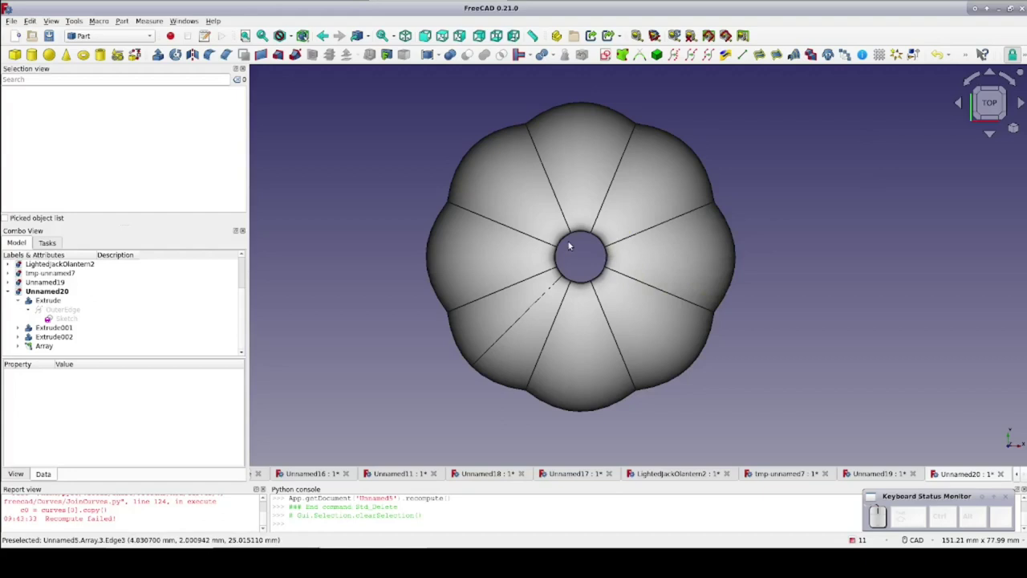
Join the eight edges of the top opening into a single curve with Join Curves
{"action": "left_click", "coordinate": [572, 238]}
{"action": "left_click", "coordinate": [580, 232]}
{"action": "left_click", "coordinate": [600, 238]}
{"action": "left_click", "coordinate": [609, 254]}
{"action": "left_click", "coordinate": [603, 272]}
{"action": "left_click", "coordinate": [580, 282]}
{"action": "left_click", "coordinate": [574, 277]}
{"action": "left_click", "coordinate": [562, 259]}
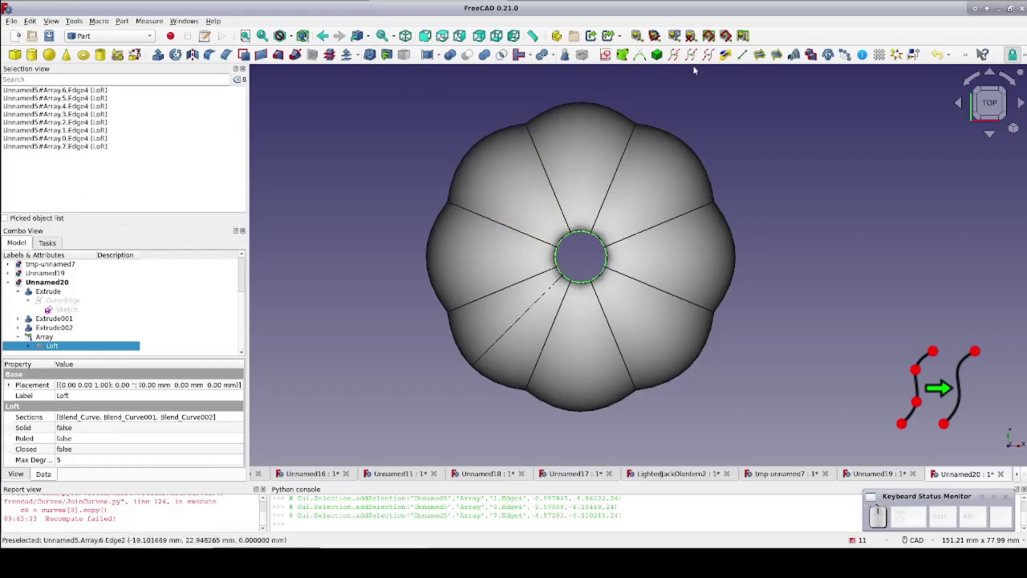
{"action": "left_click", "coordinate": [711, 58]}
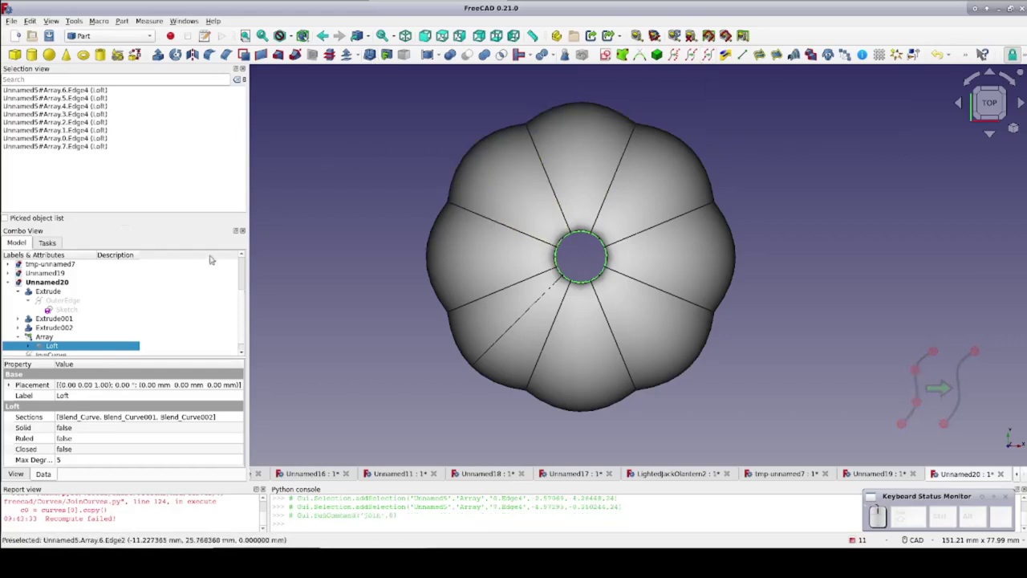
Delete the failed JoinCurve and select the ribbed Array for further operations
{"action": "left_click", "coordinate": [656, 47]}
{"action": "left_click", "coordinate": [55, 346]}
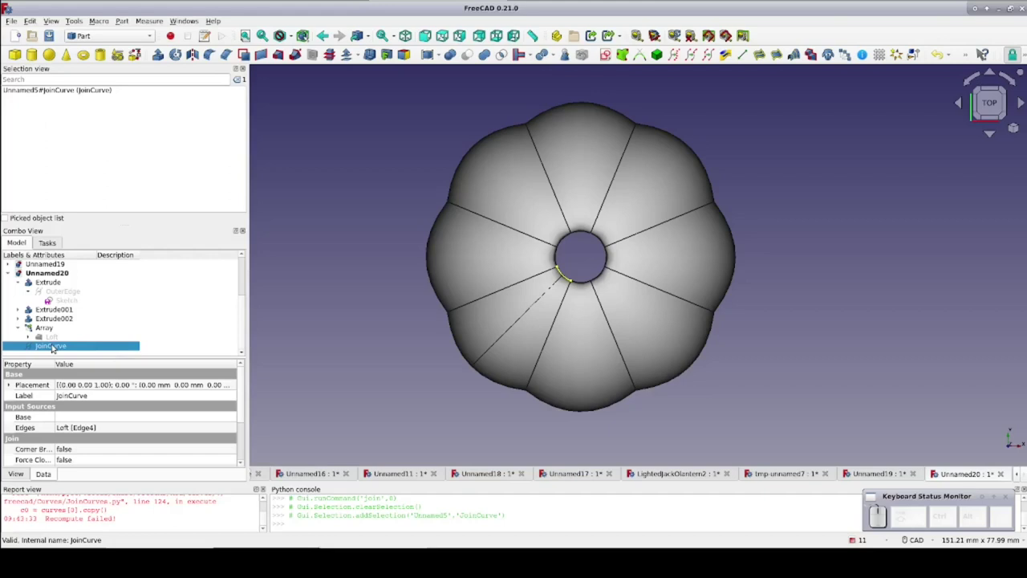
{"action": "key", "text": "Delete"}
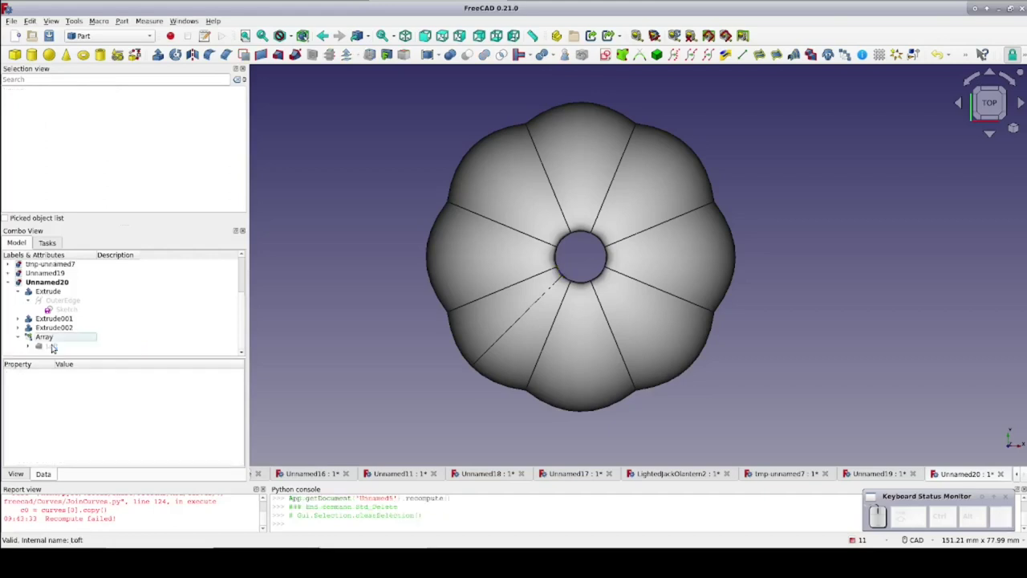
{"action": "left_click", "coordinate": [156, 51]}
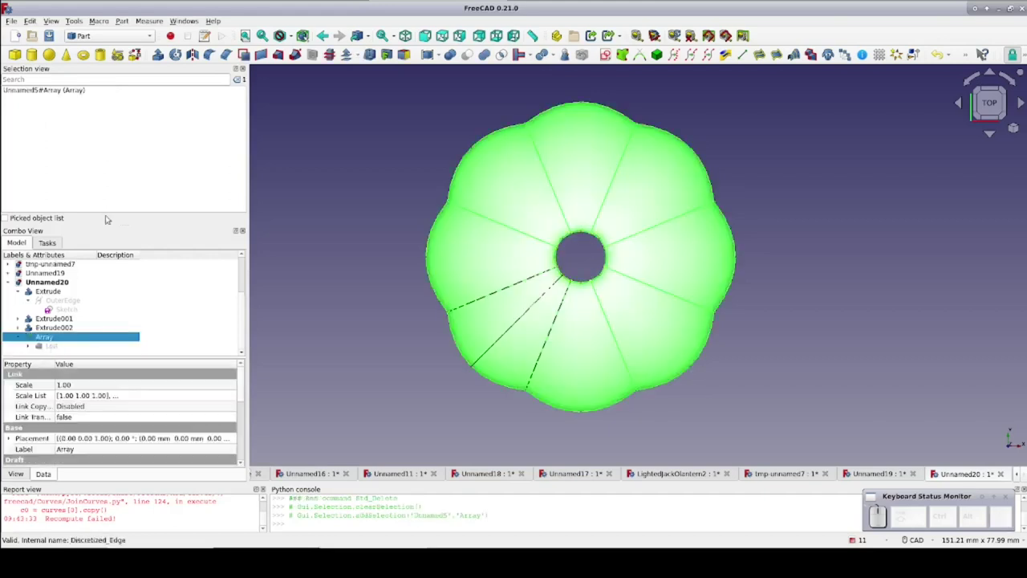
Explode the Array compound into eight separate rib shapes
{"action": "left_click", "coordinate": [125, 25]}
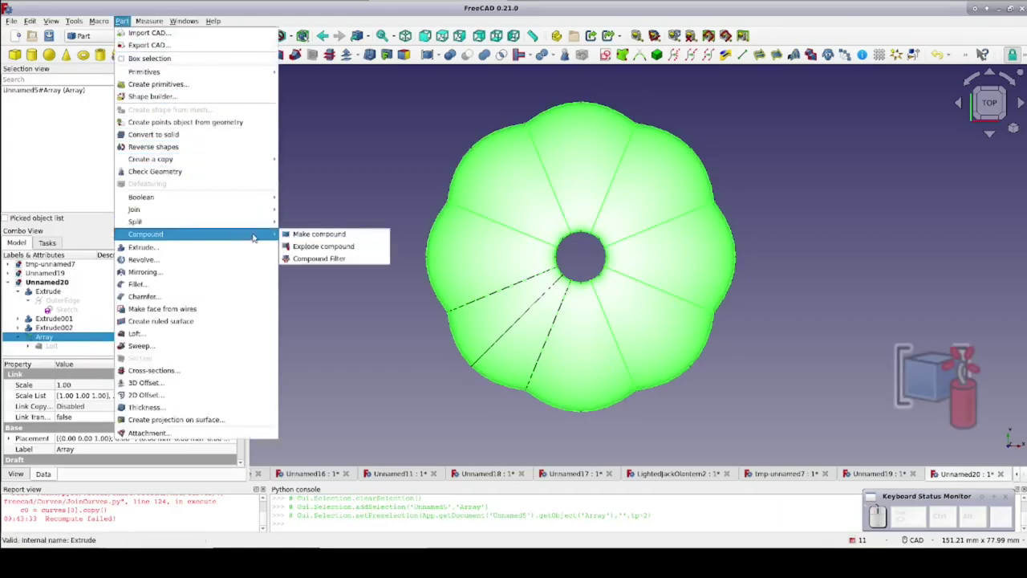
{"action": "left_click", "coordinate": [317, 247]}
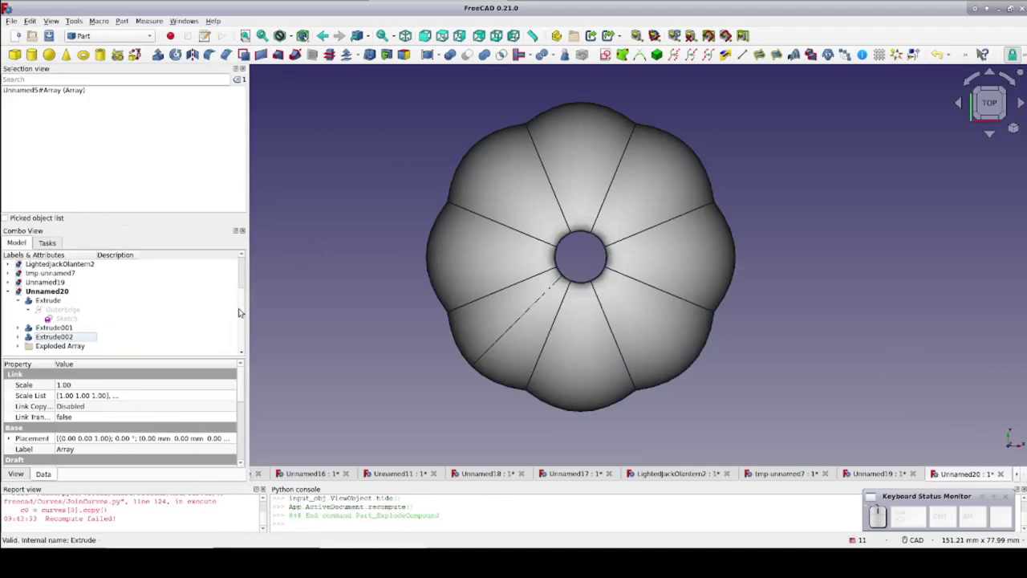
{"action": "left_click_drag", "start_coordinate": [246, 309], "coordinate": [242, 327]}
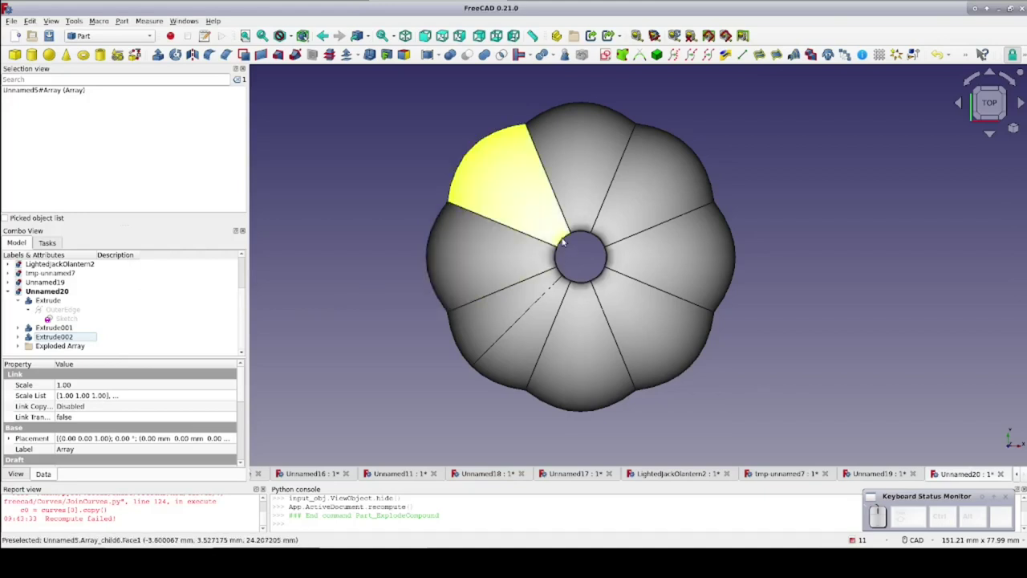
Join the eight ribs' top-opening edges into one JoinCurve
{"action": "left_click", "coordinate": [571, 240]}
{"action": "left_click", "coordinate": [579, 234]}
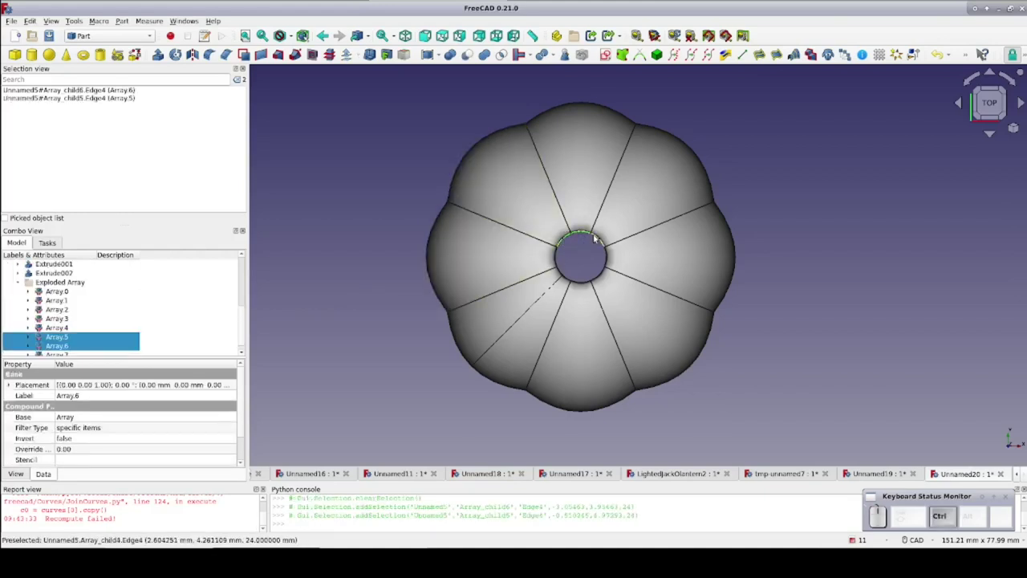
{"action": "left_click", "coordinate": [599, 235]}
{"action": "left_click", "coordinate": [609, 254]}
{"action": "left_click", "coordinate": [606, 271]}
{"action": "left_click", "coordinate": [588, 282]}
{"action": "left_click", "coordinate": [570, 280]}
{"action": "left_click", "coordinate": [559, 263]}
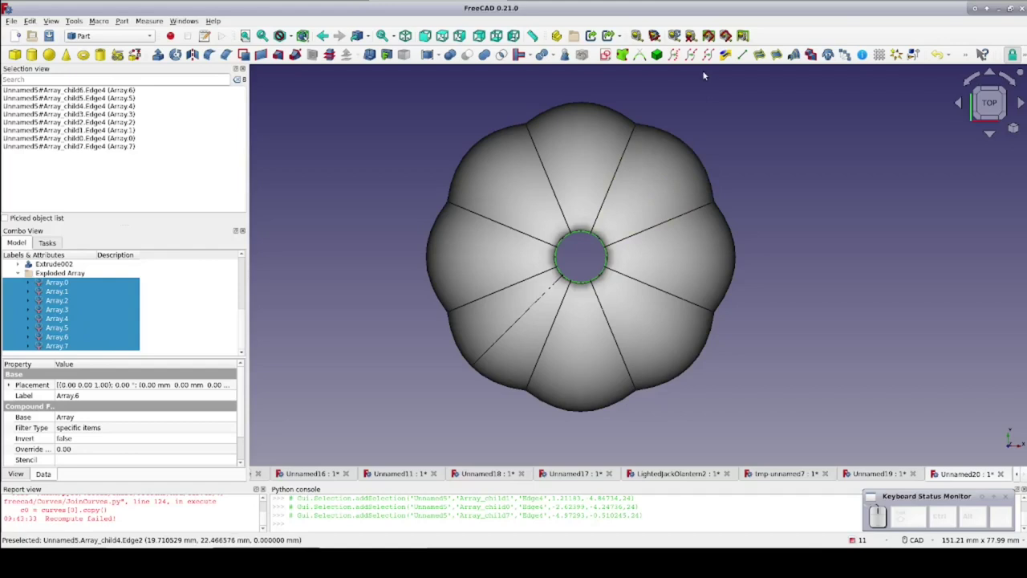
{"action": "left_click", "coordinate": [709, 59]}
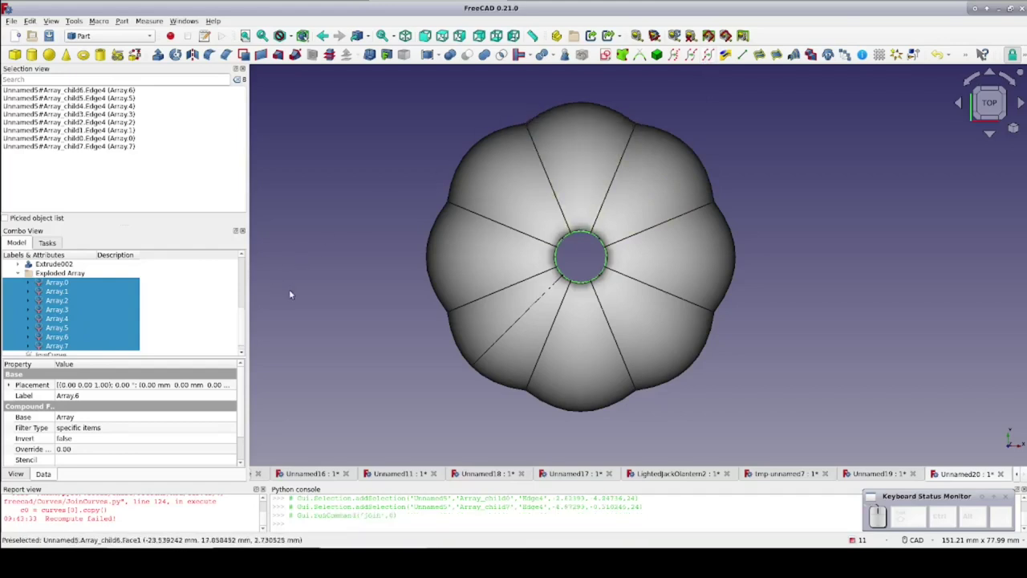
Hide the Exploded Array pieces and keep the joined rim circle visible
{"action": "left_click", "coordinate": [296, 292]}
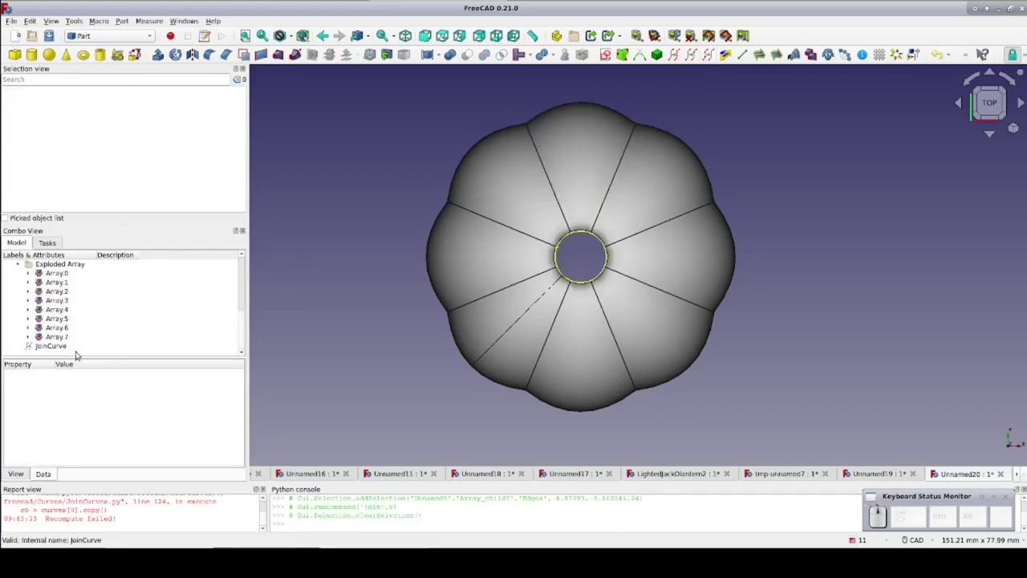
{"action": "left_click", "coordinate": [64, 346]}
{"action": "key", "text": "space"}
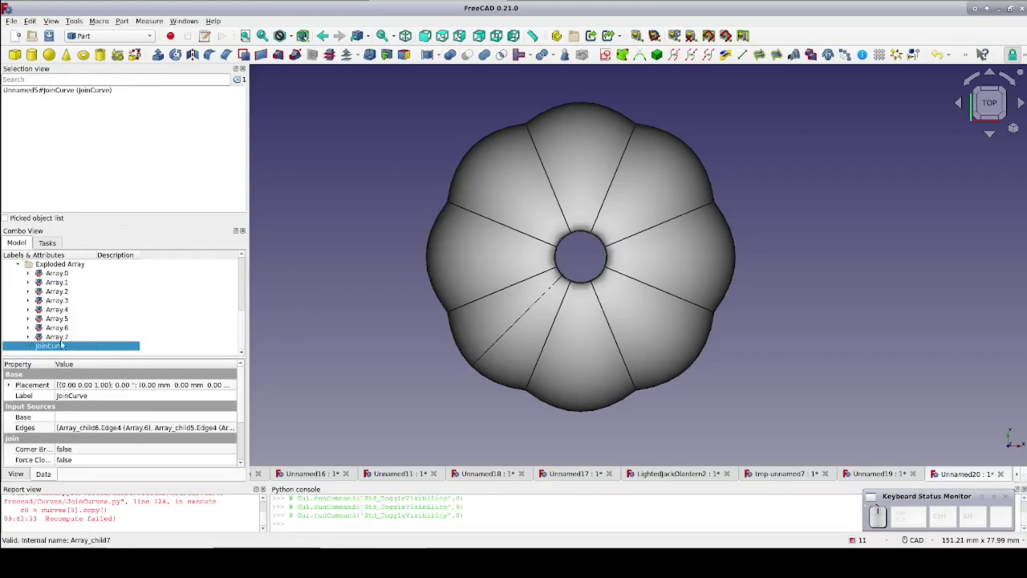
{"action": "left_click", "coordinate": [28, 363]}
{"action": "key", "text": "space"}
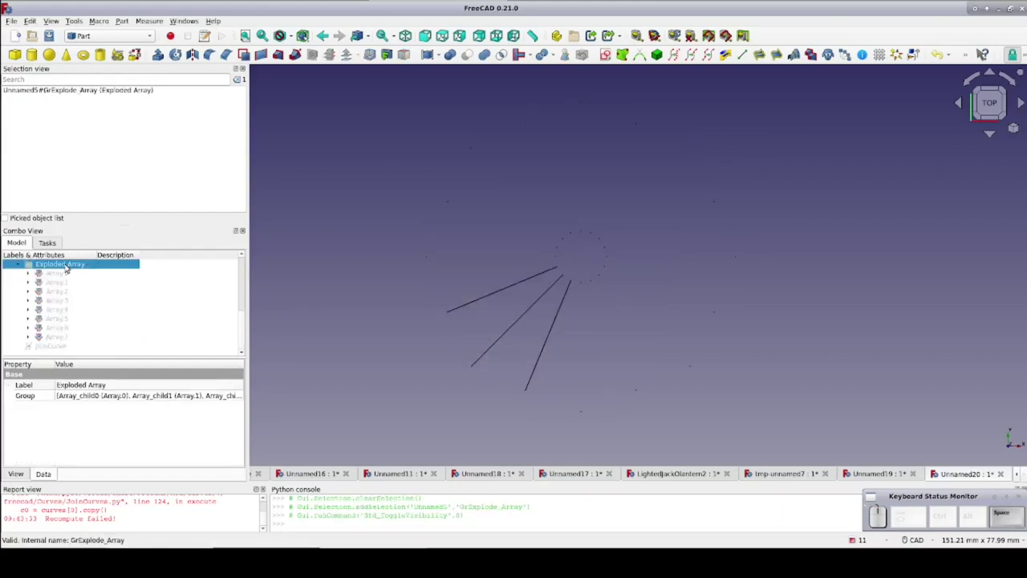
{"action": "left_click", "coordinate": [60, 349]}
{"action": "key", "text": "space"}
{"action": "key", "text": "space"}
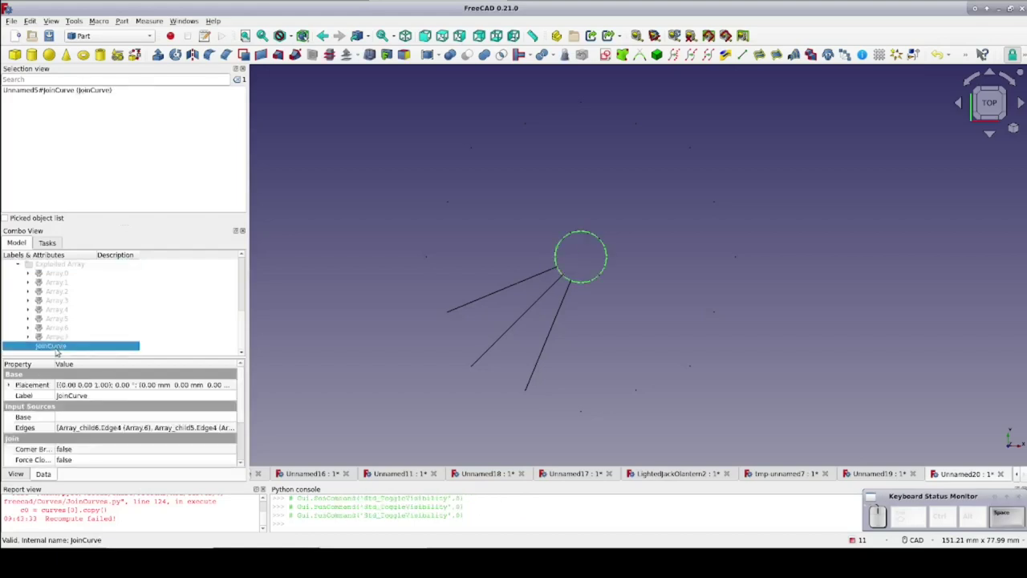
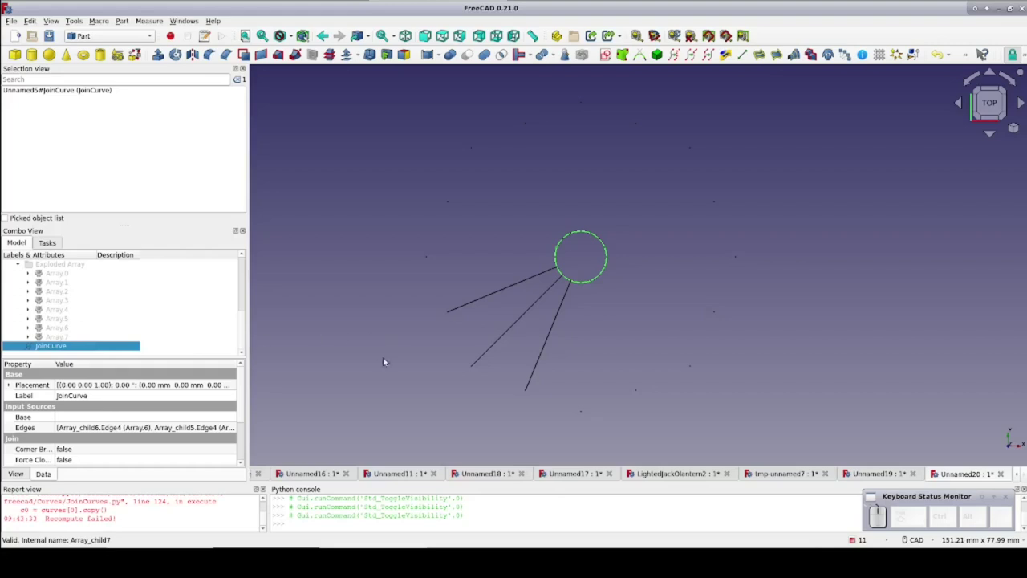
Create a sub-object shape Binder on the JoinCurve with Make Face true, capping the hole
{"action": "left_click", "coordinate": [28, 363]}
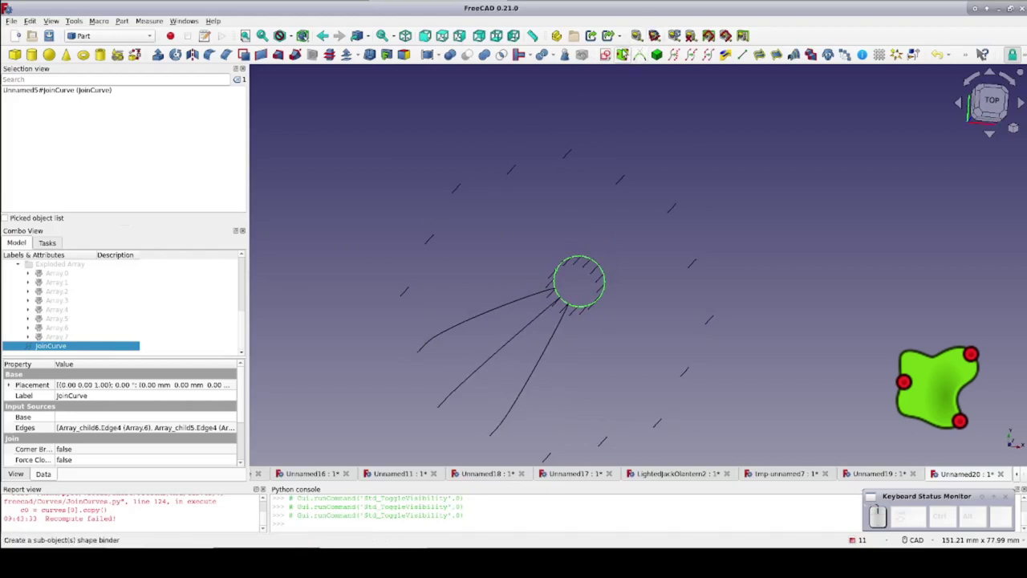
{"action": "left_click", "coordinate": [28, 364]}
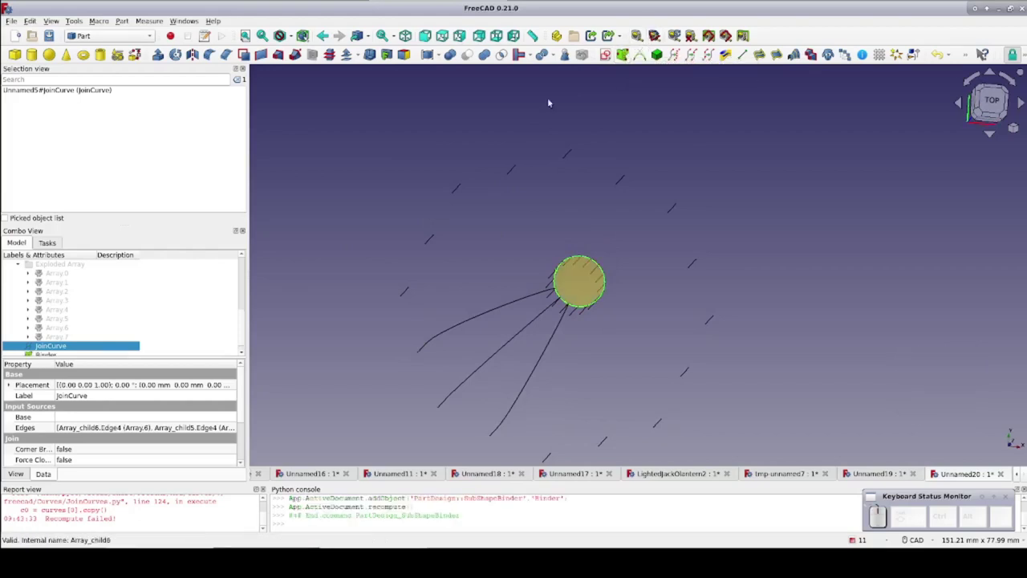
{"action": "left_click", "coordinate": [28, 364]}
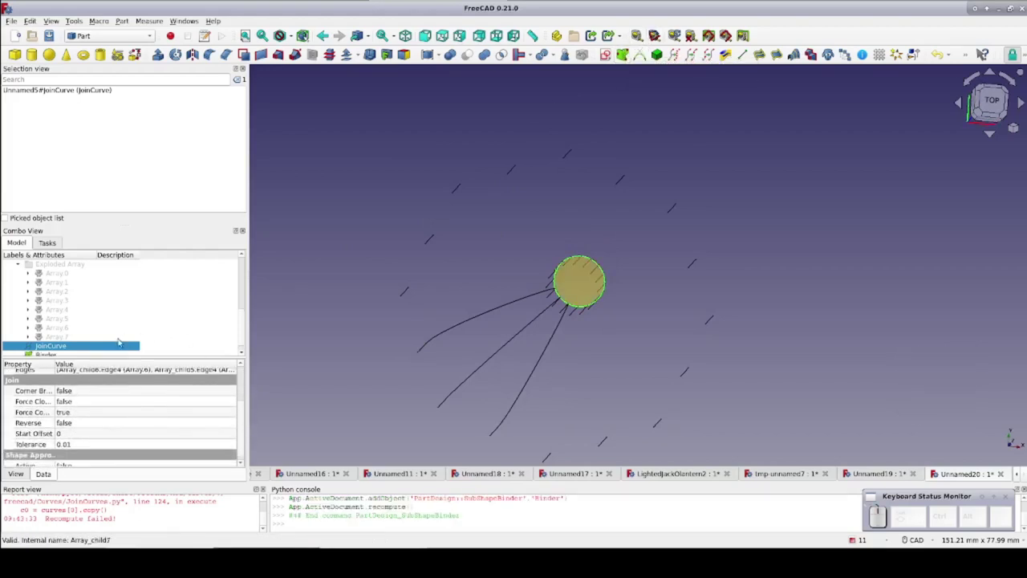
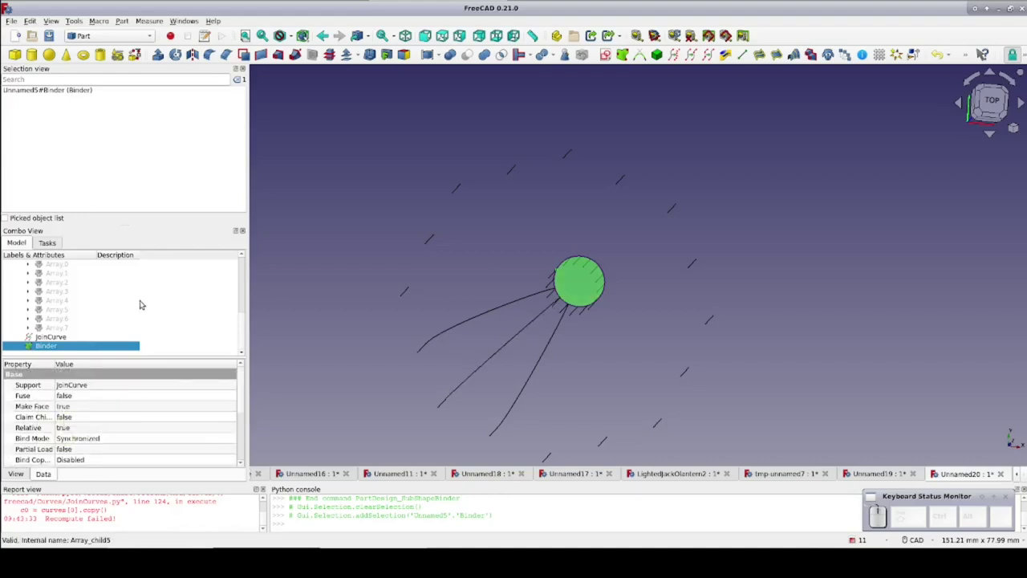
{"action": "scroll", "scroll_direction": "up", "scroll_amount": 3}
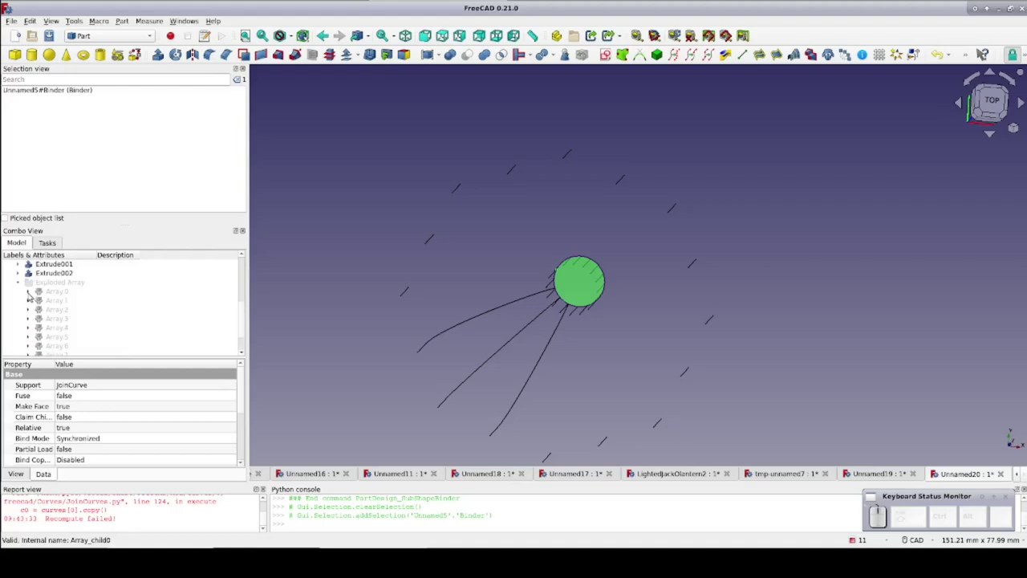
Show the original Array and mirror Array and Binder across the XY plane
{"action": "left_click", "coordinate": [32, 293]}
{"action": "left_click", "coordinate": [56, 302]}
{"action": "key", "text": "space"}
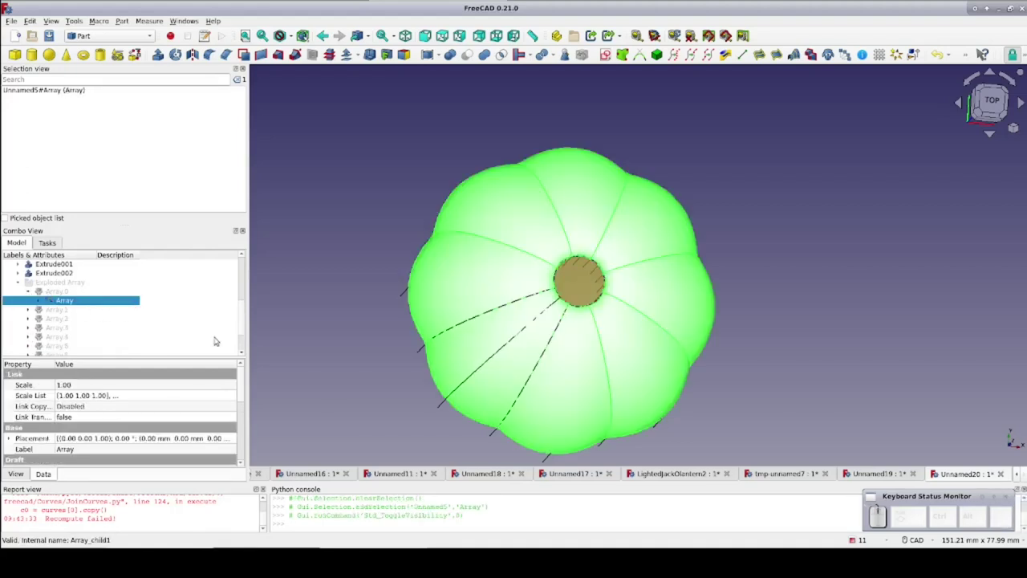
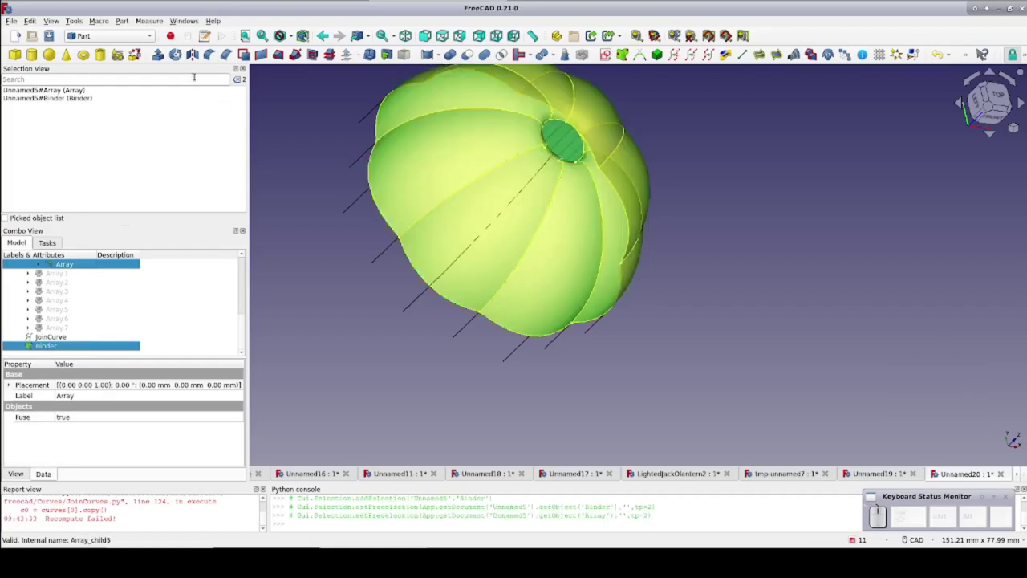
{"action": "left_click", "coordinate": [197, 57]}
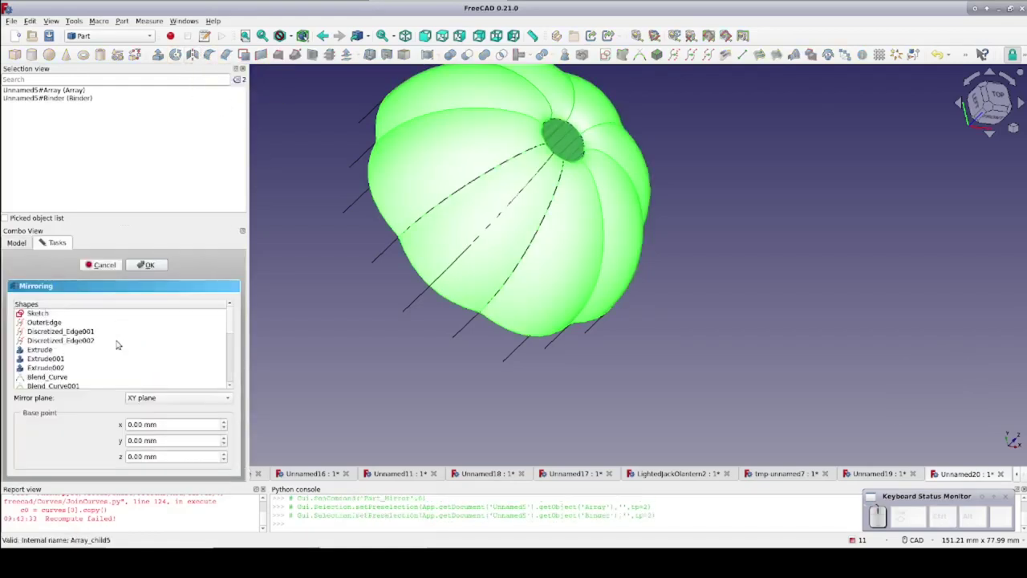
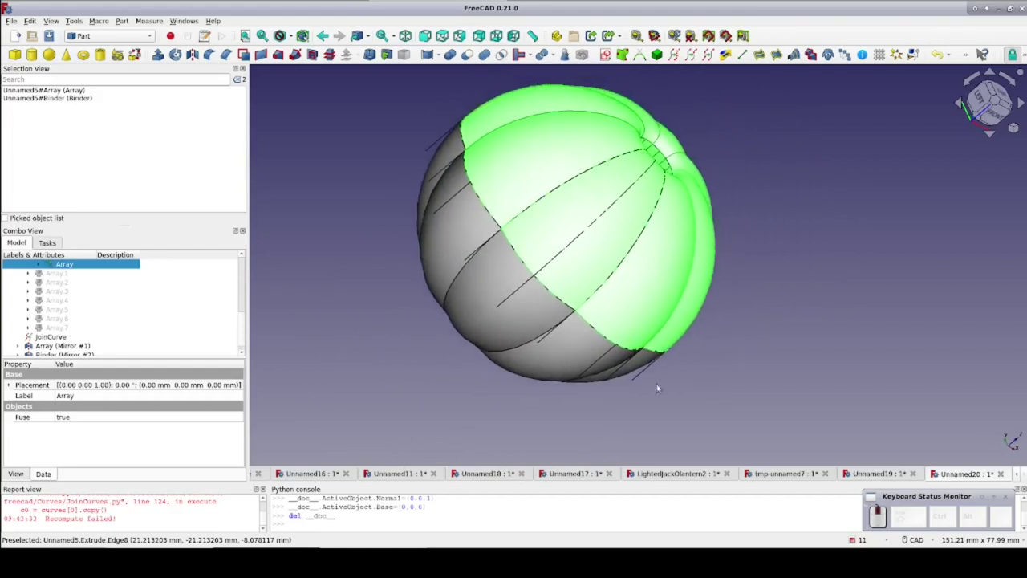
{"action": "scroll", "scroll_direction": "up", "scroll_amount": 3}
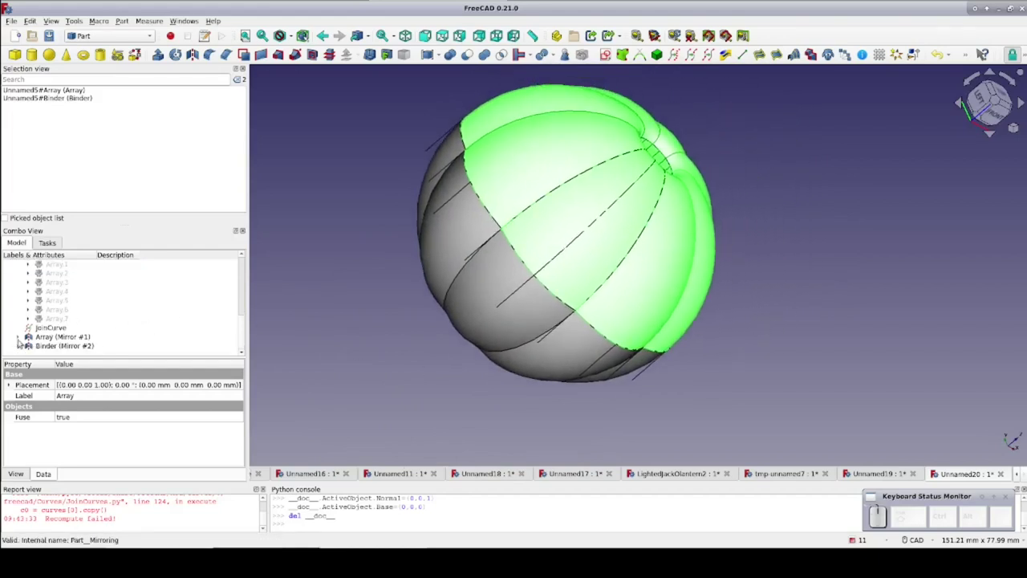
{"action": "left_click", "coordinate": [24, 336]}
{"action": "scroll", "scroll_direction": "up", "scroll_amount": 3}
Make a solid from the mirrored Array and Binder together with the originals
{"action": "left_click", "coordinate": [24, 347]}
{"action": "scroll", "scroll_direction": "up", "scroll_amount": 3}
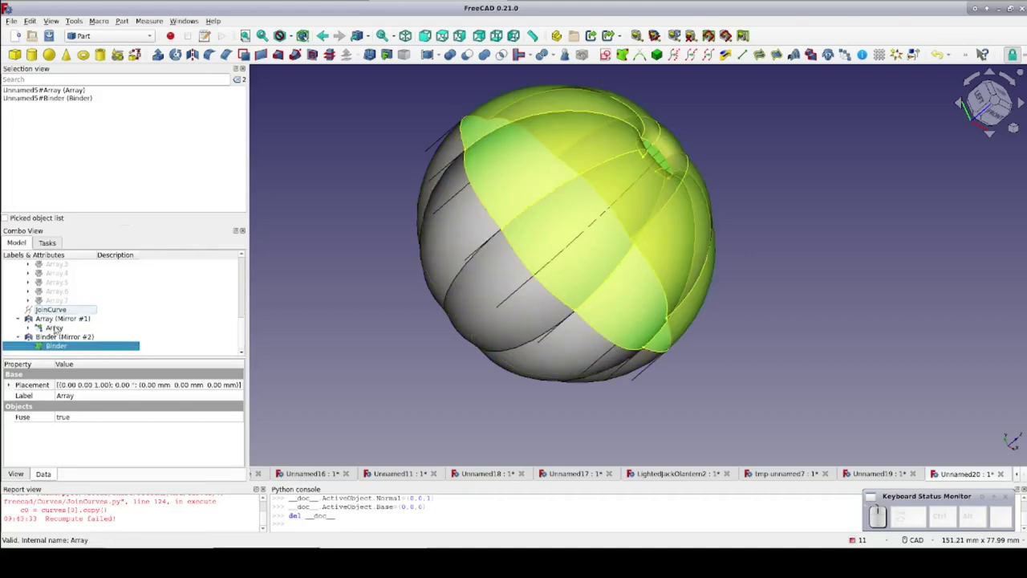
{"action": "left_click", "coordinate": [28, 363]}
{"action": "left_click", "coordinate": [28, 363]}
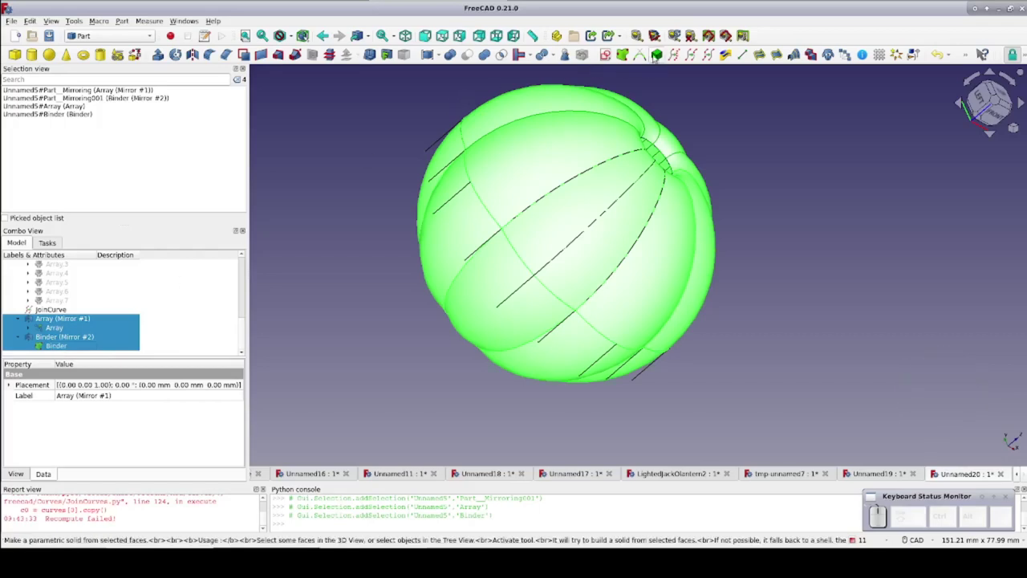
{"action": "left_click", "coordinate": [87, 333]}
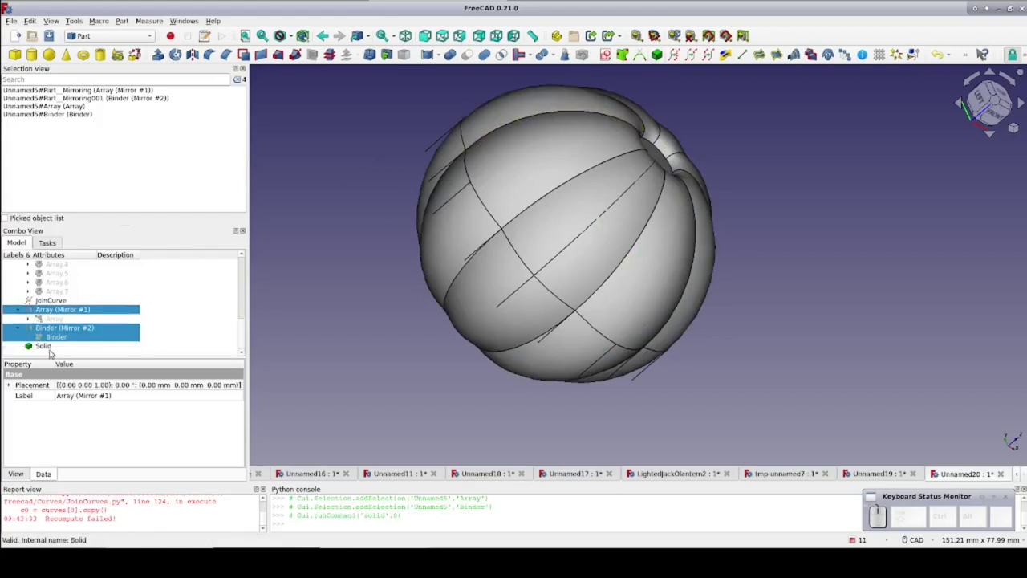
View the pumpkin from the front and select the new Solid body
{"action": "left_click", "coordinate": [53, 348]}
{"action": "key", "text": "space"}
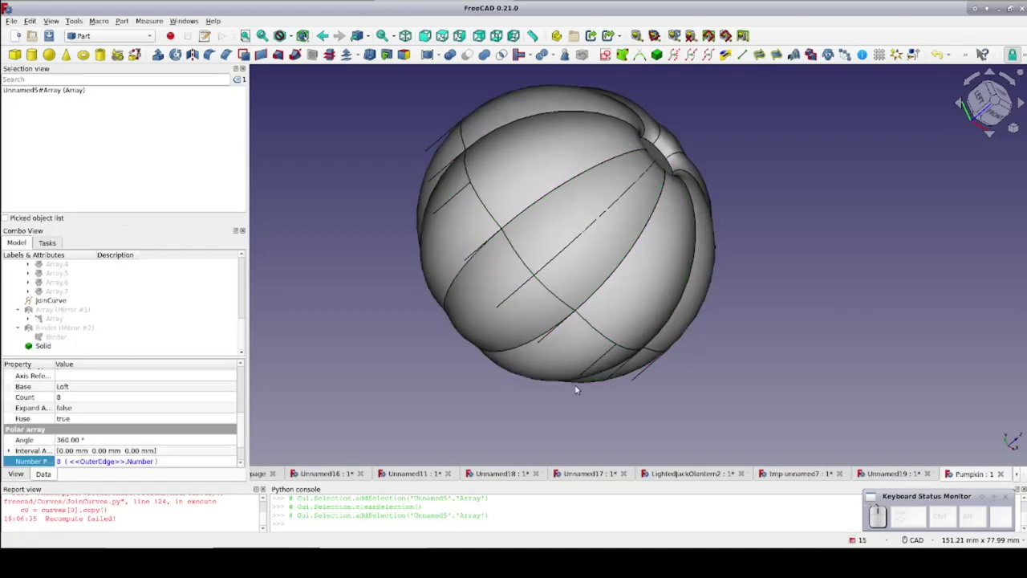
{"action": "left_click", "coordinate": [1000, 117]}
{"action": "left_click_drag", "start_coordinate": [938, 246], "coordinate": [701, 121]}
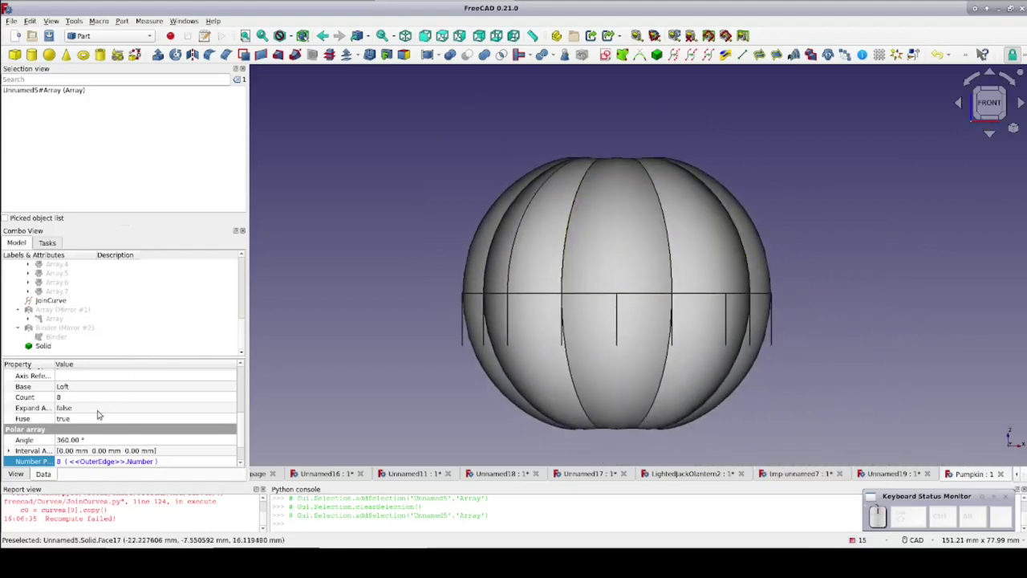
{"action": "left_click", "coordinate": [49, 349]}
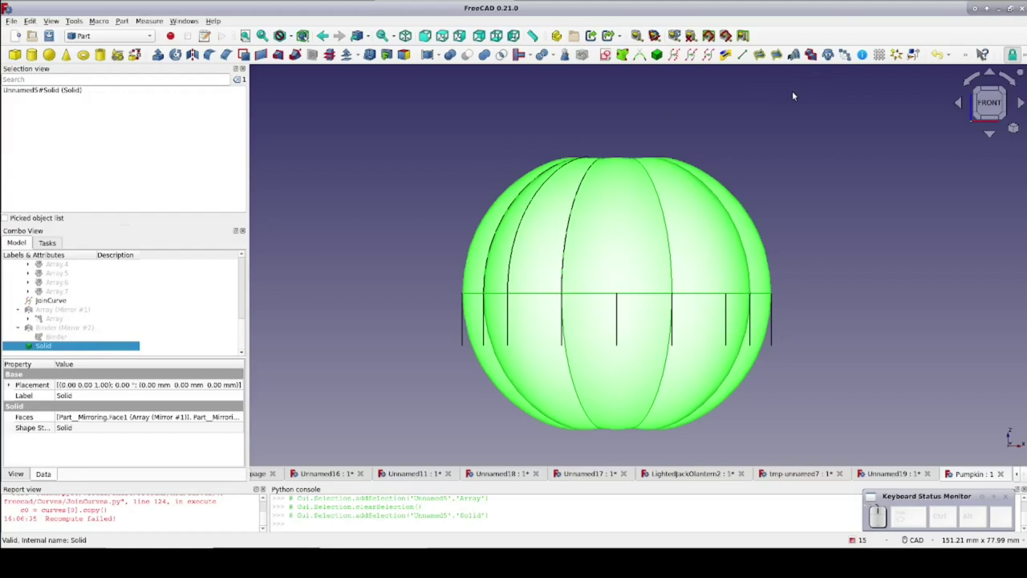
Clone the pumpkin Solid with Draft Clone, creating Solid001
{"action": "left_click", "coordinate": [829, 60]}
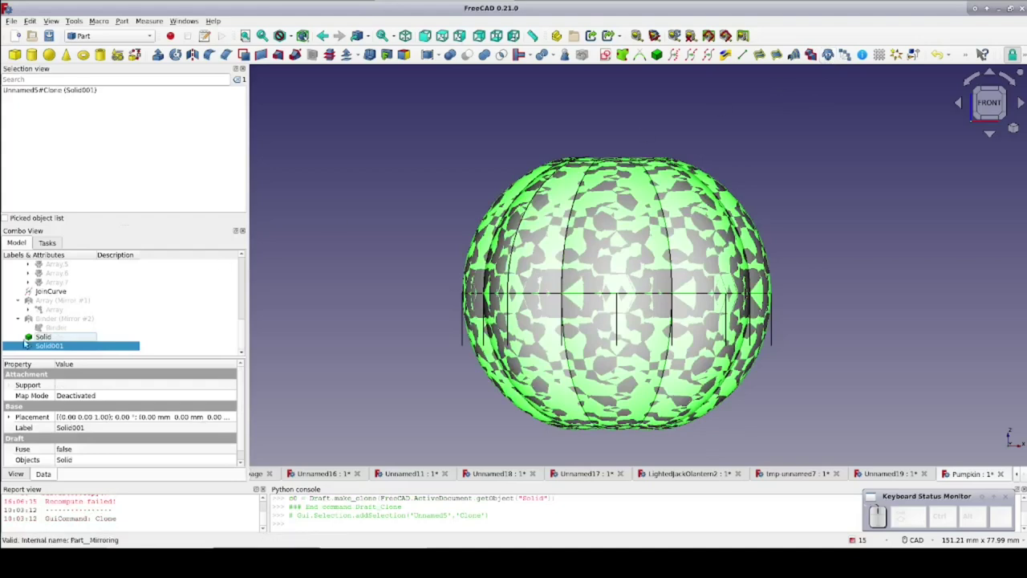
{"action": "left_click", "coordinate": [496, 264]}
{"action": "scroll", "scroll_direction": "up", "scroll_amount": 3}
{"action": "scroll", "scroll_direction": "up", "scroll_amount": 3}
{"action": "left_click", "coordinate": [495, 264]}
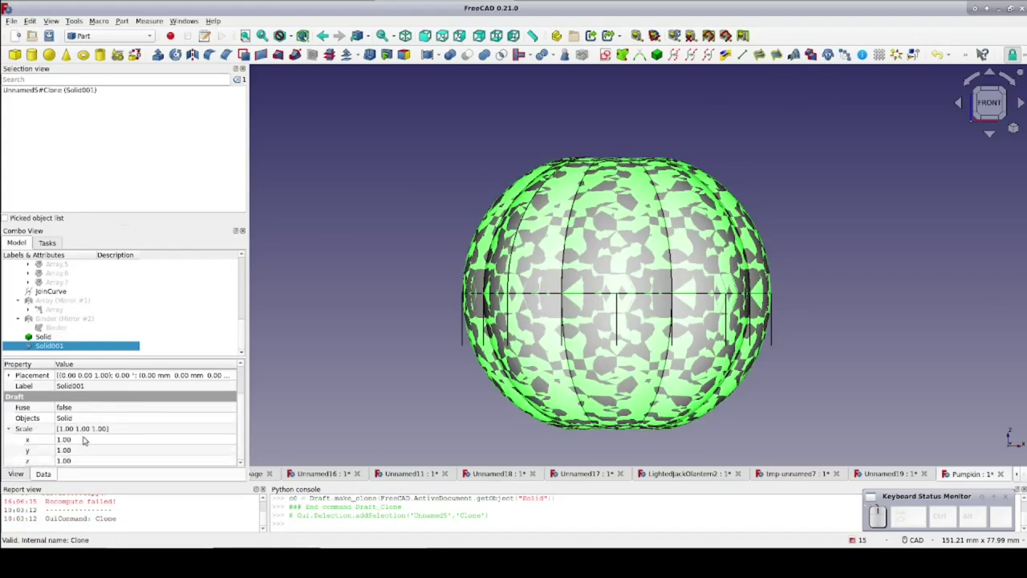
Scale the clone Solid001 to 0.90 on x, y and z
{"action": "left_click", "coordinate": [495, 264]}
{"action": "key", "text": "."}
{"action": "key", "text": "9"}
{"action": "key", "text": "Tab"}
{"action": "key", "text": "."}
{"action": "key", "text": "9"}
{"action": "key", "text": "Tab"}
{"action": "key", "text": "."}
{"action": "key", "text": "9"}
{"action": "left_click", "coordinate": [87, 441]}
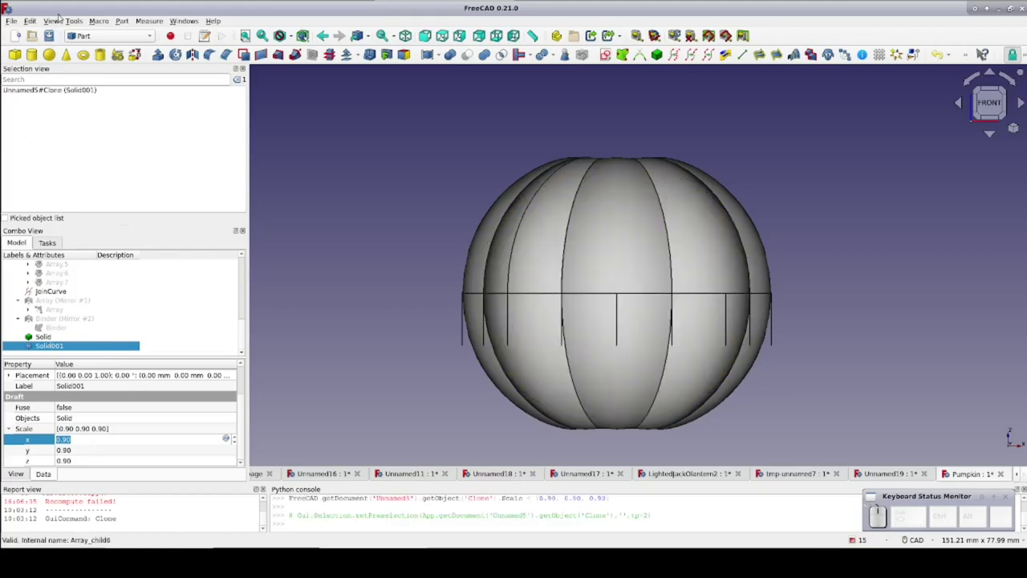
{"action": "left_click", "coordinate": [61, 19]}
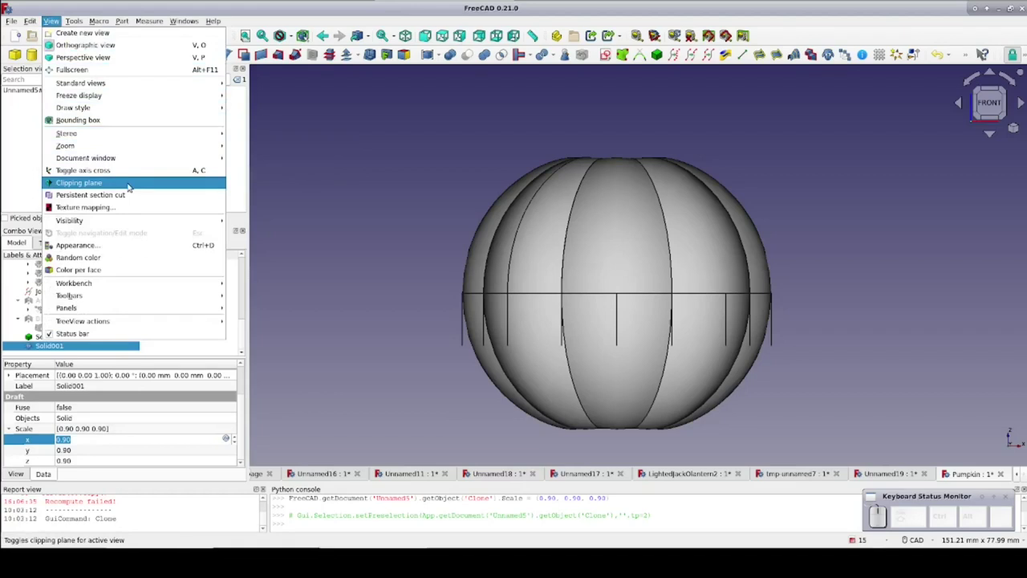
Section the view with a Y clipping plane and rescale the clone to 0.95, 0.95, 0.87
{"action": "left_click", "coordinate": [131, 185]}
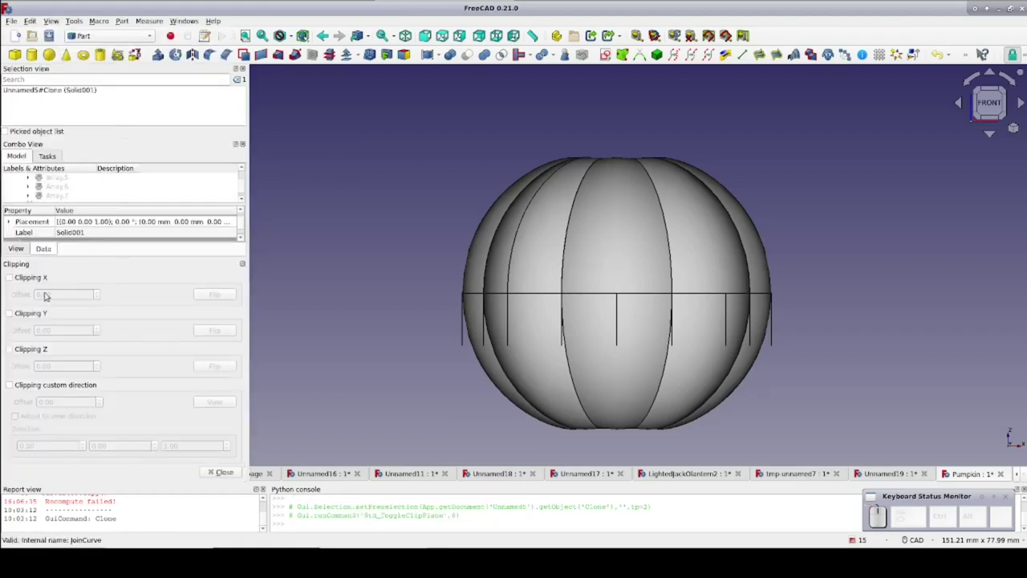
{"action": "left_click", "coordinate": [14, 316]}
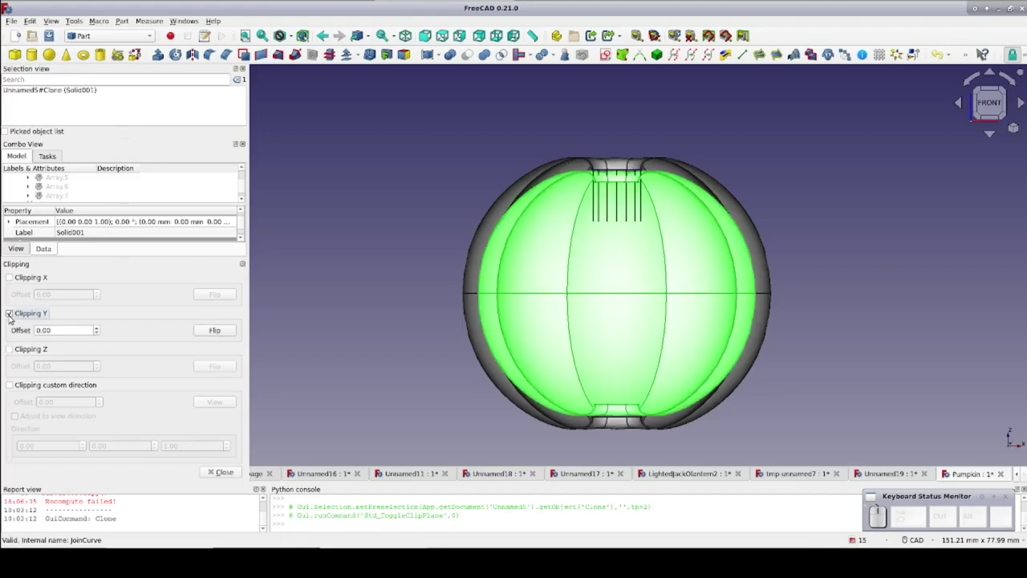
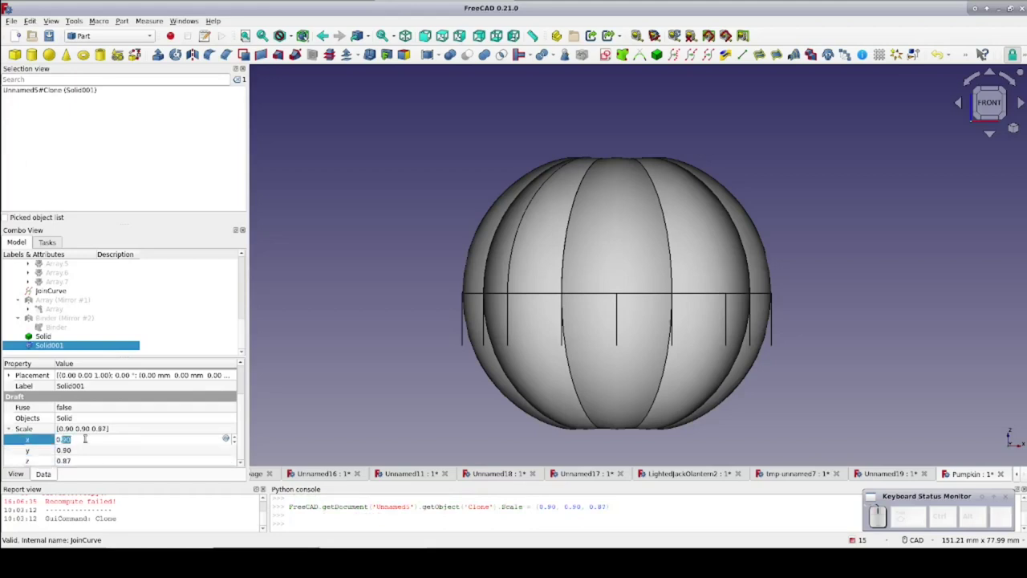
{"action": "key", "text": "Tab"}
{"action": "key", "text": "."}
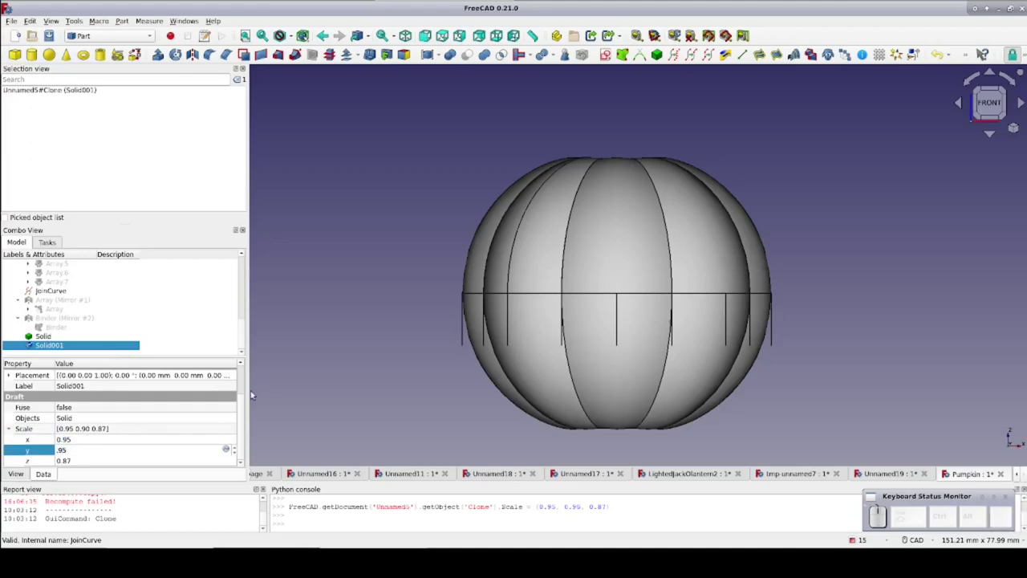
{"action": "left_click", "coordinate": [281, 393]}
Re-enable the Y clipping section to reveal the clone nested inside the shell
{"action": "left_click", "coordinate": [61, 20]}
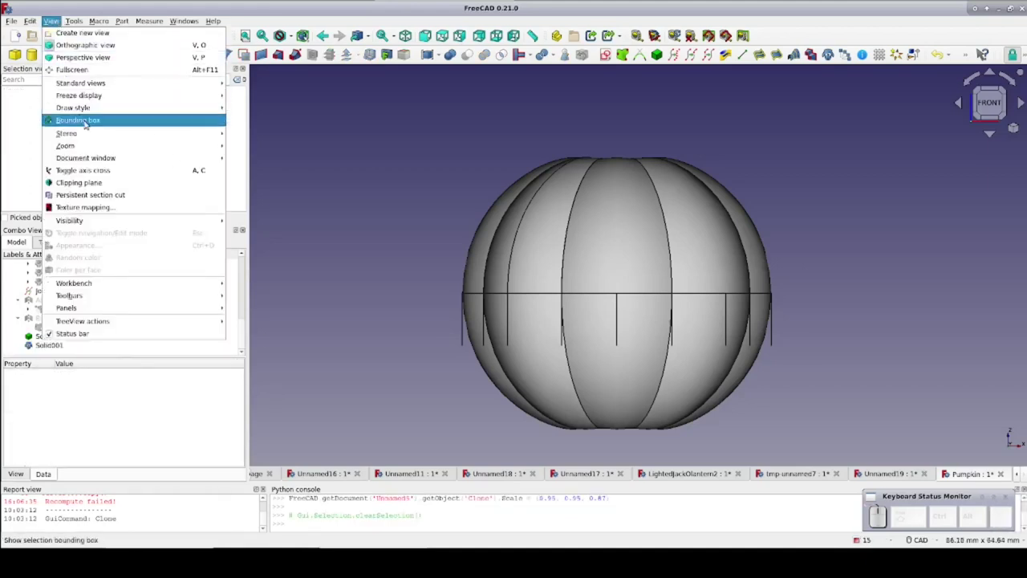
{"action": "left_click", "coordinate": [118, 183]}
{"action": "left_click", "coordinate": [14, 312]}
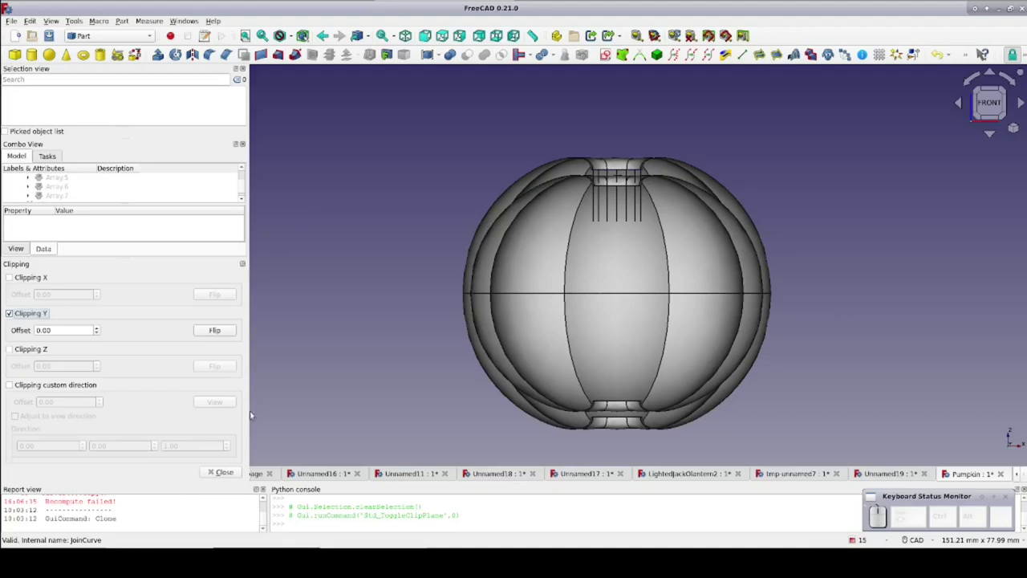
Boolean-cut Solid001 from Solid to hollow out the pumpkin
{"action": "left_click", "coordinate": [224, 473]}
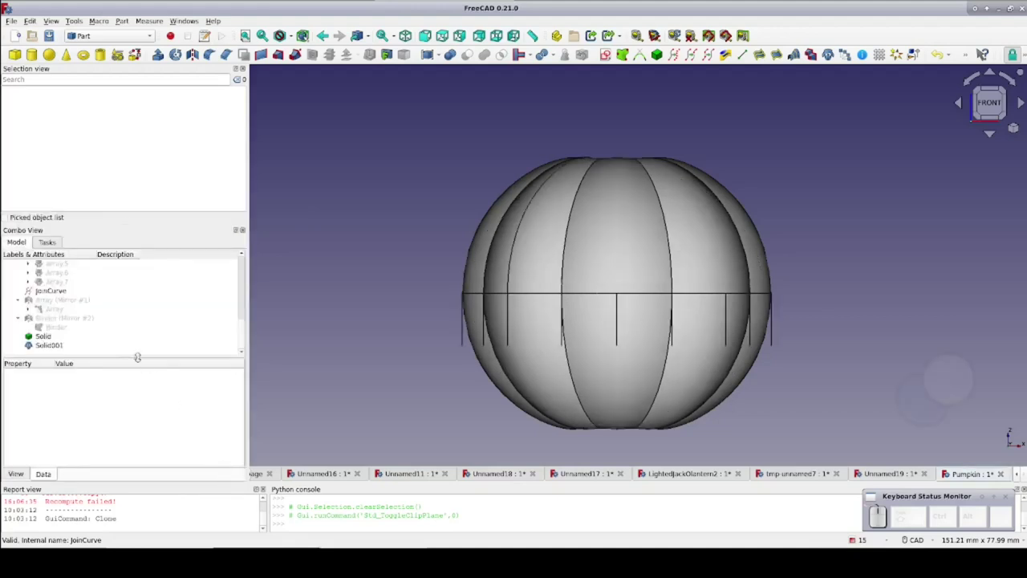
{"action": "left_click", "coordinate": [50, 334]}
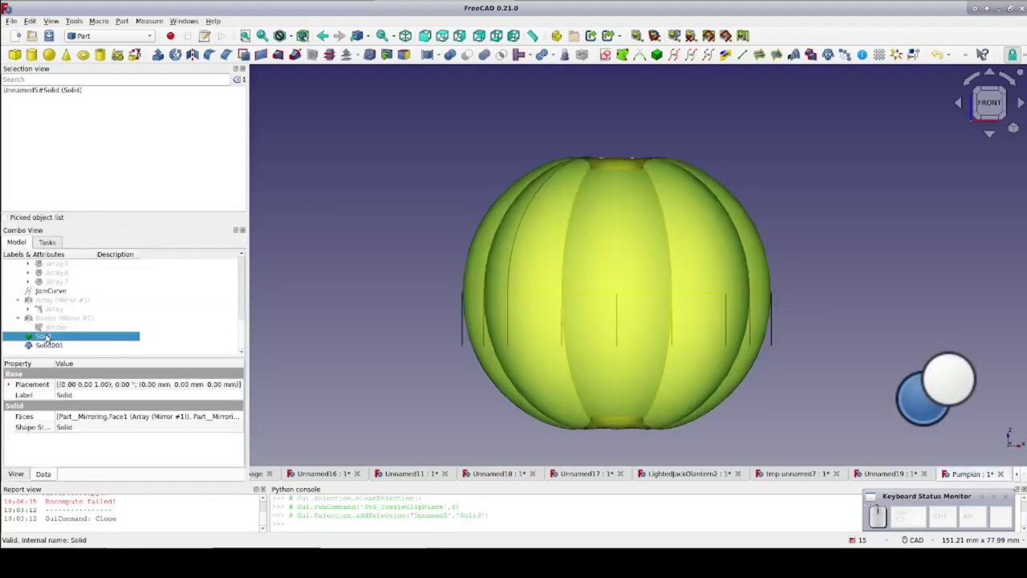
{"action": "left_click", "coordinate": [53, 347]}
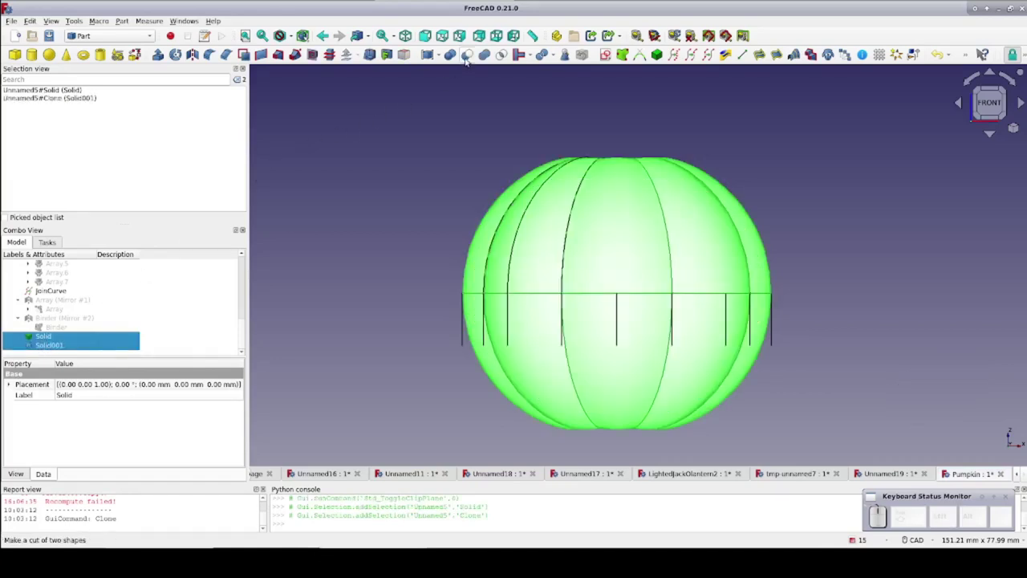
{"action": "left_click", "coordinate": [468, 61]}
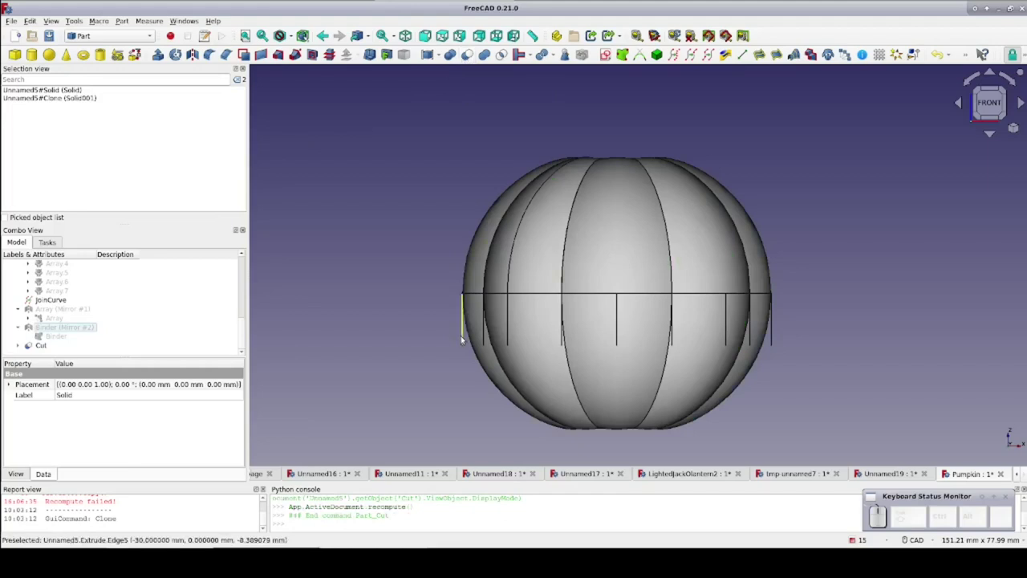
Hide the stray Extrude and Extrude001 line sets below the equator
{"action": "left_click", "coordinate": [465, 338]}
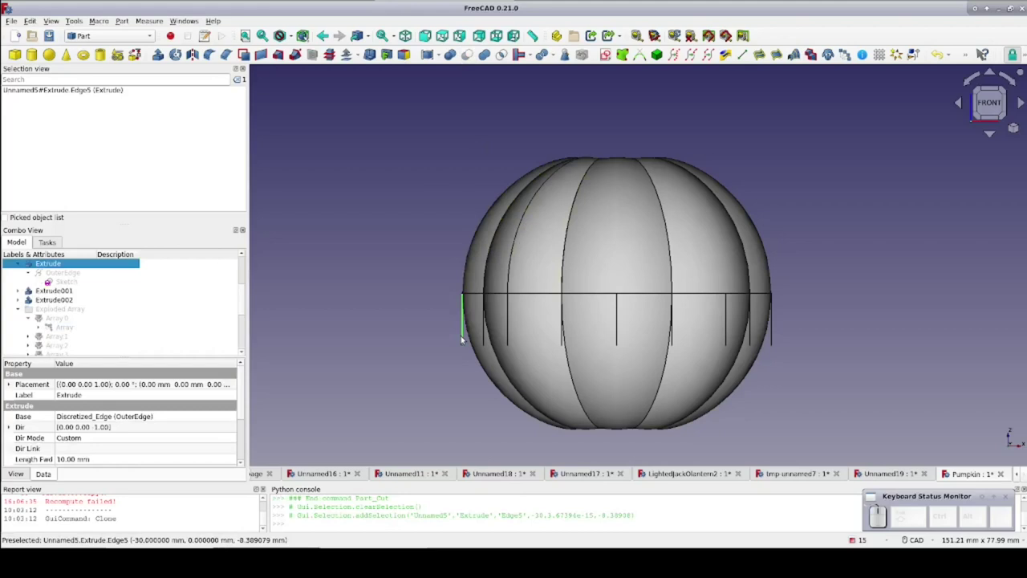
{"action": "key", "text": "space"}
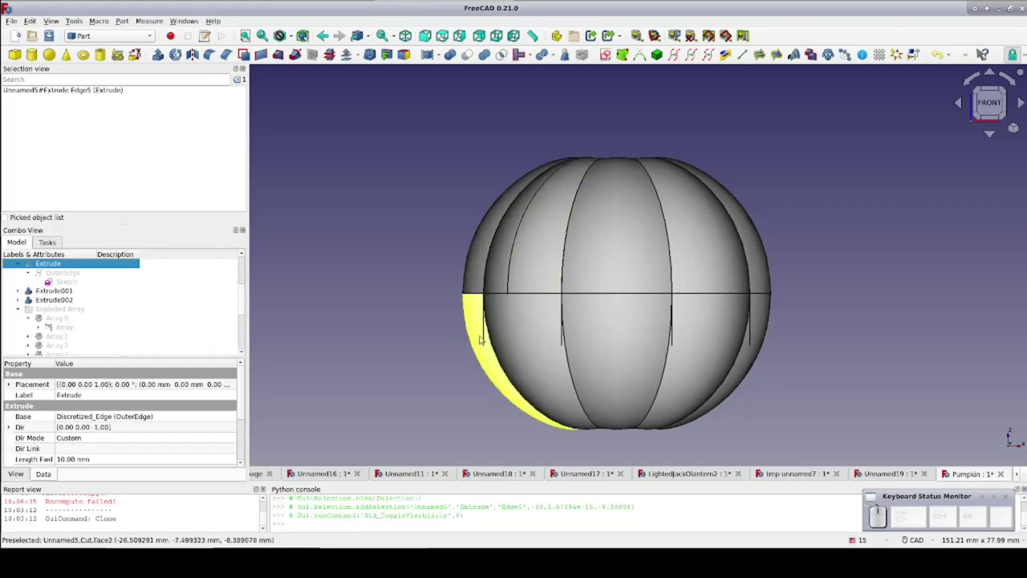
{"action": "left_click", "coordinate": [489, 340]}
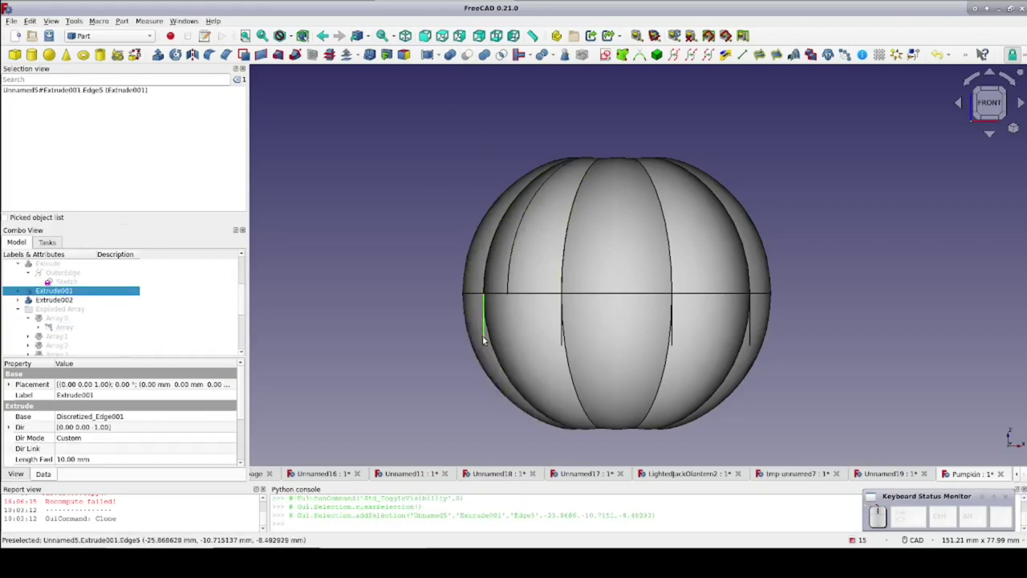
{"action": "key", "text": "space"}
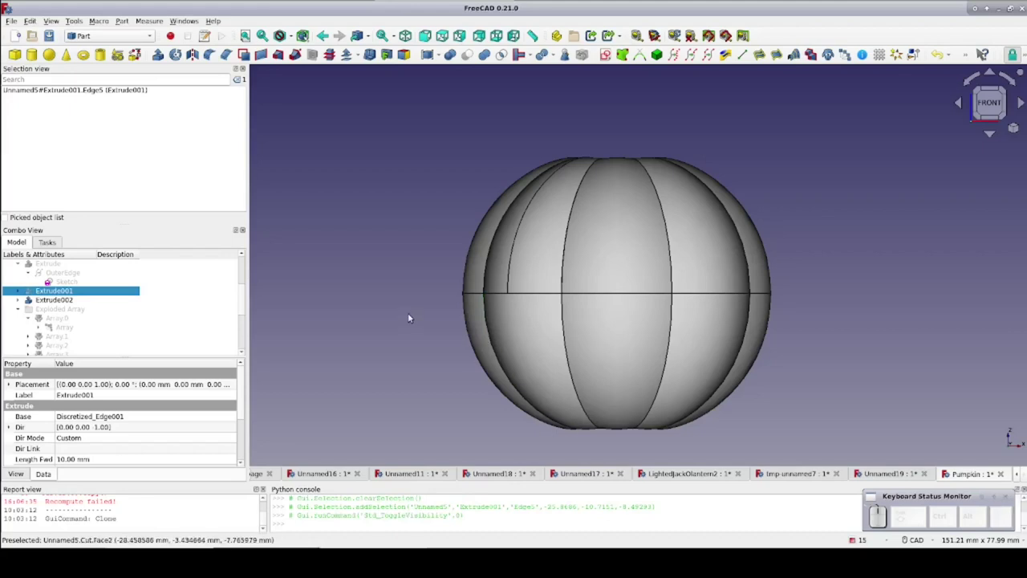
{"action": "left_click", "coordinate": [15, 20]}
Import TeaLight2-TeaLight.step into the document
{"action": "left_click", "coordinate": [15, 144]}
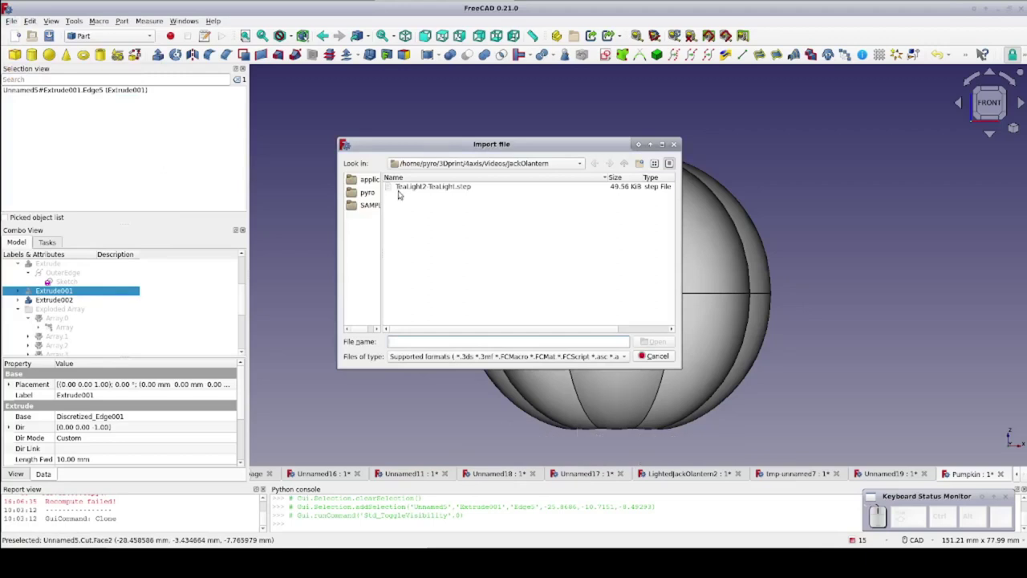
{"action": "left_click", "coordinate": [405, 190]}
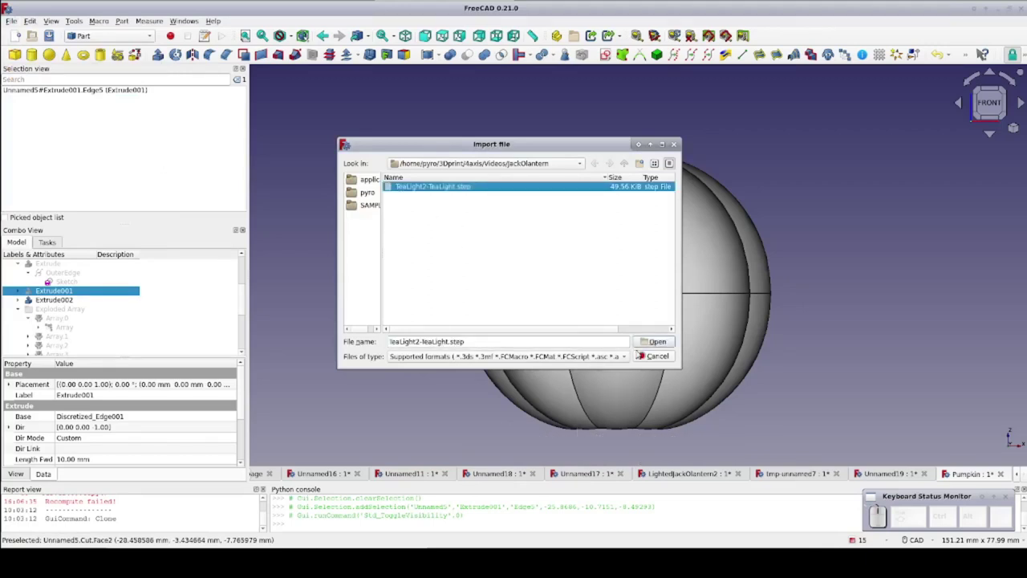
{"action": "left_click", "coordinate": [659, 343]}
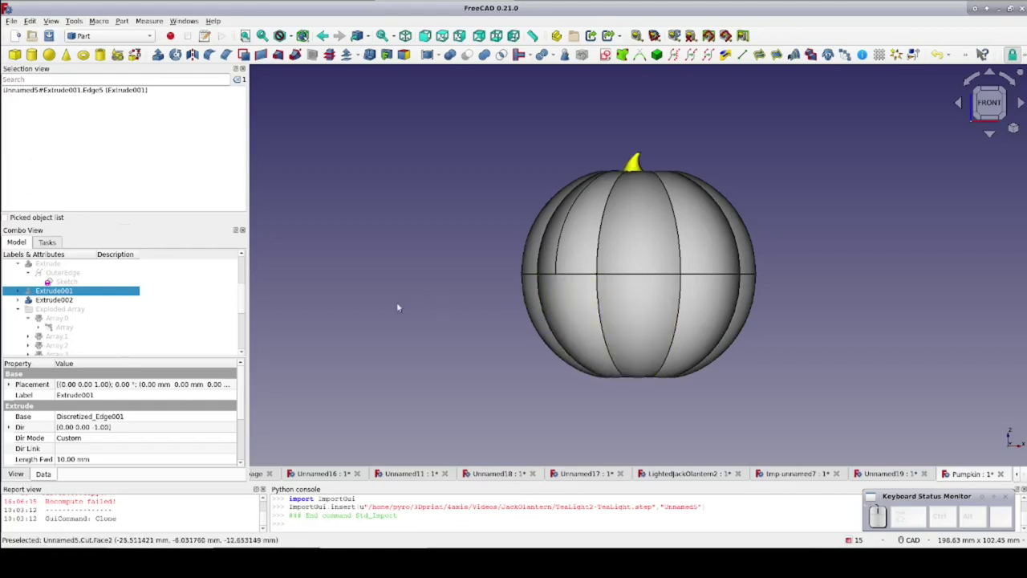
{"action": "scroll", "scroll_direction": "up", "scroll_amount": 3}
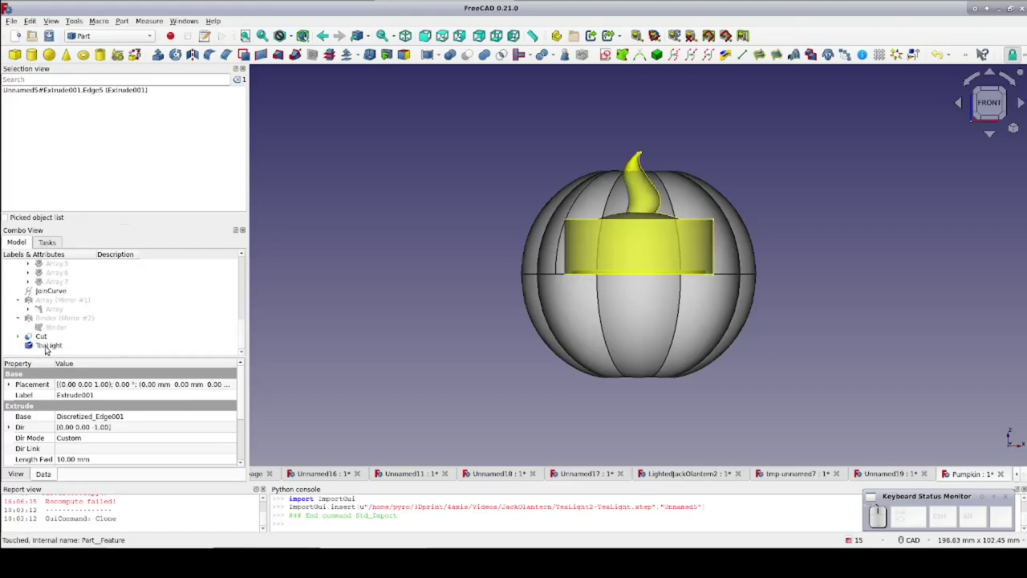
Set the Cut's Transparency to 50 so the tea light shows through the shell
{"action": "left_click", "coordinate": [49, 347]}
{"action": "left_click", "coordinate": [79, 77]}
{"action": "left_click_drag", "start_coordinate": [644, 163], "coordinate": [610, 221]}
{"action": "left_click", "coordinate": [138, 262]}
{"action": "scroll", "scroll_direction": "up", "scroll_amount": 3}
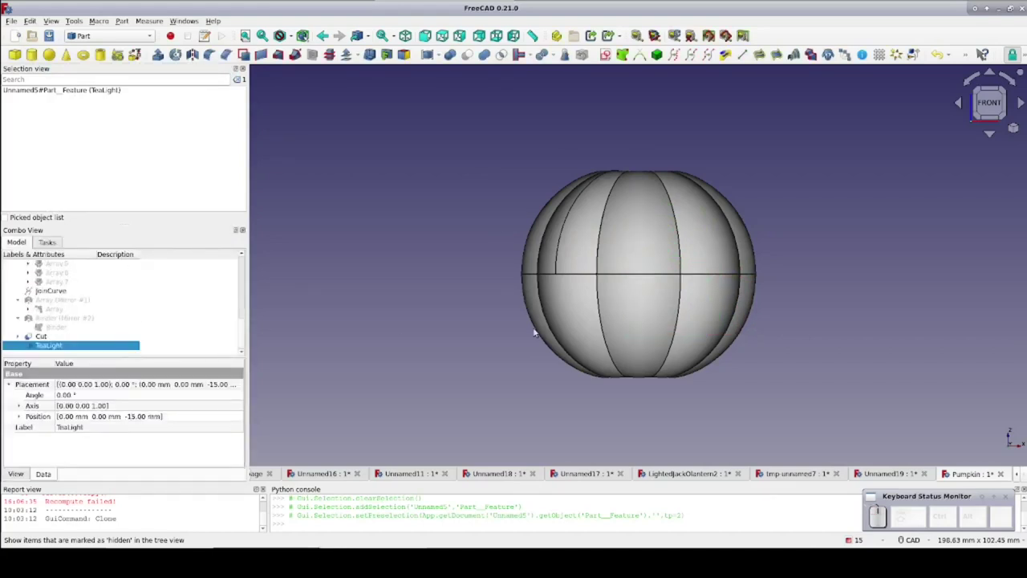
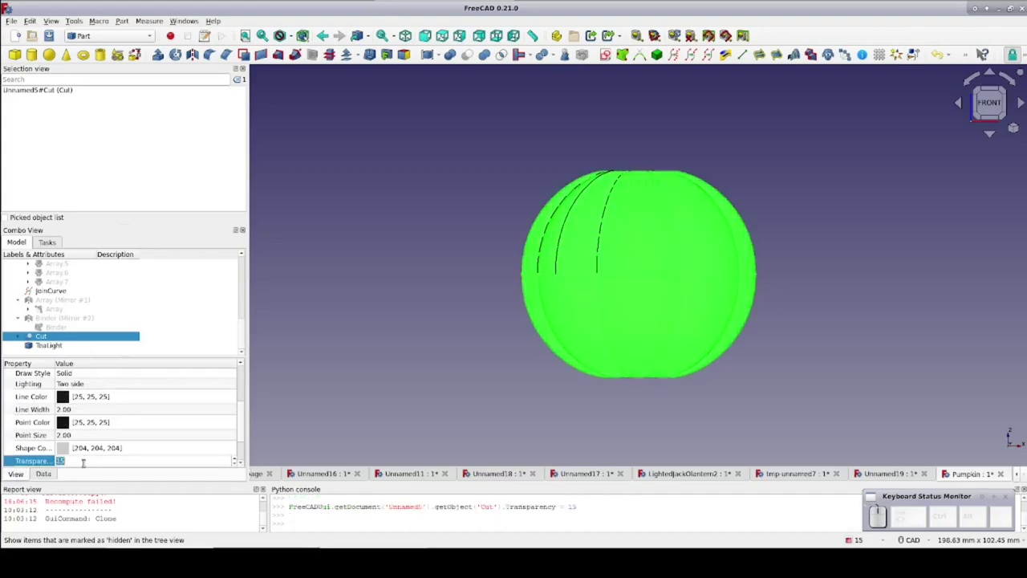
{"action": "scroll", "scroll_direction": "up", "scroll_amount": 3}
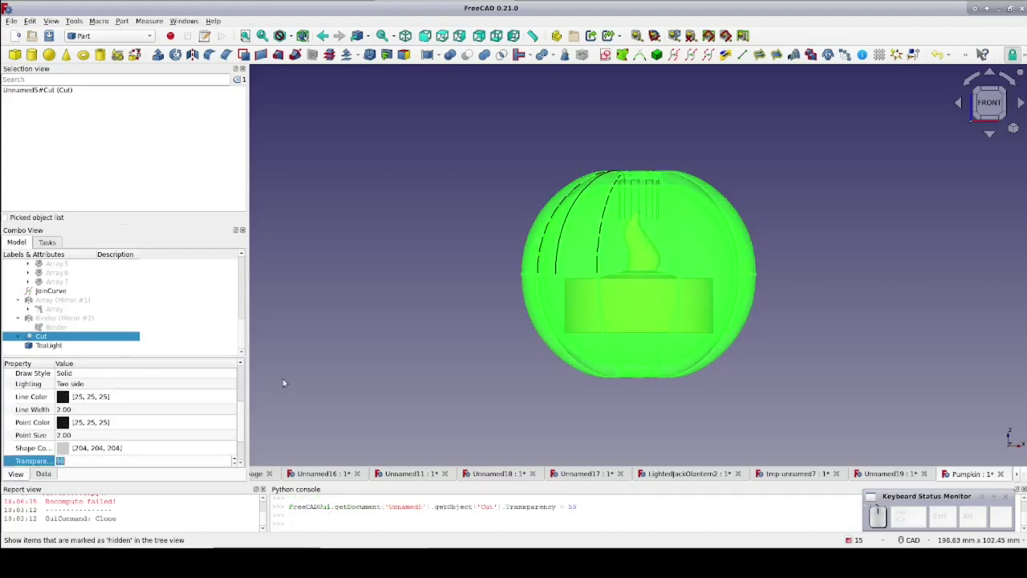
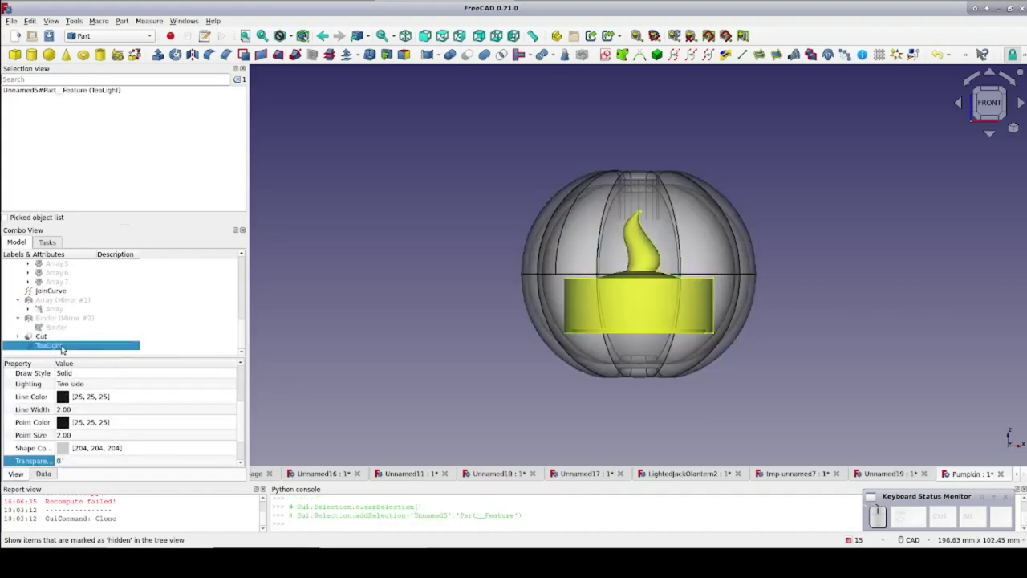
Transform the TeaLight down to -19 mm along Z inside the pumpkin's base
{"action": "right_click", "coordinate": [66, 346]}
{"action": "left_click", "coordinate": [96, 71]}
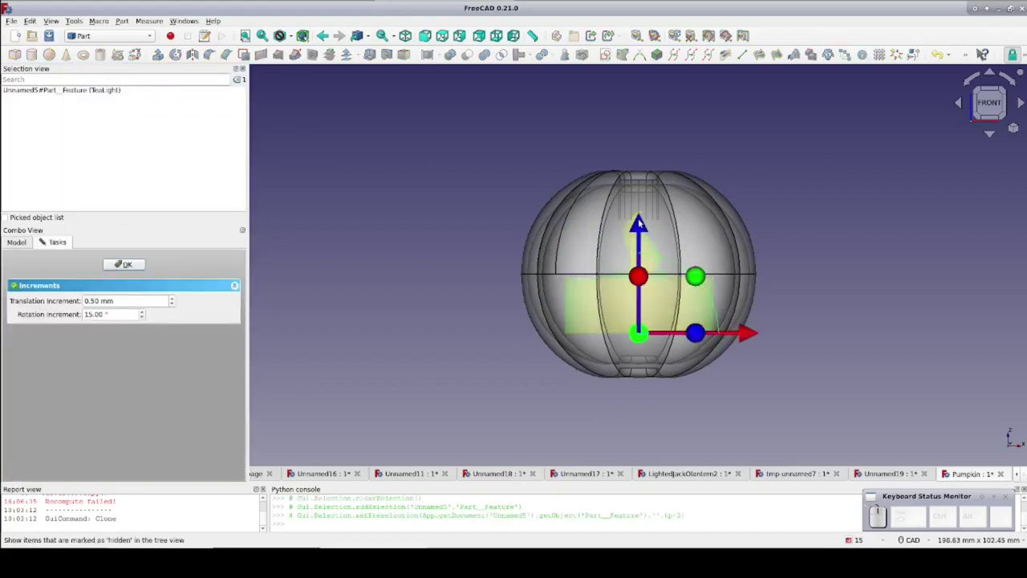
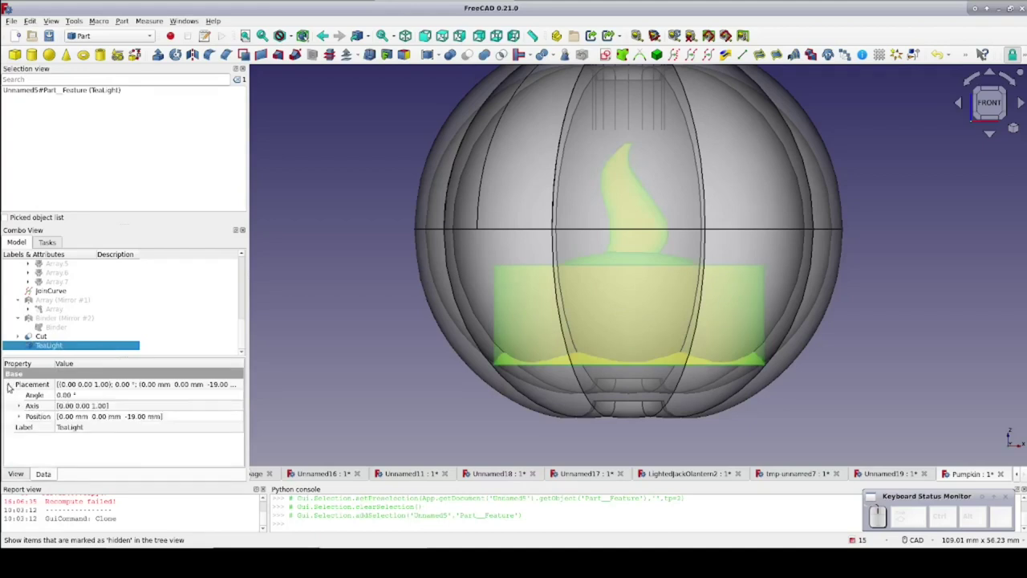
{"action": "scroll", "scroll_direction": "up", "scroll_amount": 3}
From the top view, create a Part Plane primitive with Length 100 mm beside the pumpkin
{"action": "middle_click", "coordinate": [989, 6]}
{"action": "left_click", "coordinate": [994, 76]}
{"action": "left_click", "coordinate": [996, 90]}
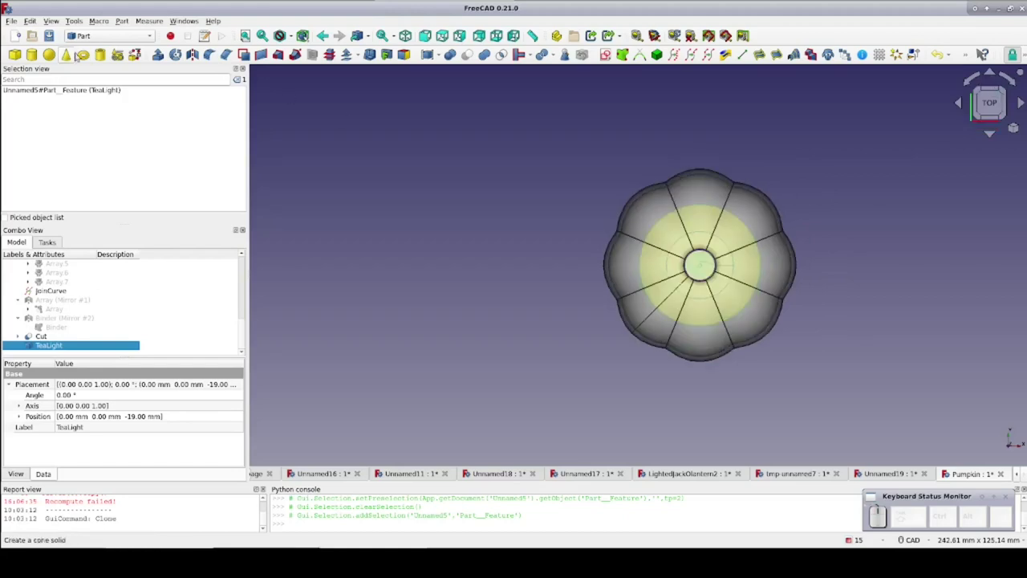
{"action": "left_click", "coordinate": [989, 3]}
{"action": "double_click", "coordinate": [989, 6]}
{"action": "key", "text": "Tab"}
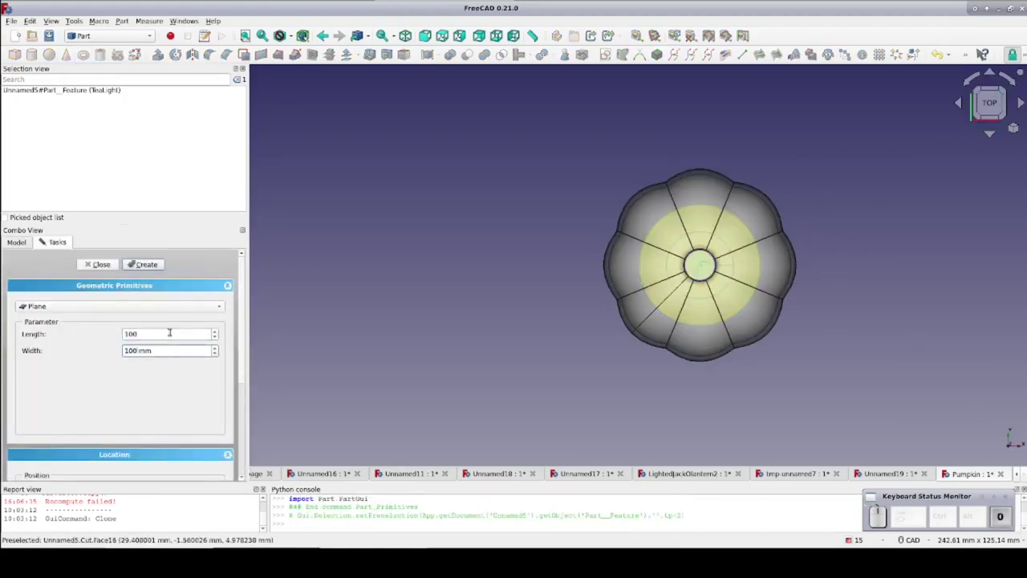
{"action": "left_click", "coordinate": [989, 4]}
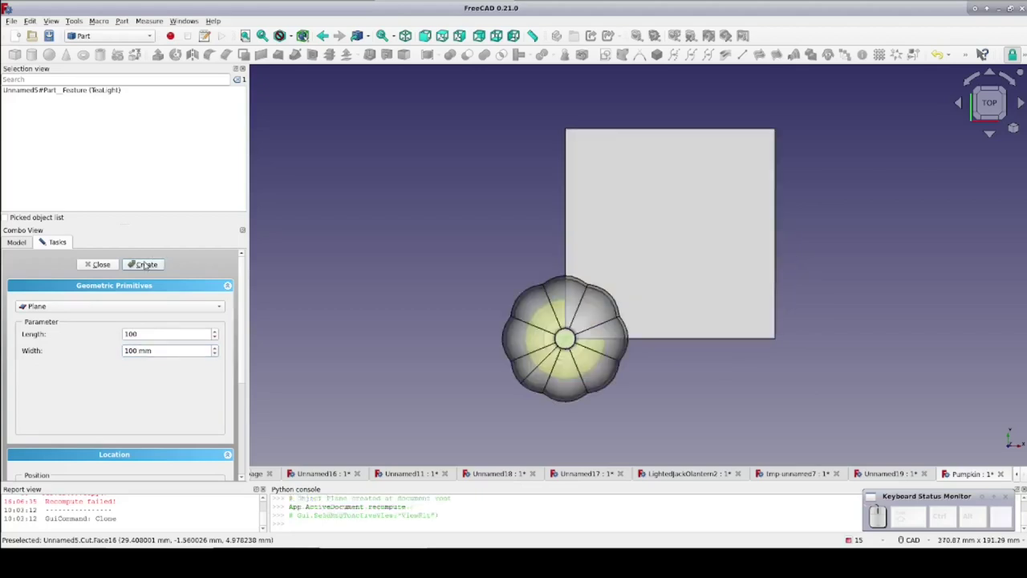
{"action": "left_click", "coordinate": [989, 3]}
Attempt an interactive Transform on the plane, undo it and reselect the plane
{"action": "right_click", "coordinate": [990, 3]}
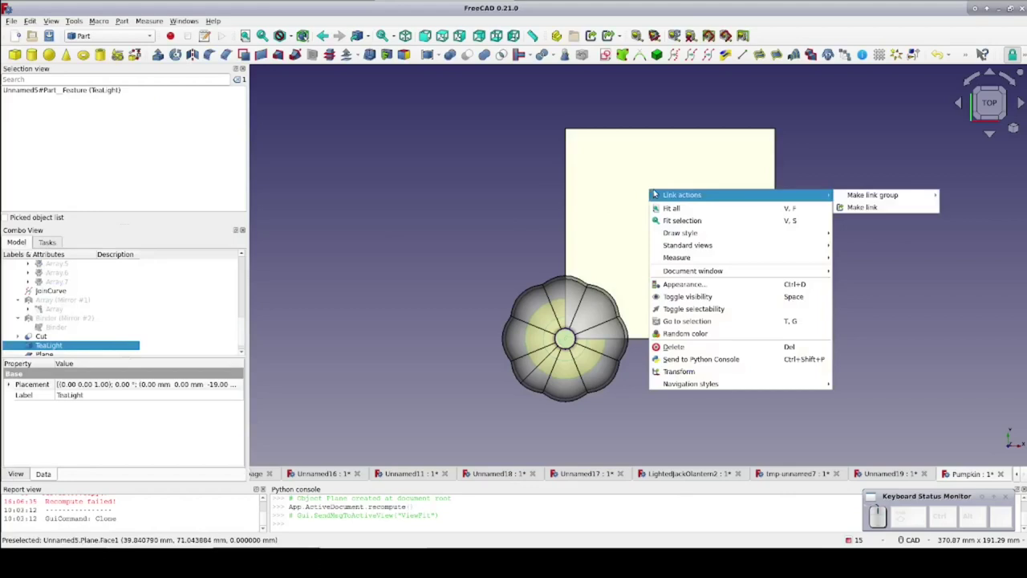
{"action": "left_click", "coordinate": [989, 3]}
{"action": "left_click", "coordinate": [990, 3]}
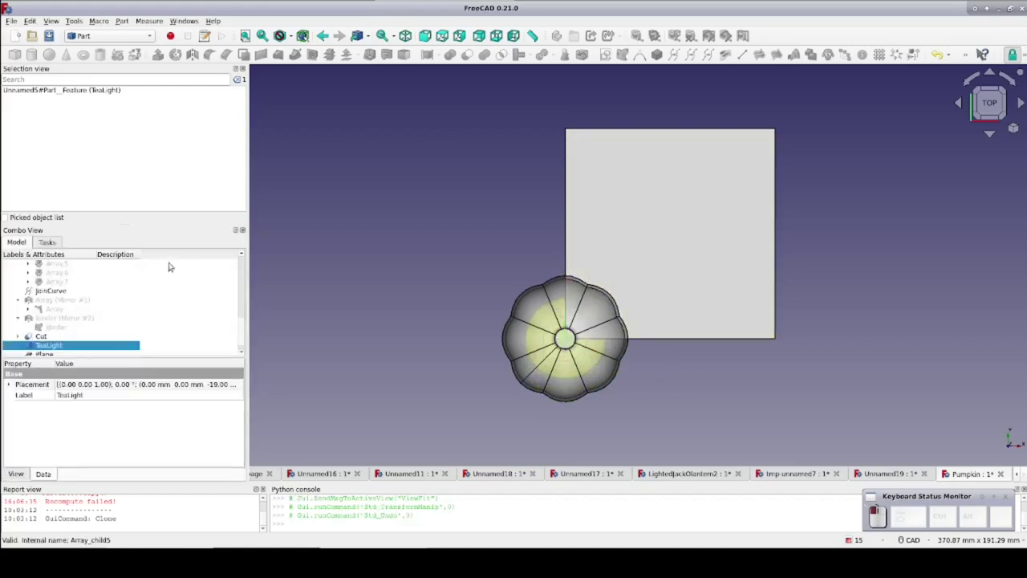
{"action": "left_click", "coordinate": [990, 3]}
Transform the plane to about X -42, Y -41.5 mm so the pumpkin sits centred on it
{"action": "left_click", "coordinate": [989, 3]}
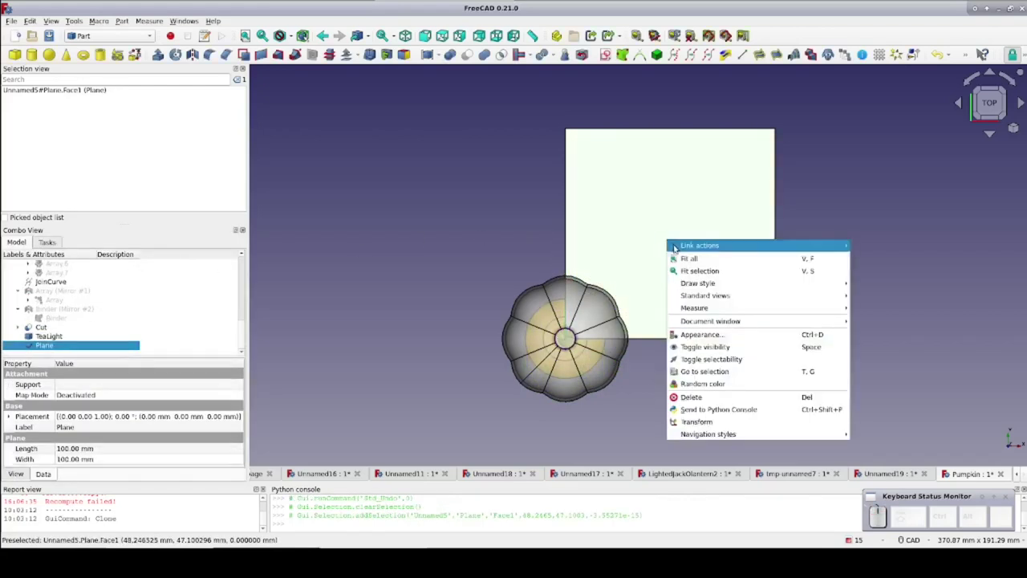
{"action": "left_click", "coordinate": [990, 3]}
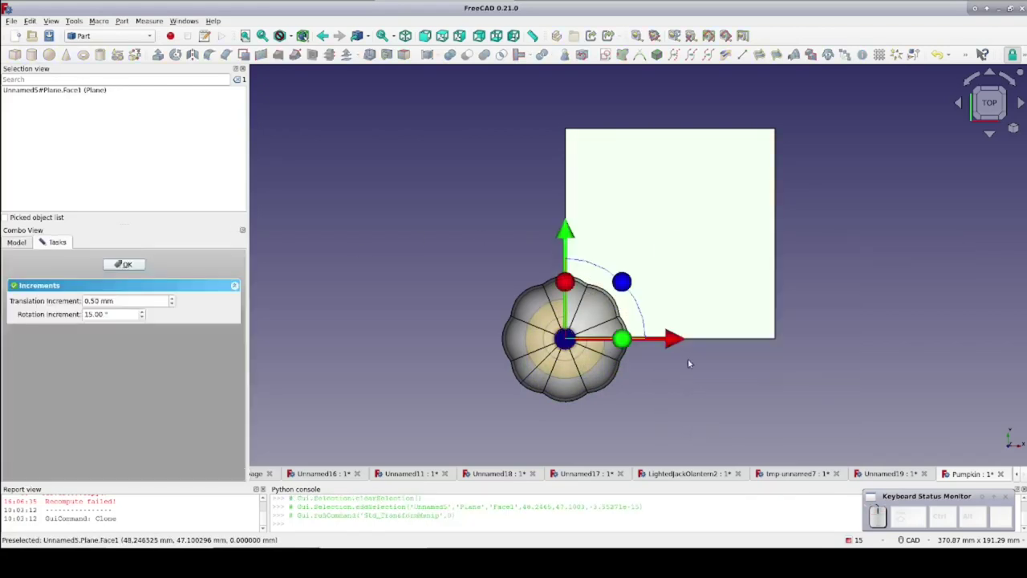
{"action": "left_click", "coordinate": [989, 4]}
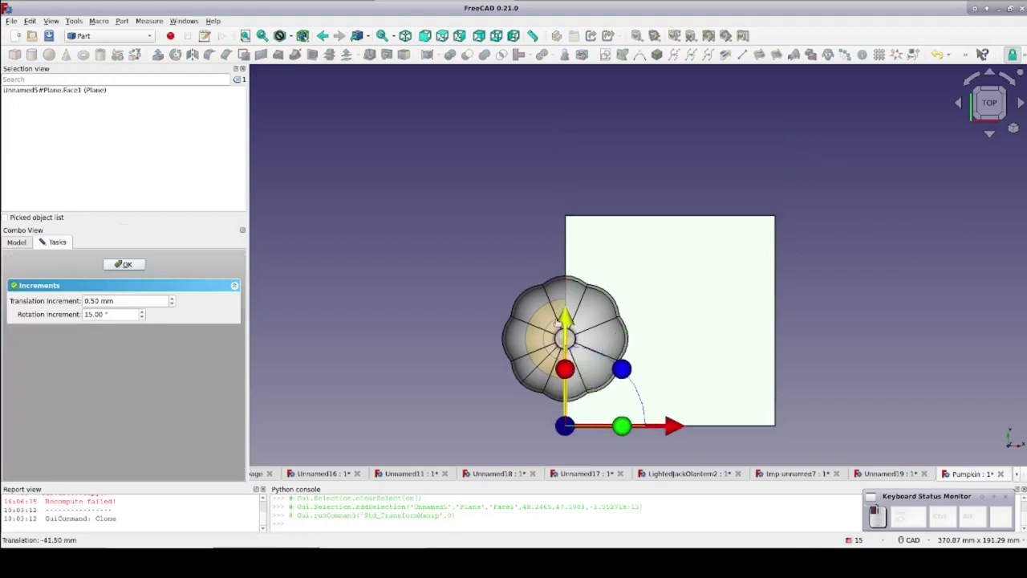
{"action": "left_click", "coordinate": [990, 3]}
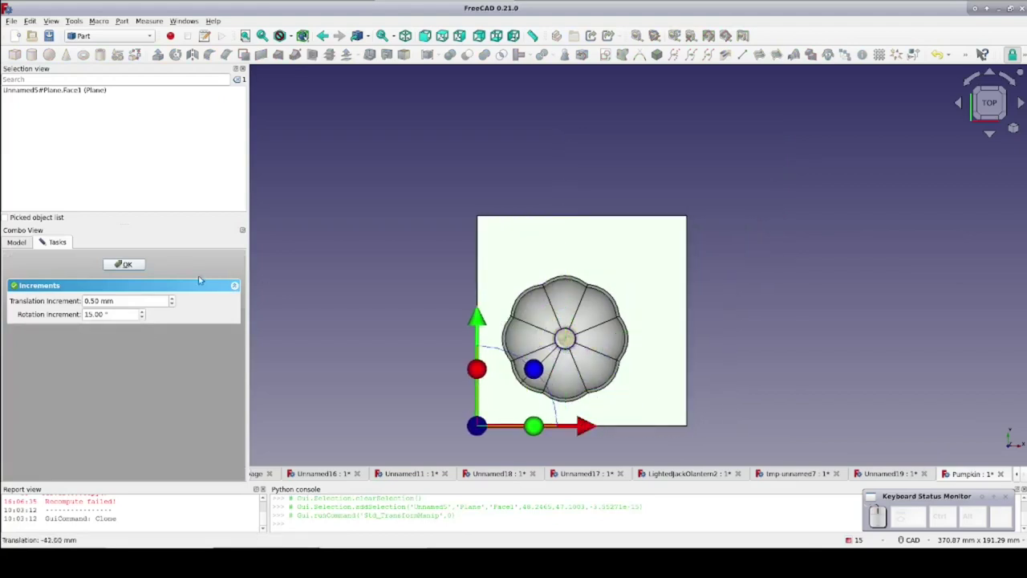
{"action": "left_click", "coordinate": [989, 3]}
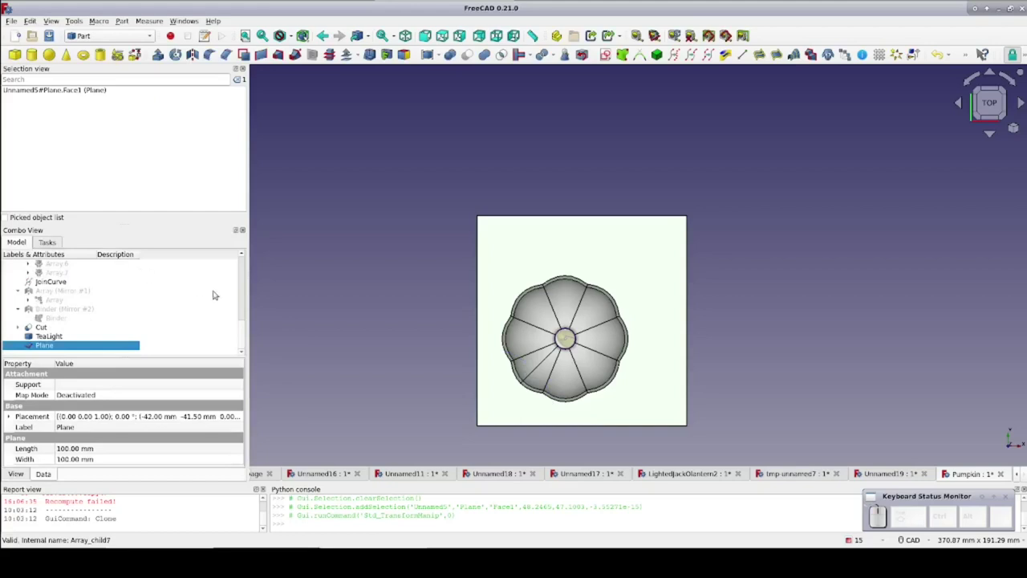
Switch the view to look at the model from the front
{"action": "middle_click", "coordinate": [989, 3]}
{"action": "middle_click", "coordinate": [989, 3]}
{"action": "left_click", "coordinate": [989, 4]}
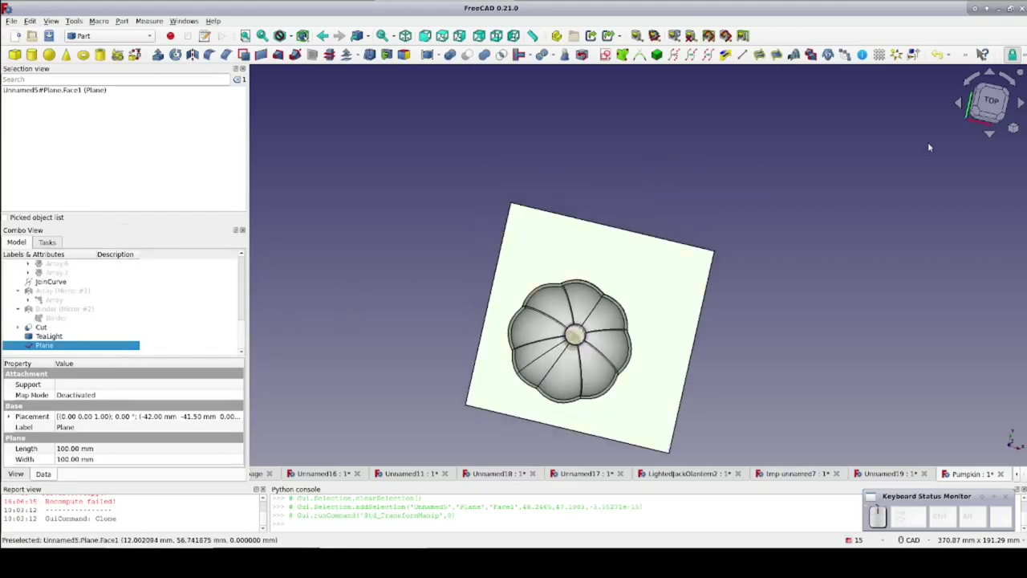
{"action": "left_click", "coordinate": [989, 3]}
Set the plane's Placement Position z to -19 mm, level with the pumpkin's base
{"action": "left_click", "coordinate": [990, 3]}
{"action": "middle_click", "coordinate": [989, 3]}
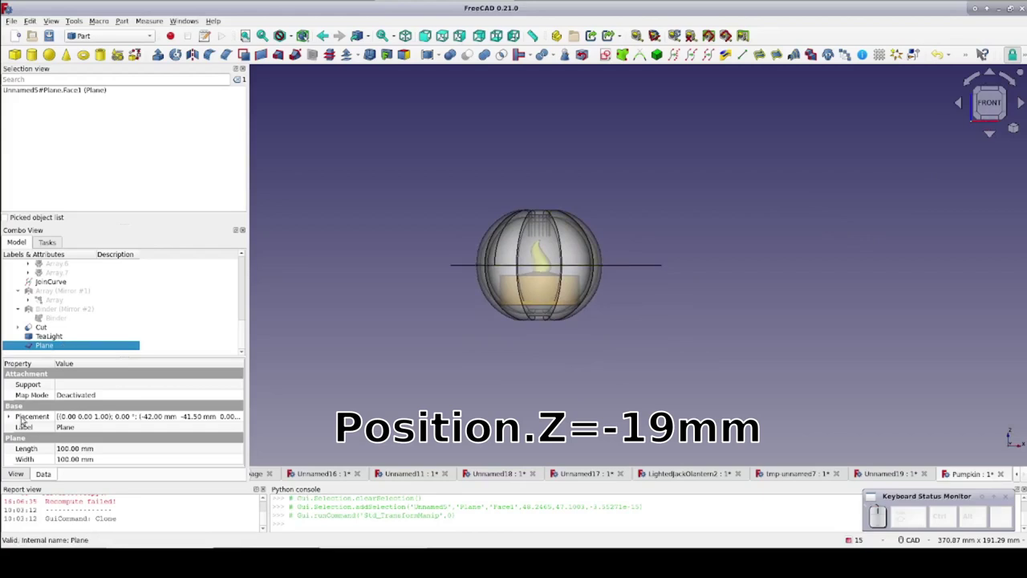
{"action": "left_click", "coordinate": [989, 5]}
{"action": "left_click", "coordinate": [989, 6]}
{"action": "middle_click", "coordinate": [988, 5]}
{"action": "left_click", "coordinate": [989, 5]}
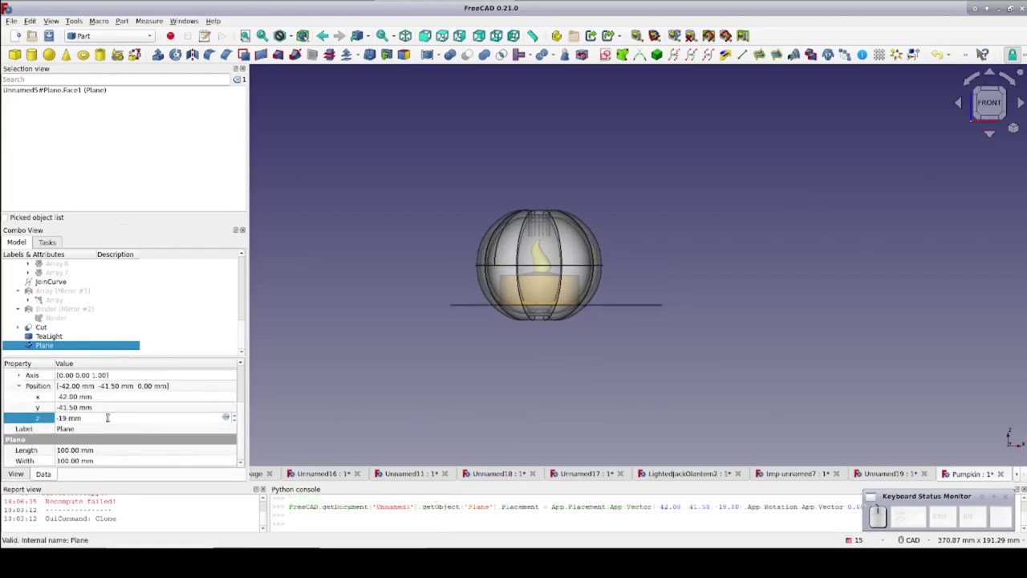
{"action": "left_click", "coordinate": [989, 6]}
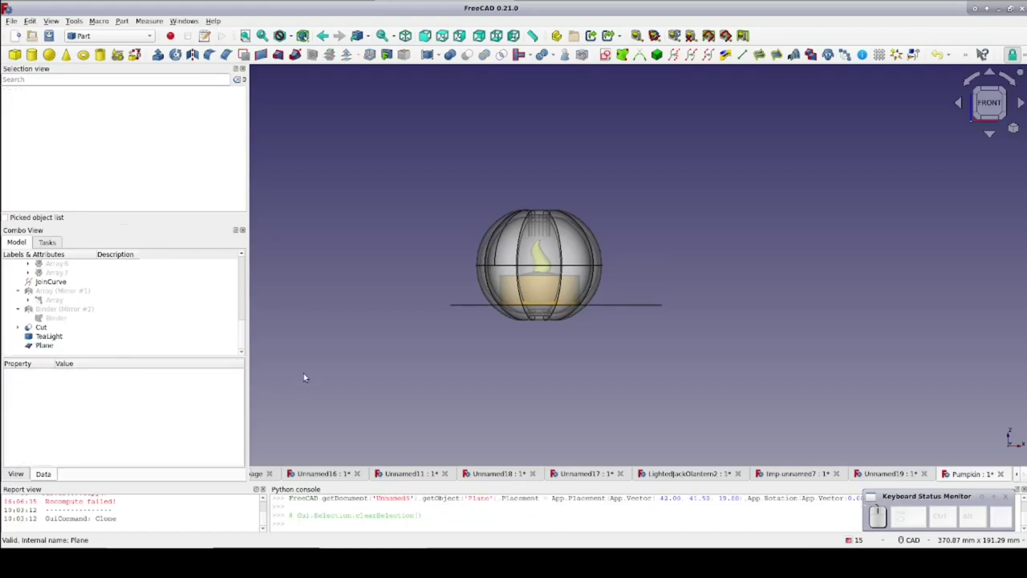
Slice the ribbed shell Cut apart with the plane and hide the lower piece Slice.0
{"action": "left_click", "coordinate": [988, 6]}
{"action": "left_click", "coordinate": [988, 5]}
{"action": "left_click", "coordinate": [989, 5]}
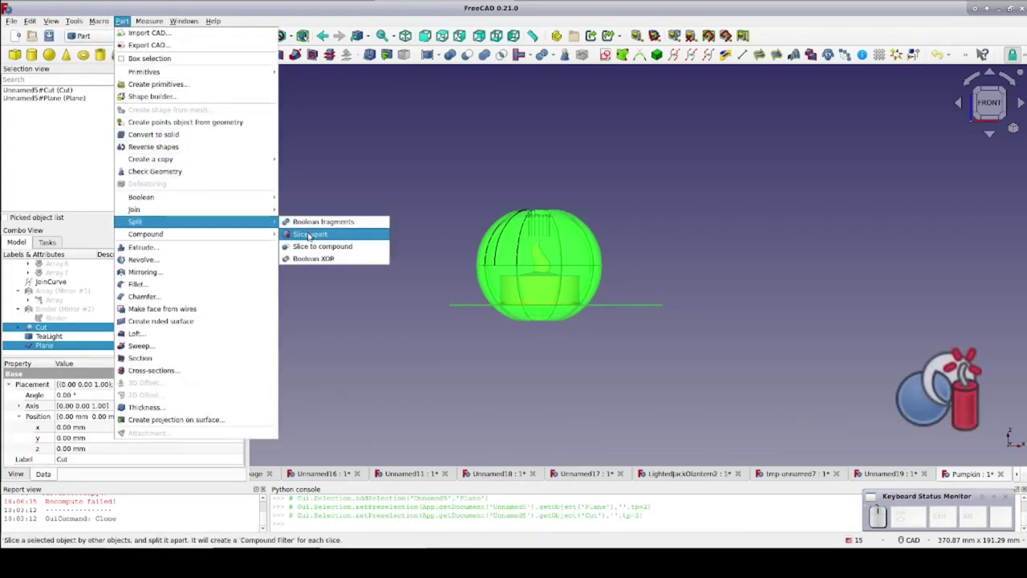
{"action": "left_click", "coordinate": [989, 3]}
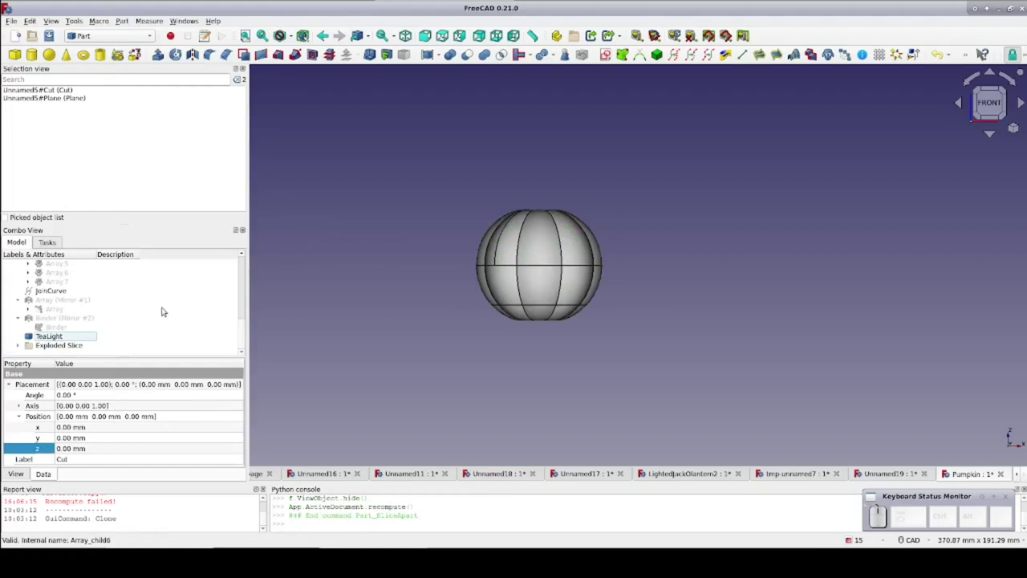
{"action": "left_click", "coordinate": [990, 3]}
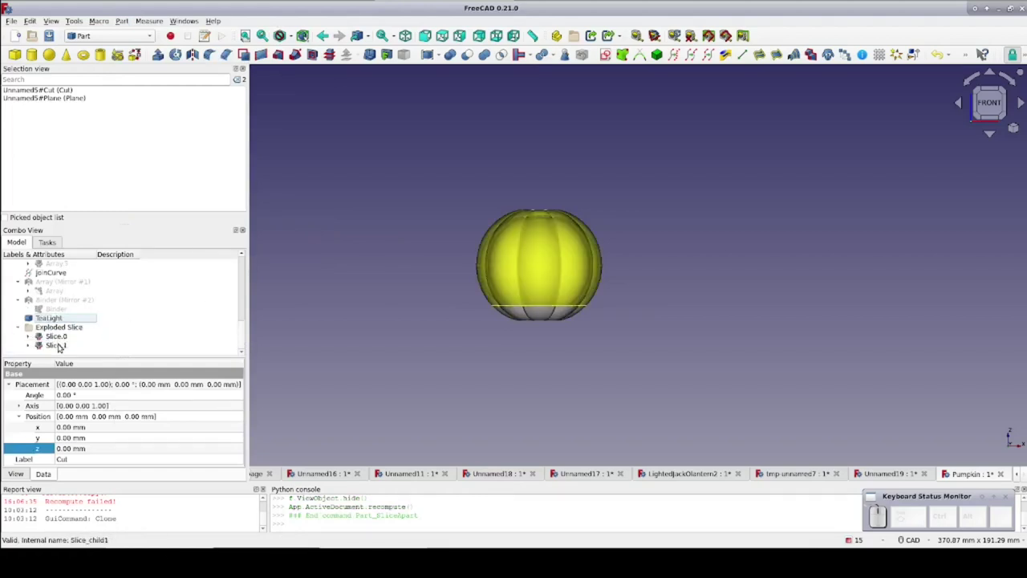
{"action": "left_click", "coordinate": [990, 3]}
{"action": "key", "text": "space"}
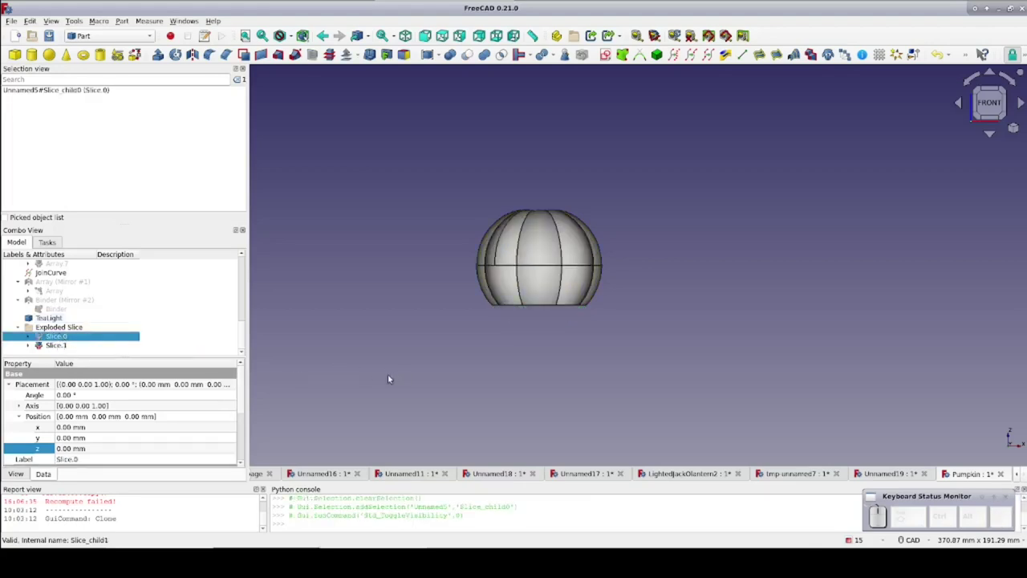
Orbit and zoom to inspect the lantern's underside, then expand Slice.0 in the tree
{"action": "left_click_drag", "start_coordinate": [990, 3], "coordinate": [988, 6]}
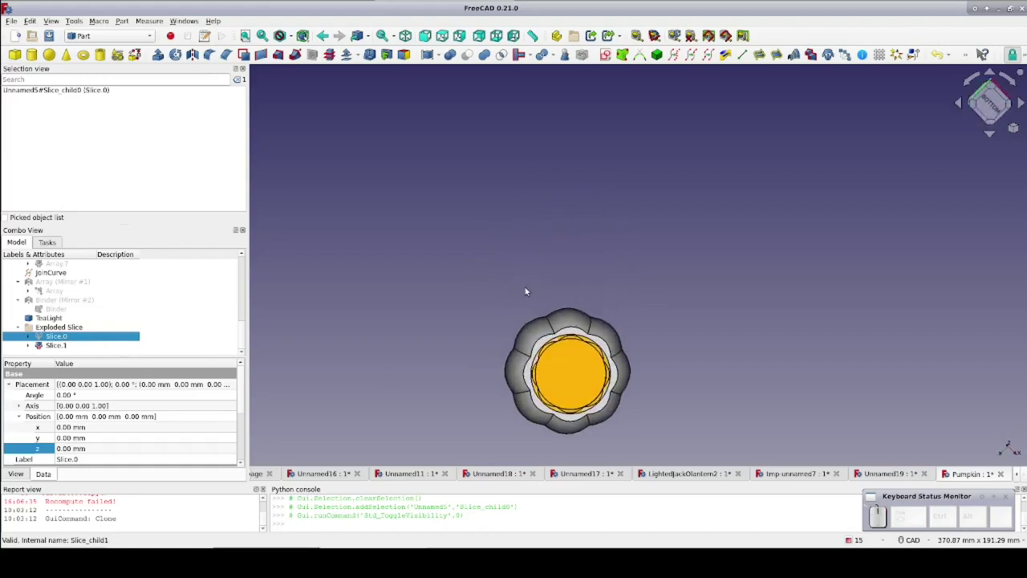
{"action": "scroll", "scroll_direction": "up", "scroll_amount": 3}
{"action": "scroll", "scroll_direction": "up", "scroll_amount": 3}
{"action": "scroll", "scroll_direction": "up", "scroll_amount": 3}
{"action": "left_click", "coordinate": [989, 5]}
{"action": "left_click", "coordinate": [990, 3]}
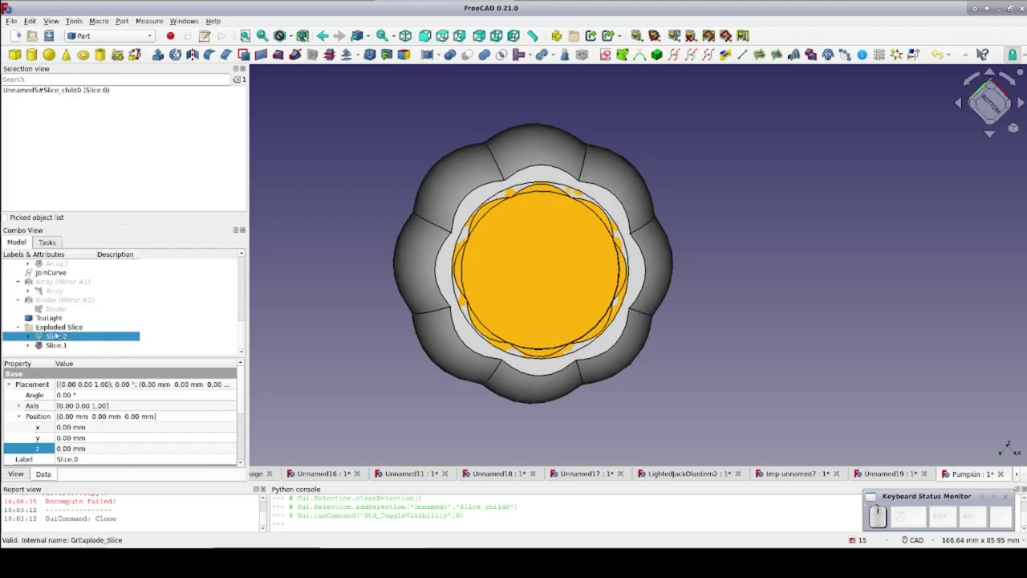
{"action": "left_click", "coordinate": [989, 3]}
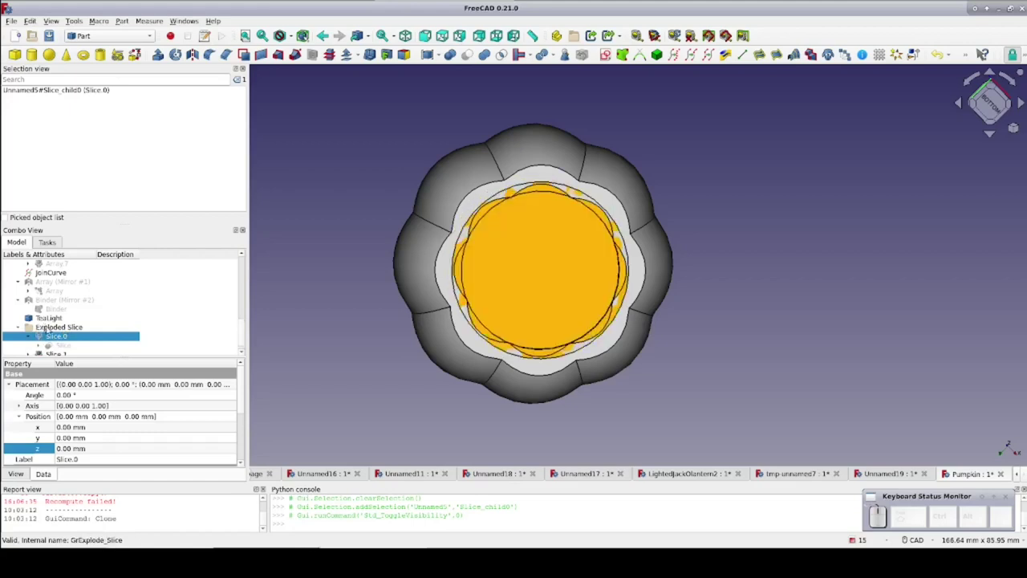
Set the Cut shell inside Slice.0 to Transparency 0 in its View properties
{"action": "left_click", "coordinate": [989, 3]}
{"action": "scroll", "scroll_direction": "down", "scroll_amount": 3}
{"action": "left_click", "coordinate": [989, 3]}
{"action": "left_click", "coordinate": [989, 3]}
{"action": "left_click", "coordinate": [989, 3]}
{"action": "left_click", "coordinate": [989, 3]}
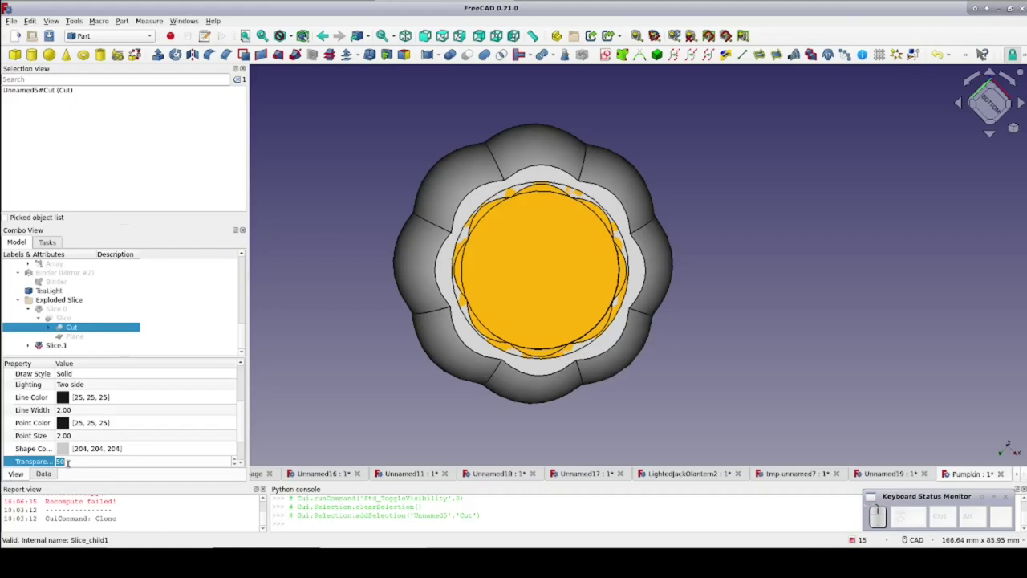
{"action": "key", "text": "0"}
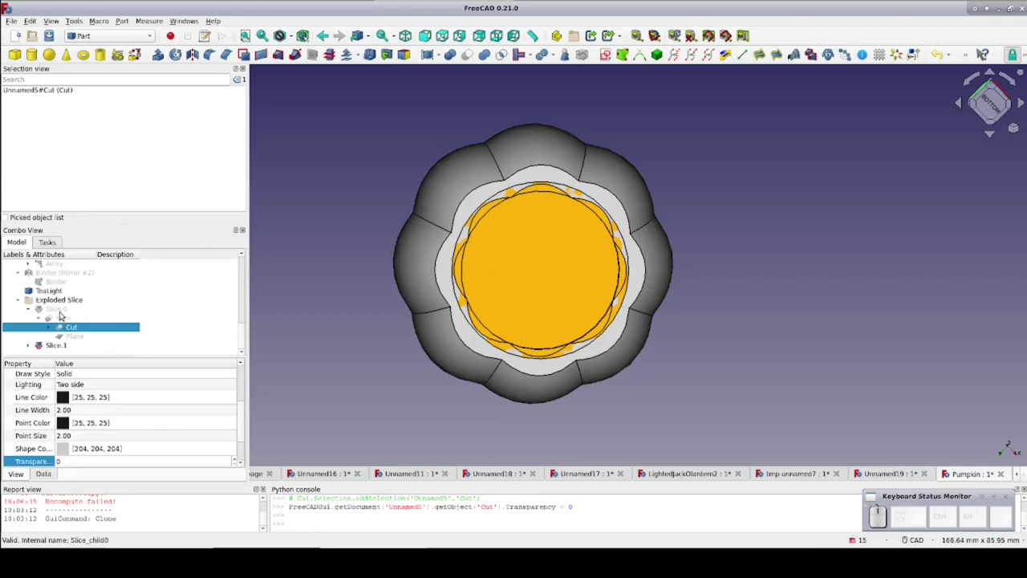
Raise the slicing plane's Position z to -17 mm so the base is trimmed higher
{"action": "left_click", "coordinate": [990, 3]}
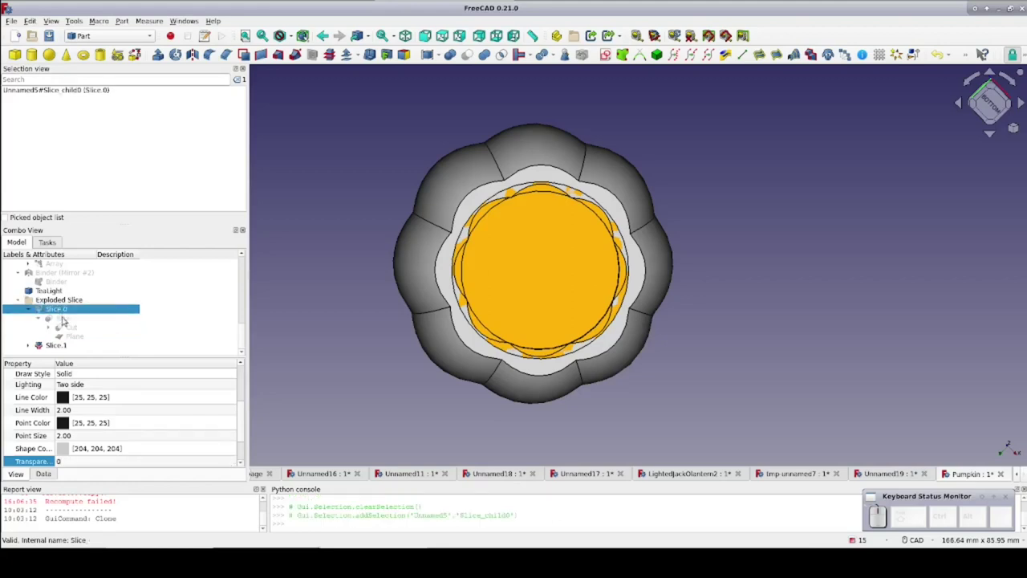
{"action": "left_click", "coordinate": [989, 3]}
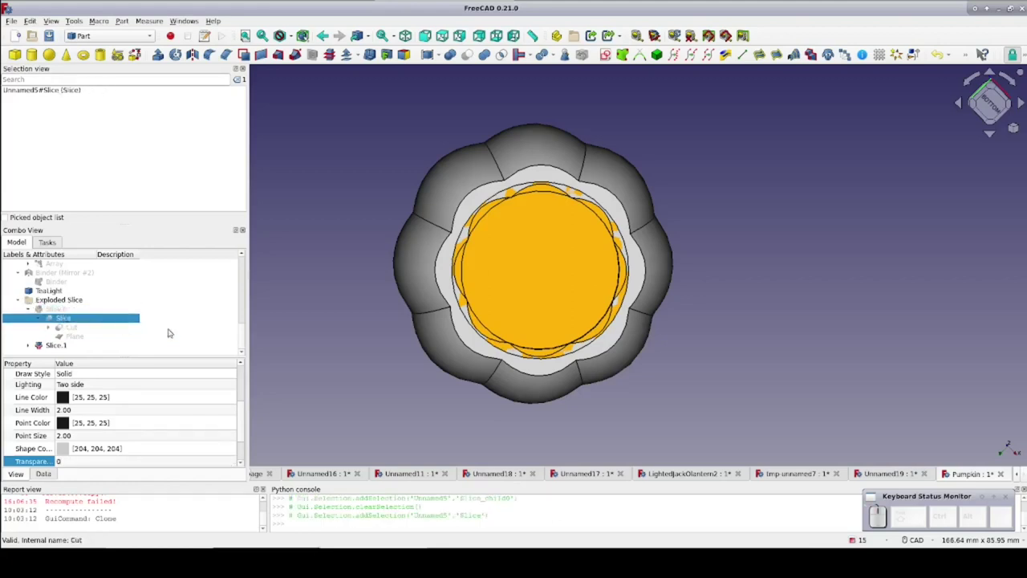
{"action": "left_click", "coordinate": [989, 3]}
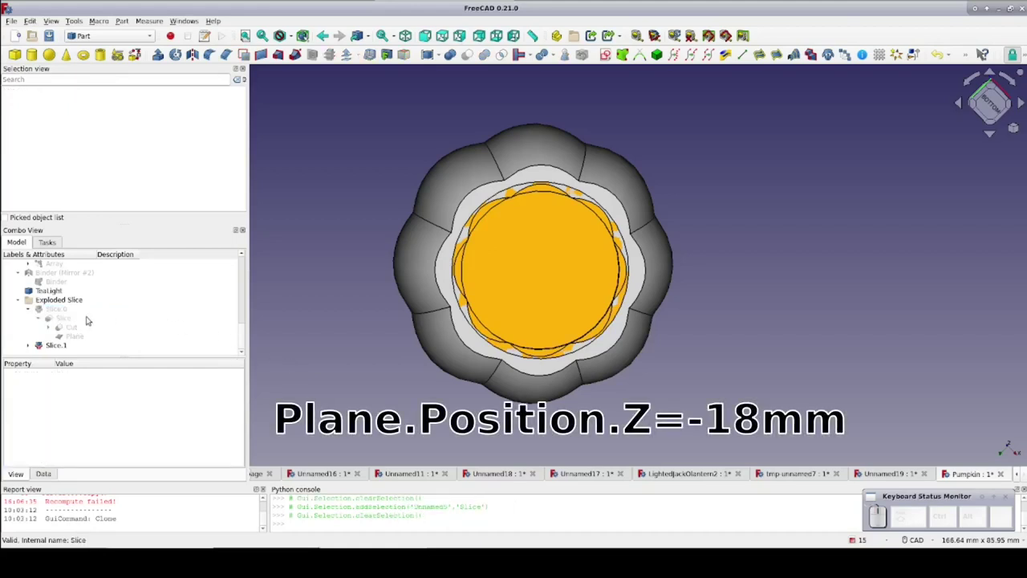
{"action": "left_click", "coordinate": [990, 3]}
{"action": "left_click", "coordinate": [988, 6]}
{"action": "left_click", "coordinate": [988, 6]}
{"action": "left_click", "coordinate": [988, 6]}
{"action": "left_click", "coordinate": [988, 5]}
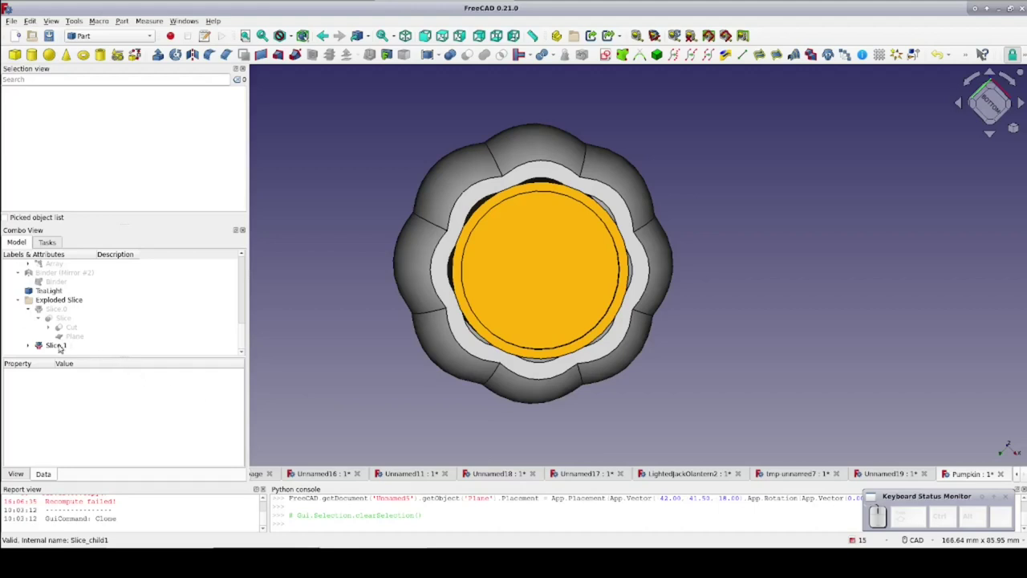
{"action": "left_click", "coordinate": [988, 6]}
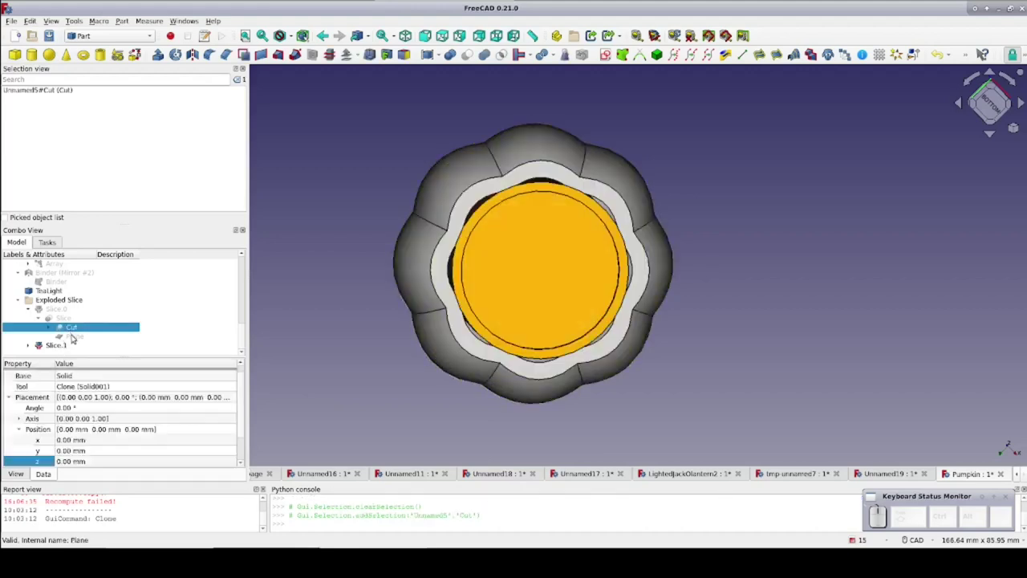
{"action": "left_click", "coordinate": [988, 6]}
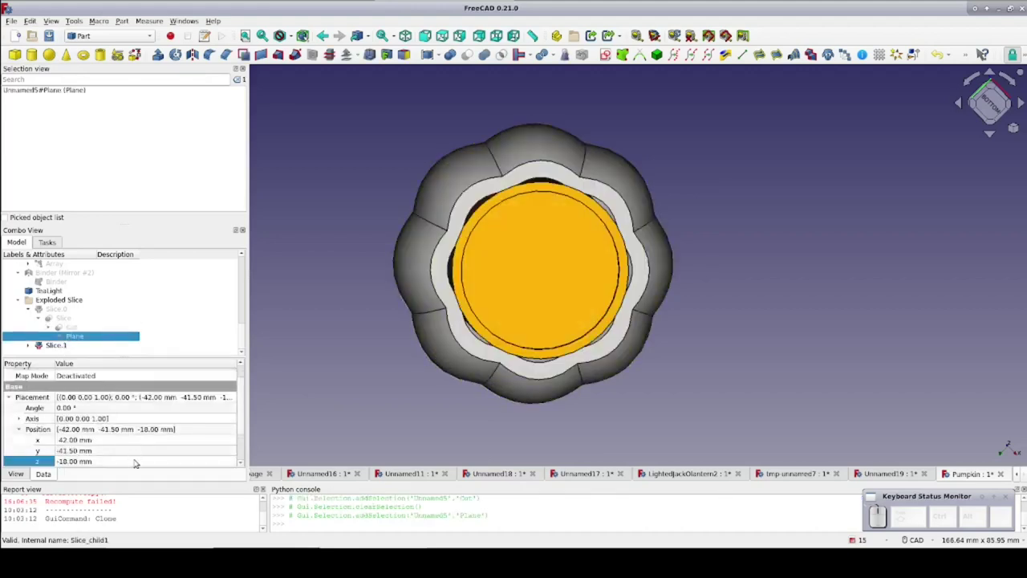
{"action": "left_click", "coordinate": [989, 6]}
{"action": "left_click", "coordinate": [990, 3]}
{"action": "left_click", "coordinate": [990, 3]}
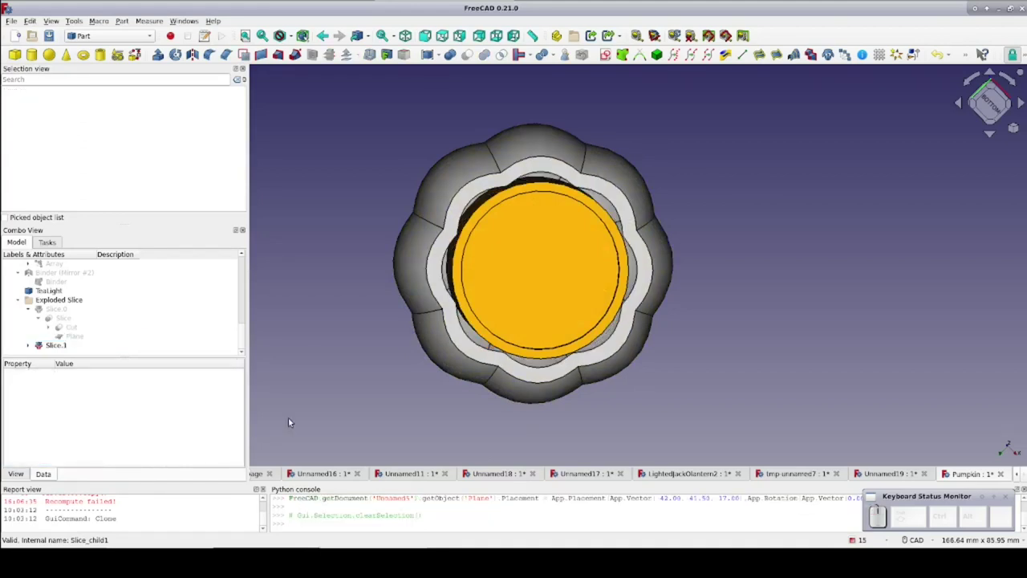
Nudge the tealight's Position z slightly higher to match, then fit all in front view
{"action": "left_click", "coordinate": [990, 3]}
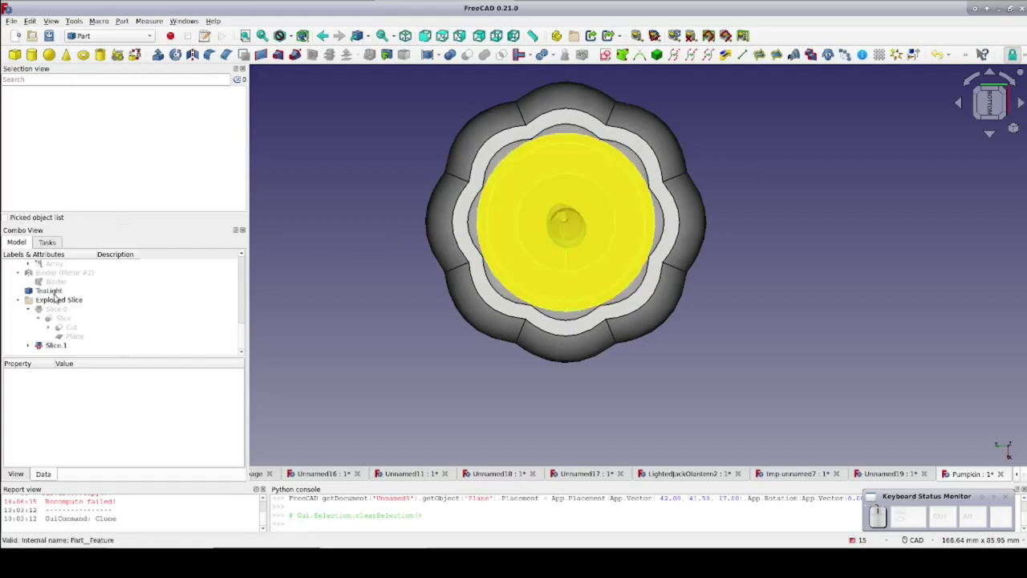
{"action": "left_click", "coordinate": [988, 6]}
{"action": "left_click", "coordinate": [989, 6]}
{"action": "left_click", "coordinate": [989, 3]}
{"action": "left_click", "coordinate": [989, 4]}
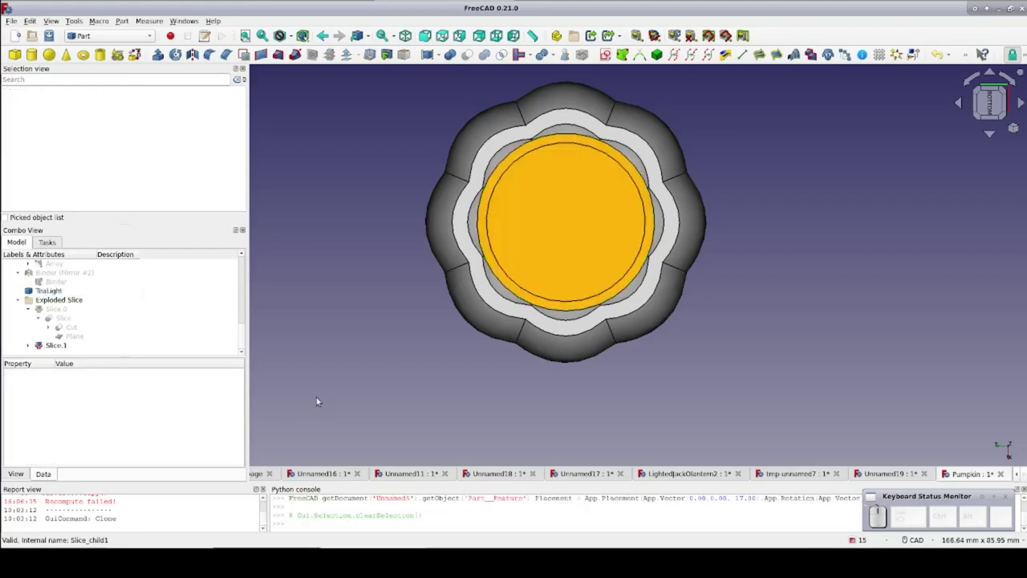
{"action": "left_click", "coordinate": [989, 3]}
{"action": "left_click", "coordinate": [990, 3]}
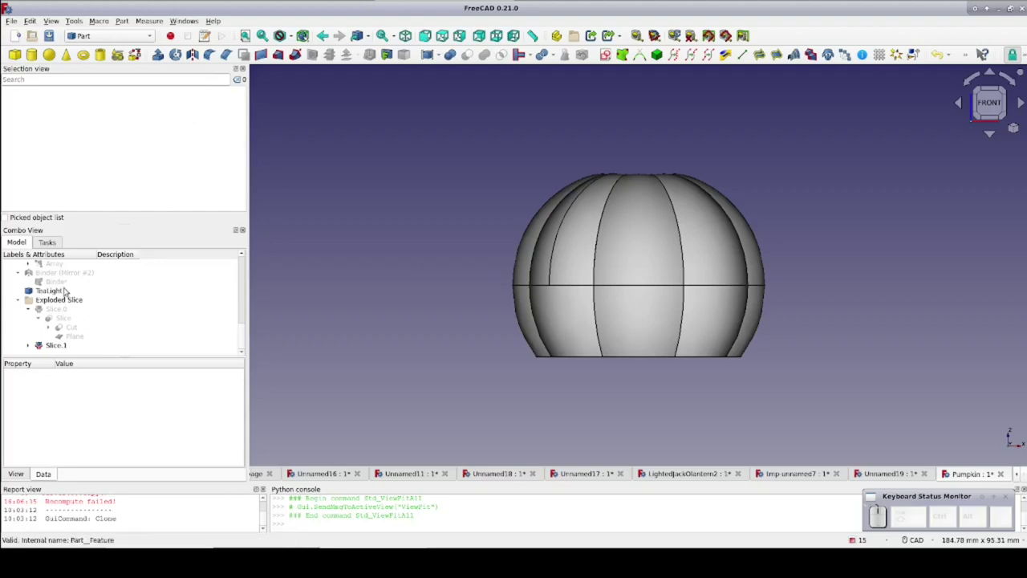
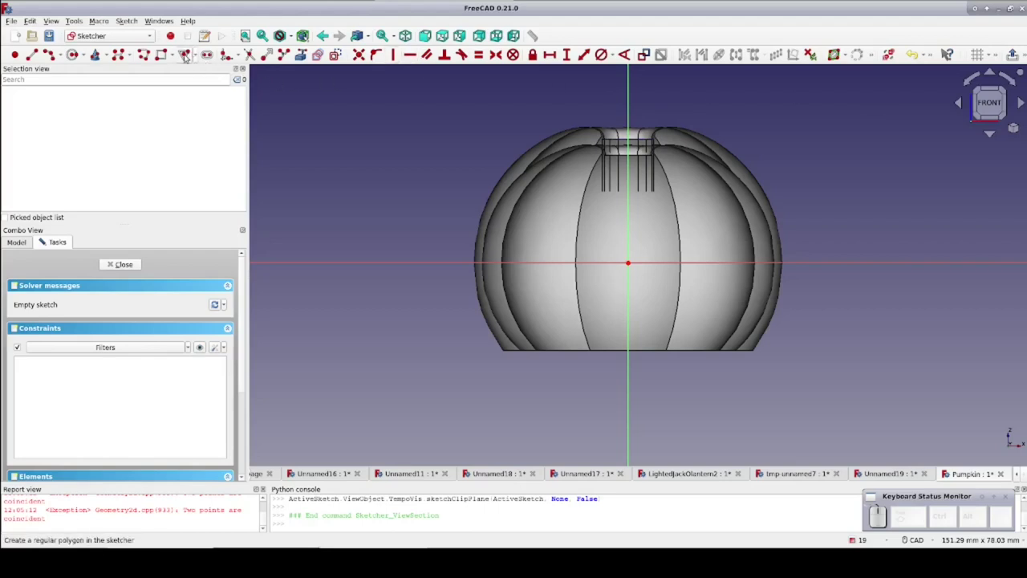
Draw three regular triangles for the left eye, right eye and a nose at the sketch origin
{"action": "left_click", "coordinate": [756, 52]}
{"action": "left_click", "coordinate": [757, 51]}
{"action": "left_click", "coordinate": [756, 51]}
{"action": "left_click", "coordinate": [757, 51]}
{"action": "left_click", "coordinate": [756, 52]}
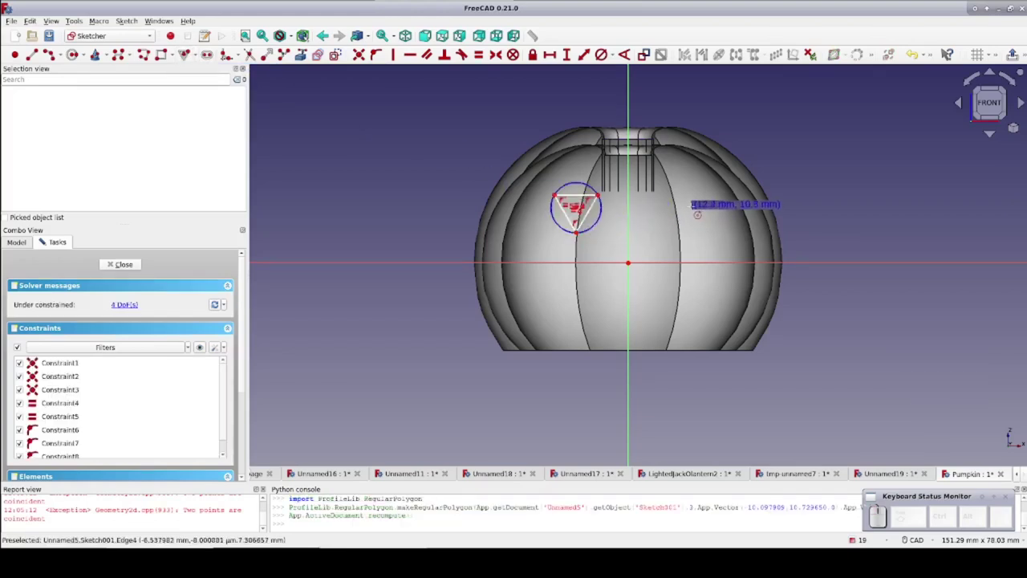
{"action": "left_click", "coordinate": [757, 51]}
{"action": "left_click", "coordinate": [756, 52]}
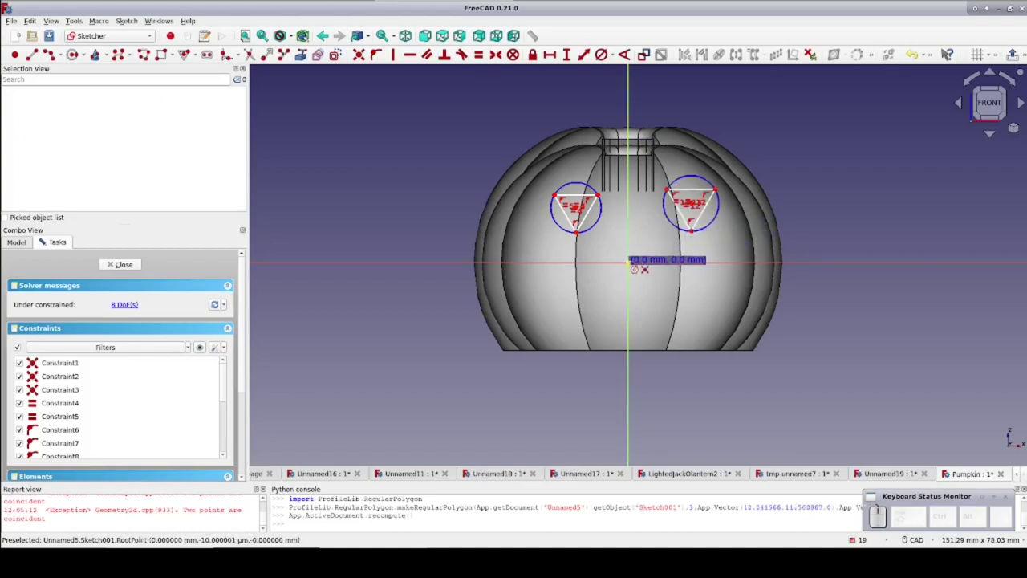
{"action": "left_click", "coordinate": [756, 52]}
{"action": "left_click", "coordinate": [756, 52]}
{"action": "right_click", "coordinate": [757, 51]}
Constrain the three triangles' circles Equal so eyes and nose match in size
{"action": "scroll", "scroll_direction": "up", "scroll_amount": 3}
{"action": "left_click", "coordinate": [756, 51]}
{"action": "left_click", "coordinate": [756, 51]}
{"action": "left_click", "coordinate": [756, 51]}
{"action": "left_click", "coordinate": [756, 52]}
{"action": "scroll", "scroll_direction": "up", "scroll_amount": 3}
Draw construction lines linking each eye centre to the nose centre and the two eye centres
{"action": "left_click", "coordinate": [756, 51]}
{"action": "left_click", "coordinate": [756, 51]}
{"action": "left_click", "coordinate": [756, 51]}
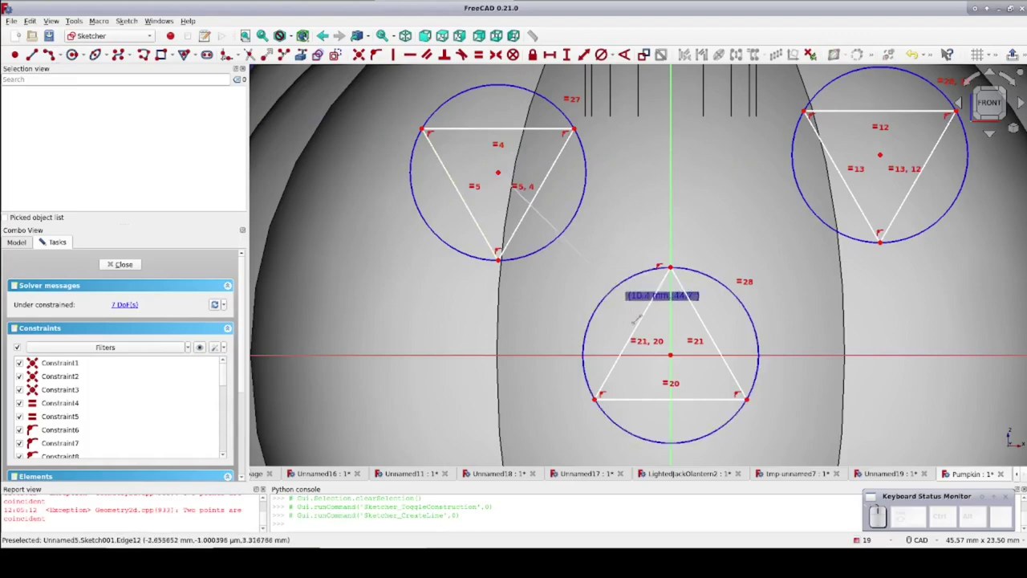
{"action": "left_click", "coordinate": [405, 32]}
{"action": "left_click", "coordinate": [406, 32]}
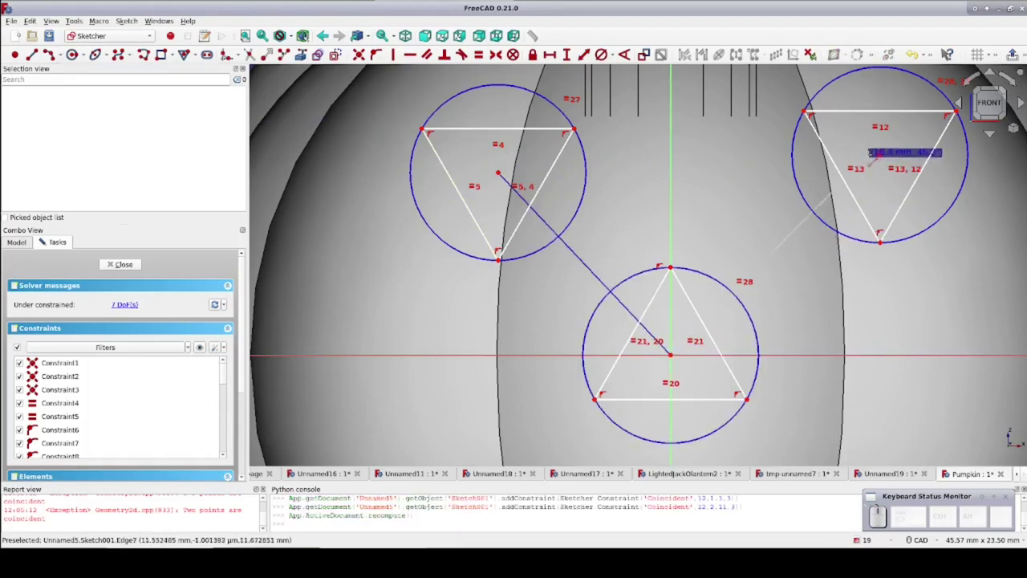
{"action": "left_click", "coordinate": [405, 32]}
{"action": "left_click", "coordinate": [405, 32]}
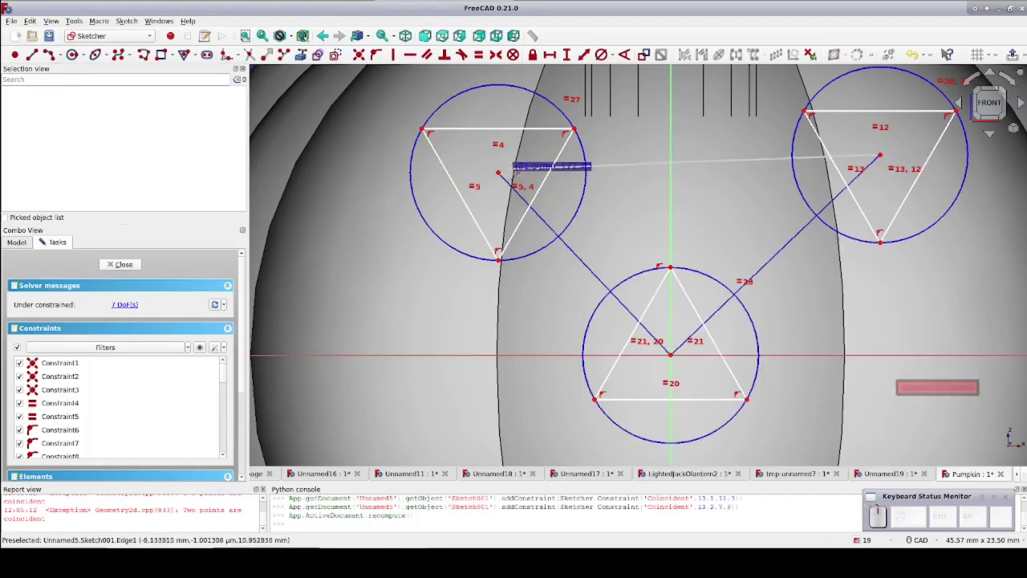
{"action": "left_click", "coordinate": [405, 32]}
{"action": "right_click", "coordinate": [405, 32]}
Make the two eye-to-nose lines Equal, then start a horizontal mouth line left of the nose
{"action": "left_click", "coordinate": [405, 32]}
{"action": "left_click", "coordinate": [414, 61]}
{"action": "left_click", "coordinate": [668, 279]}
{"action": "left_click", "coordinate": [735, 235]}
{"action": "left_click", "coordinate": [481, 61]}
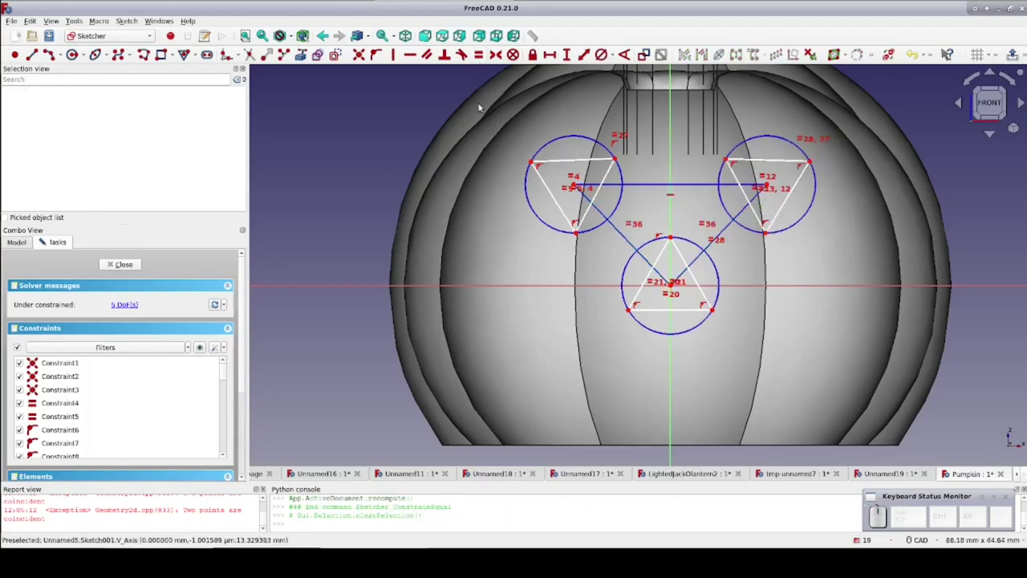
{"action": "middle_click", "coordinate": [371, 216]}
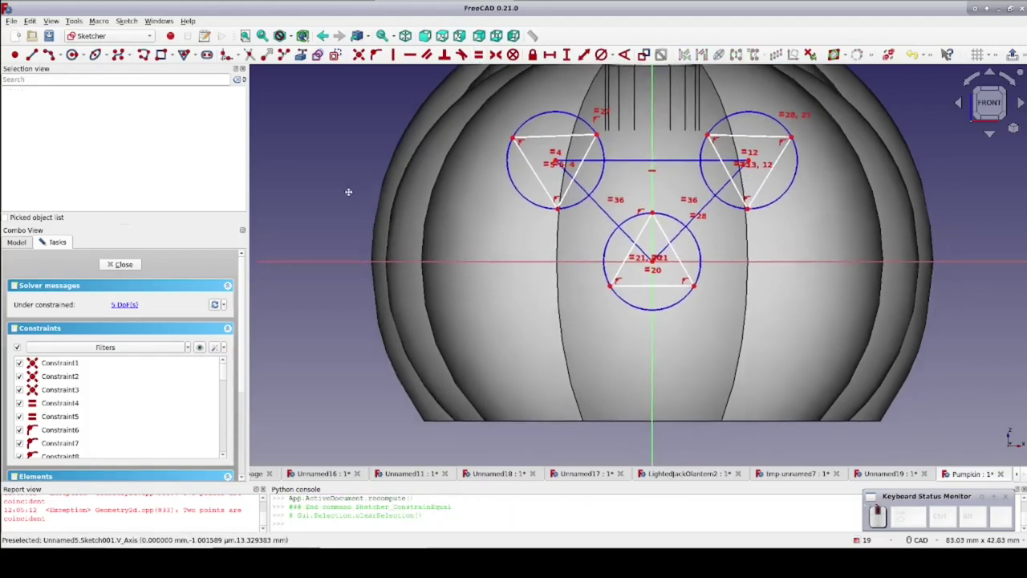
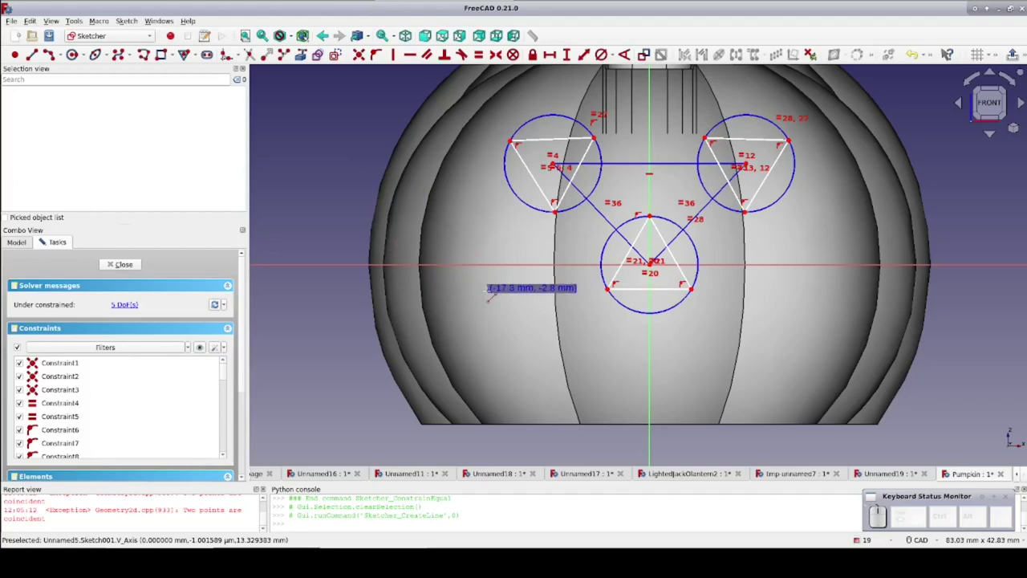
{"action": "left_click", "coordinate": [461, 290]}
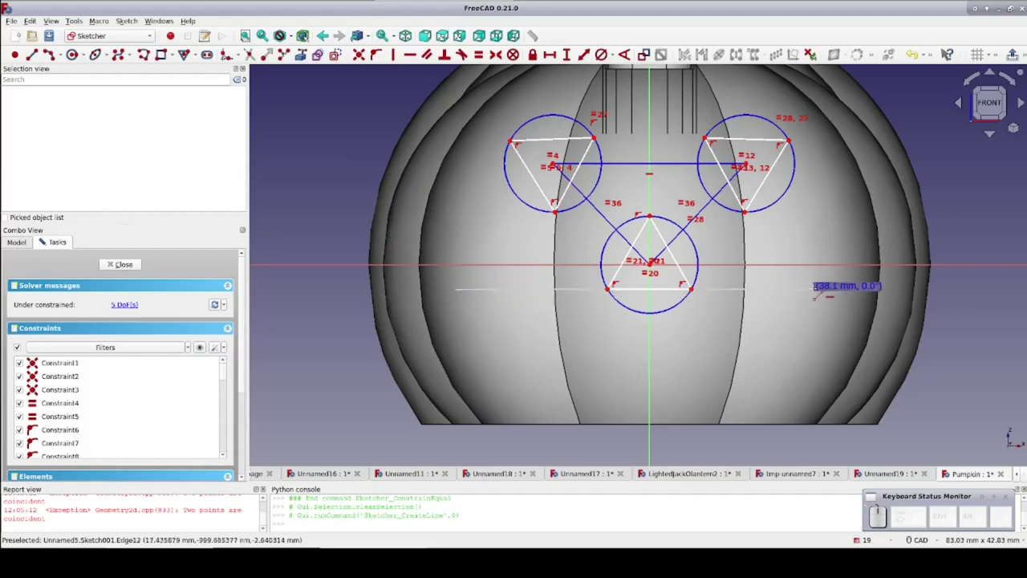
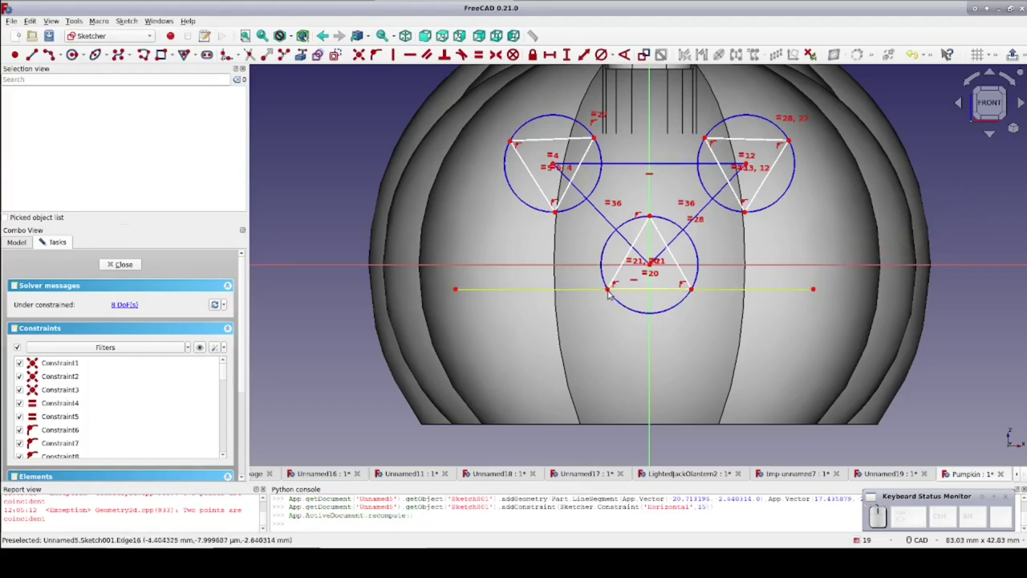
Constrain the nose's lower corner onto the line and its endpoints Symmetric about the vertical axis
{"action": "left_click", "coordinate": [650, 256]}
{"action": "left_click", "coordinate": [649, 257]}
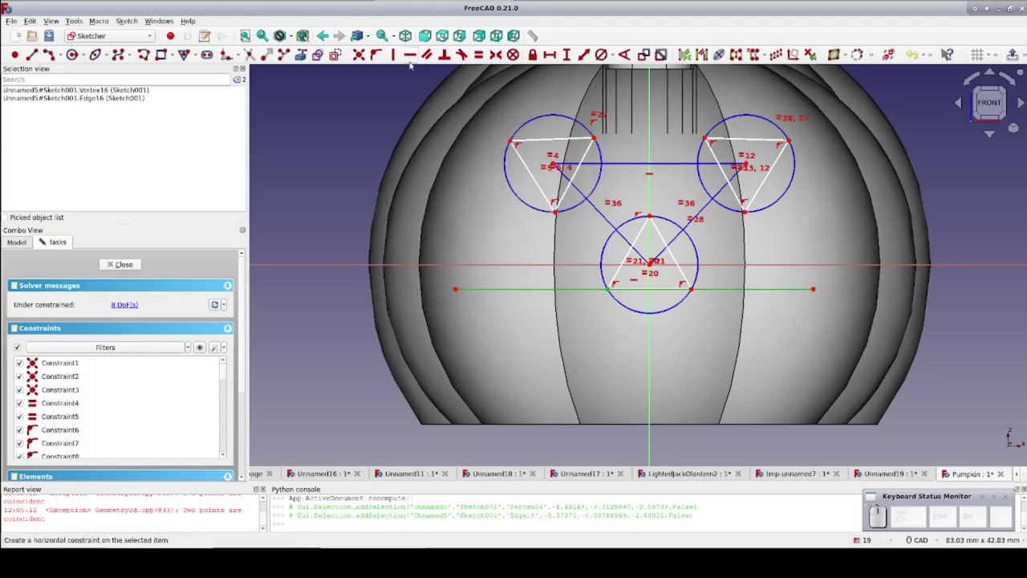
{"action": "left_click", "coordinate": [378, 50]}
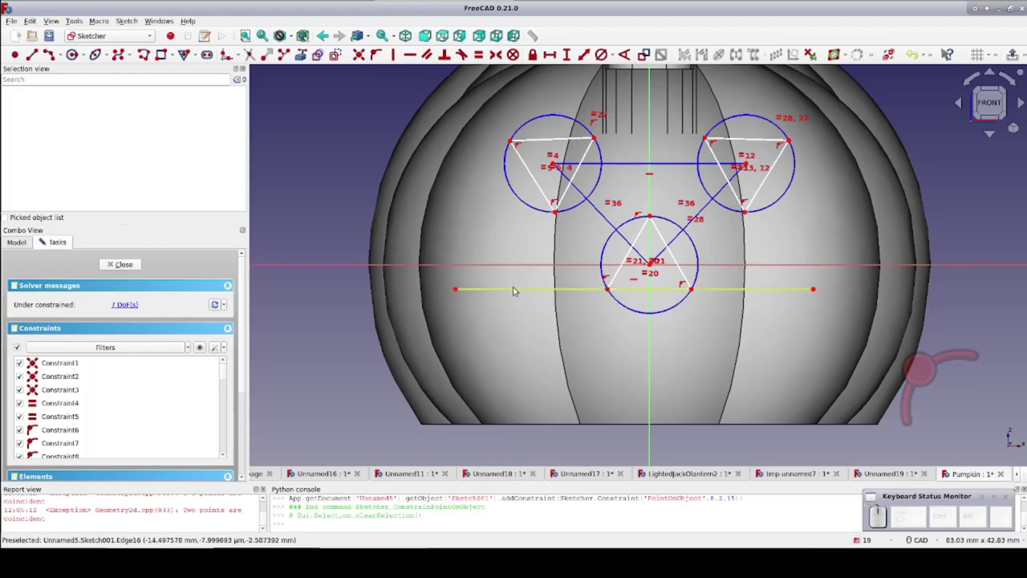
{"action": "left_click", "coordinate": [518, 288]}
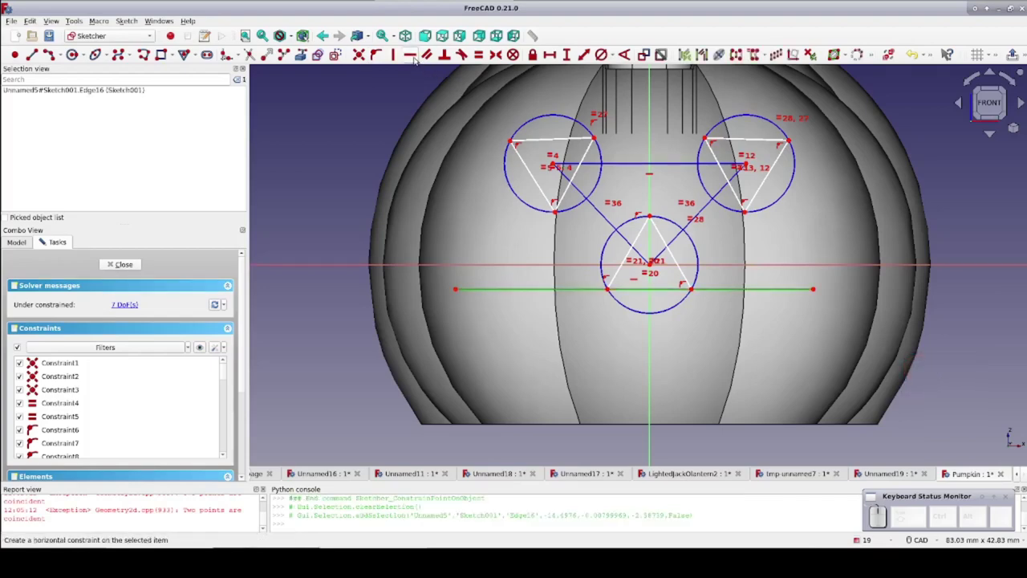
{"action": "left_click", "coordinate": [415, 56]}
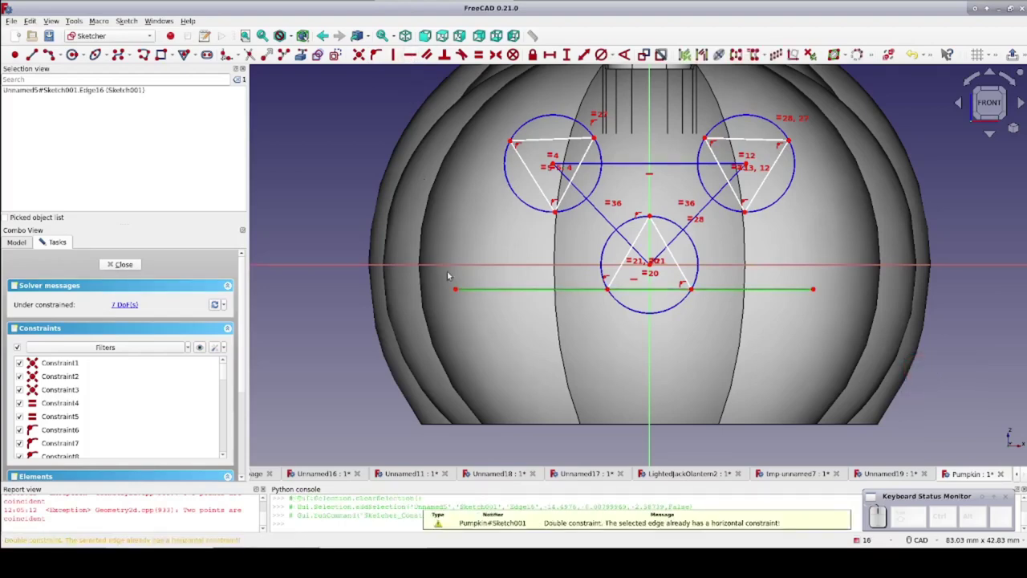
{"action": "left_click", "coordinate": [459, 289]}
{"action": "left_click", "coordinate": [818, 289]}
{"action": "left_click", "coordinate": [655, 338]}
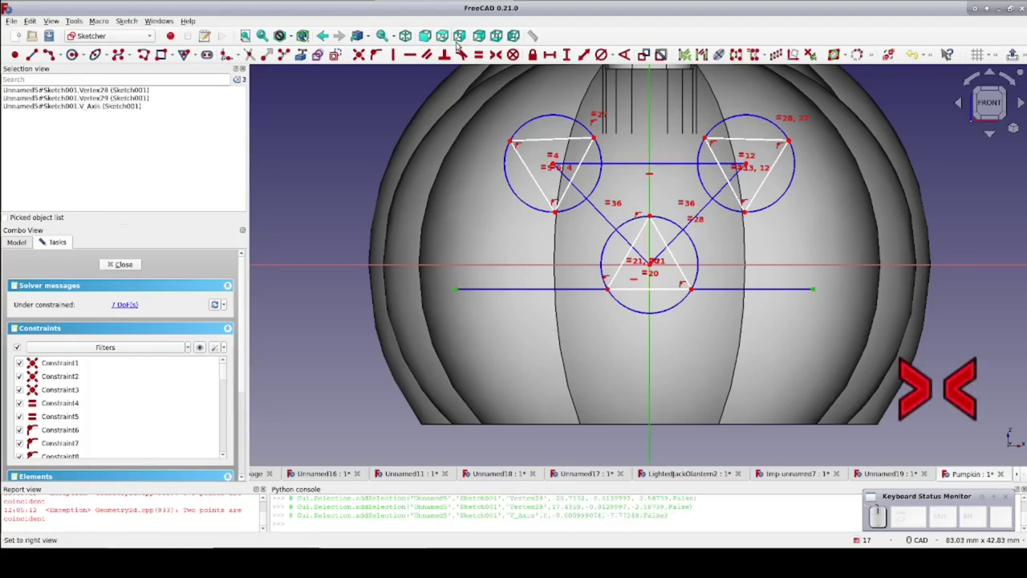
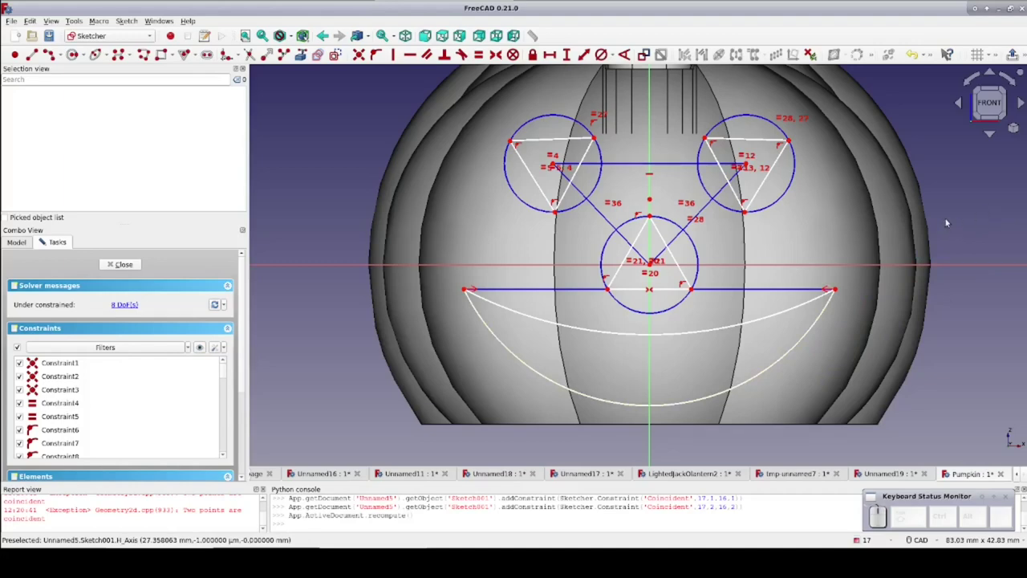
Pick the two triangle top edges, then polyline a triangular tooth onto the lower mouth arc
{"action": "left_click", "coordinate": [745, 157]}
{"action": "left_click", "coordinate": [550, 160]}
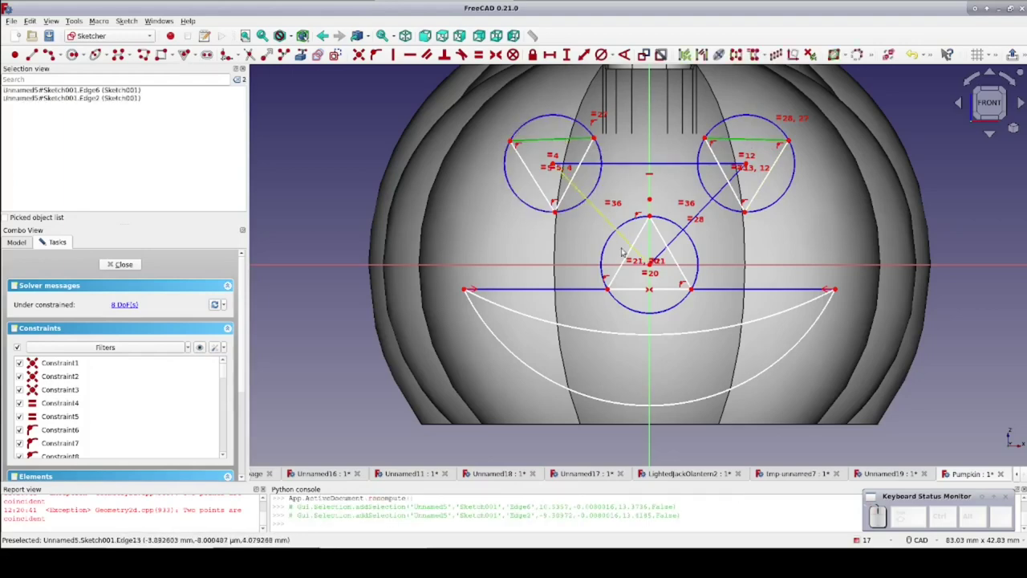
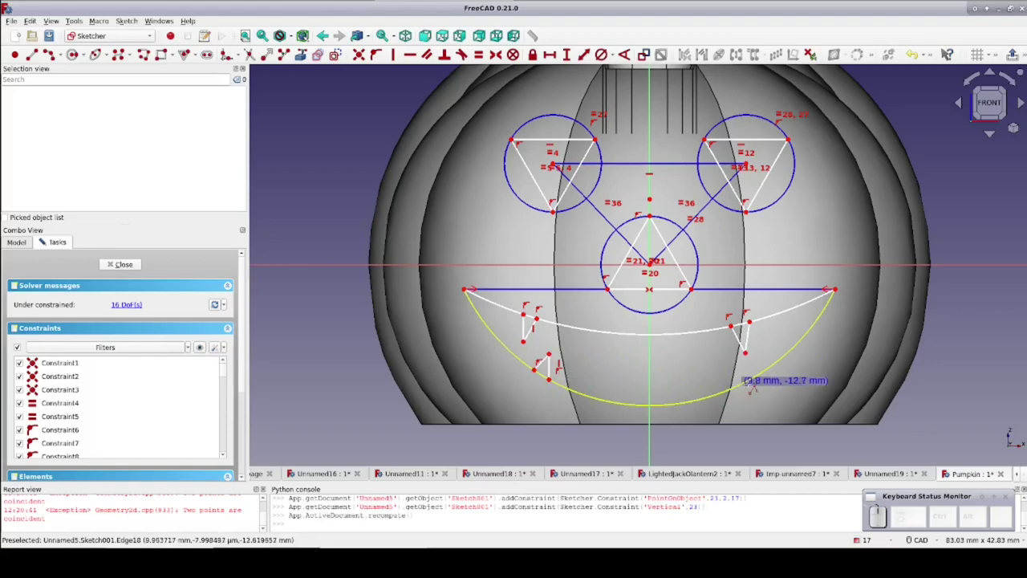
{"action": "left_click", "coordinate": [532, 365]}
{"action": "left_click", "coordinate": [546, 374]}
{"action": "left_click", "coordinate": [532, 365]}
{"action": "right_click", "coordinate": [546, 375]}
{"action": "right_click", "coordinate": [532, 365]}
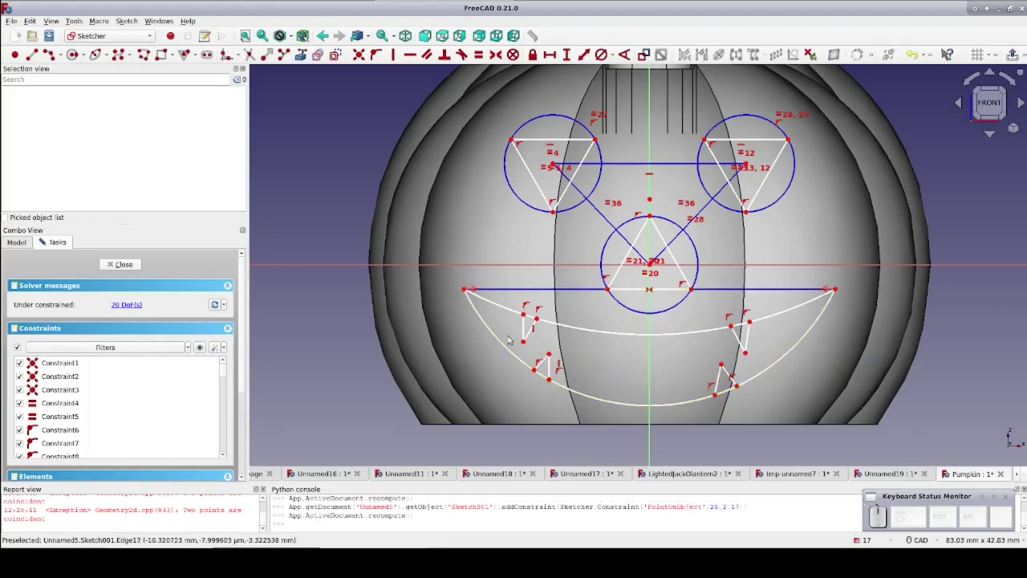
Constrain the two sides of each upper tooth to be Equal
{"action": "left_click", "coordinate": [532, 365]}
{"action": "left_click_drag", "start_coordinate": [547, 375], "coordinate": [564, 284]}
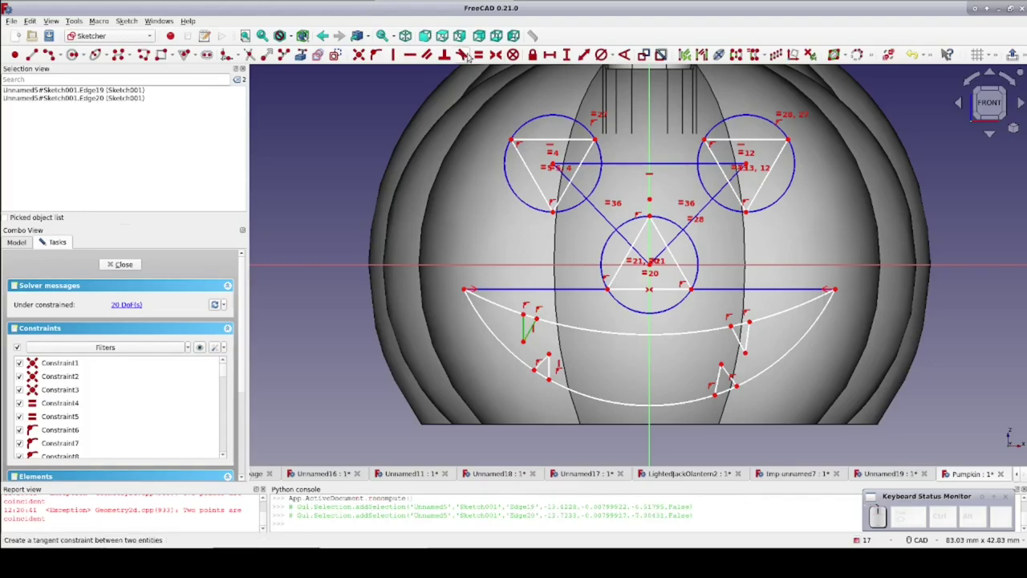
{"action": "left_click", "coordinate": [481, 57]}
{"action": "double_click", "coordinate": [647, 211]}
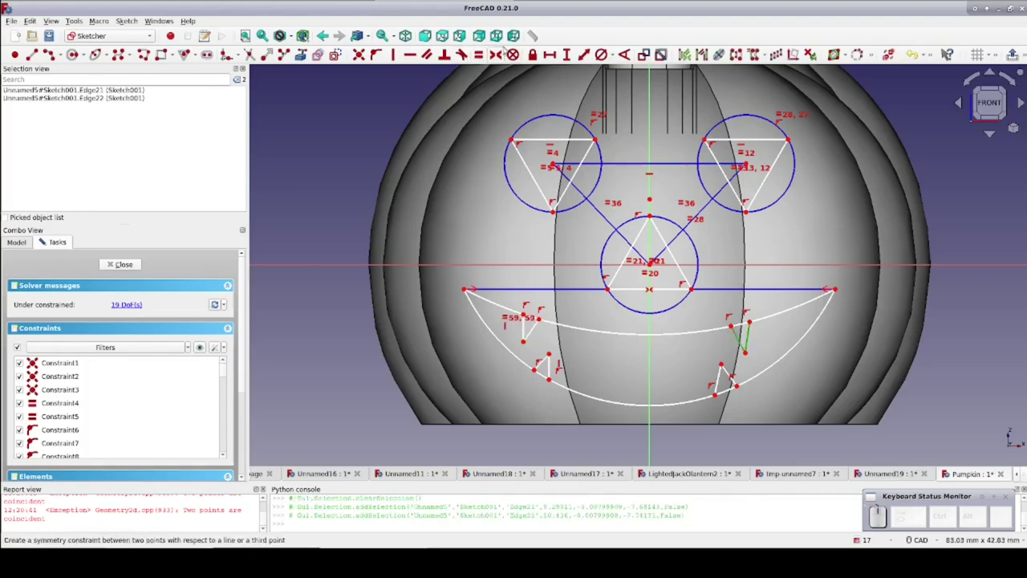
{"action": "left_click_drag", "start_coordinate": [515, 4], "coordinate": [477, 72]}
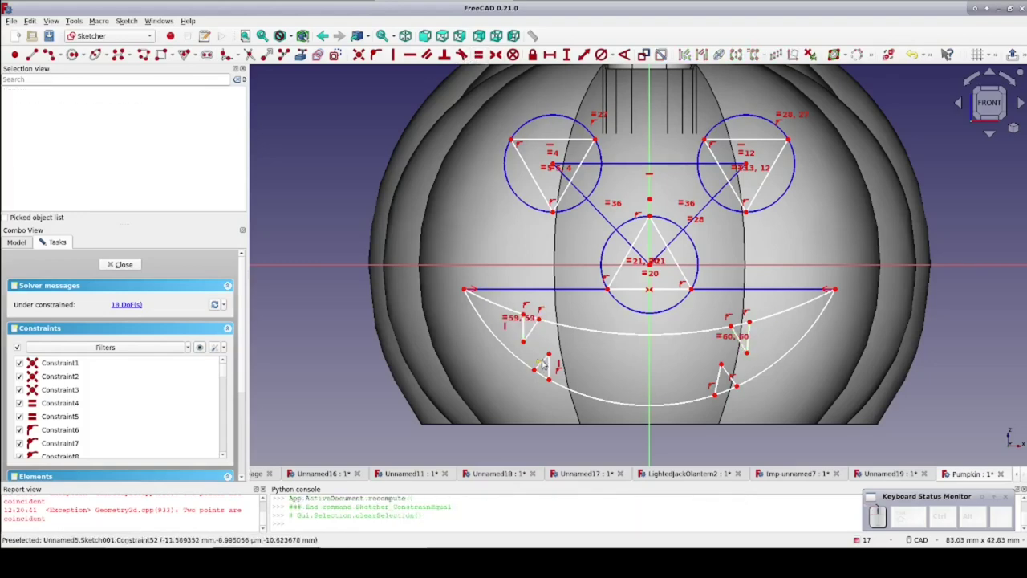
Nudge a corner along the lower arc and make both lower teeth's sides Equal
{"action": "left_click_drag", "start_coordinate": [546, 375], "coordinate": [550, 363]}
{"action": "left_click", "coordinate": [547, 375]}
{"action": "left_click", "coordinate": [546, 374]}
{"action": "left_click", "coordinate": [547, 375]}
{"action": "left_click", "coordinate": [547, 374]}
{"action": "left_click", "coordinate": [547, 375]}
{"action": "left_click", "coordinate": [547, 376]}
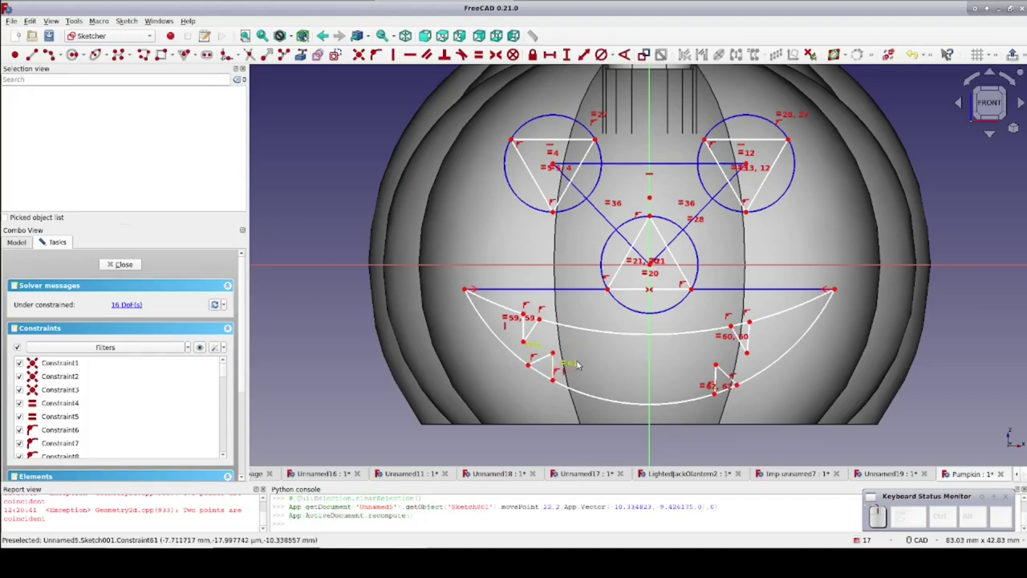
Drag the lower left tooth's corners along the arc to reshape it
{"action": "left_click", "coordinate": [551, 377]}
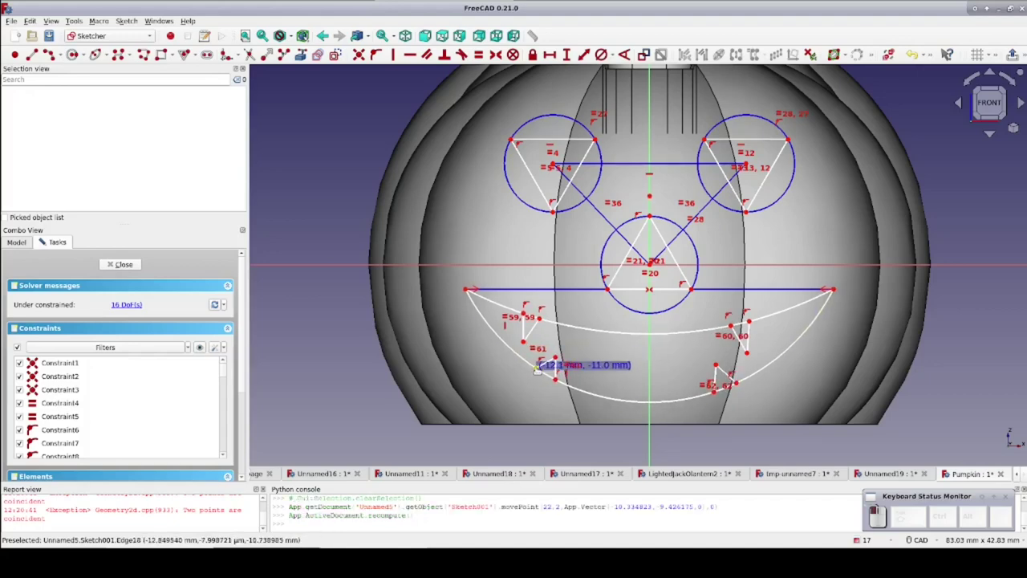
{"action": "left_click", "coordinate": [556, 372]}
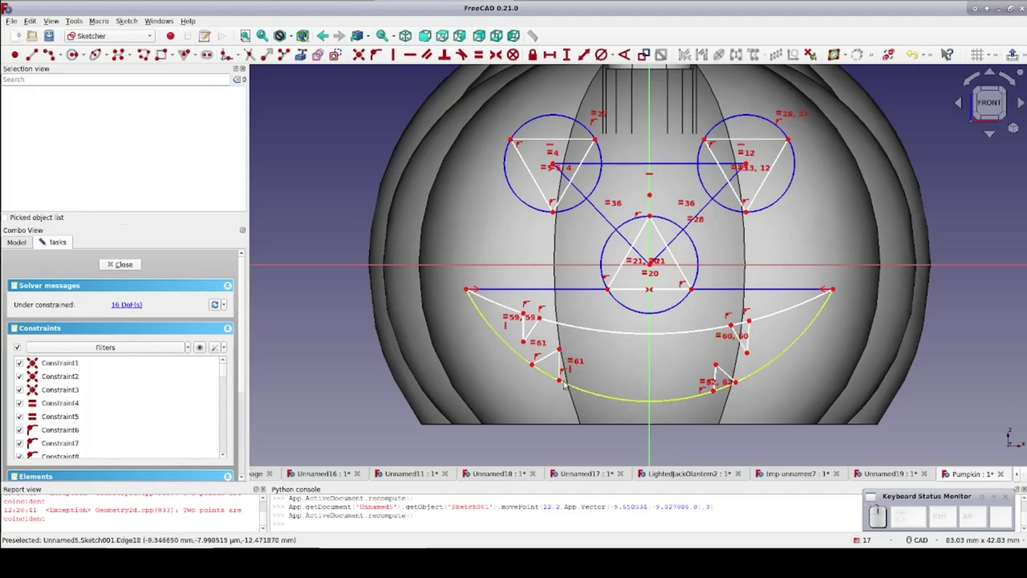
{"action": "left_click", "coordinate": [529, 361]}
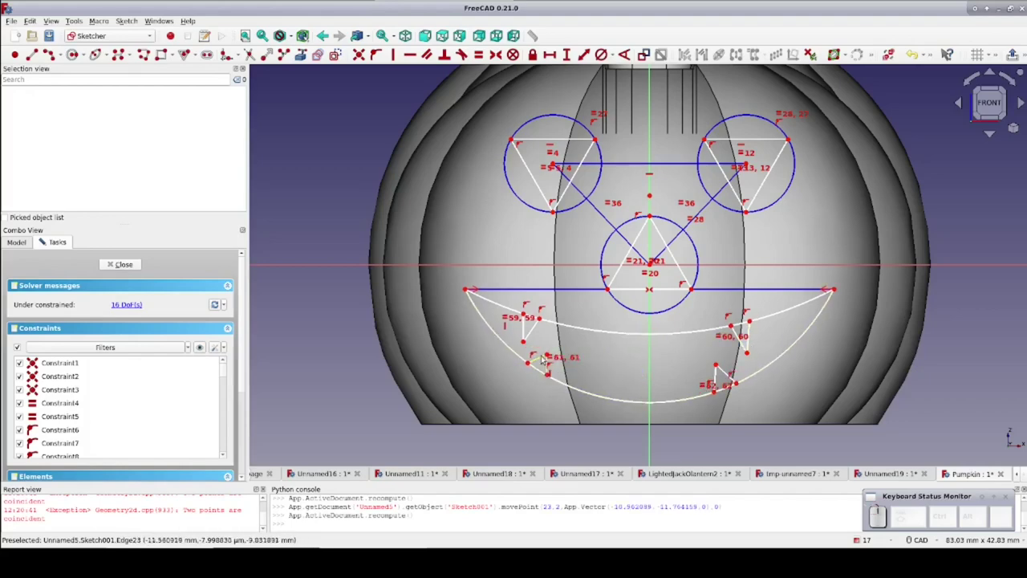
{"action": "left_click", "coordinate": [545, 371]}
{"action": "left_click", "coordinate": [544, 371]}
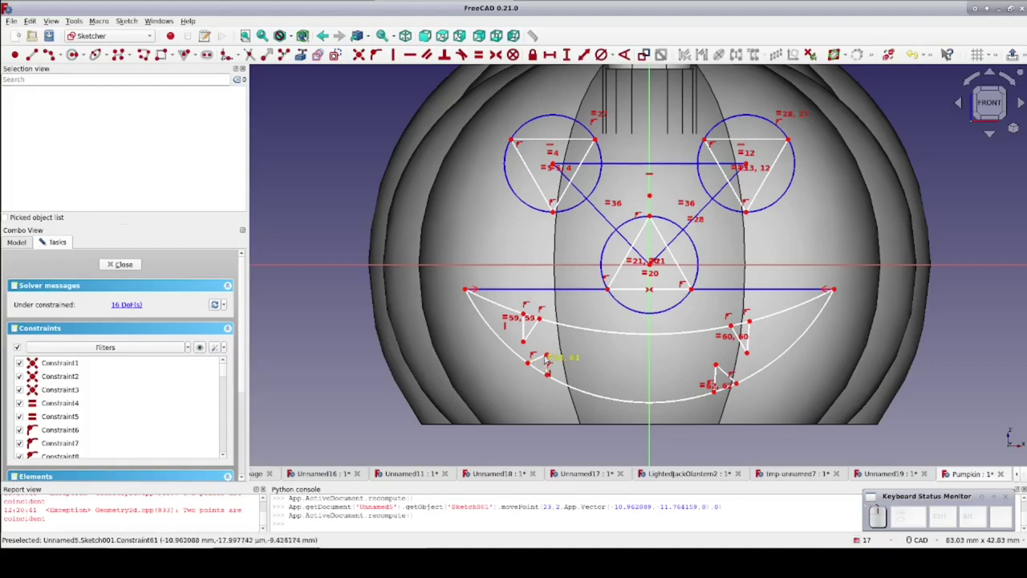
{"action": "scroll", "scroll_direction": "up", "scroll_amount": 3}
{"action": "left_click_drag", "start_coordinate": [544, 389], "coordinate": [551, 351]}
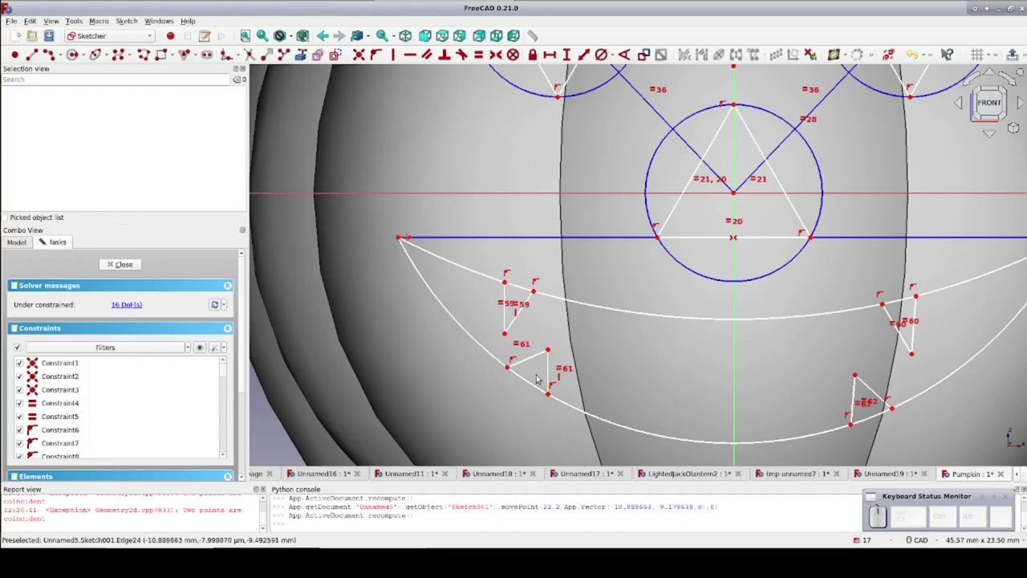
Give the lower left tooth a final adjustment and close the face sketch
{"action": "scroll", "scroll_direction": "up", "scroll_amount": 3}
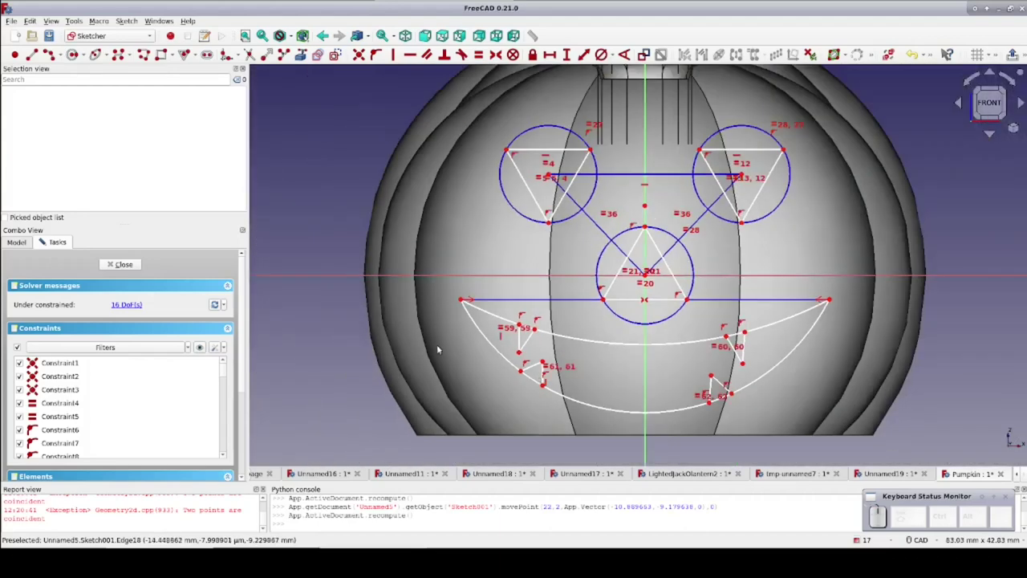
{"action": "left_click", "coordinate": [540, 381]}
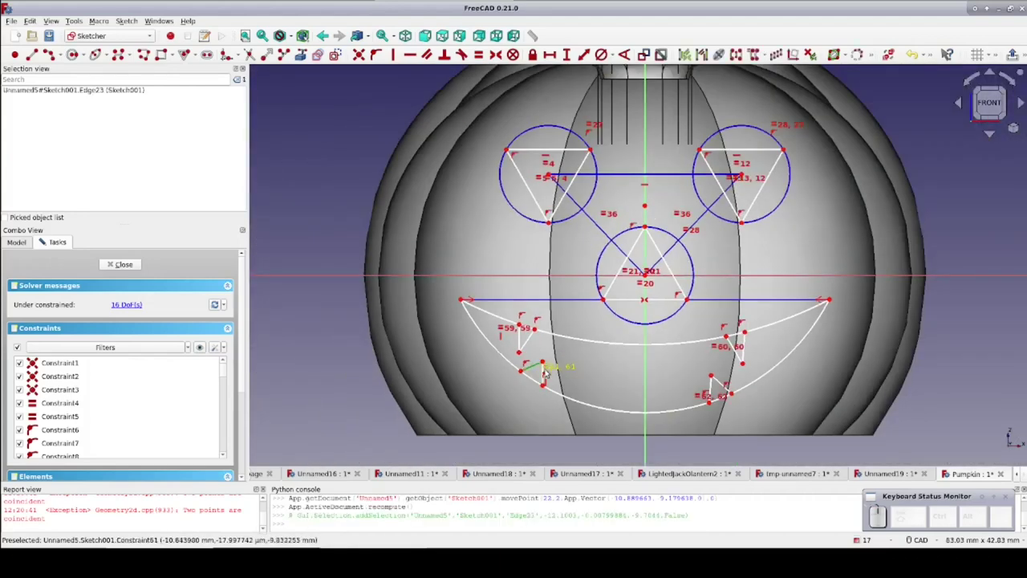
{"action": "scroll", "scroll_direction": "up", "scroll_amount": 3}
{"action": "left_click", "coordinate": [547, 373]}
{"action": "left_click", "coordinate": [185, 46]}
{"action": "left_click", "coordinate": [62, 345]}
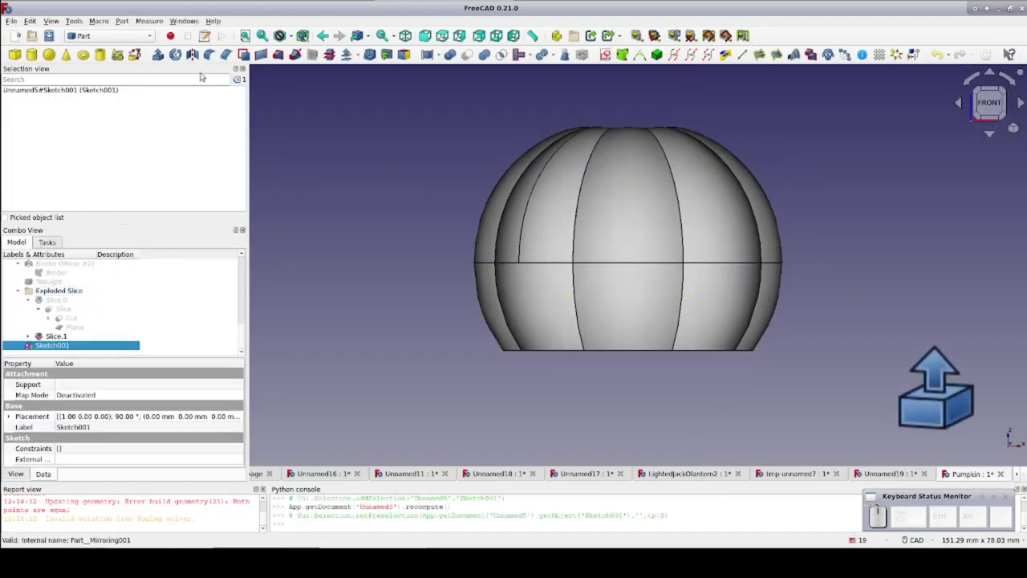
Start a Part Extrude of the face sketch with a 50 mm length along the normal
{"action": "left_click", "coordinate": [160, 52]}
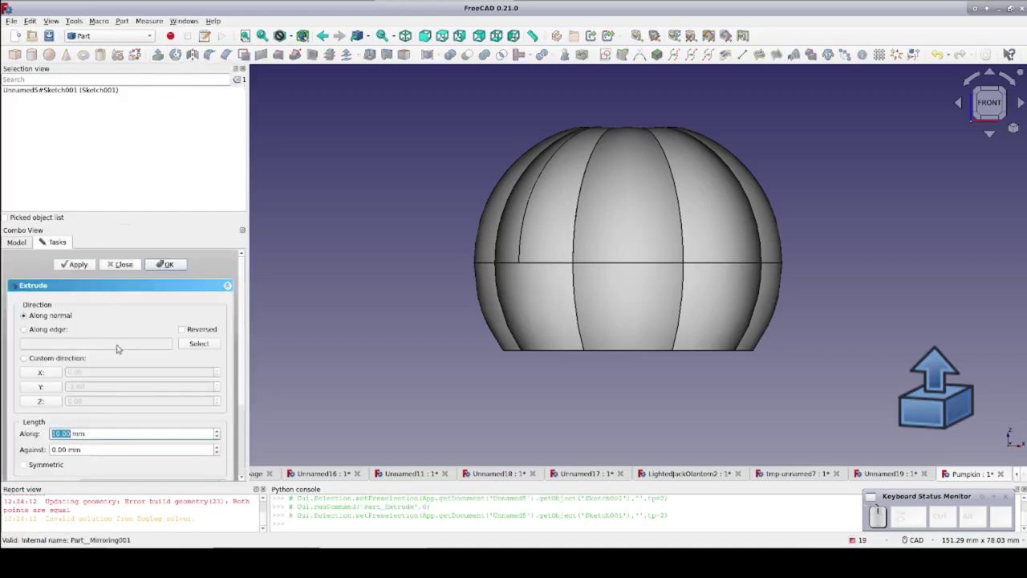
{"action": "key", "text": "KP_5"}
{"action": "key", "text": "KP_0"}
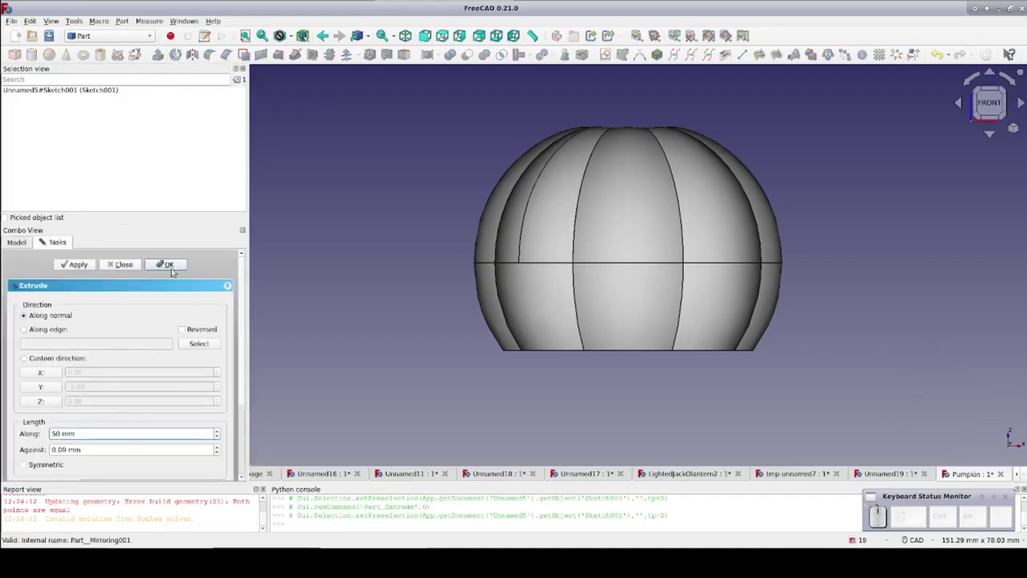
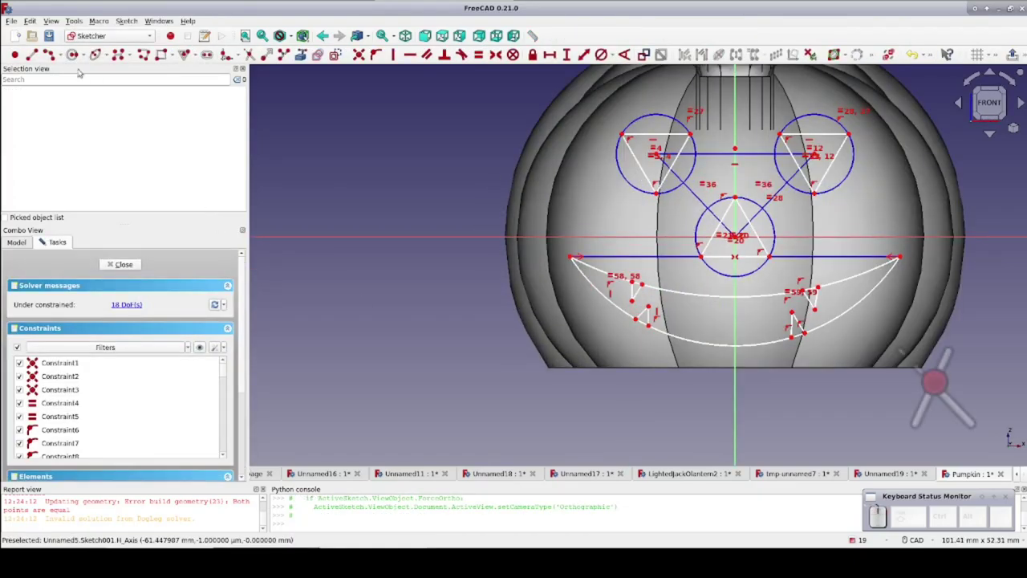
Trim the leftover upper and lower arc pieces between the teeth and close the sketch
{"action": "left_click", "coordinate": [799, 318]}
{"action": "left_click_drag", "start_coordinate": [799, 318], "coordinate": [802, 336]}
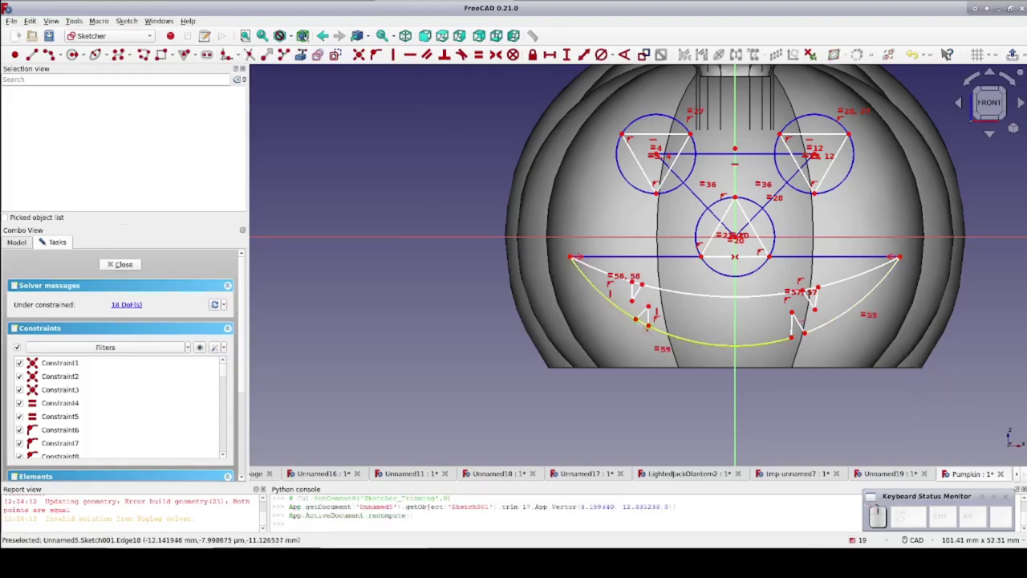
{"action": "left_click", "coordinate": [794, 328]}
{"action": "left_click", "coordinate": [794, 327]}
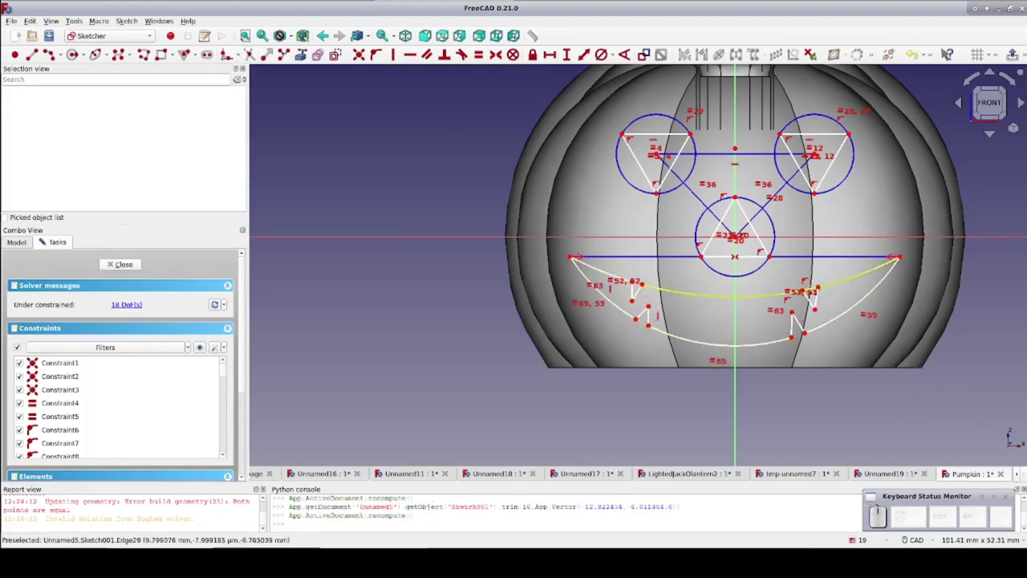
{"action": "left_click", "coordinate": [794, 328]}
{"action": "left_click", "coordinate": [794, 327]}
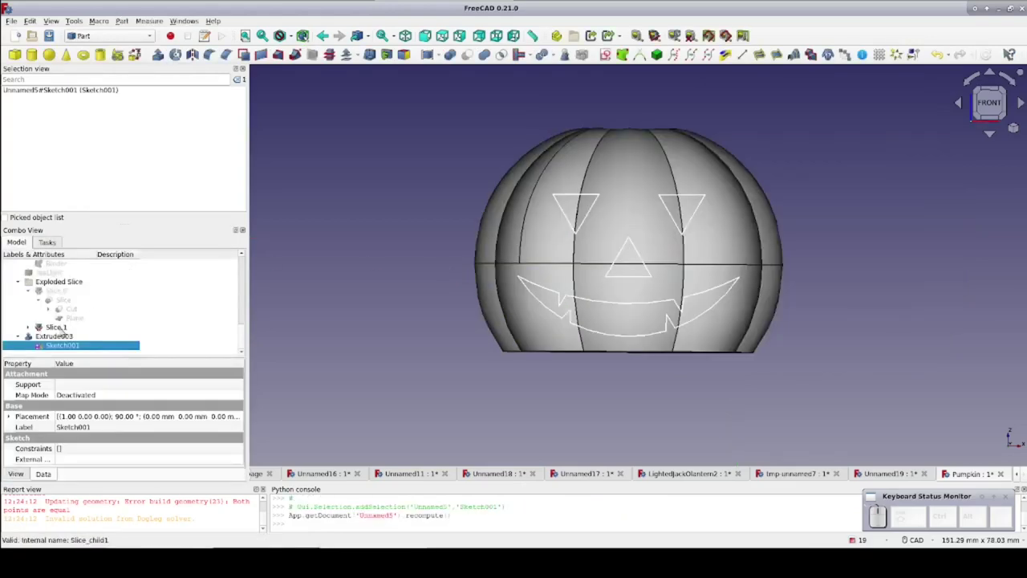
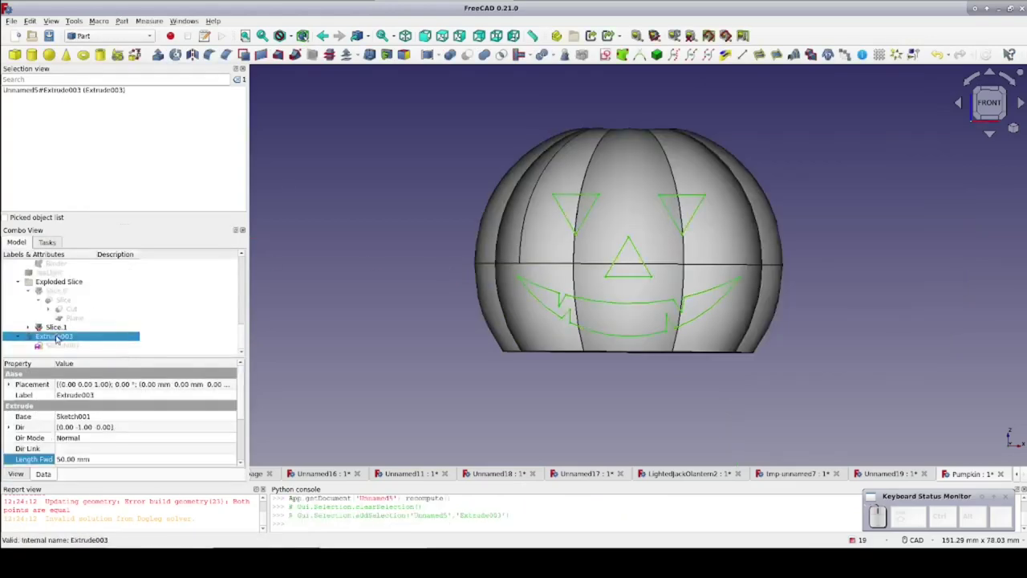
Recompute, clear the stale result and confirm Extrude003 of the trimmed face sketch at 50 mm
{"action": "key", "text": "ctrl+r"}
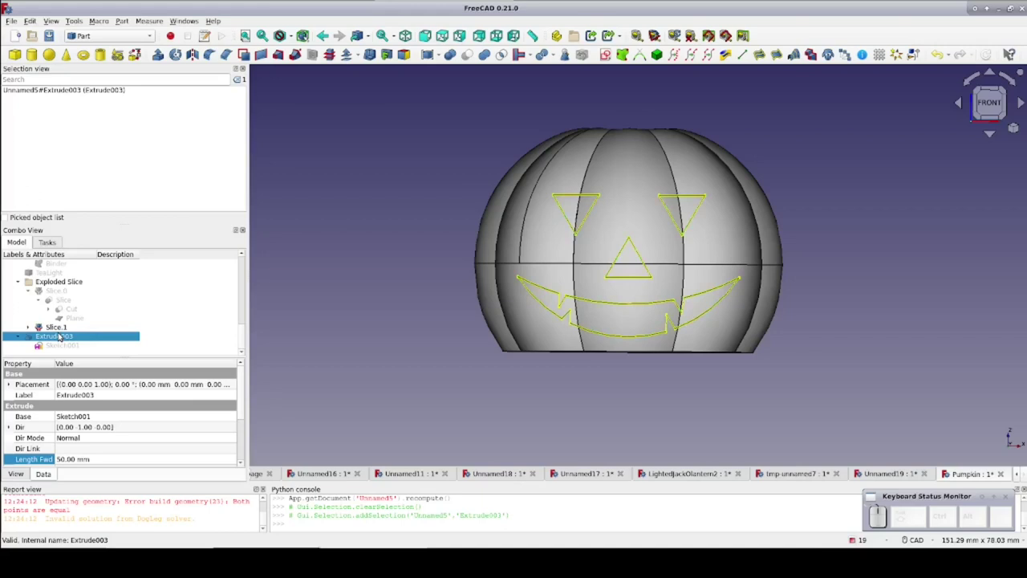
{"action": "key", "text": "Delete"}
{"action": "left_click", "coordinate": [63, 346]}
{"action": "left_click", "coordinate": [163, 54]}
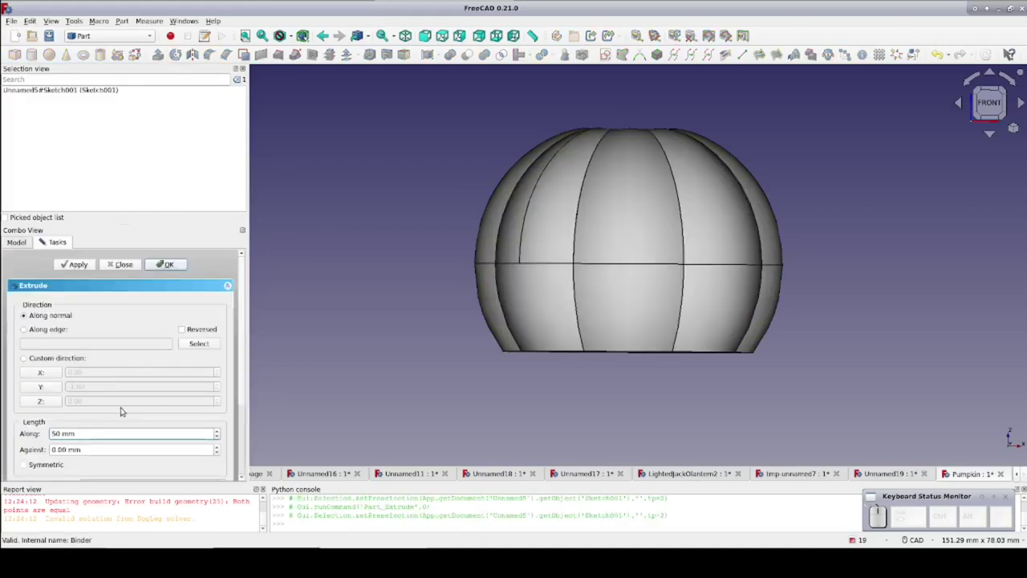
{"action": "left_click", "coordinate": [166, 268]}
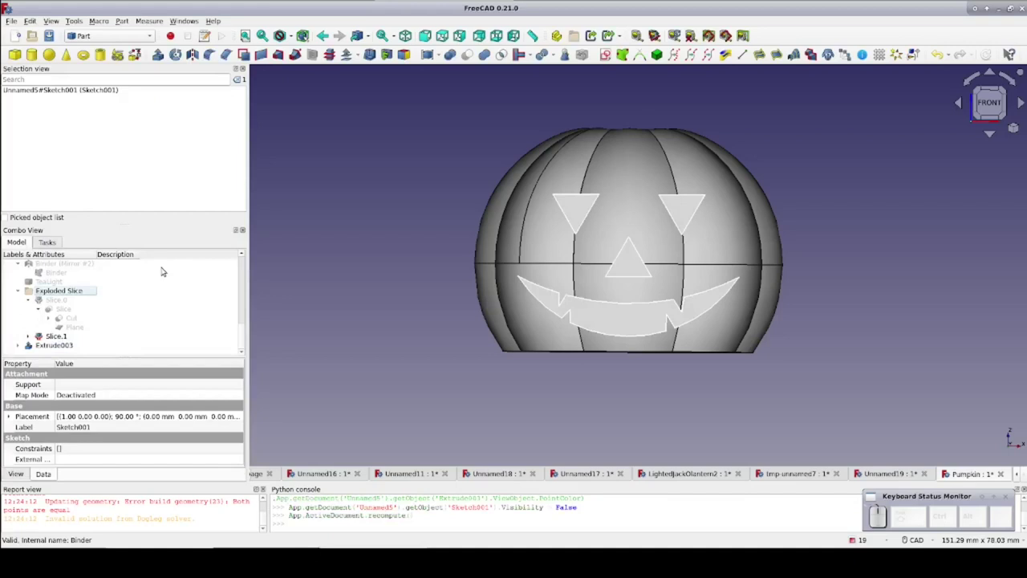
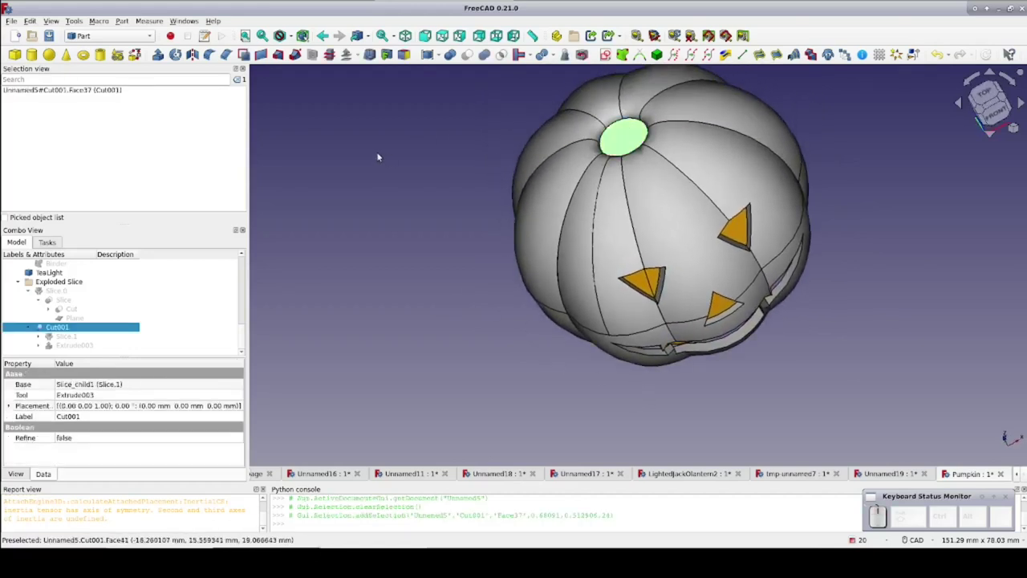
Create Sketch002 on the top hole face with a regular hexagon centred on the origin
{"action": "left_click", "coordinate": [610, 59]}
{"action": "left_click", "coordinate": [579, 226]}
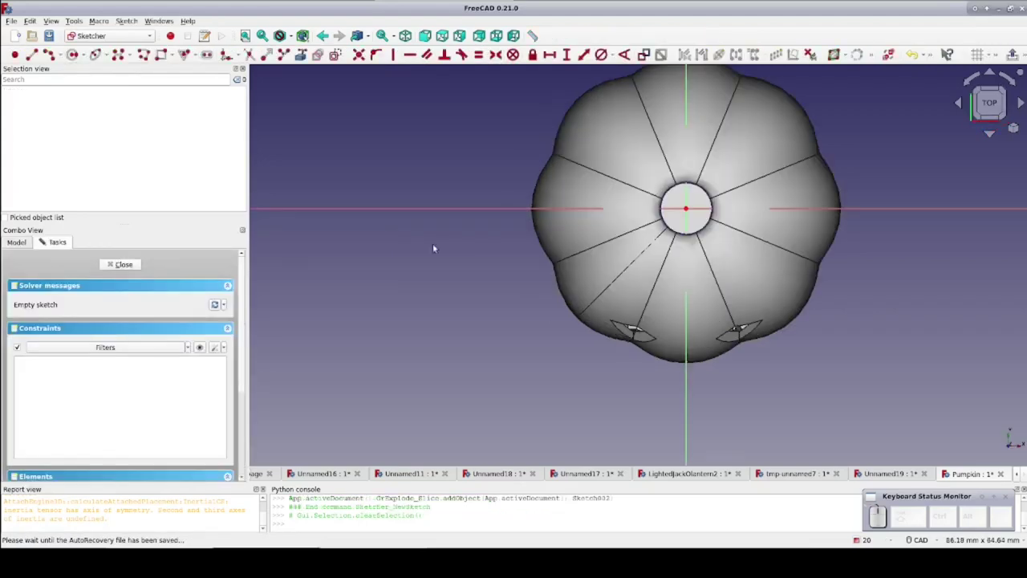
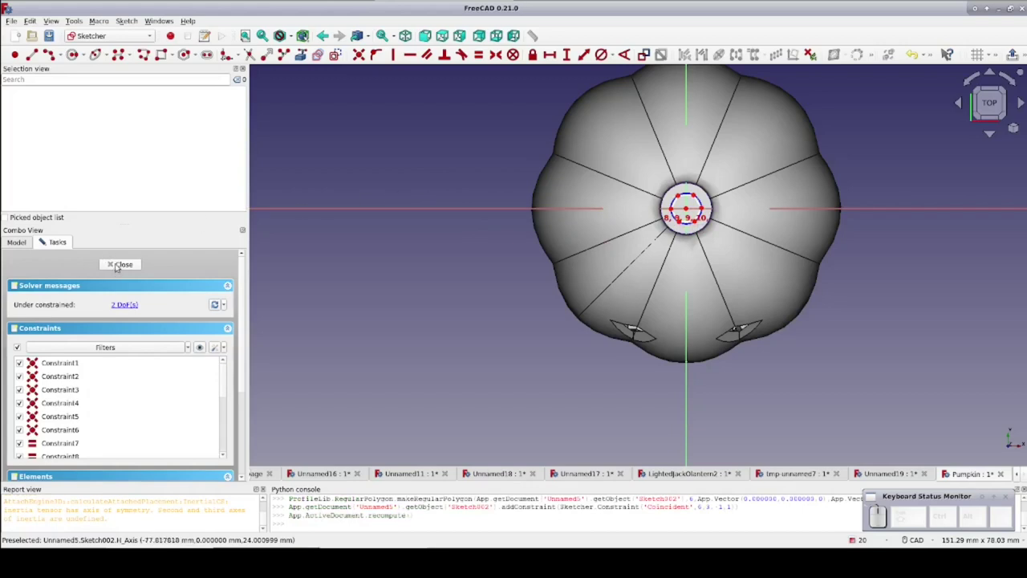
{"action": "left_click", "coordinate": [120, 264]}
{"action": "left_click", "coordinate": [609, 57]}
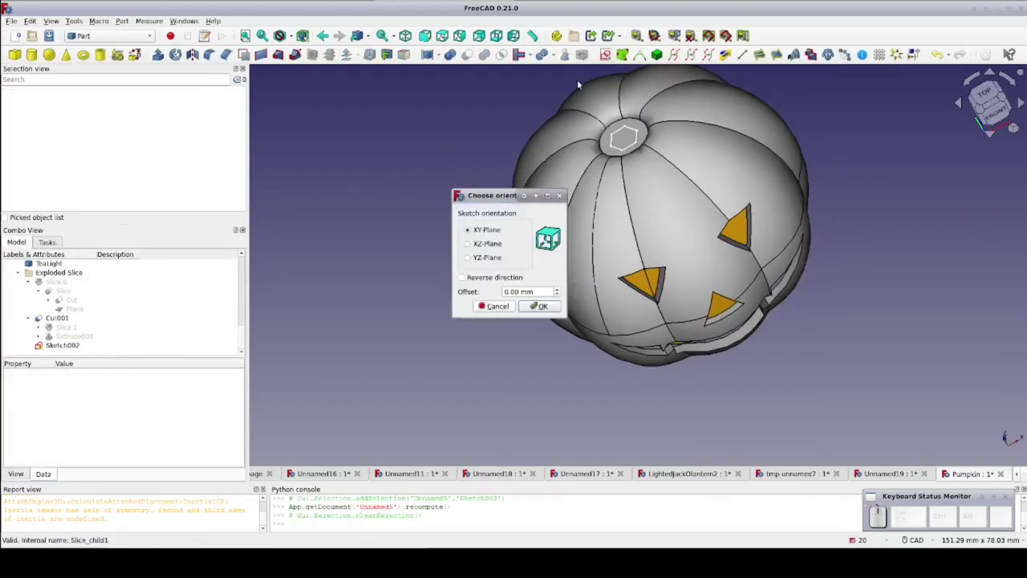
Start Sketch003 on the XZ plane, reference the hexagon's edges and switch on the section view
{"action": "left_click", "coordinate": [538, 194]}
{"action": "left_click", "coordinate": [538, 194]}
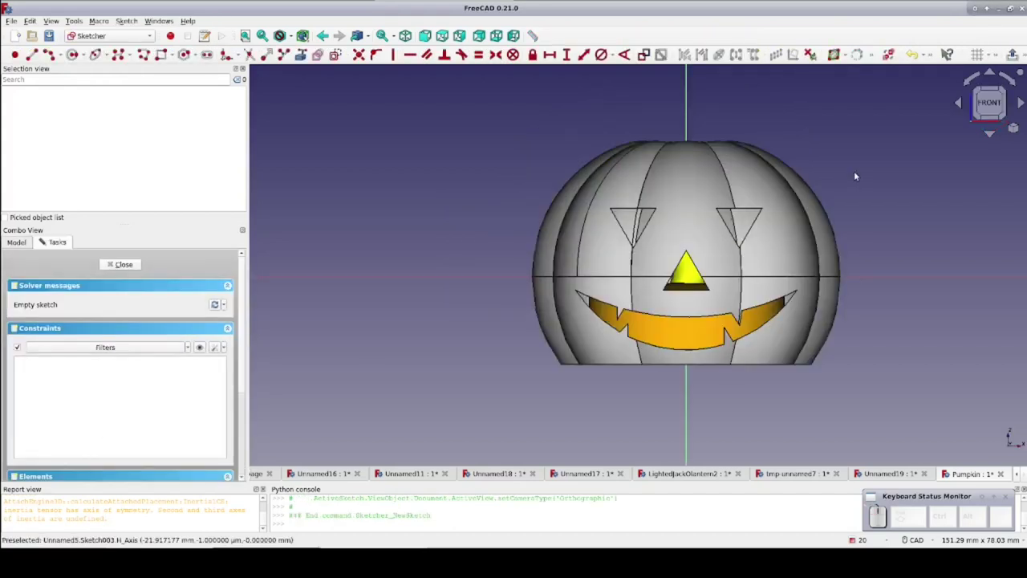
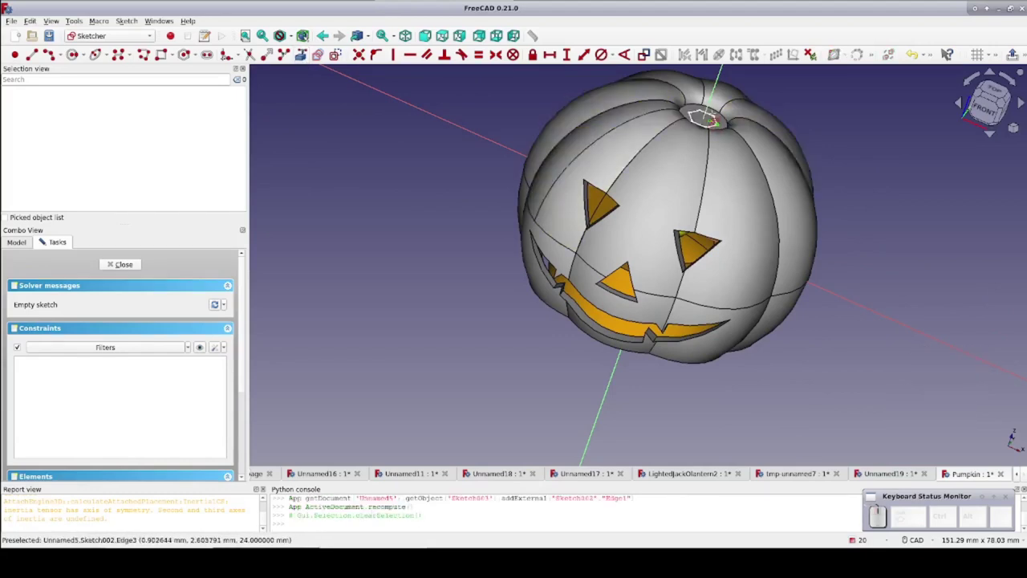
{"action": "left_click", "coordinate": [717, 114]}
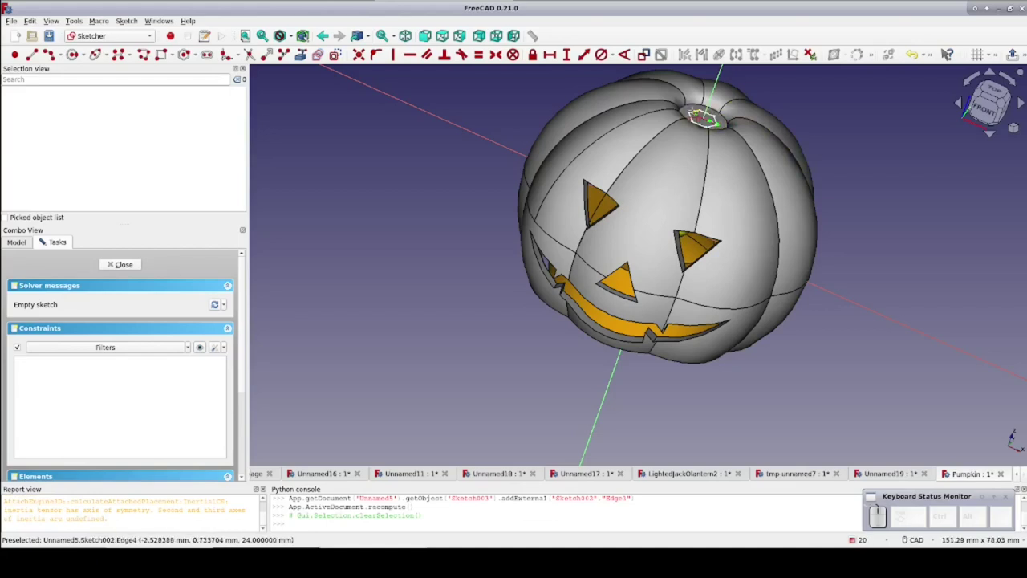
{"action": "left_click_drag", "start_coordinate": [697, 113], "coordinate": [719, 122]}
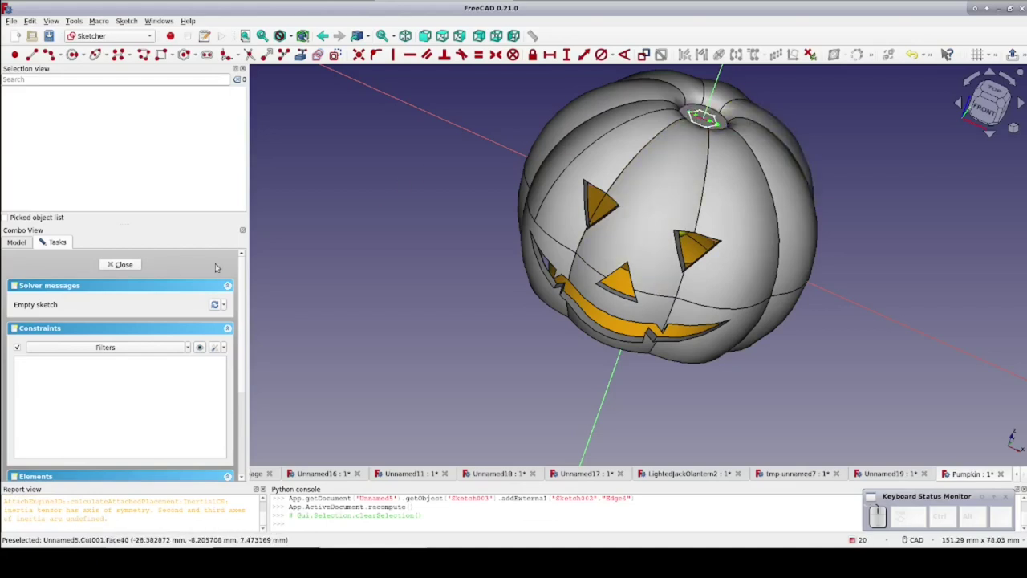
{"action": "left_click", "coordinate": [718, 121]}
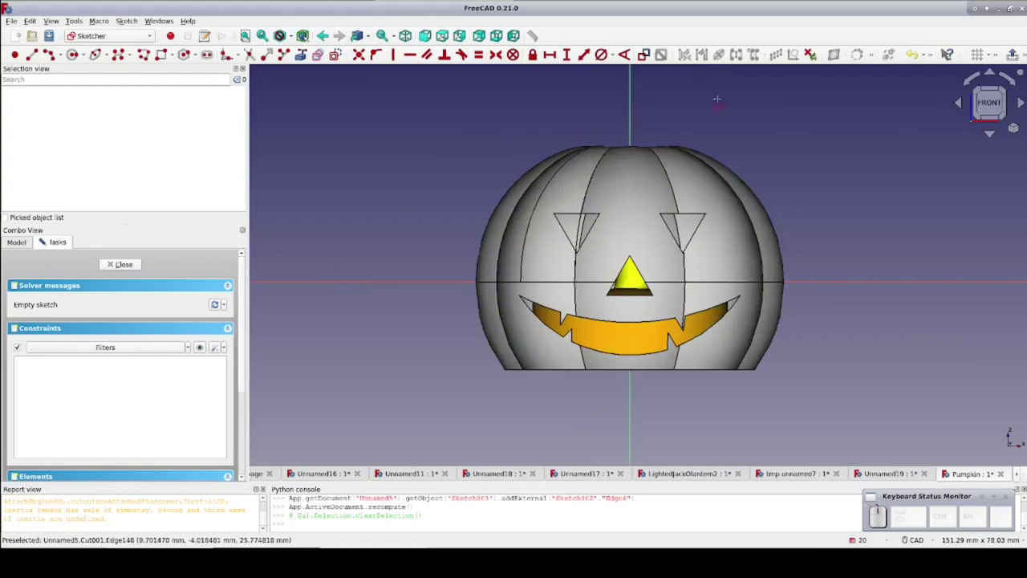
{"action": "left_click", "coordinate": [24, 281]}
{"action": "left_click", "coordinate": [24, 282]}
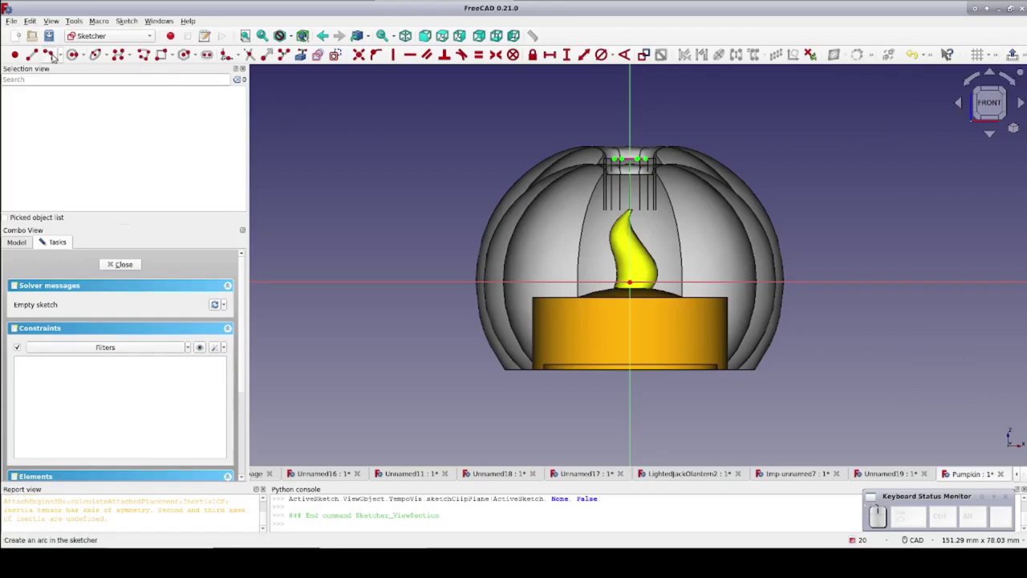
Draw an arc rising from the hexagon centre as the stem path and close the sketch
{"action": "left_click", "coordinate": [18, 324]}
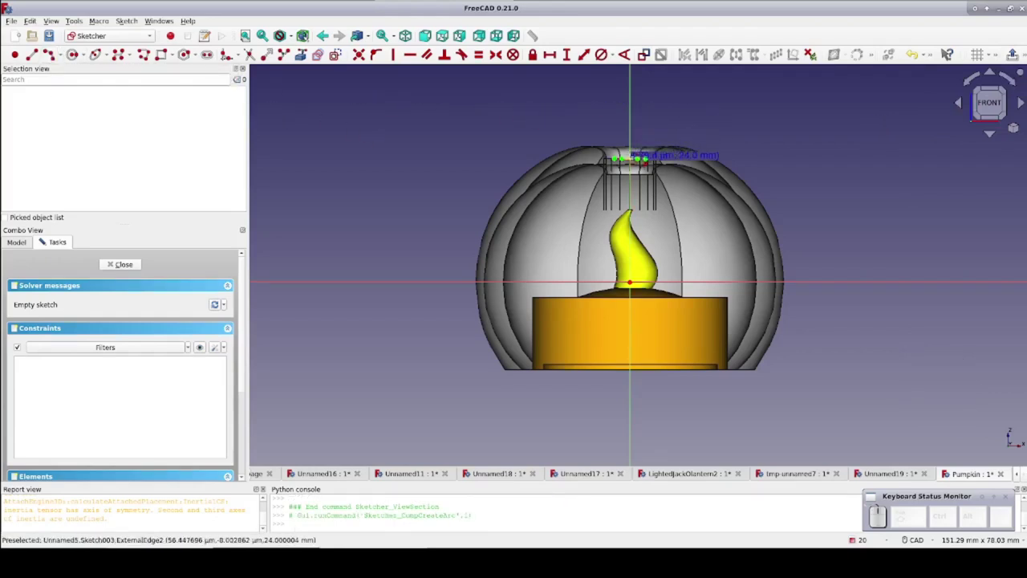
{"action": "left_click", "coordinate": [18, 324]}
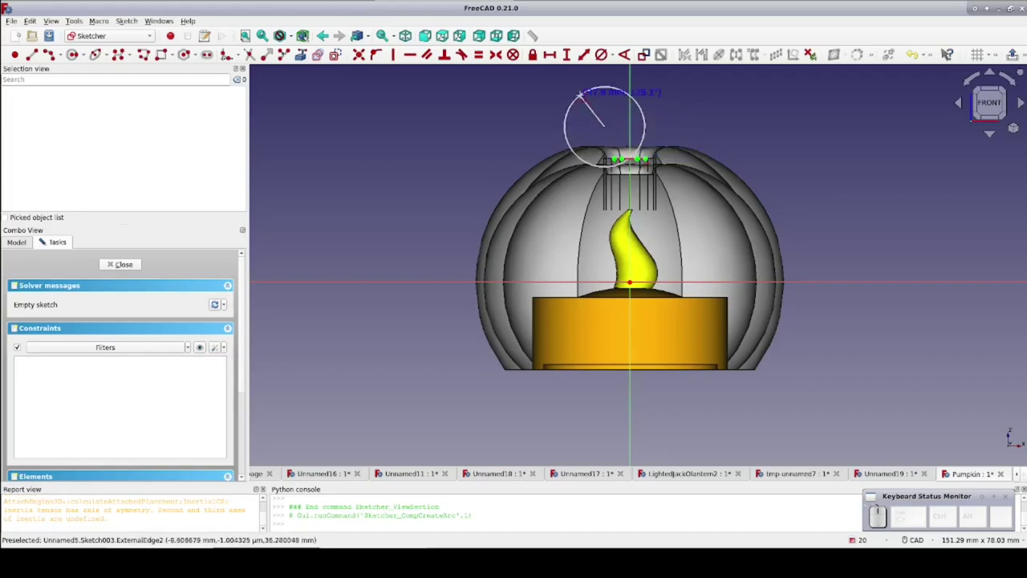
{"action": "left_click", "coordinate": [17, 324]}
{"action": "left_click", "coordinate": [17, 324]}
{"action": "left_click_drag", "start_coordinate": [18, 325], "coordinate": [17, 324]}
{"action": "left_click", "coordinate": [18, 324]}
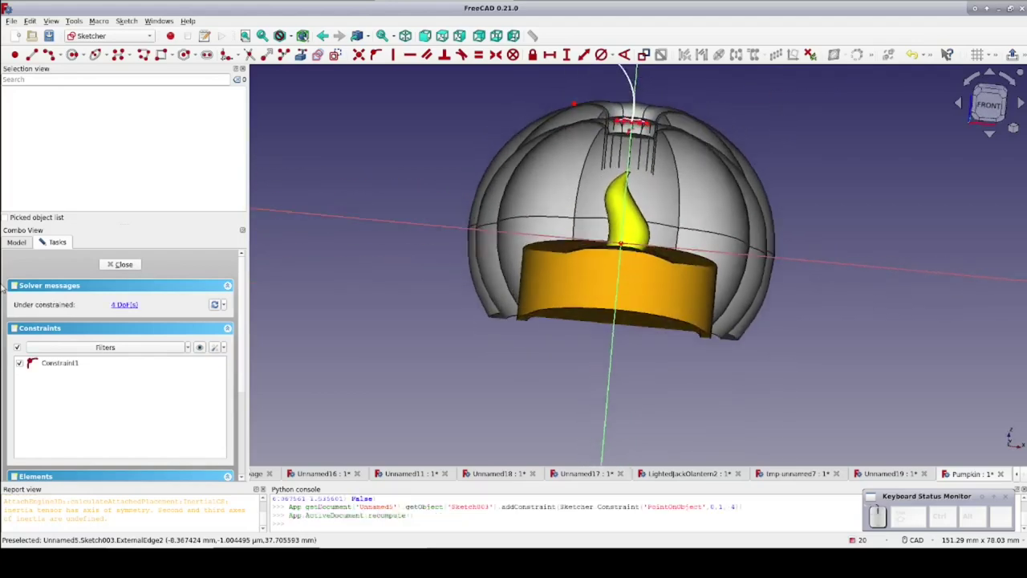
{"action": "left_click", "coordinate": [118, 264]}
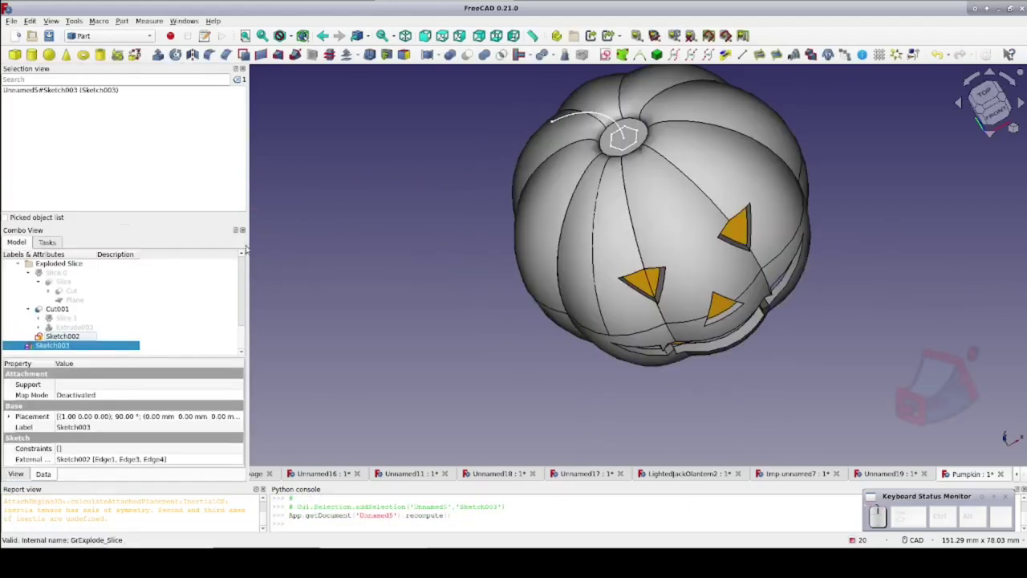
Sweep the Sketch002 hexagon along the arc path with Create solid enabled
{"action": "left_click", "coordinate": [302, 55]}
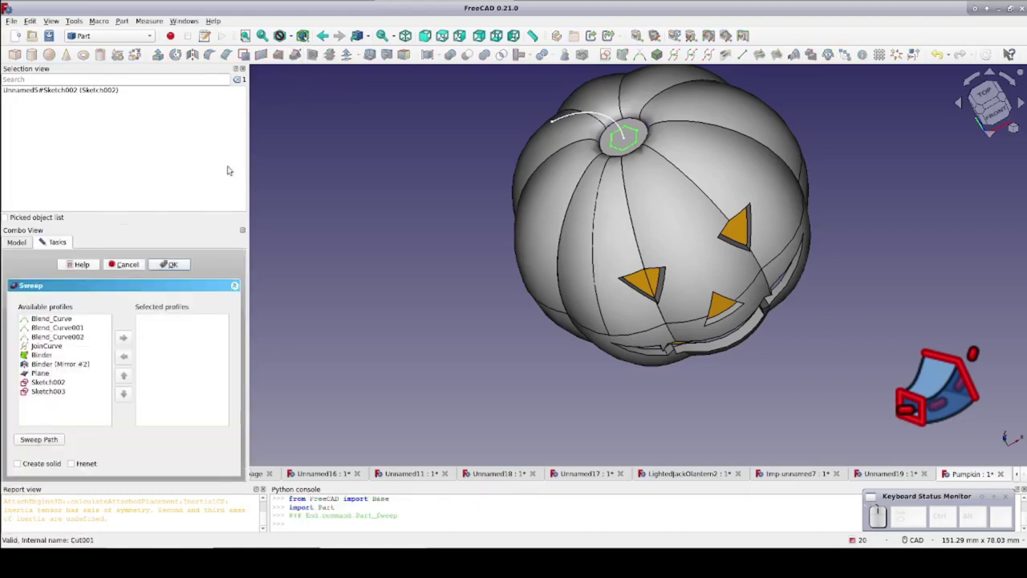
{"action": "left_click", "coordinate": [165, 257]}
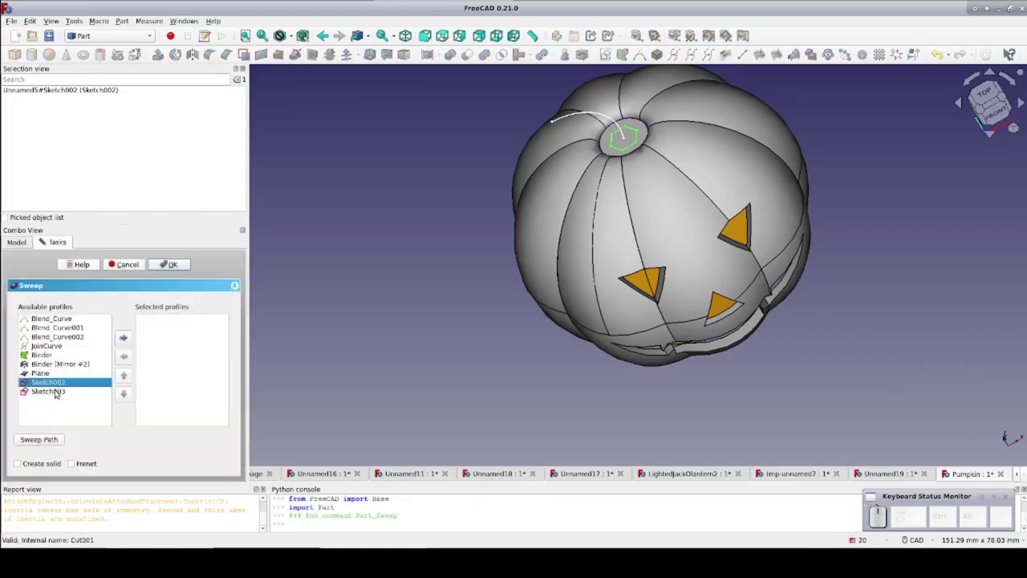
{"action": "left_click", "coordinate": [164, 257]}
{"action": "left_click", "coordinate": [164, 257]}
{"action": "left_click", "coordinate": [165, 257]}
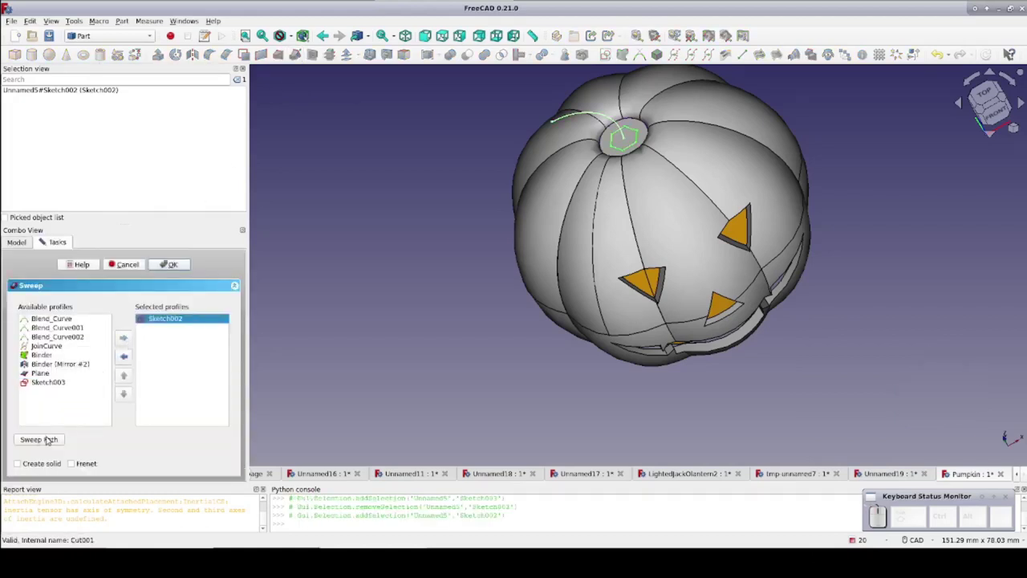
{"action": "left_click", "coordinate": [164, 256]}
{"action": "left_click", "coordinate": [165, 257]}
{"action": "left_click", "coordinate": [49, 437]}
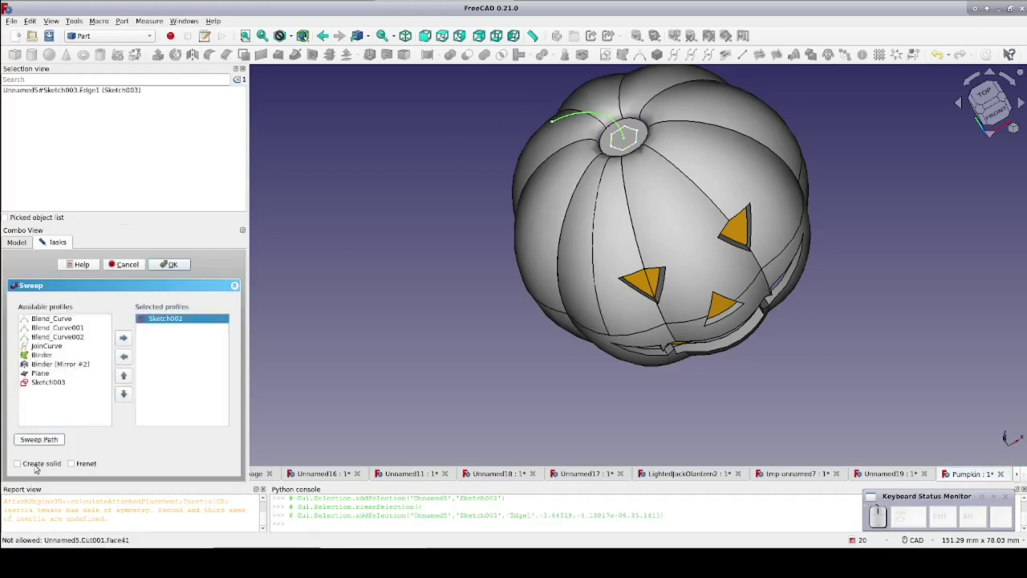
{"action": "left_click", "coordinate": [40, 465]}
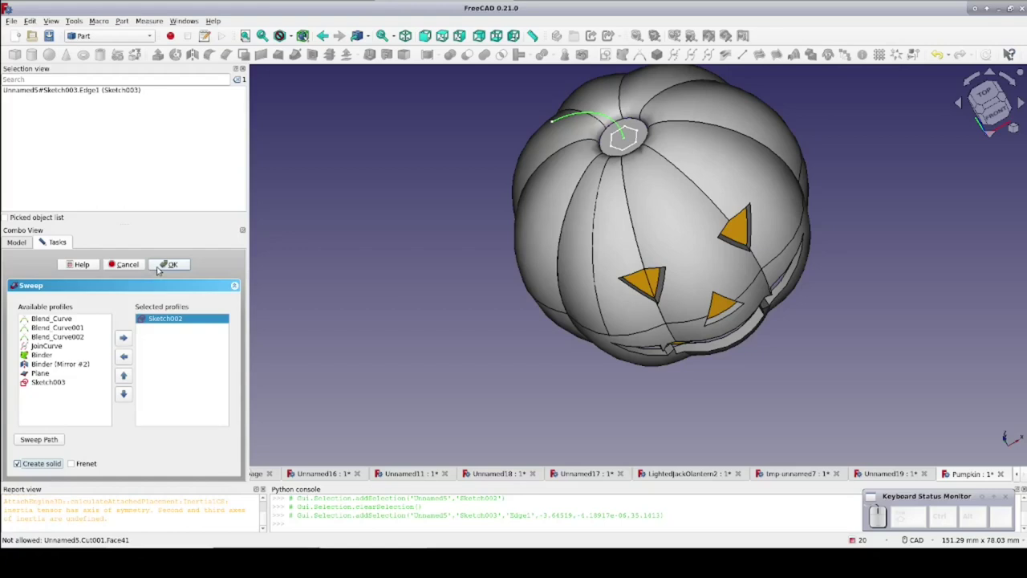
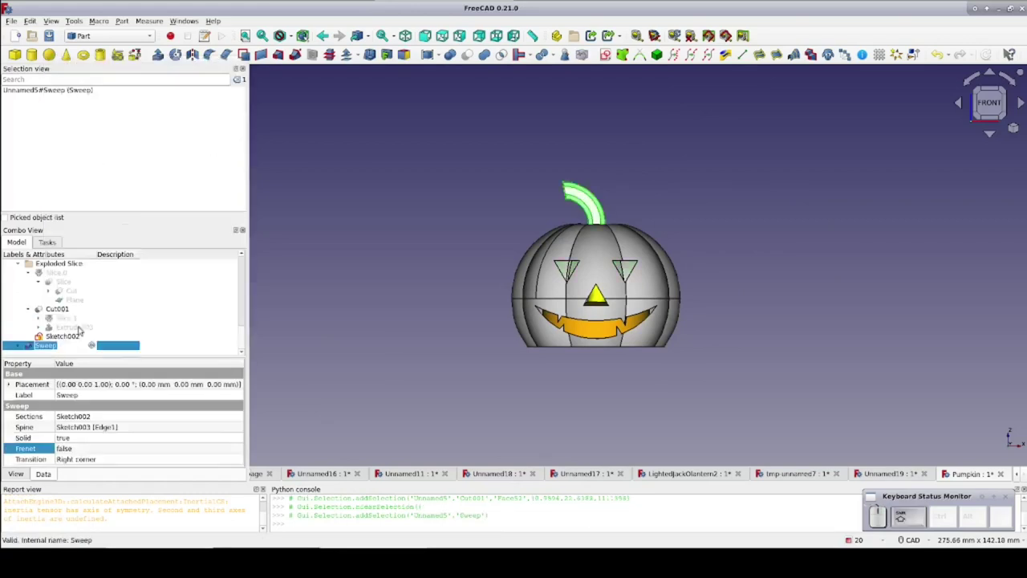
Rename the sweep to Stem and the carved pumpkin body to JackOlantern
{"action": "key", "text": "Return"}
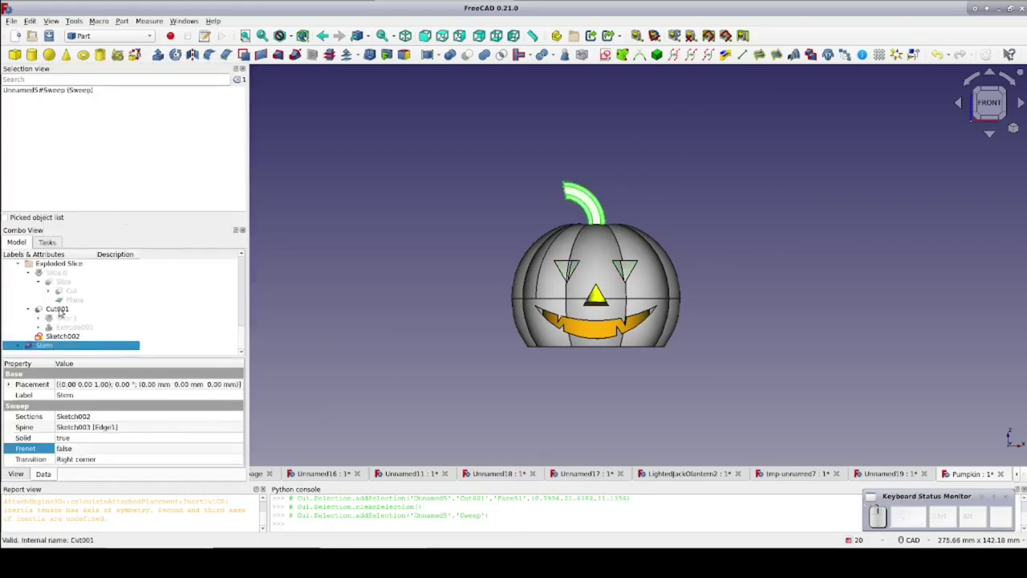
{"action": "left_click", "coordinate": [41, 306]}
{"action": "left_click", "coordinate": [42, 306]}
{"action": "left_click", "coordinate": [42, 305]}
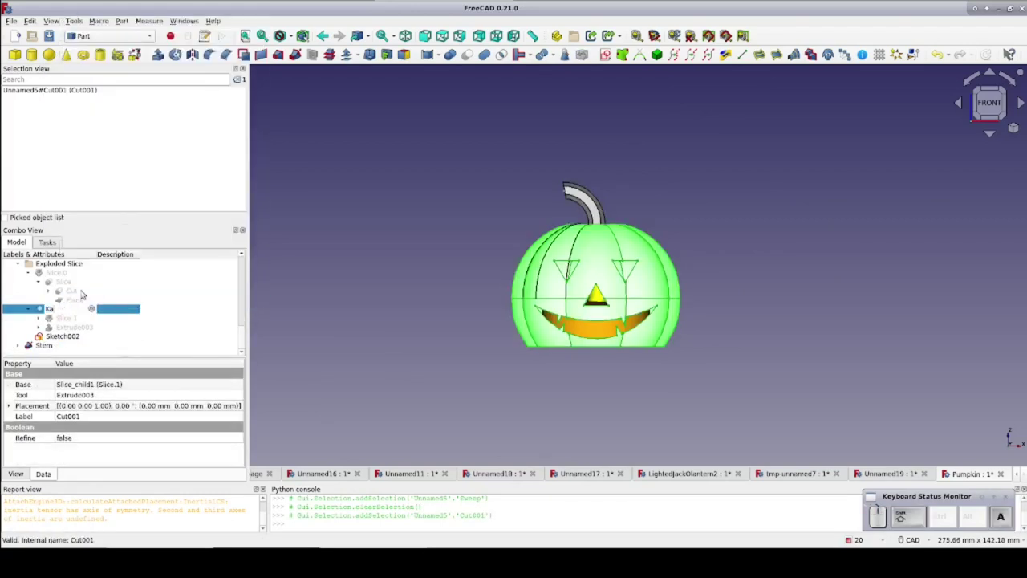
{"action": "key", "text": "shift+Return"}
{"action": "left_click", "coordinate": [42, 306]}
{"action": "right_click", "coordinate": [42, 306]}
{"action": "left_click", "coordinate": [42, 305]}
{"action": "left_click", "coordinate": [41, 305]}
{"action": "key", "text": "BackSpace"}
{"action": "key", "text": "shift+j"}
{"action": "key", "text": "Return"}
Save the document as a new file via Save As
{"action": "left_click", "coordinate": [42, 305]}
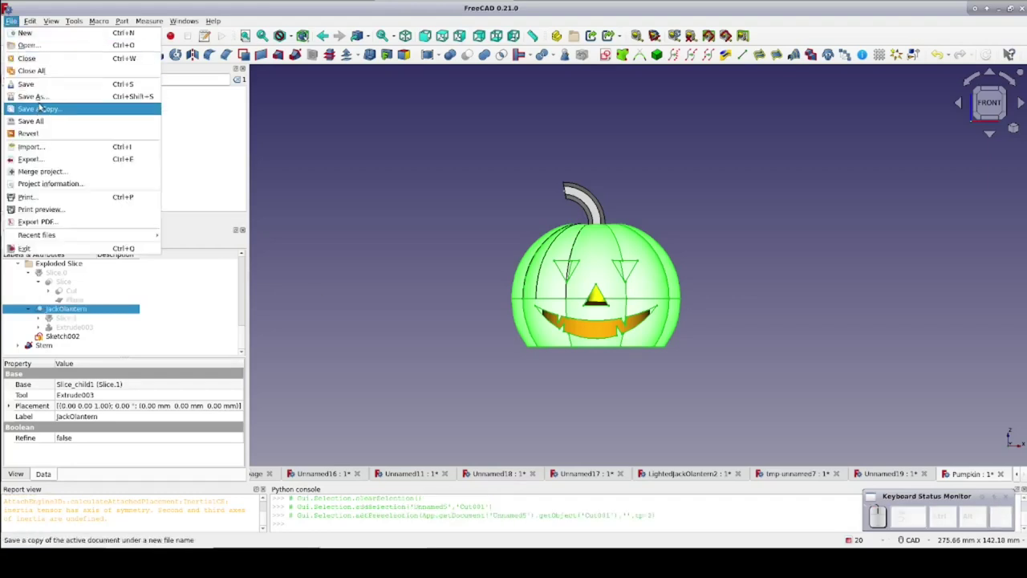
{"action": "left_click", "coordinate": [42, 306]}
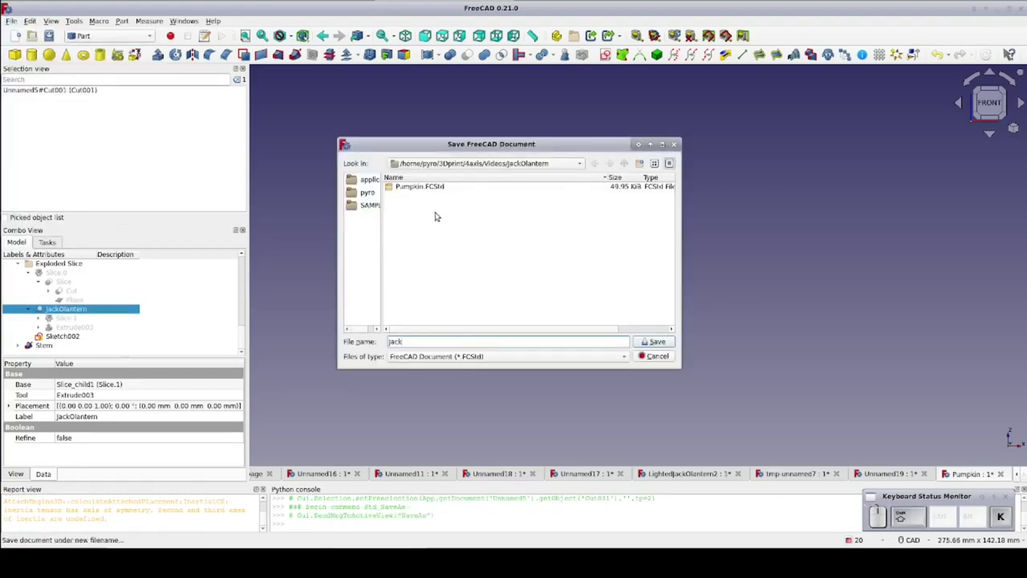
{"action": "key", "text": "Return"}
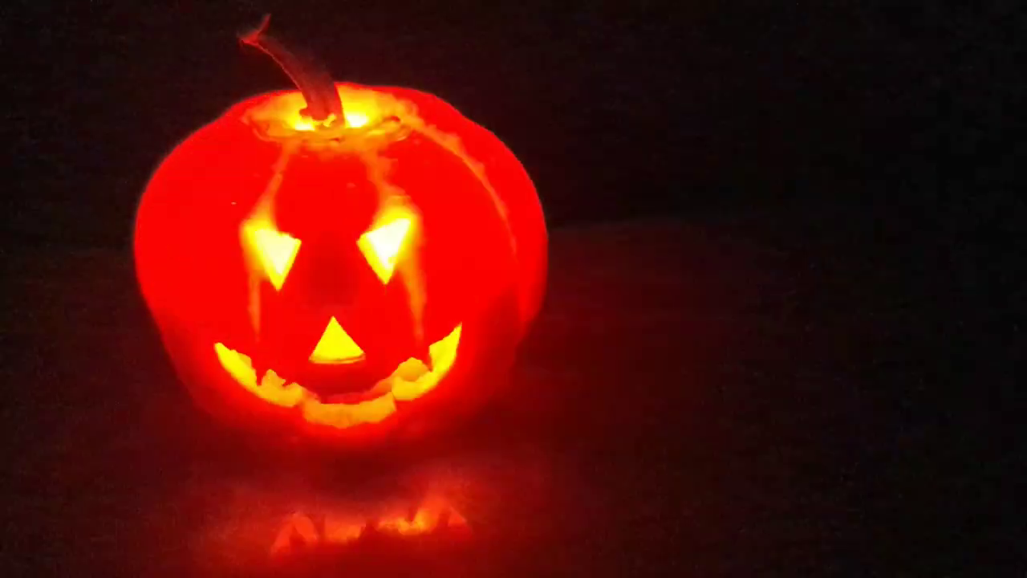